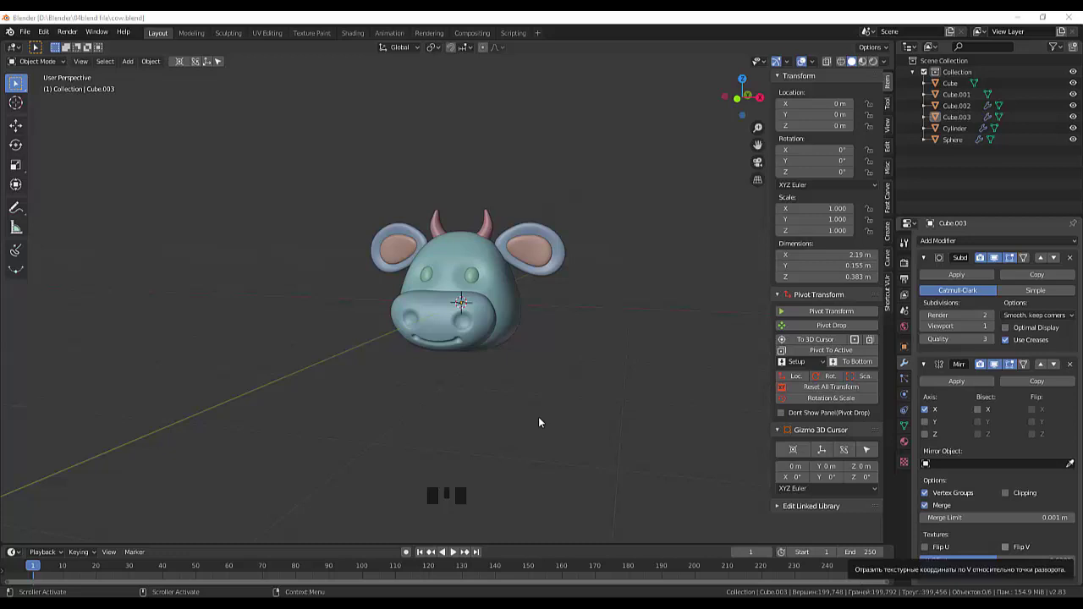
Turn the view toward the cow head and add a new cube at the origin
left_click_drag(542, 422, 548, 439)
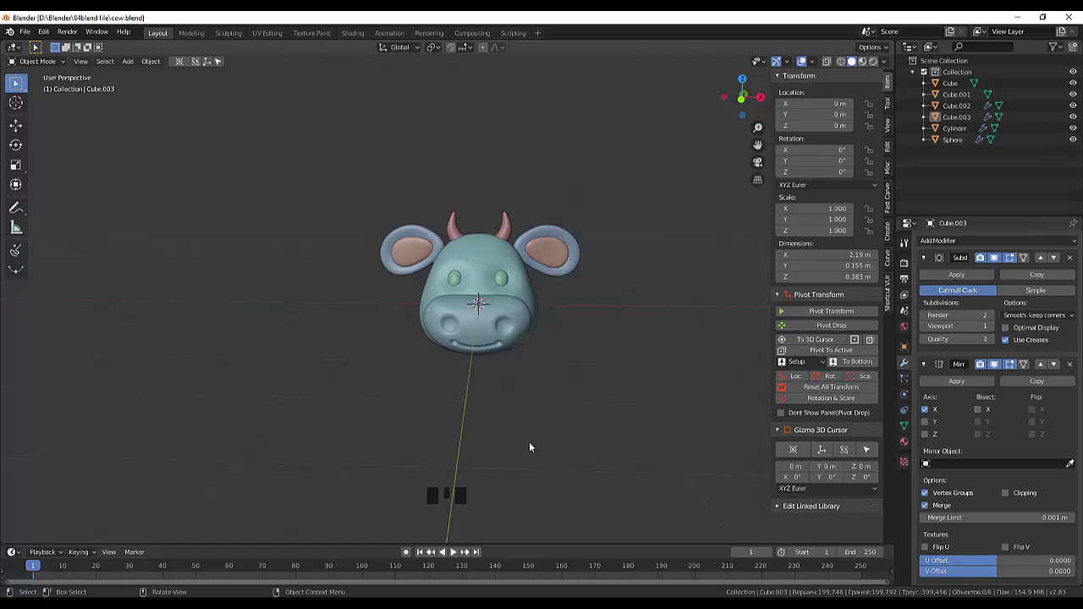
left_click(533, 449)
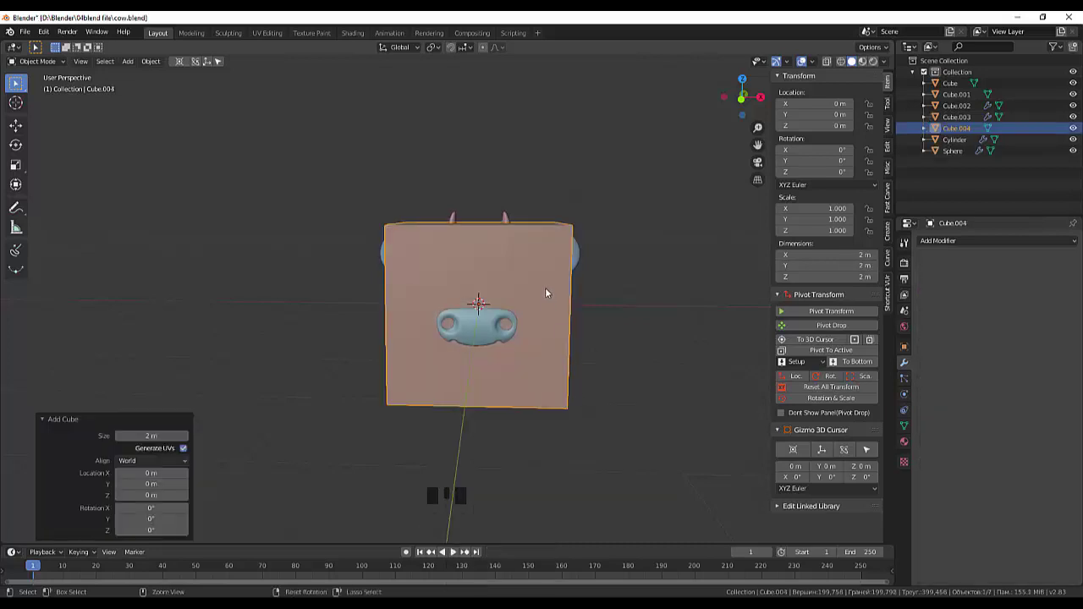
Round the cube with level-2 subdivision, move it beneath the head and shrink it to about 1.2 m
key("ctrl+2")
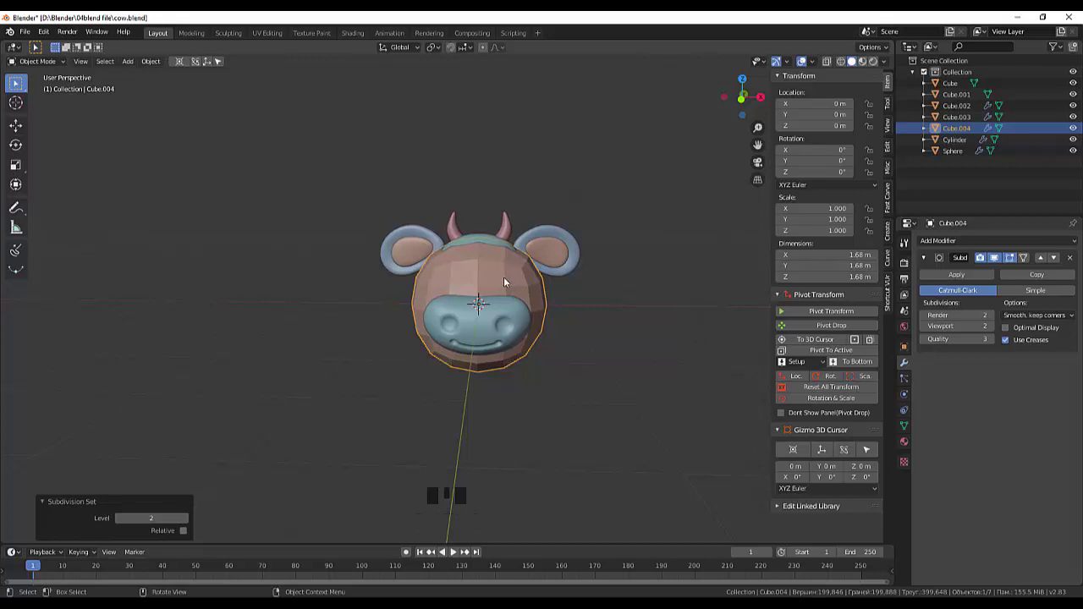
key("g")
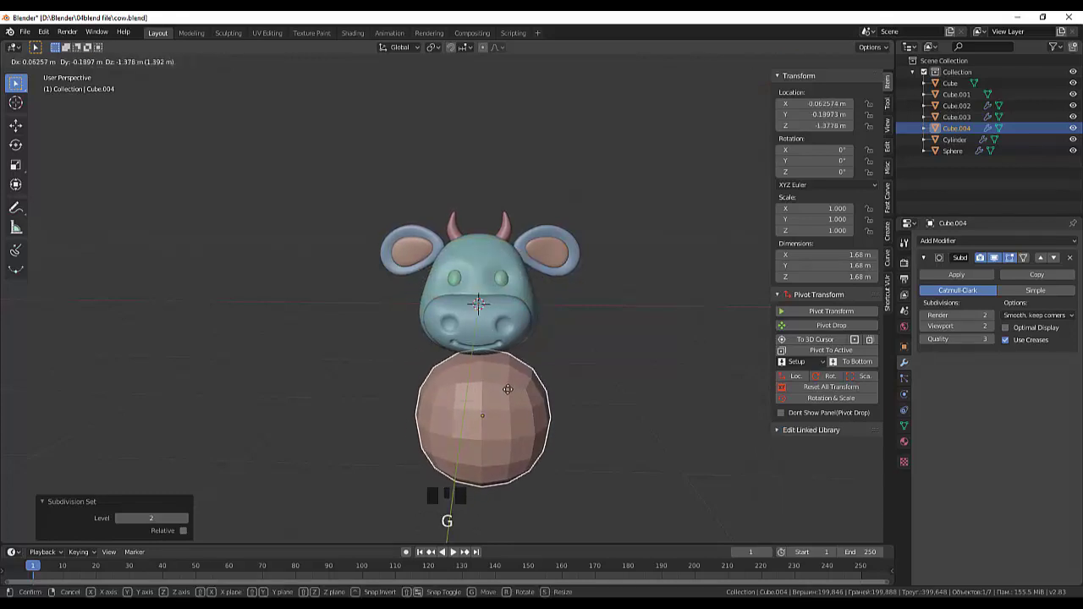
left_click_drag(598, 405, 389, 418)
key("KP_3")
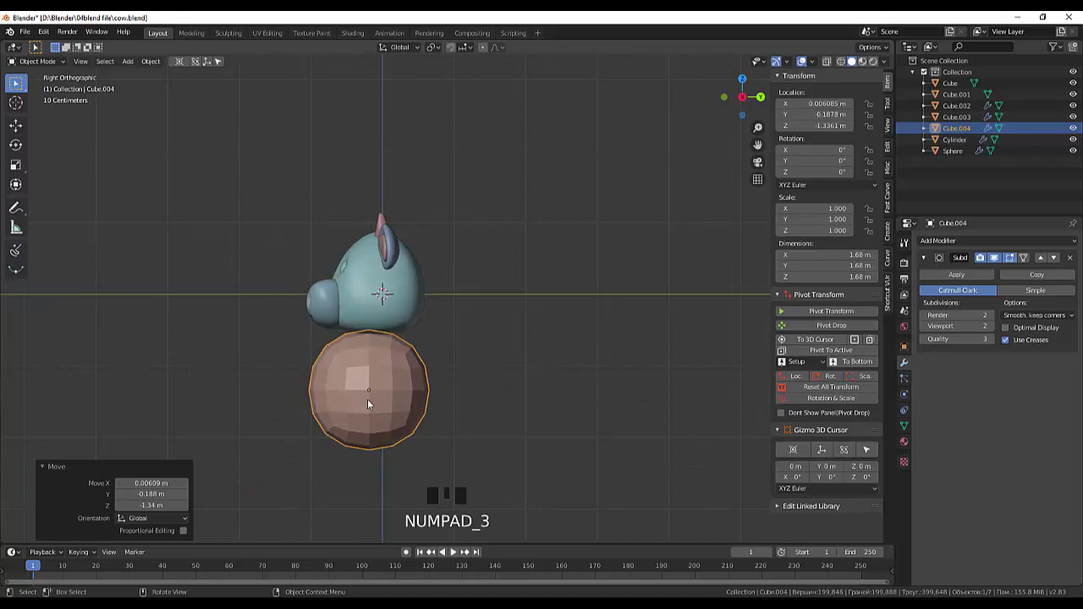
key("g")
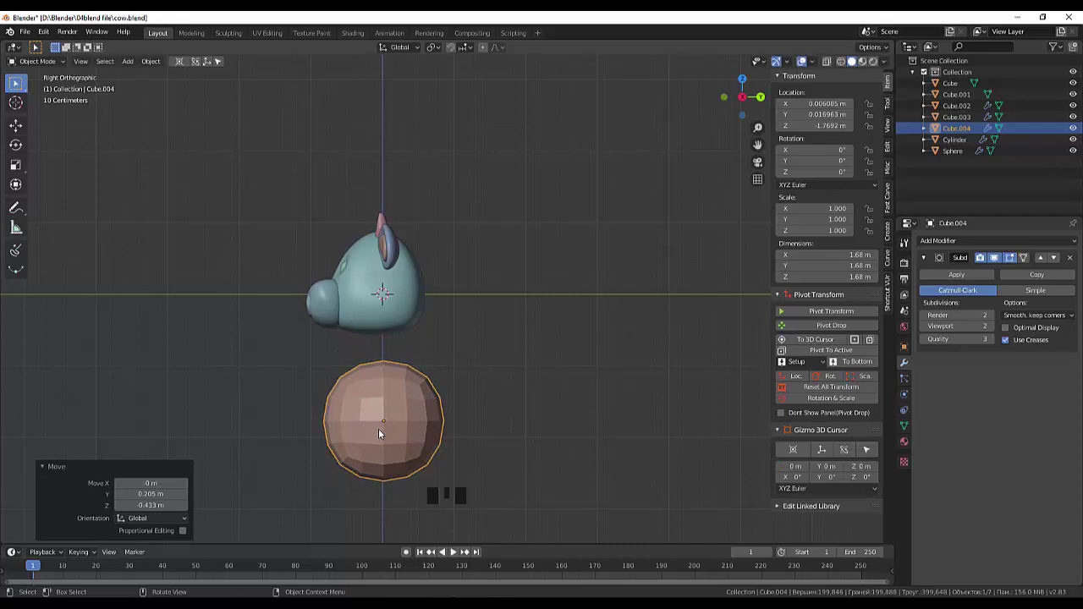
key("s")
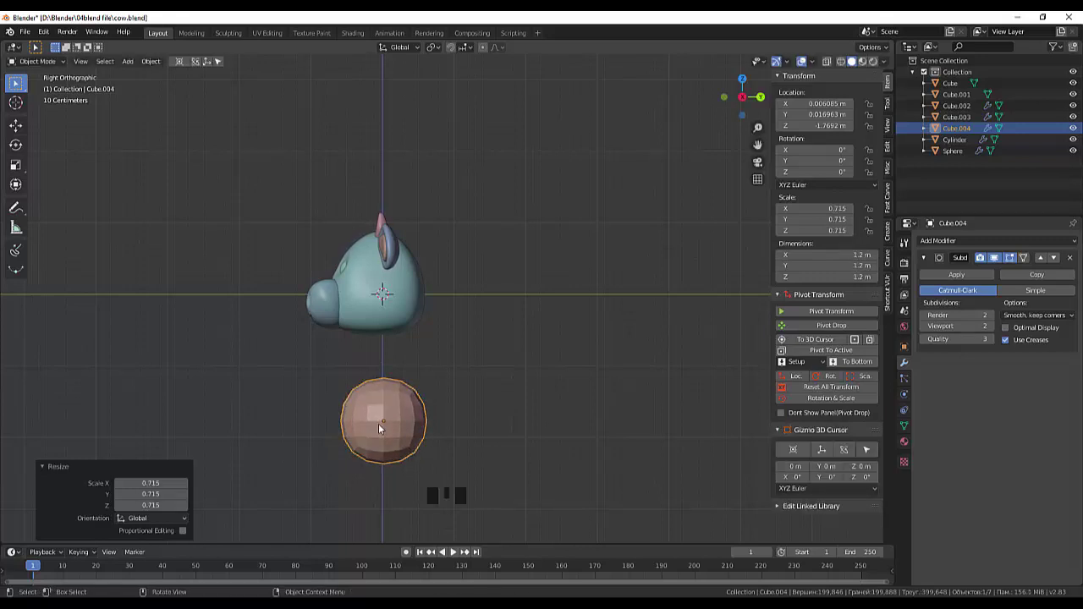
key("s")
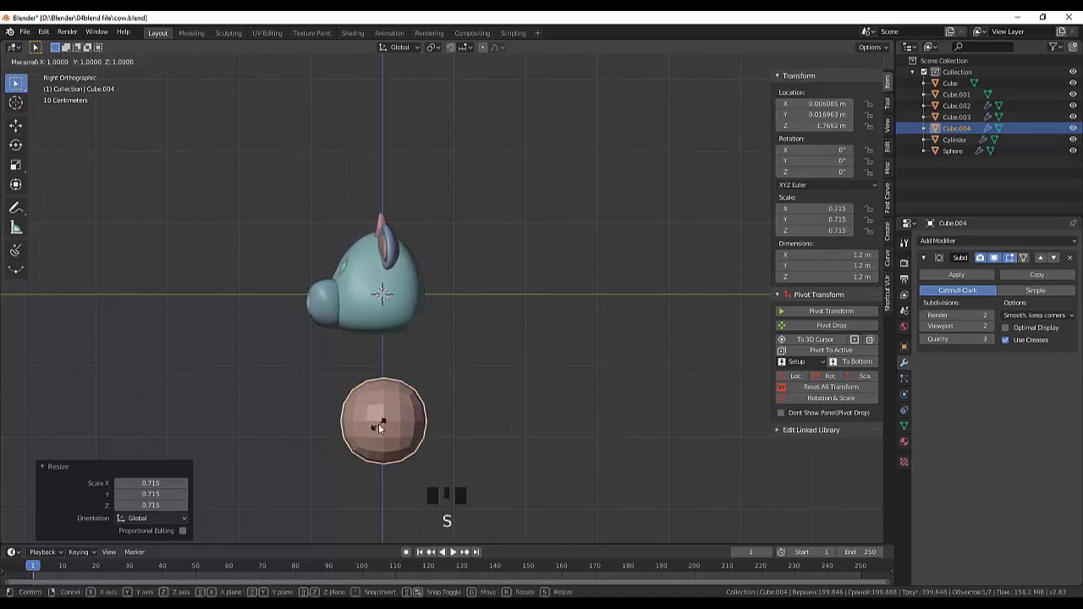
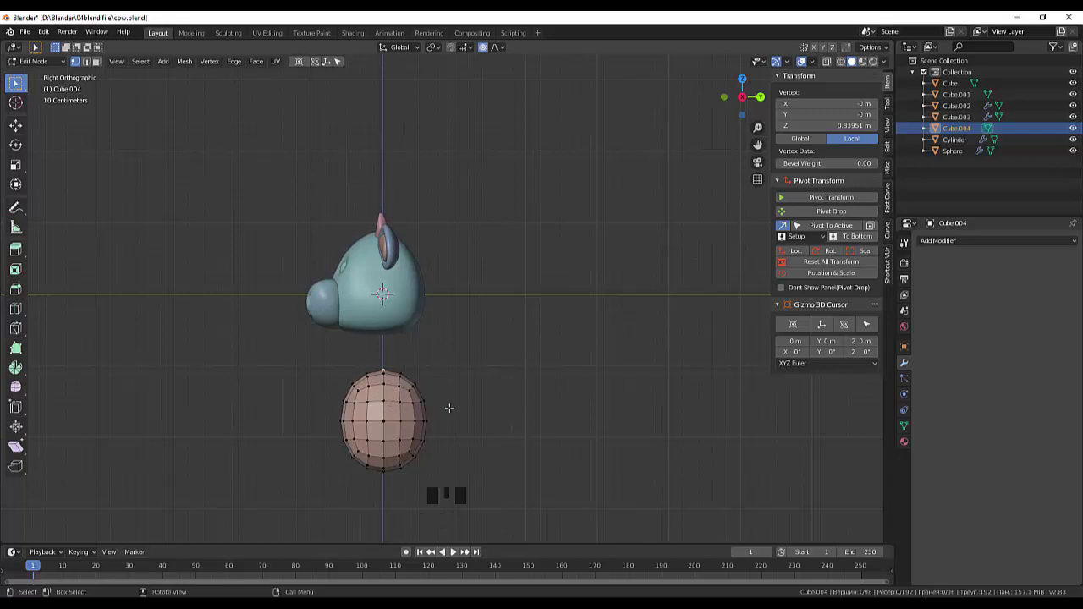
Pull the top of the ball up toward the head with proportional editing
key("g")
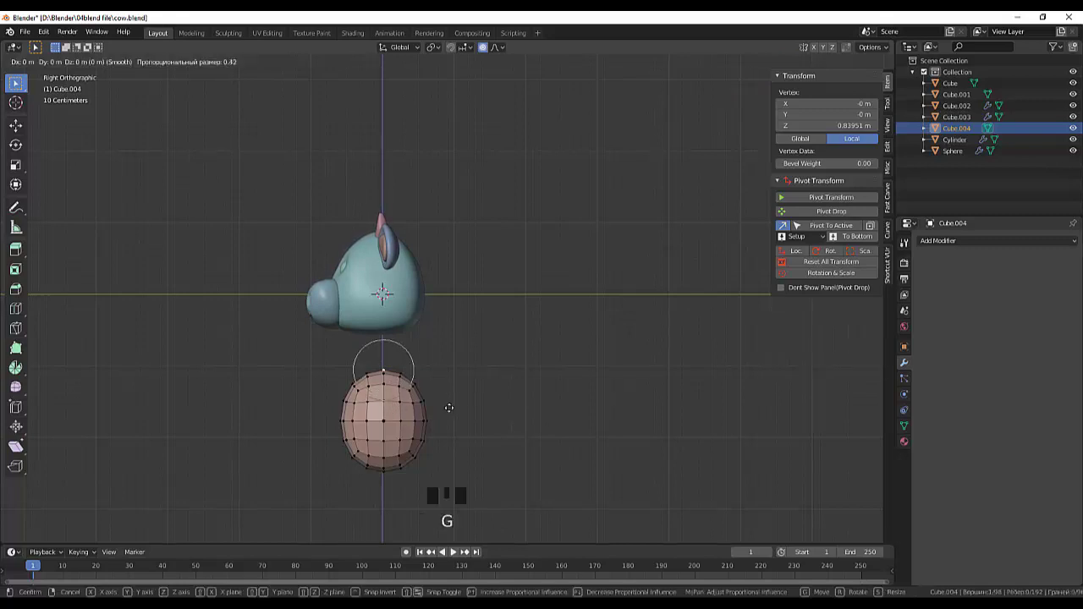
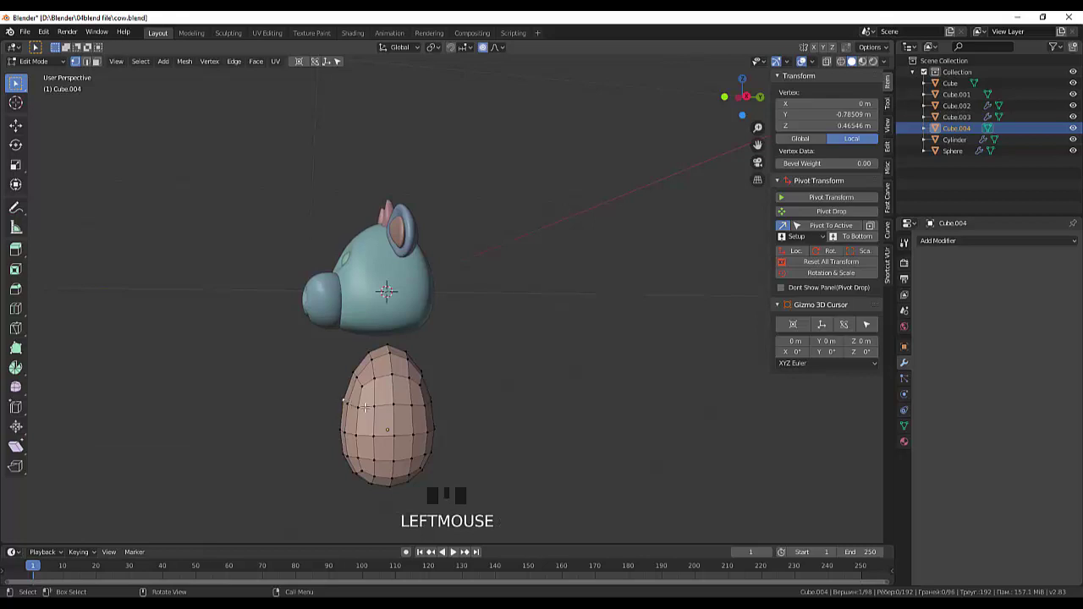
key("KP_1")
key("KP_3")
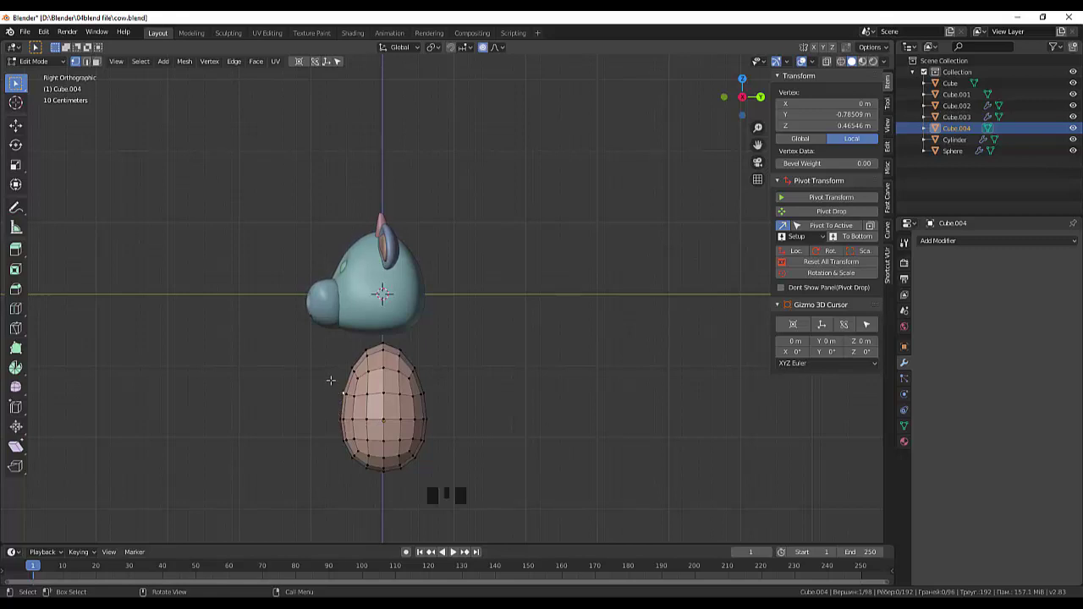
Sculpt the back, front and bottom into a tapered, egg-like body from the right view
key("g")
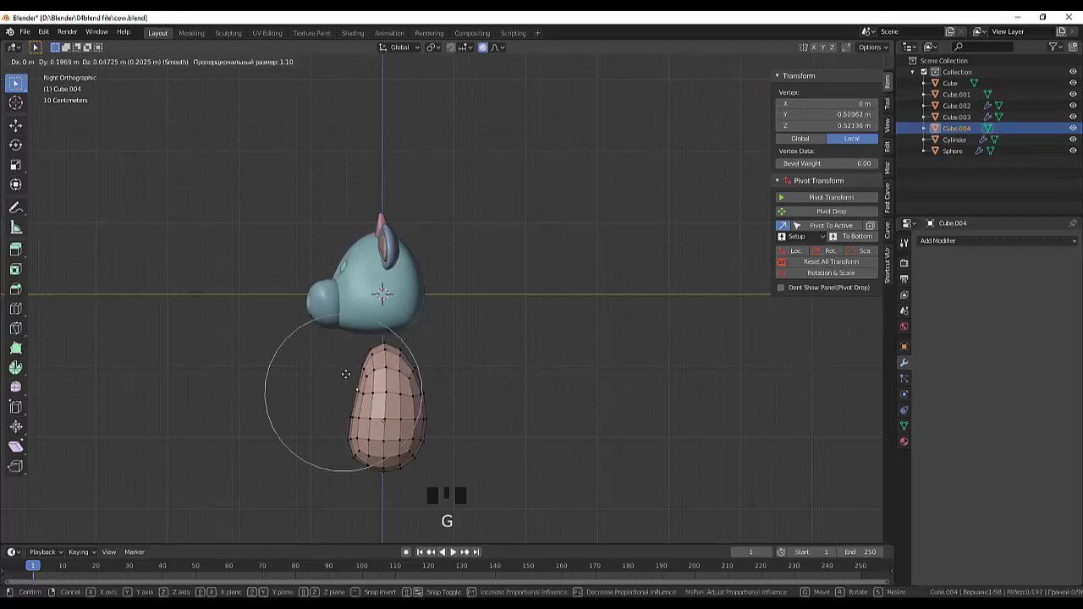
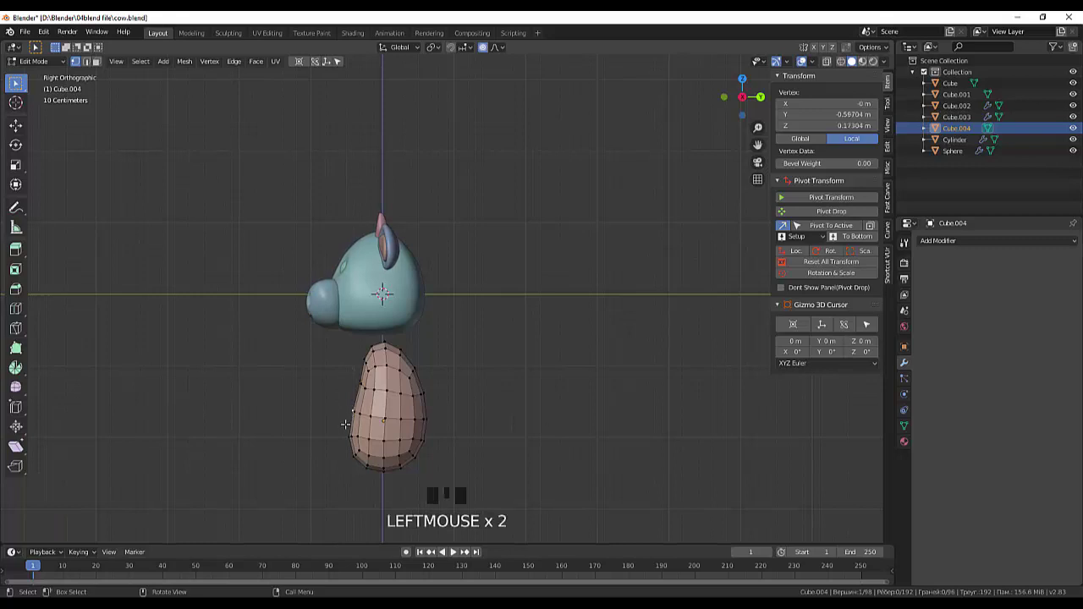
key("g")
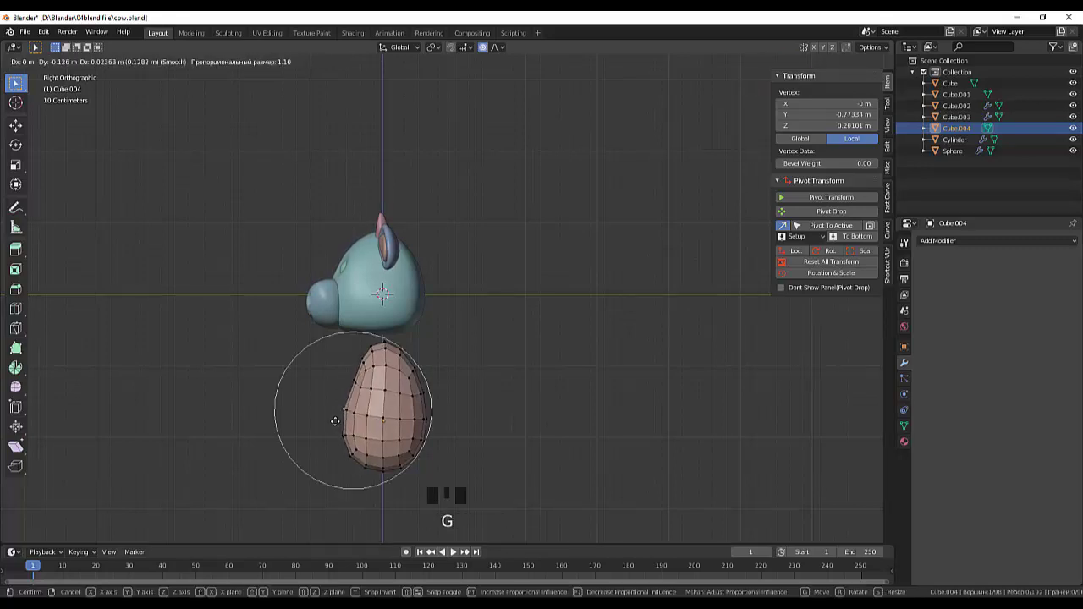
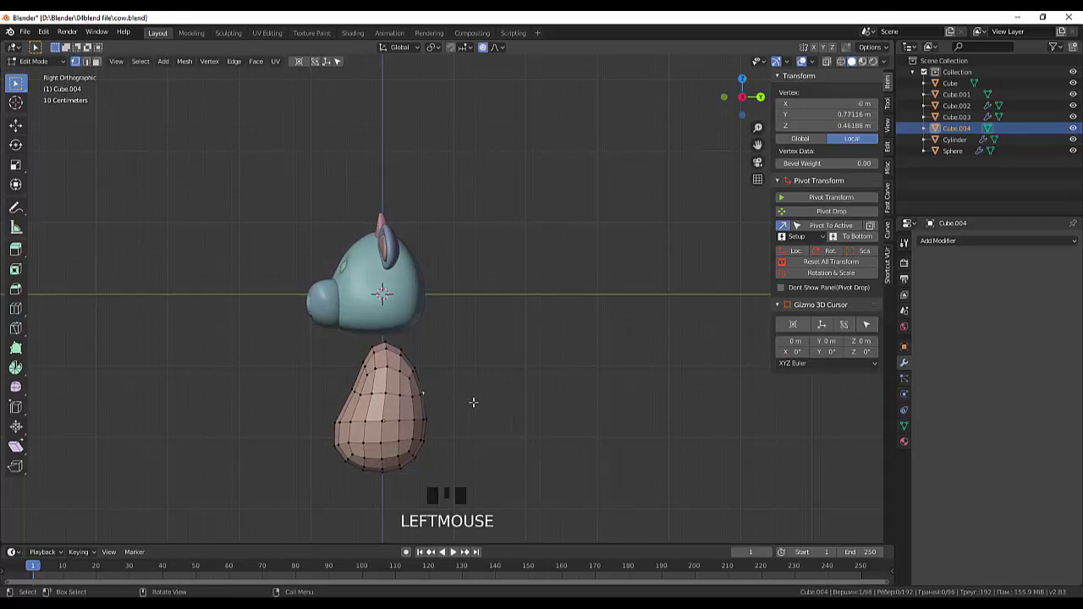
key("g")
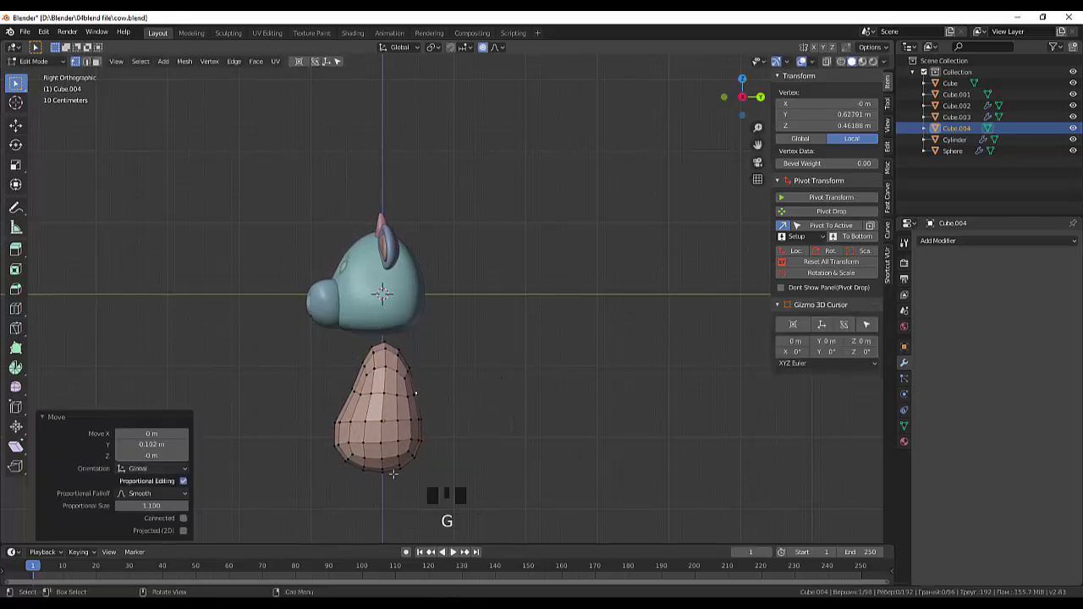
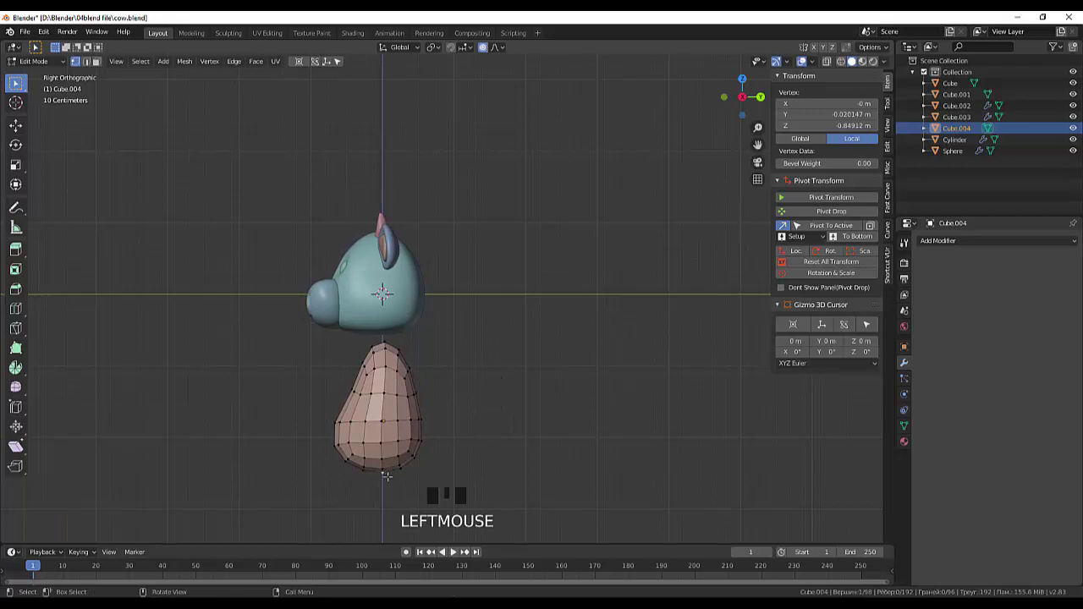
key("g")
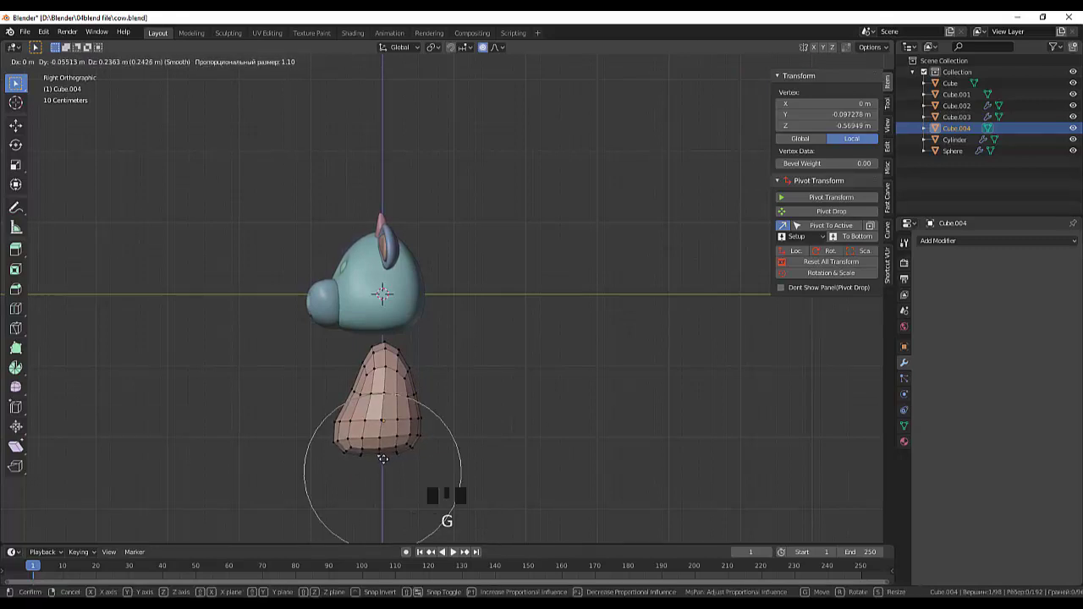
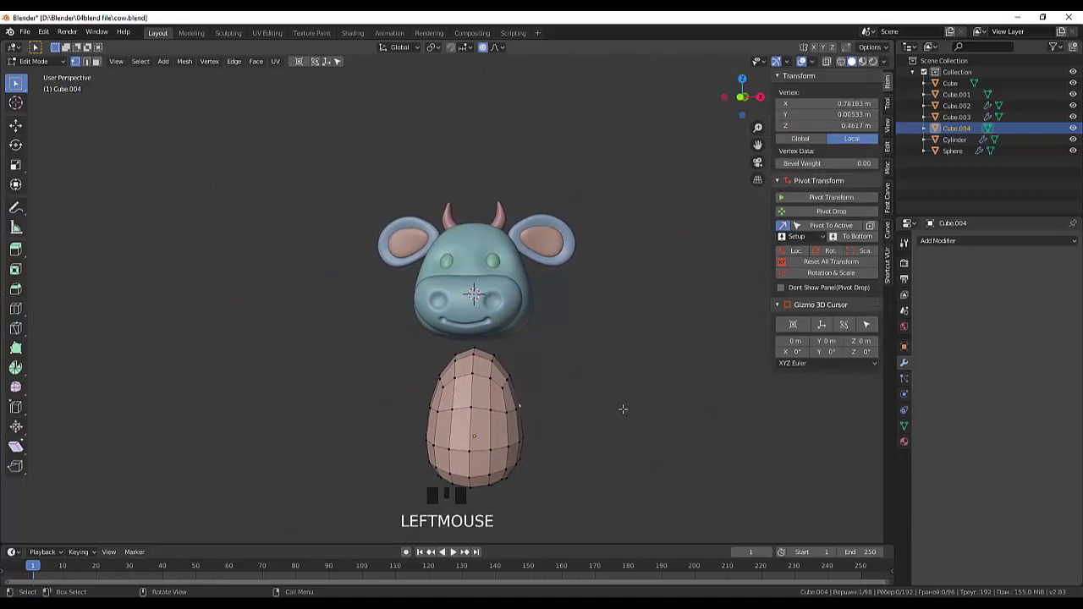
From the front, pull both sides inward and widen the base into a conical body
key("KP_1")
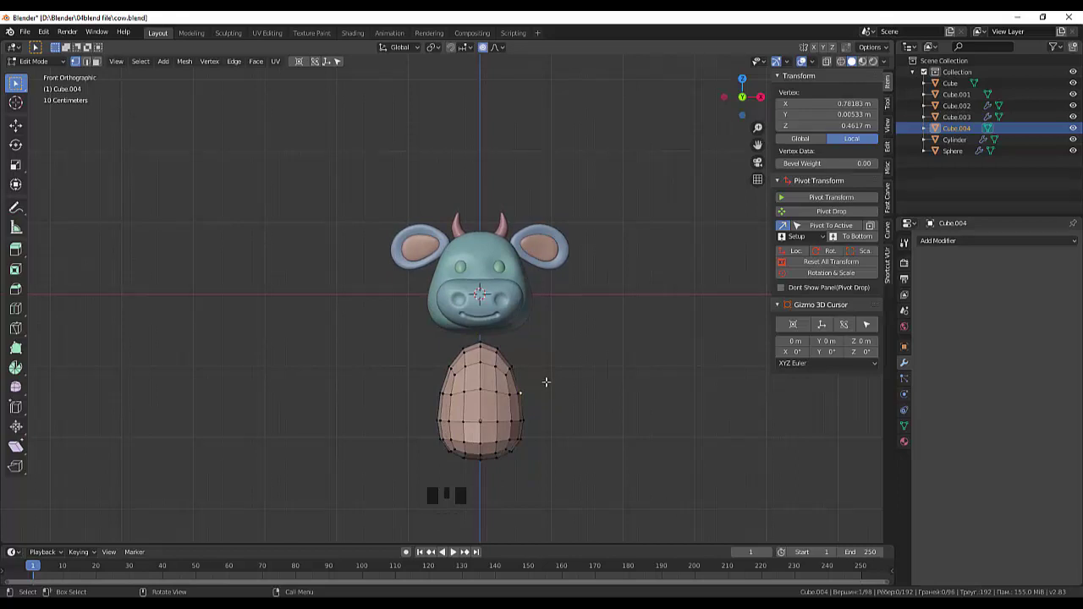
key("g")
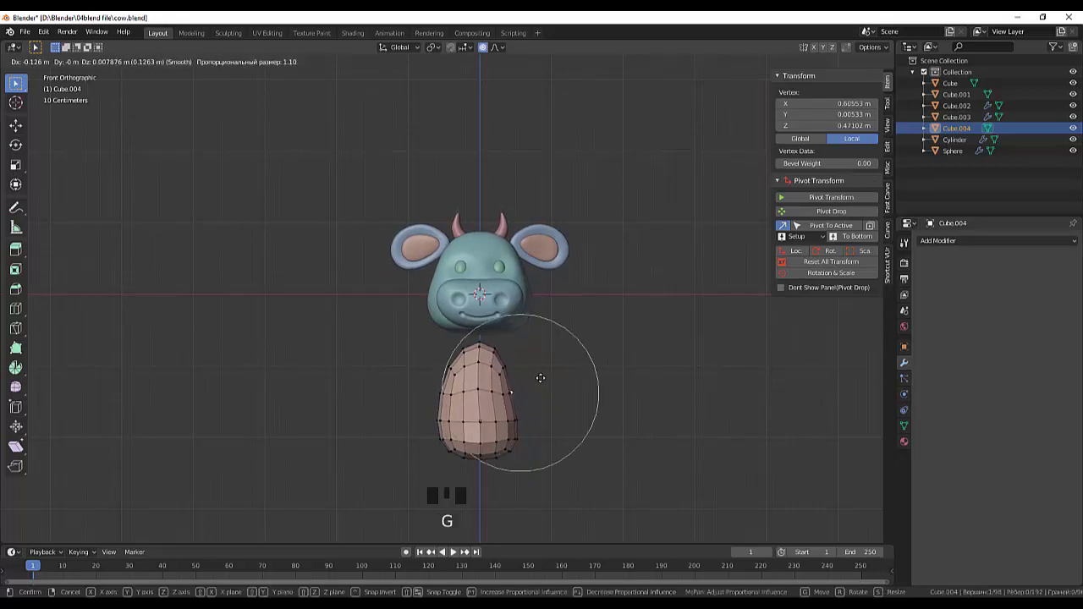
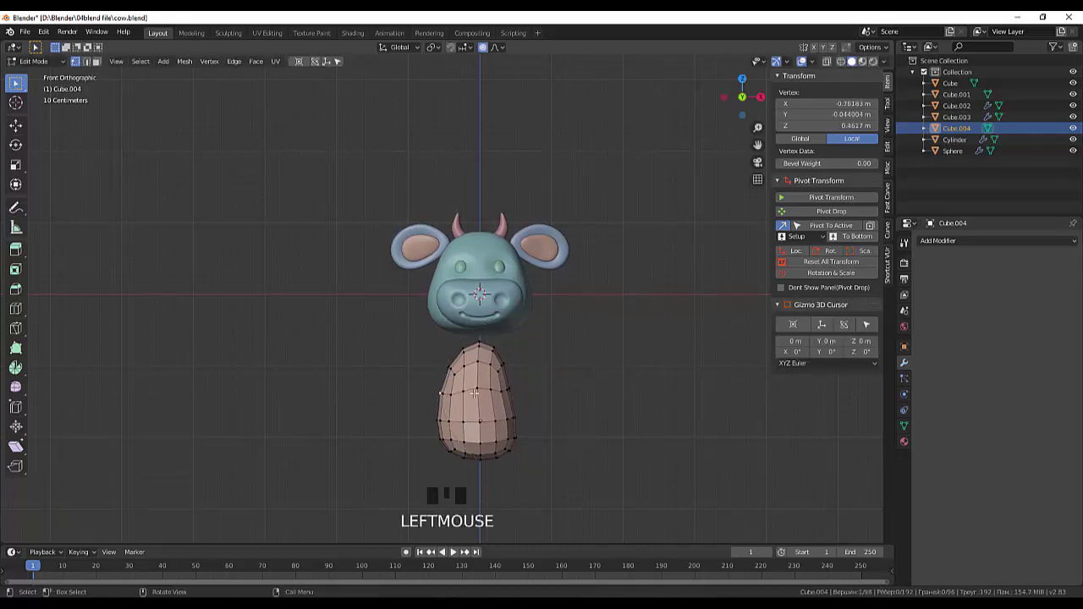
key("g")
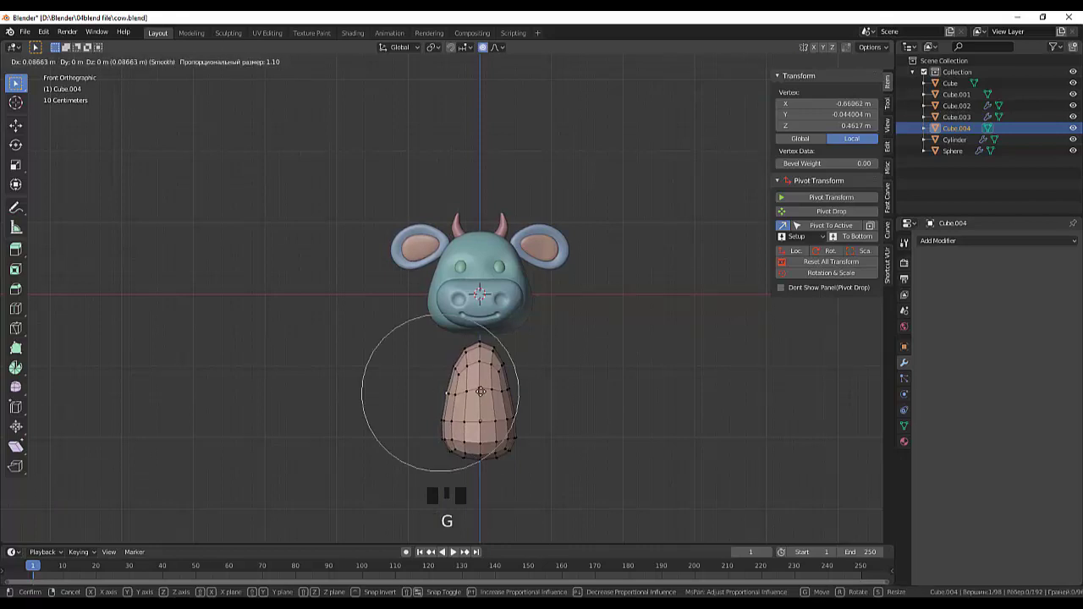
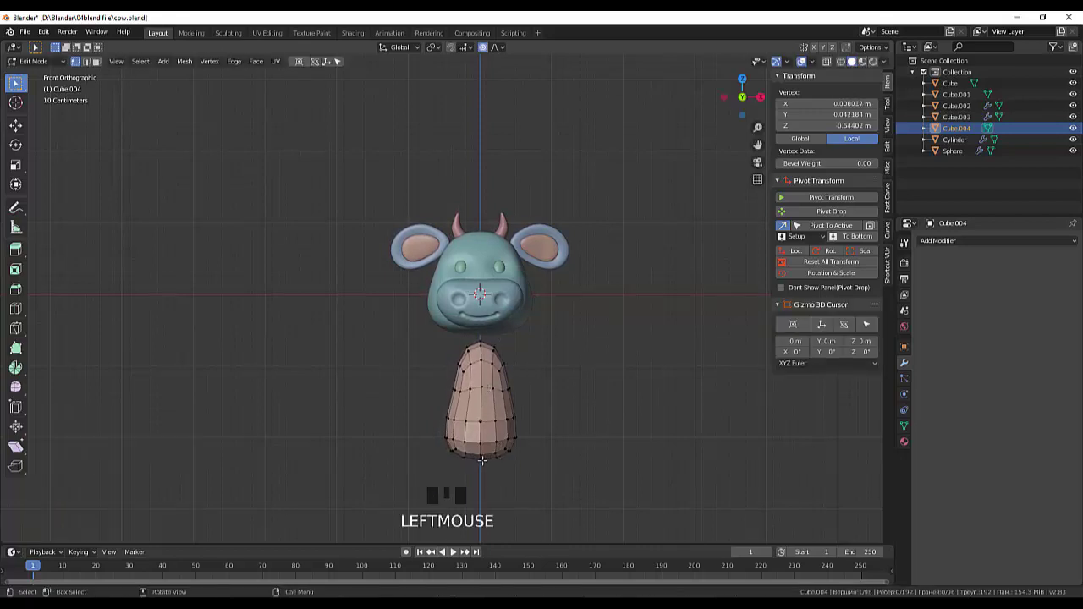
key("g")
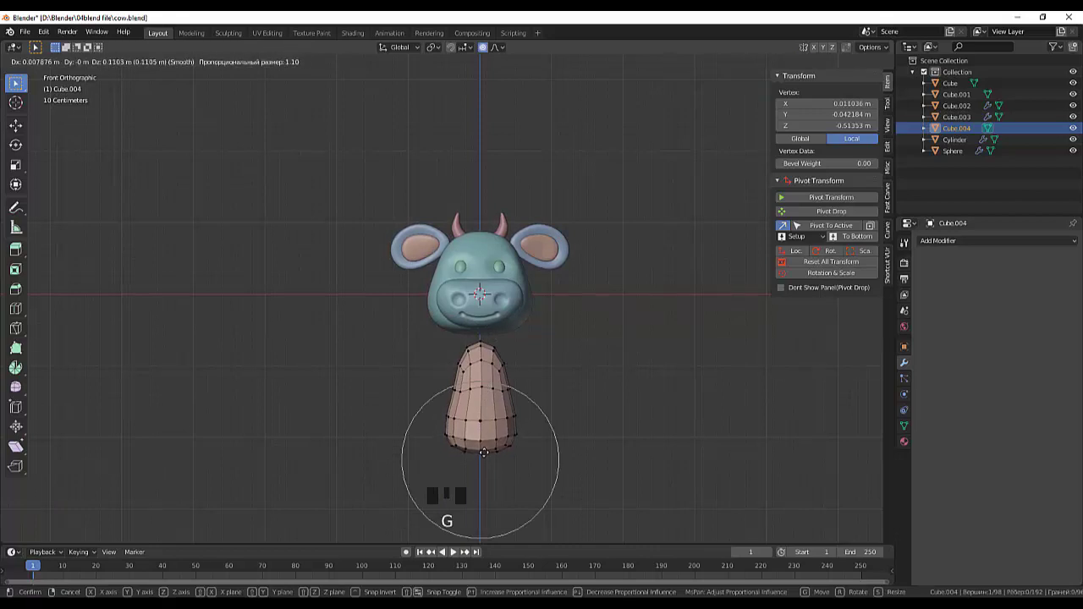
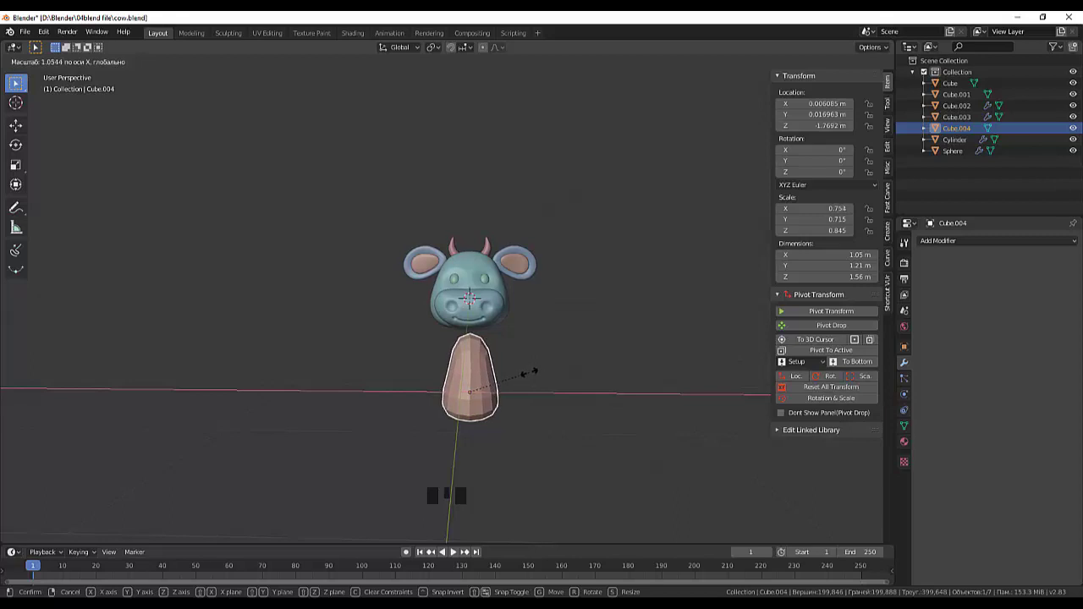
Widen the body slightly along X and move it up closer under the head
left_click_drag(552, 433, 439, 413)
key("KP_3")
left_click(407, 396)
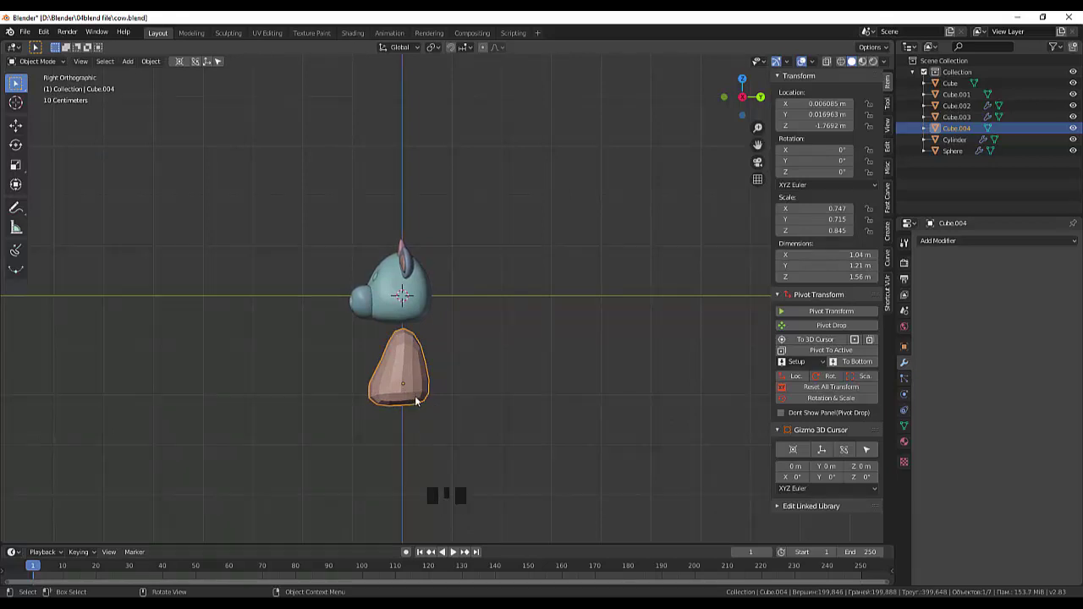
key("g")
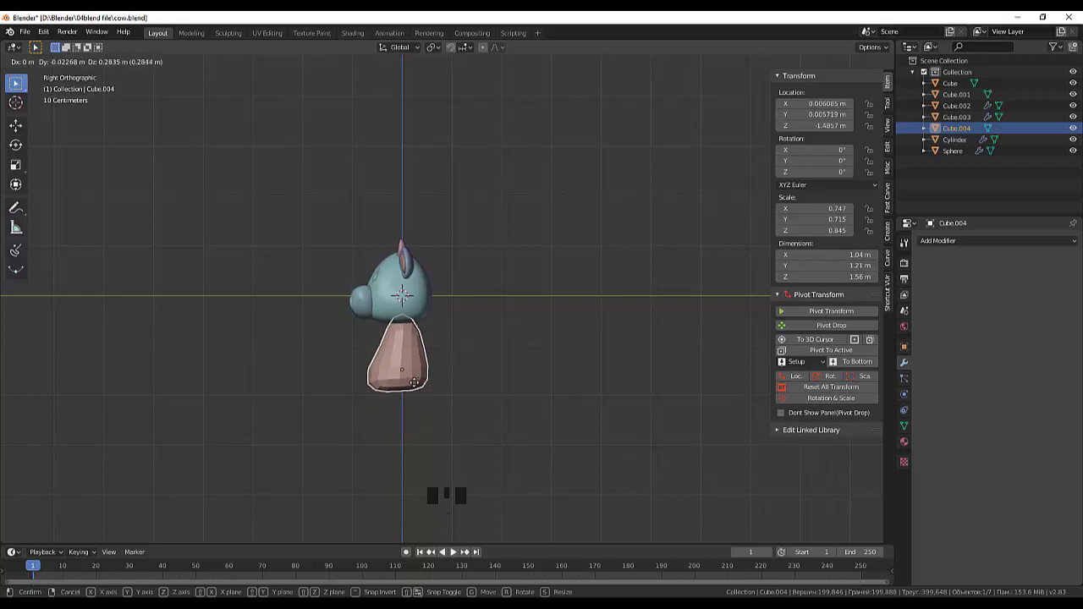
left_click_drag(465, 371, 576, 350)
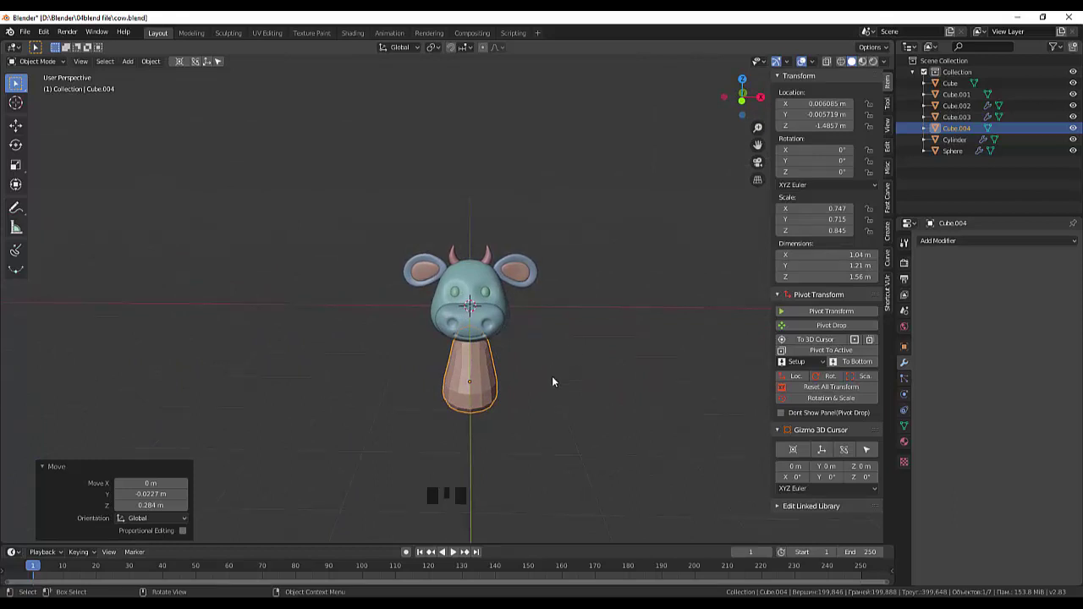
Add a new cube, Cube.005, at the scene centre
scroll("up", 3)
scroll("down", 3)
left_click_drag(46, 63, 40, 79)
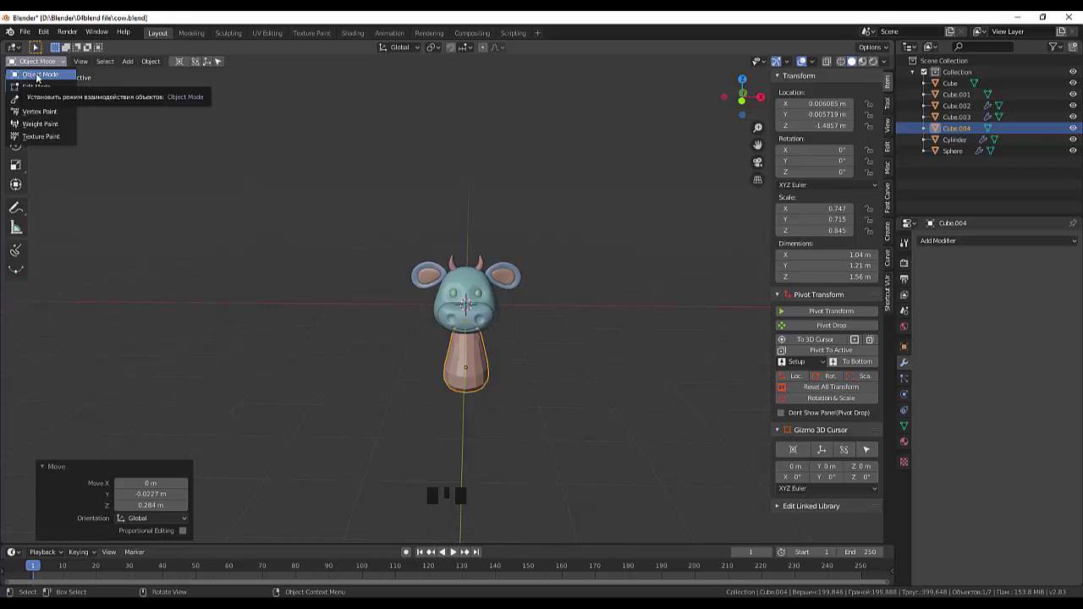
left_click(270, 311)
Move the cube to the right, apply a level-2 subdivision and shrink it to about 0.31
key("shift+a")
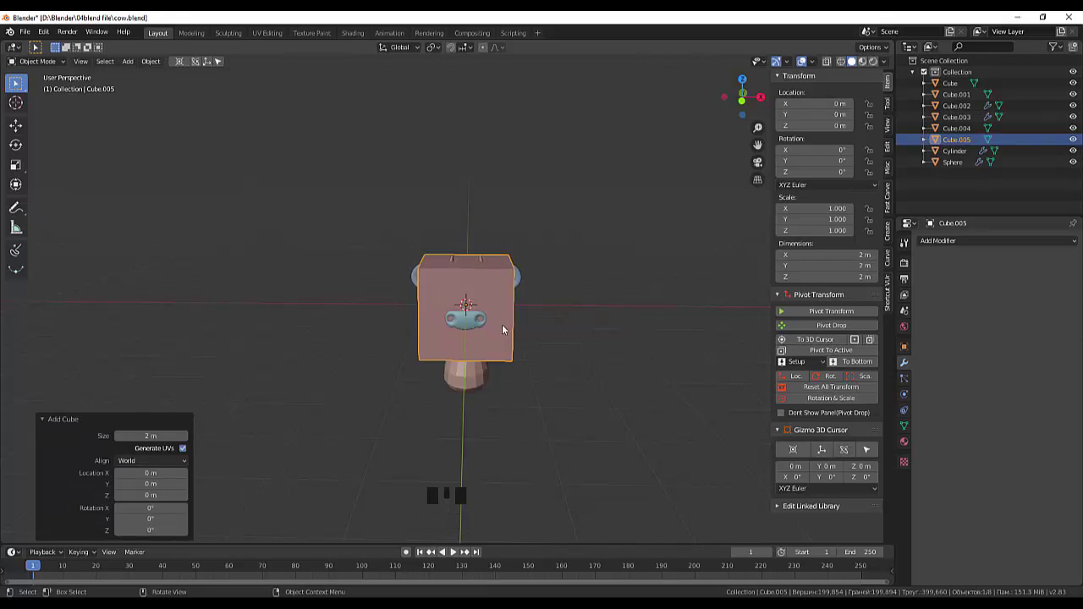
key("g")
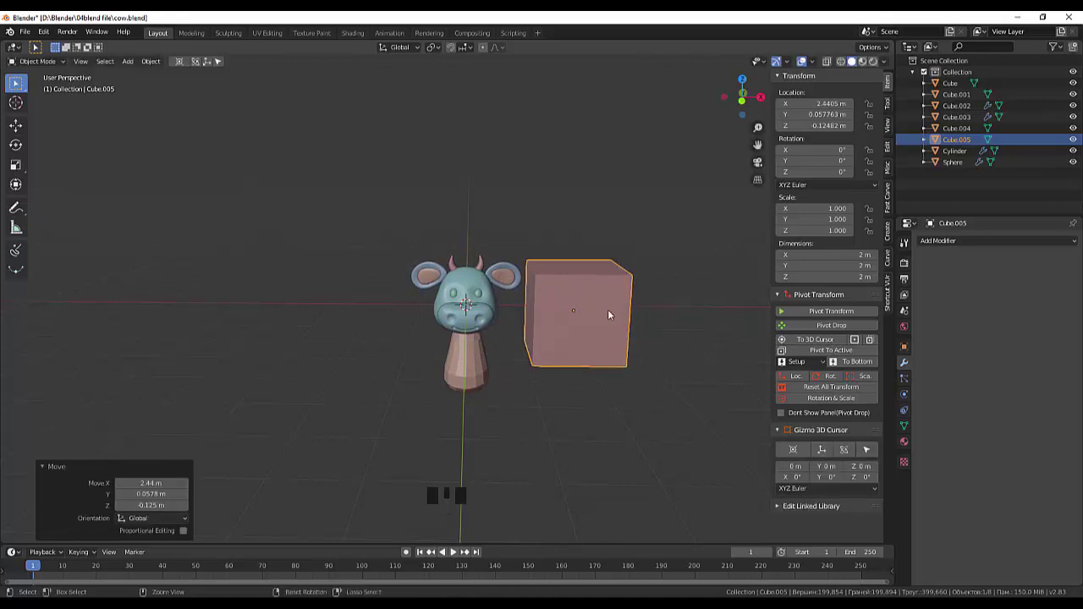
key("ctrl+2")
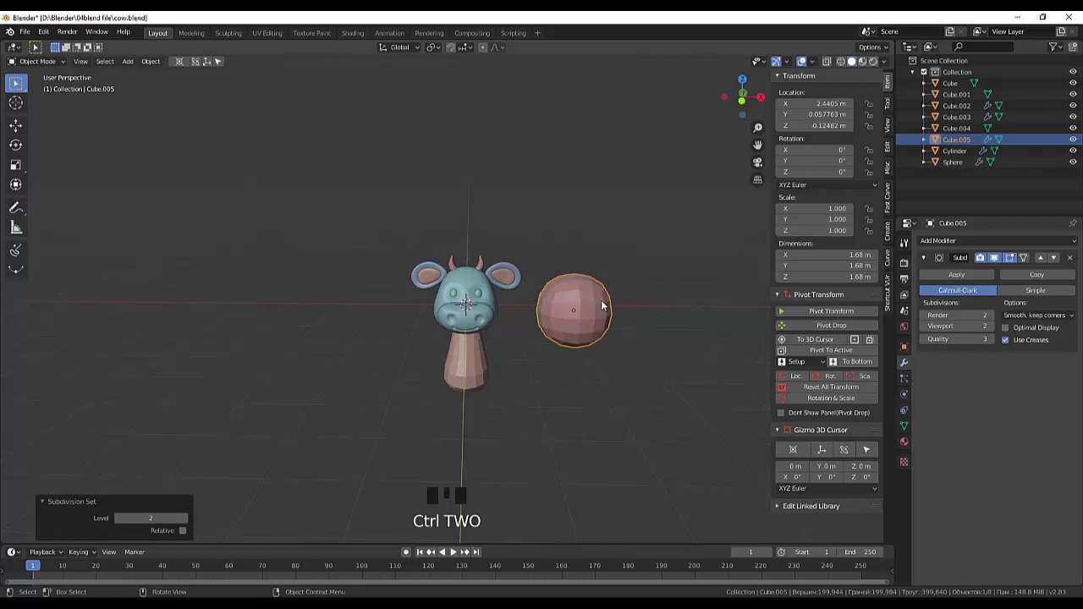
left_click_drag(950, 279, 905, 288)
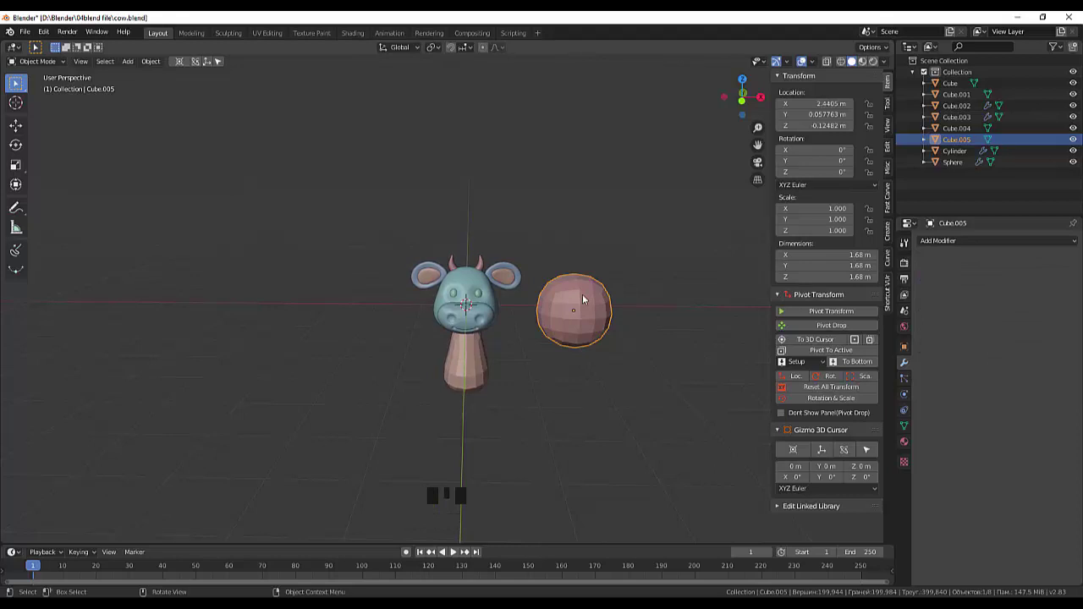
key("s")
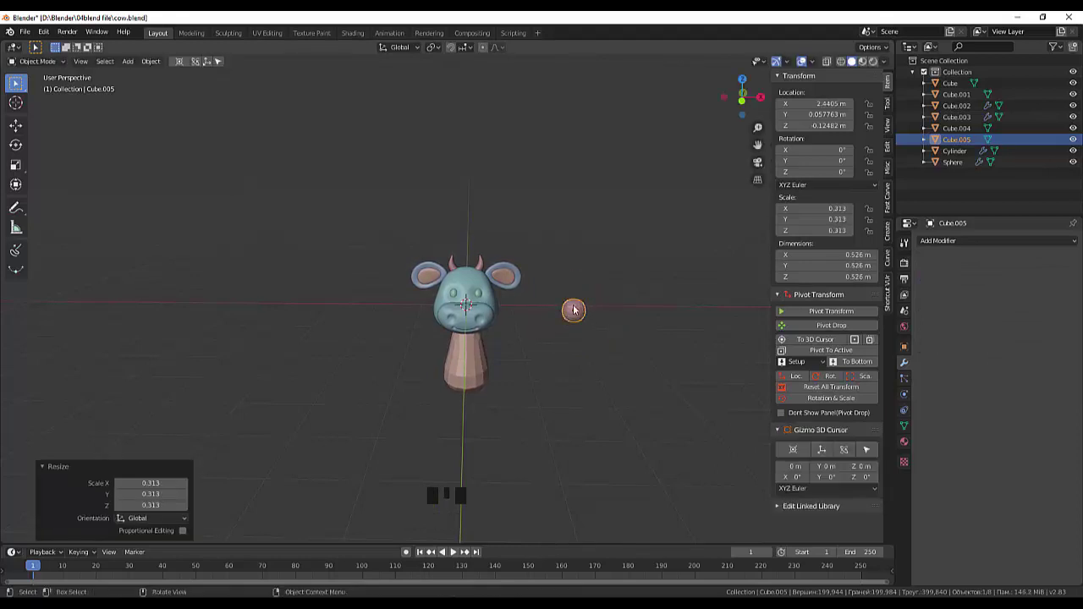
left_click_drag(636, 322, 492, 331)
View the ball from the right side against the head and enter edit mode on it
key("KP_3")
scroll("up", 3)
left_click(346, 344)
left_click(344, 332)
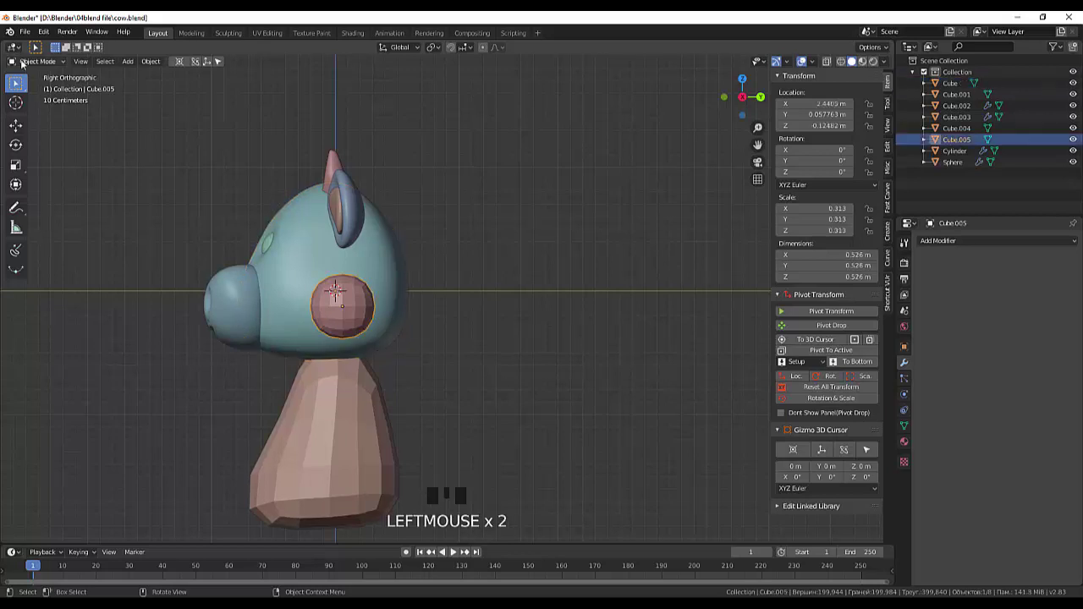
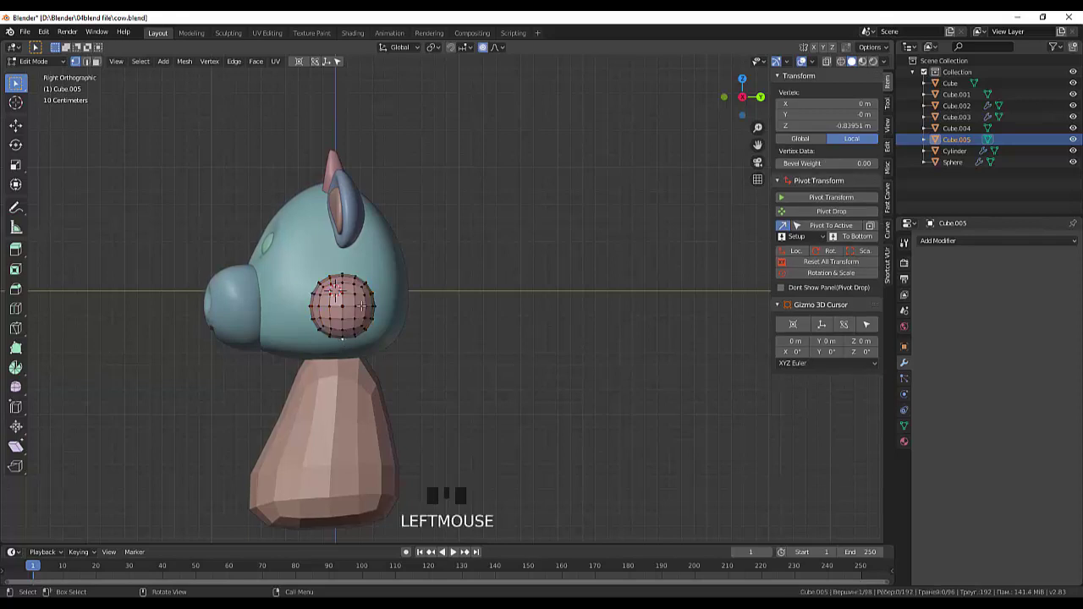
Pull the ball's vertices with proportional falloff toward a dome shape
key("g")
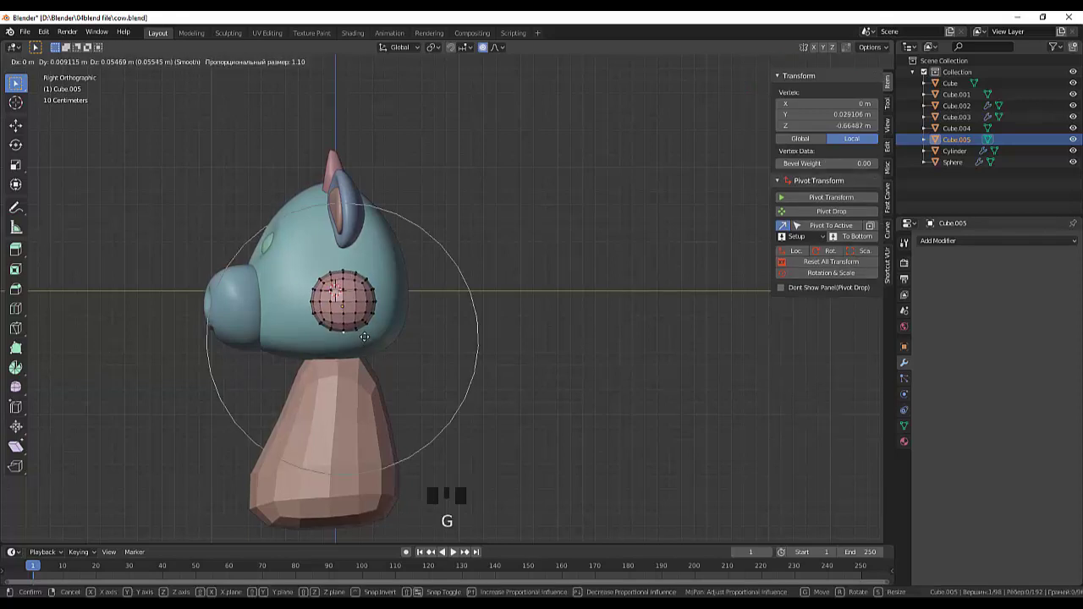
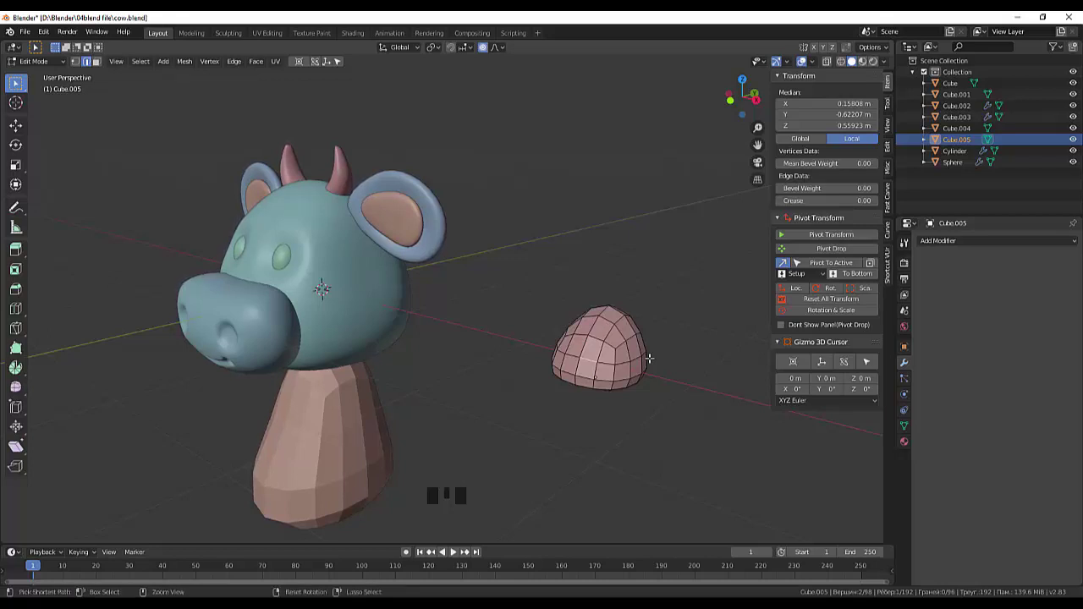
Add and slide an edge loop around the dome, then reshape it with soft falloff
key("ctrl+r")
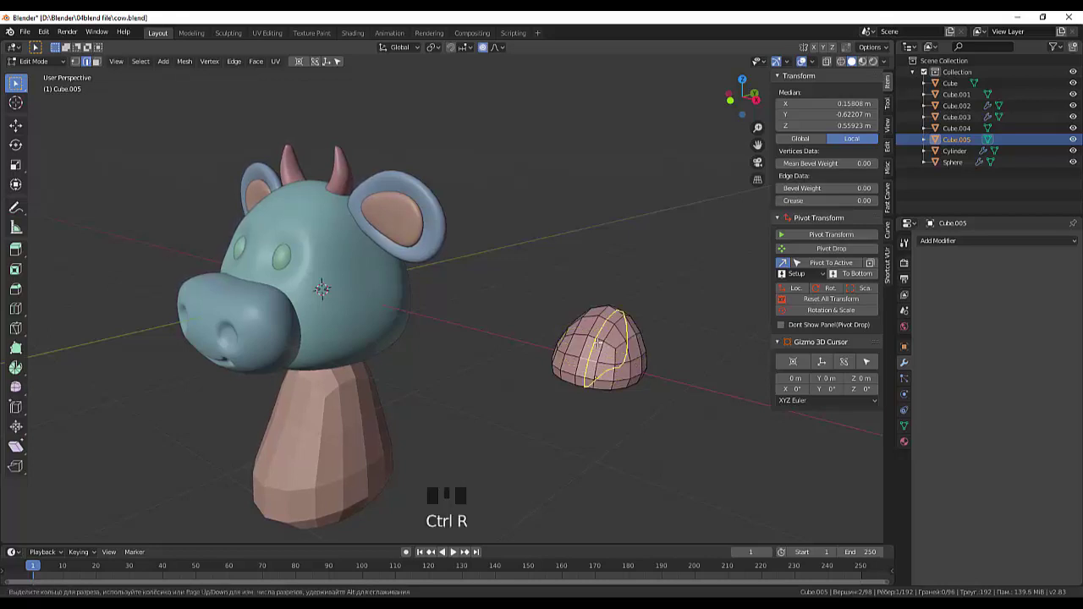
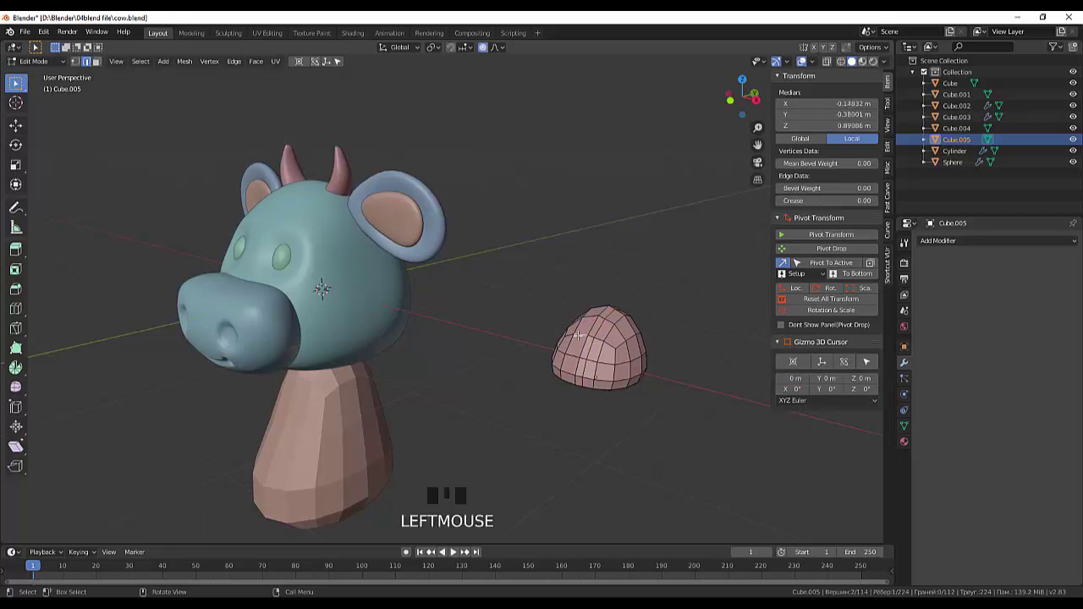
key("ctrl+r")
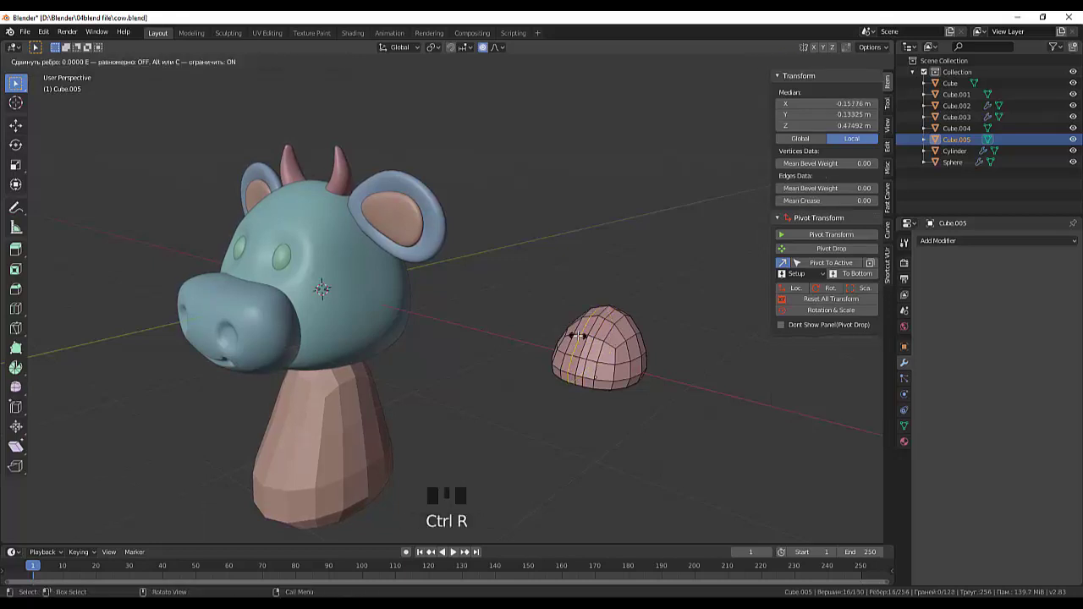
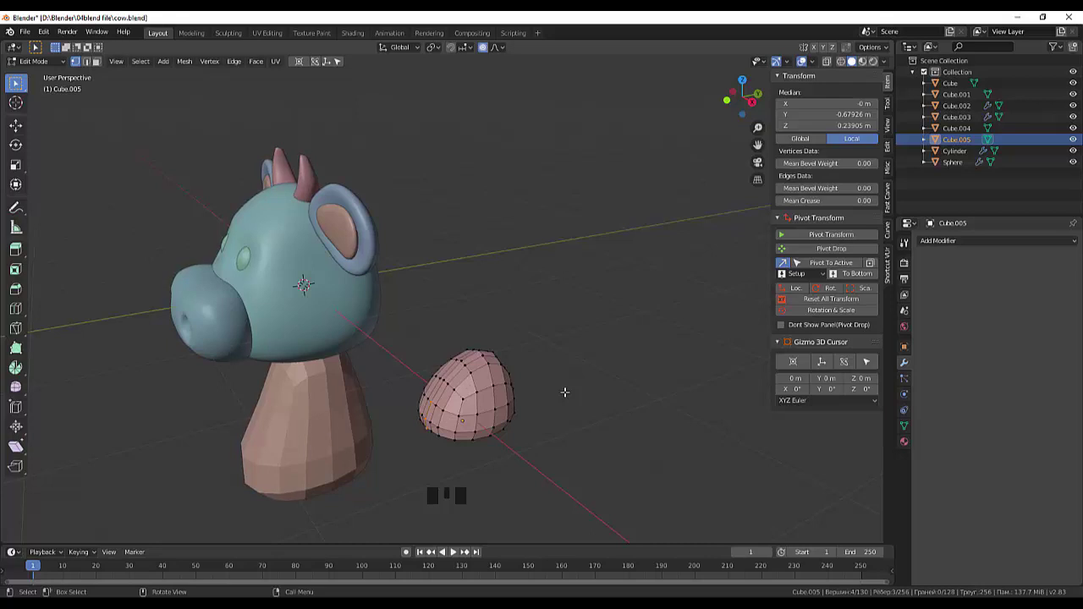
key("g")
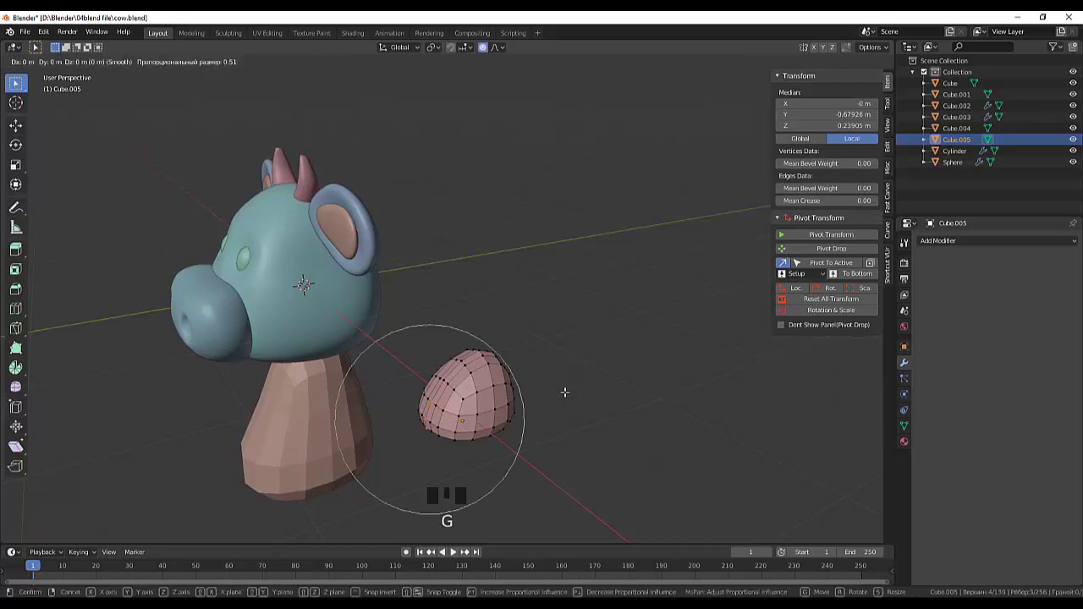
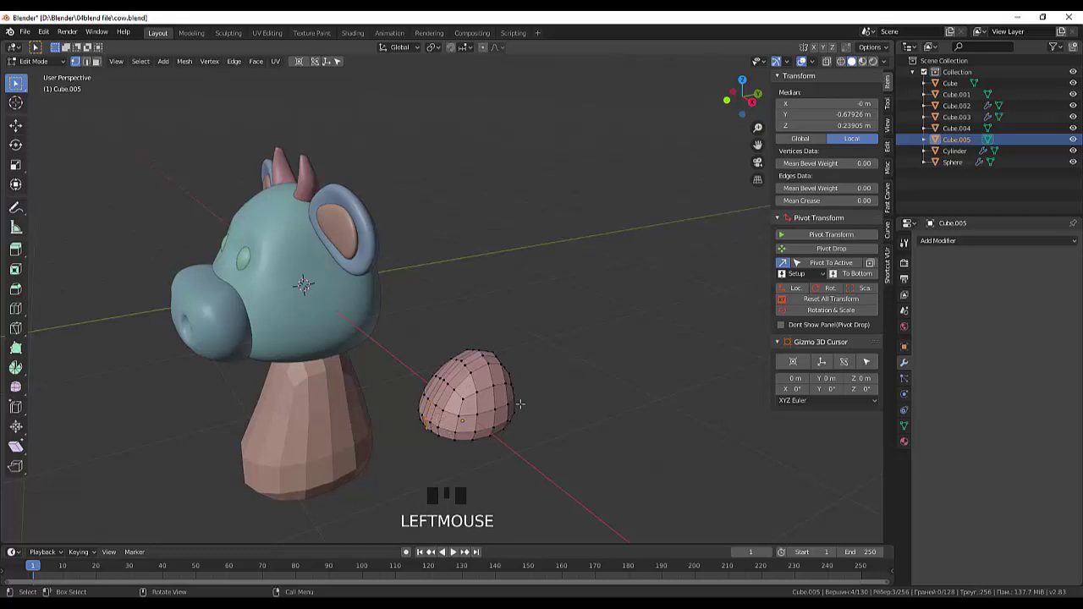
key("g")
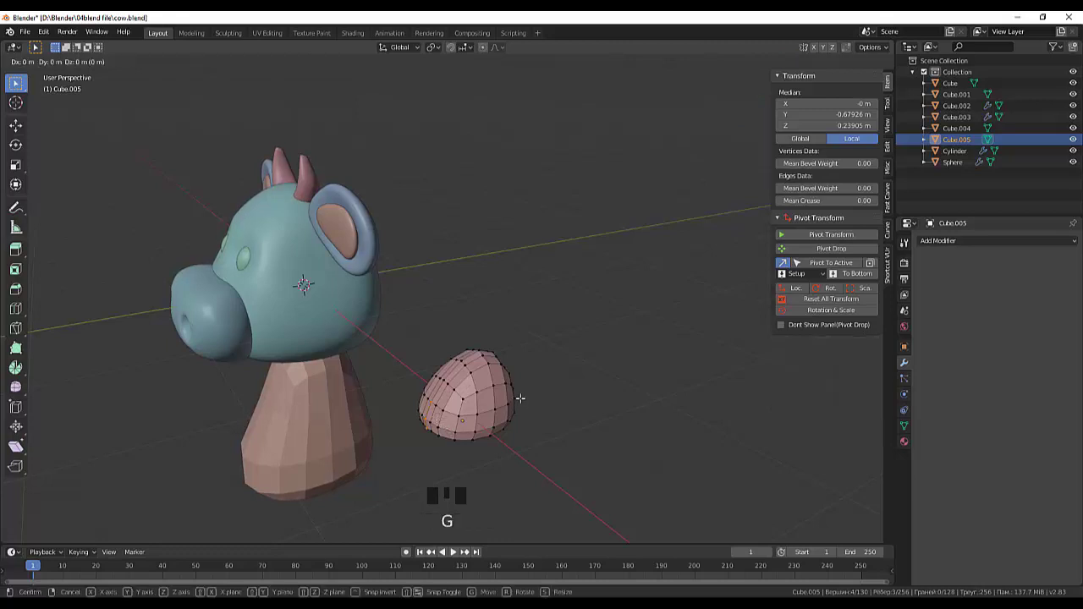
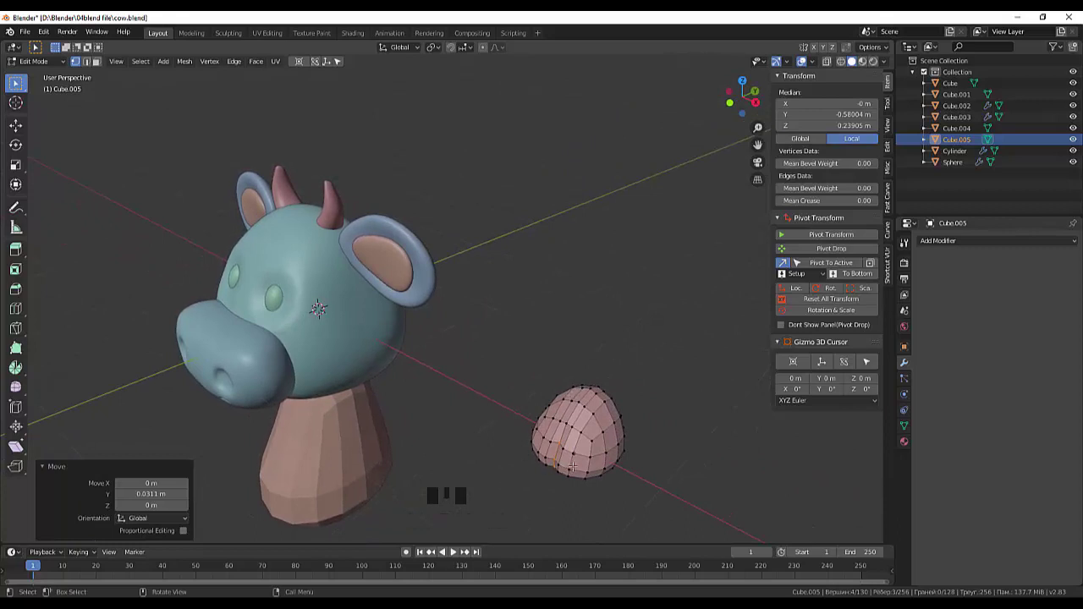
Nudge vertices sideways and pull a single vertex outward into an egg-like form
key("g")
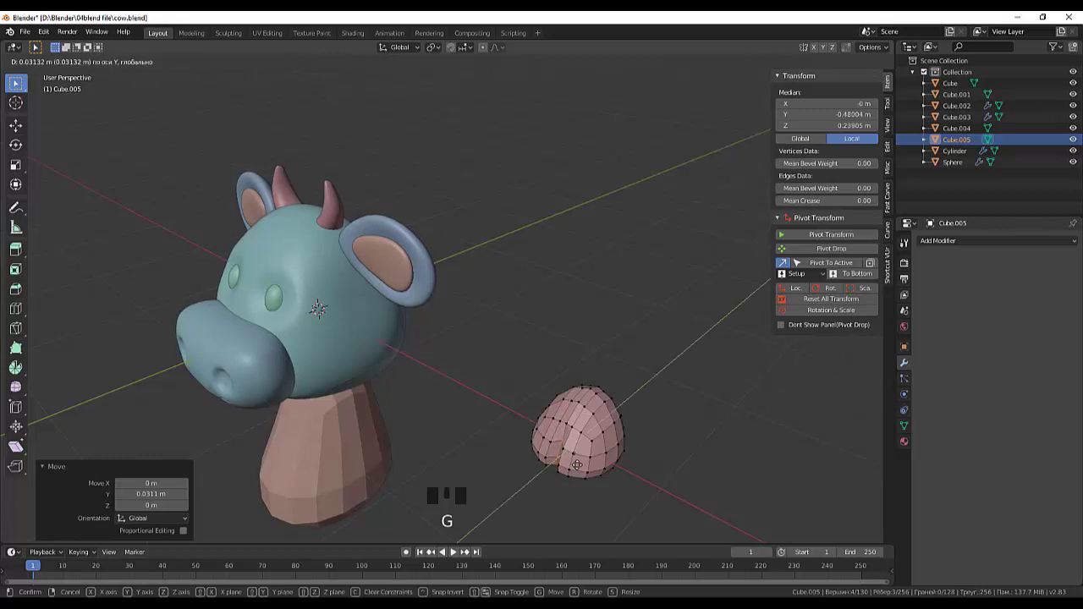
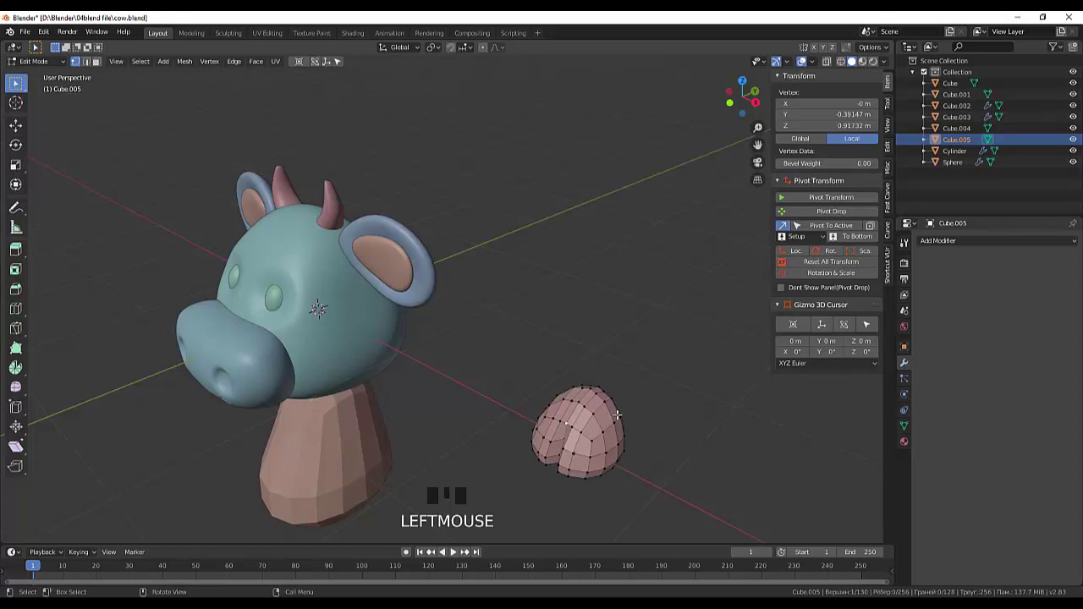
key("y")
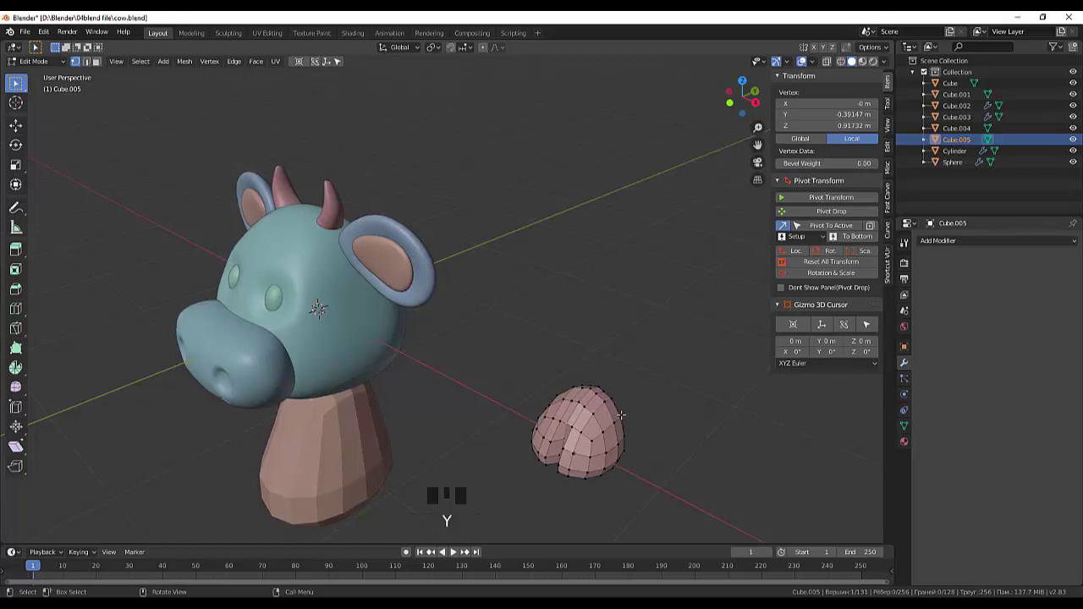
key("g")
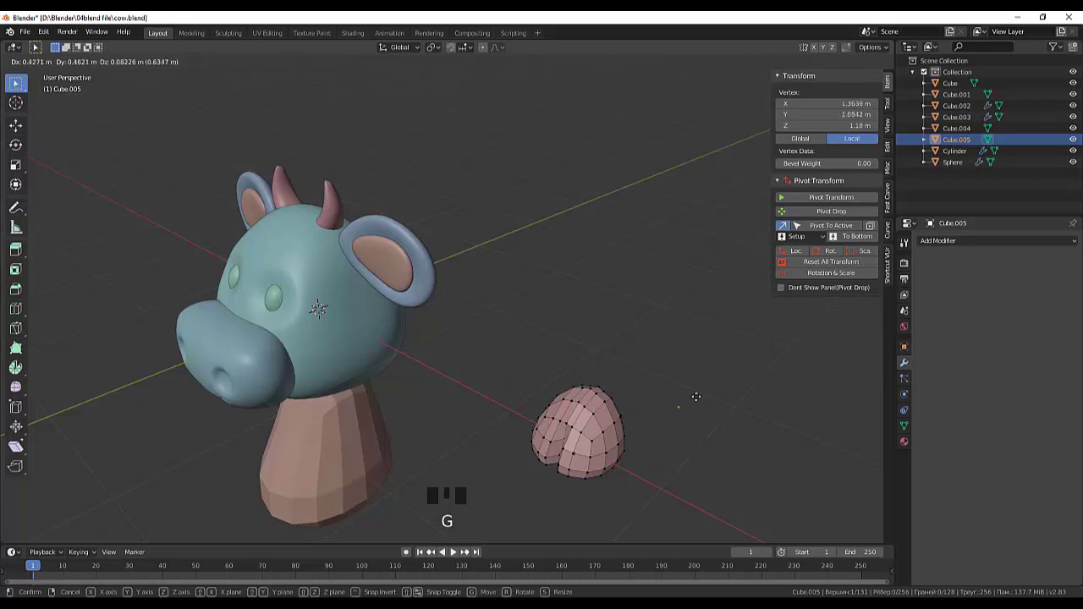
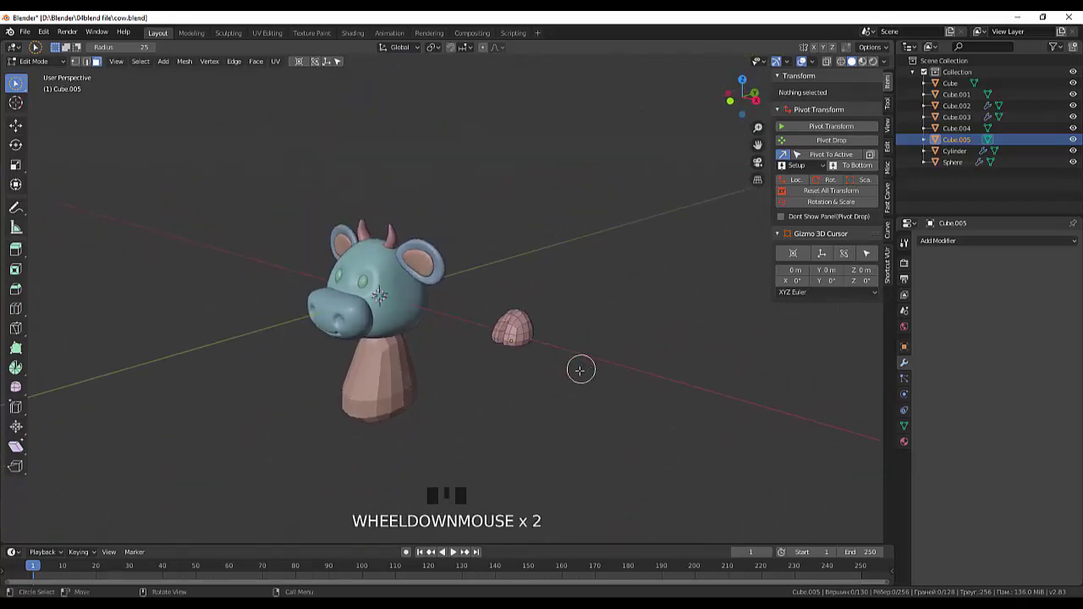
Zoom in on the dome piece while flattening its underside
scroll("up", 3)
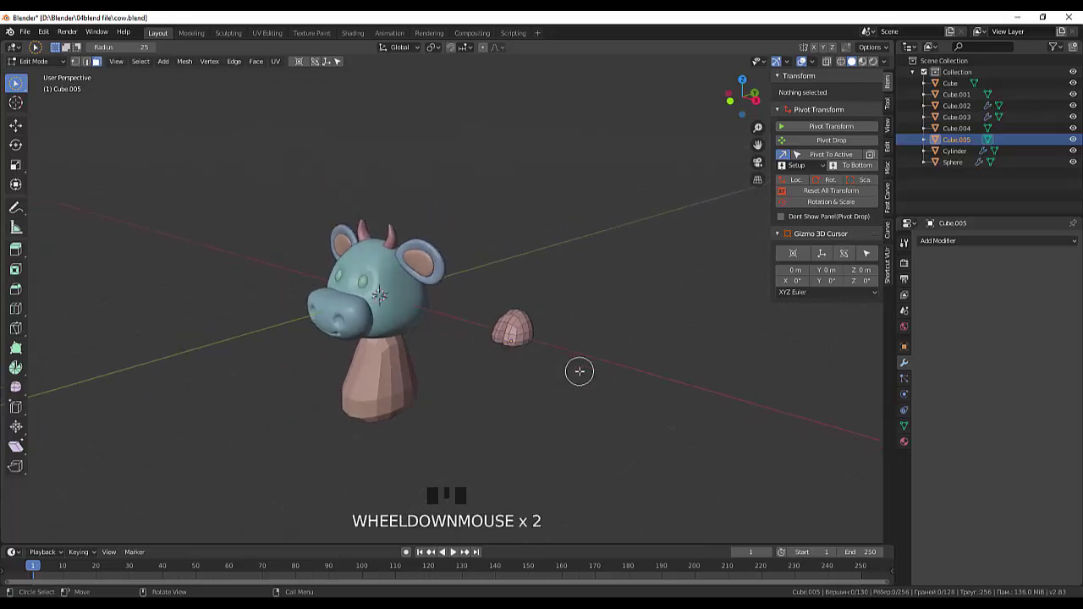
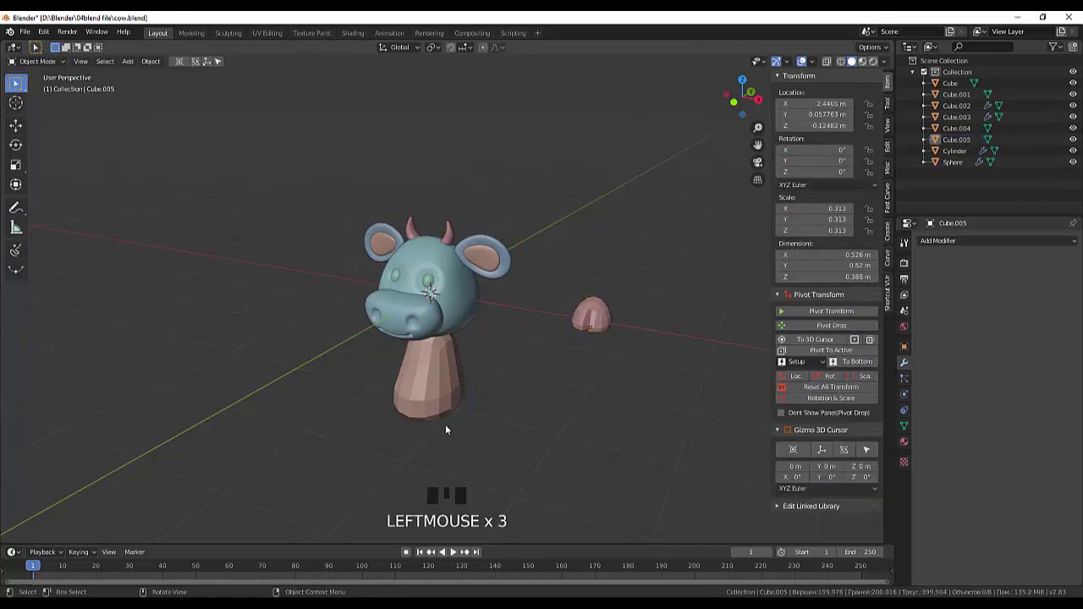
Add a cylinder, move it beside the dome and shrink it to about 0.21
key("shift+a")
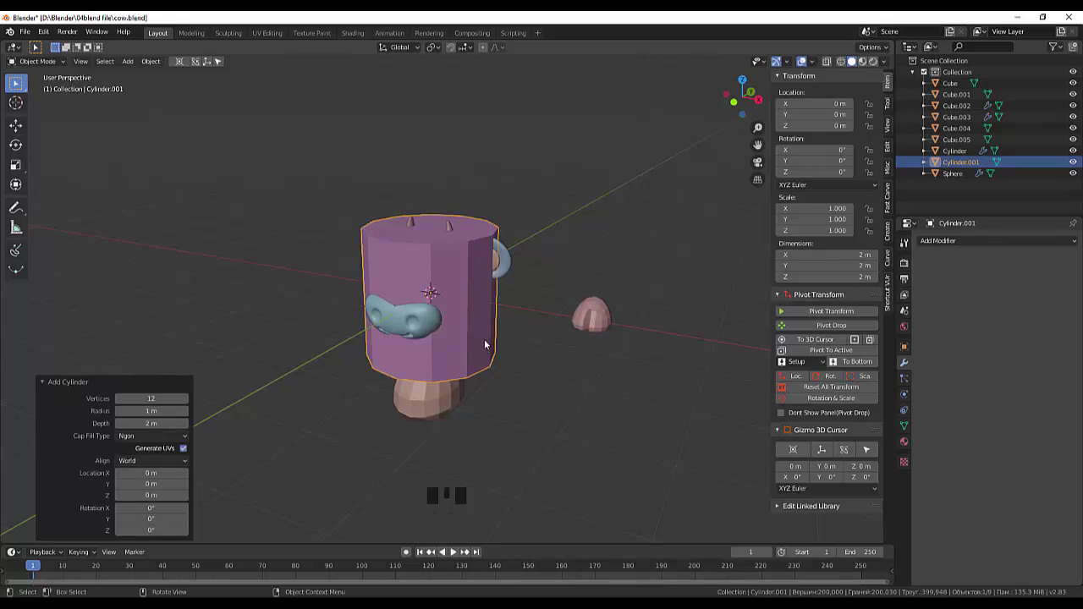
key("g")
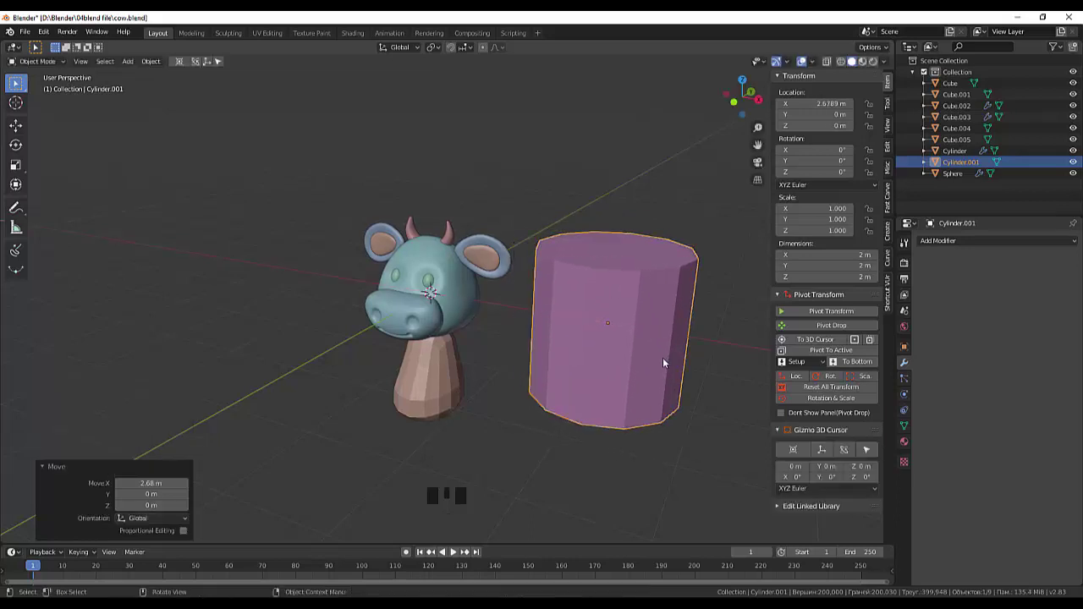
key("s")
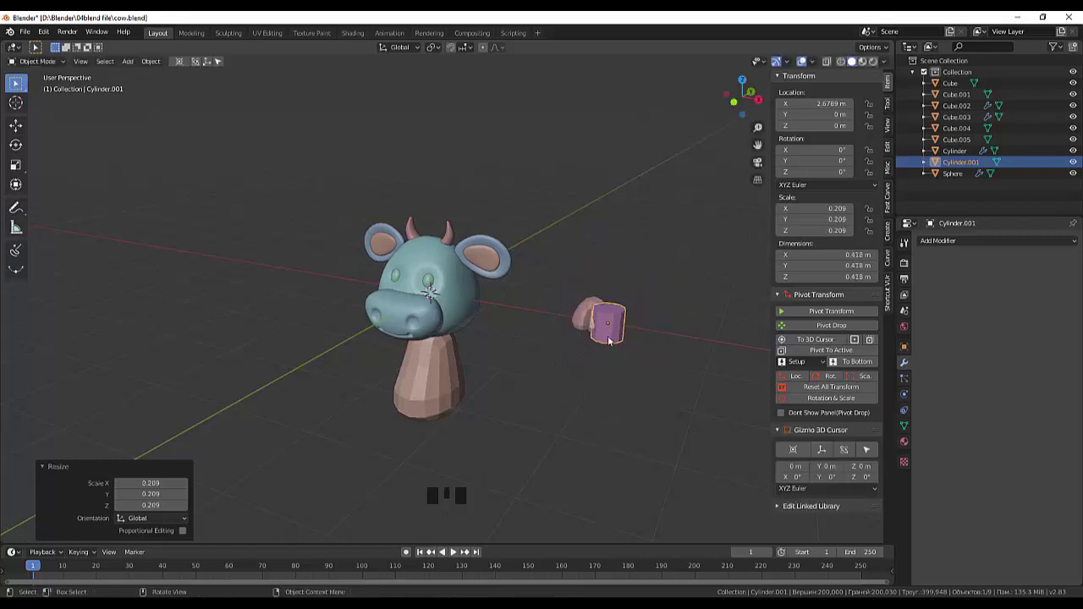
key("s")
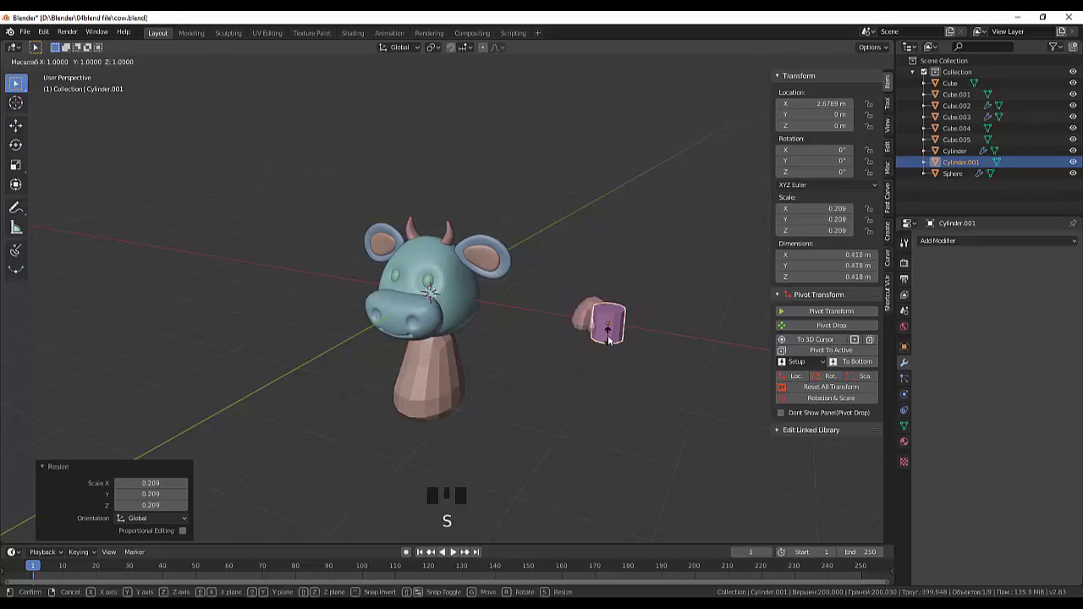
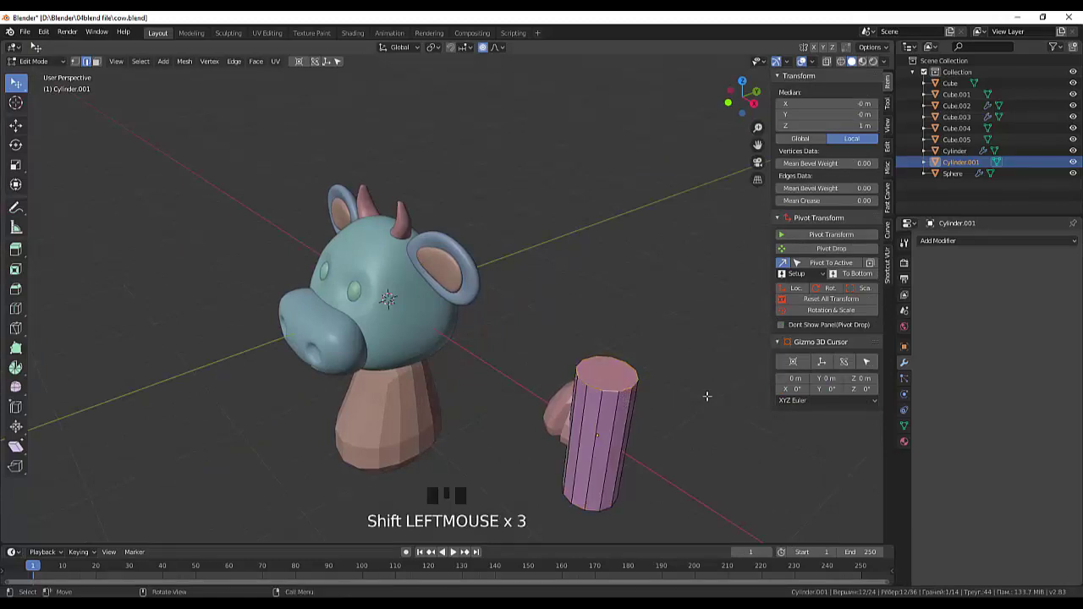
Shrink the cylinder's top ring with proportional editing and add several loop cuts along its length
key("s")
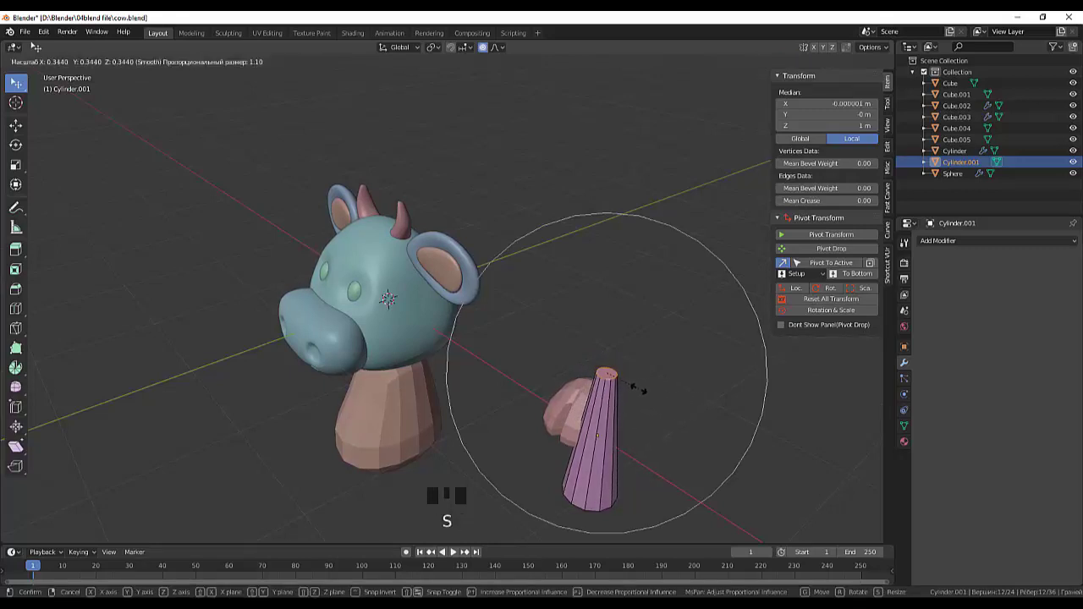
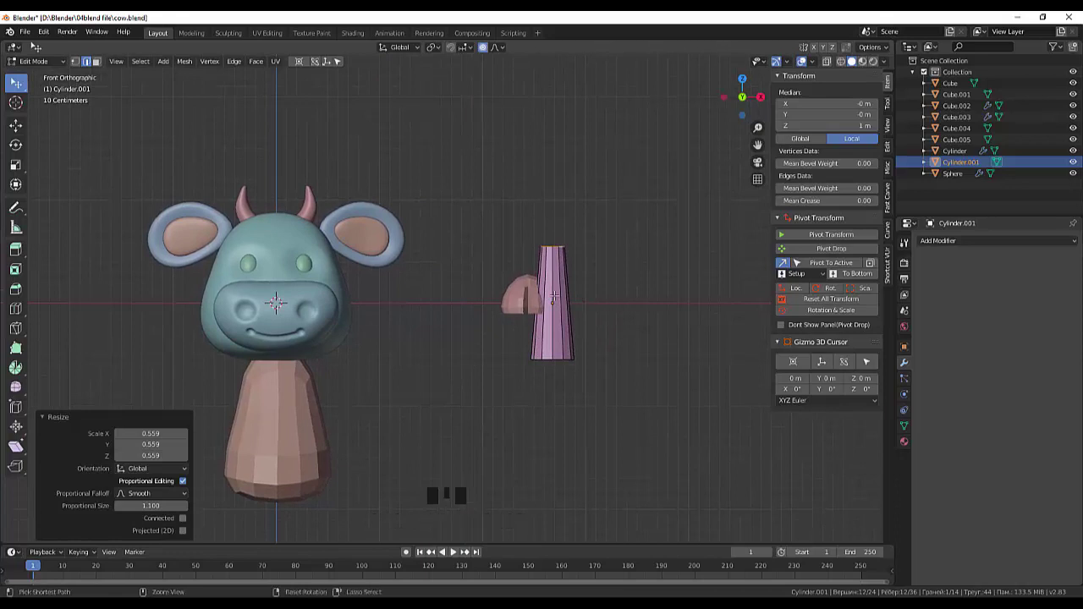
key("ctrl+r")
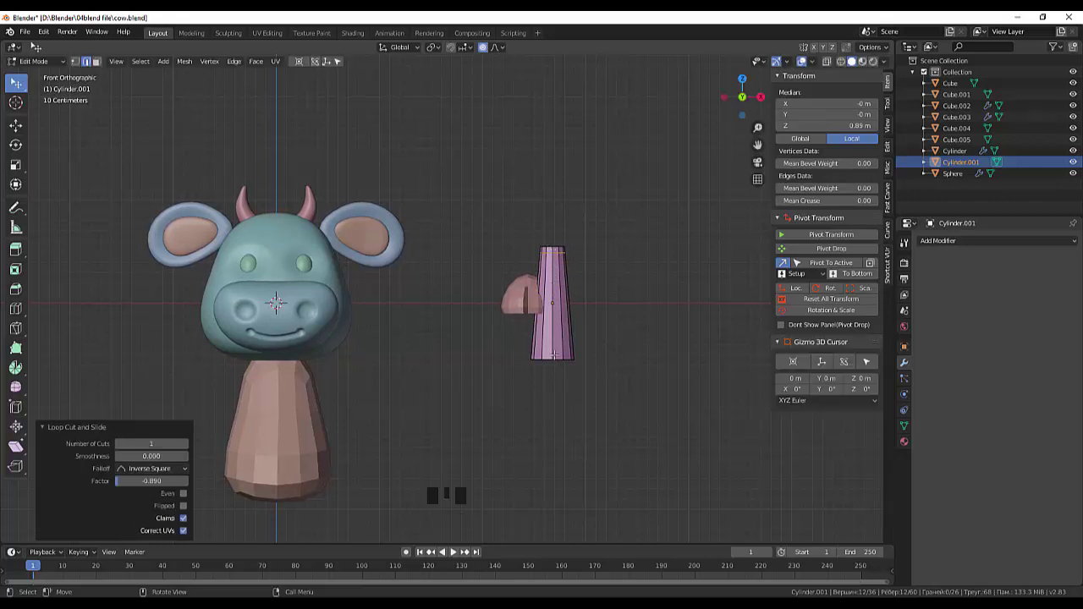
key("ctrl+r")
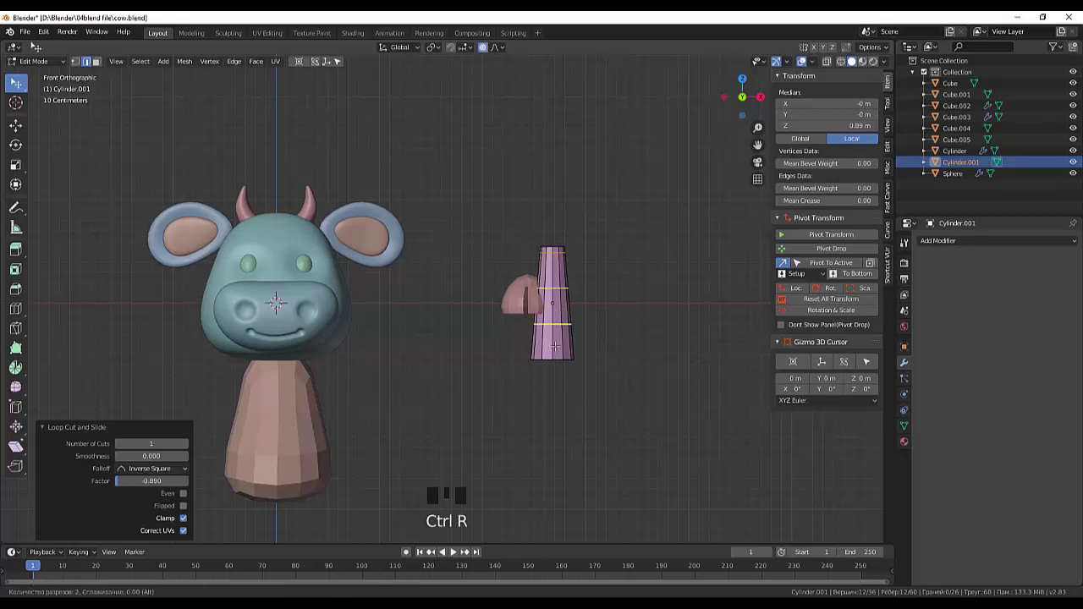
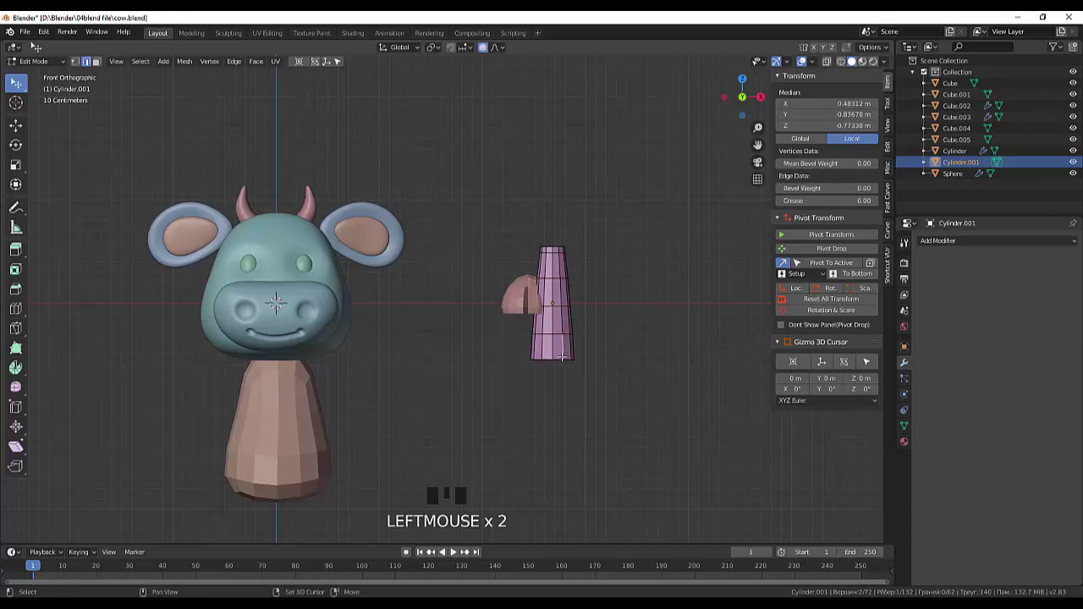
key("ctrl+r")
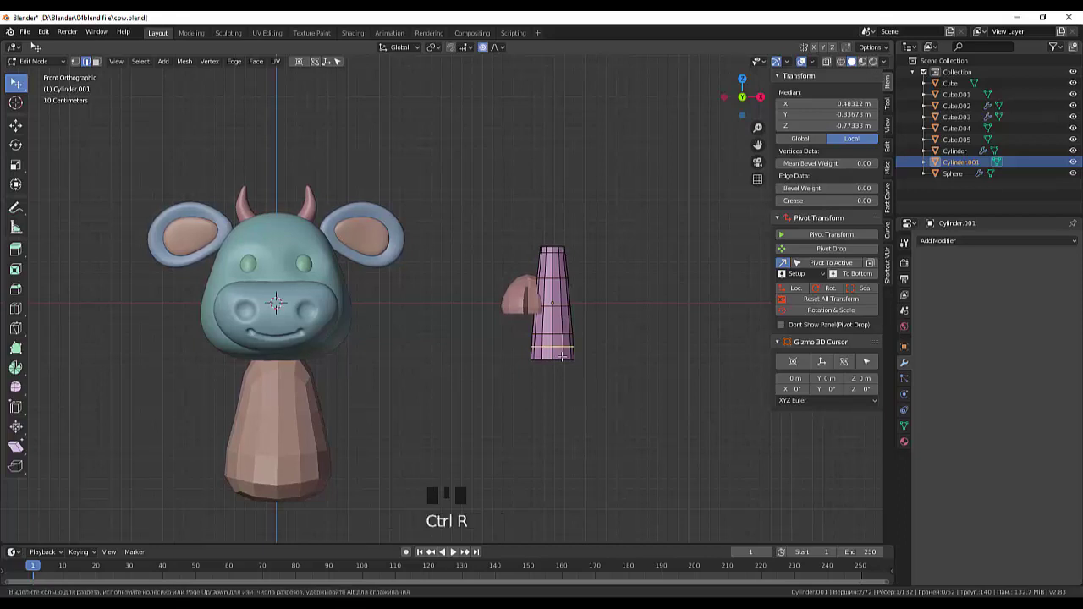
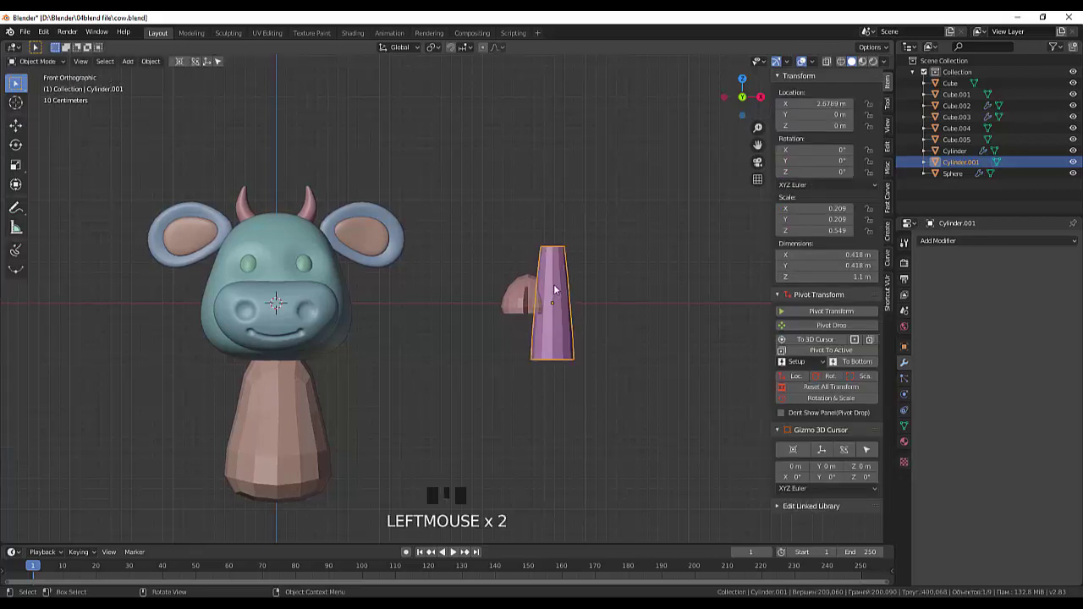
Scale Cylinder.001 down slightly, raise it onto the tuft piece and slide it back in side view
key("s")
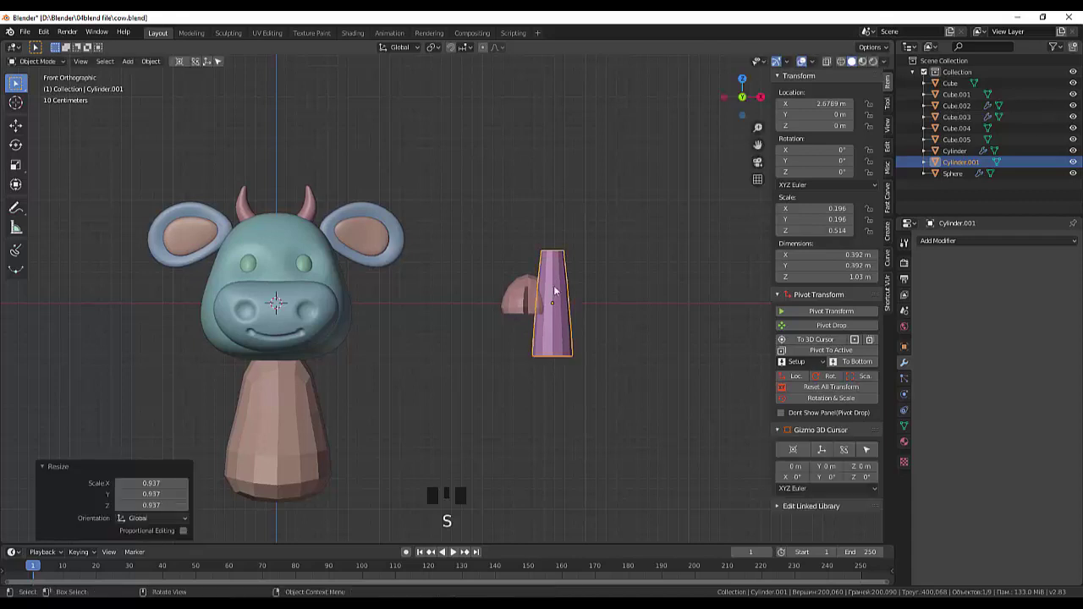
key("g")
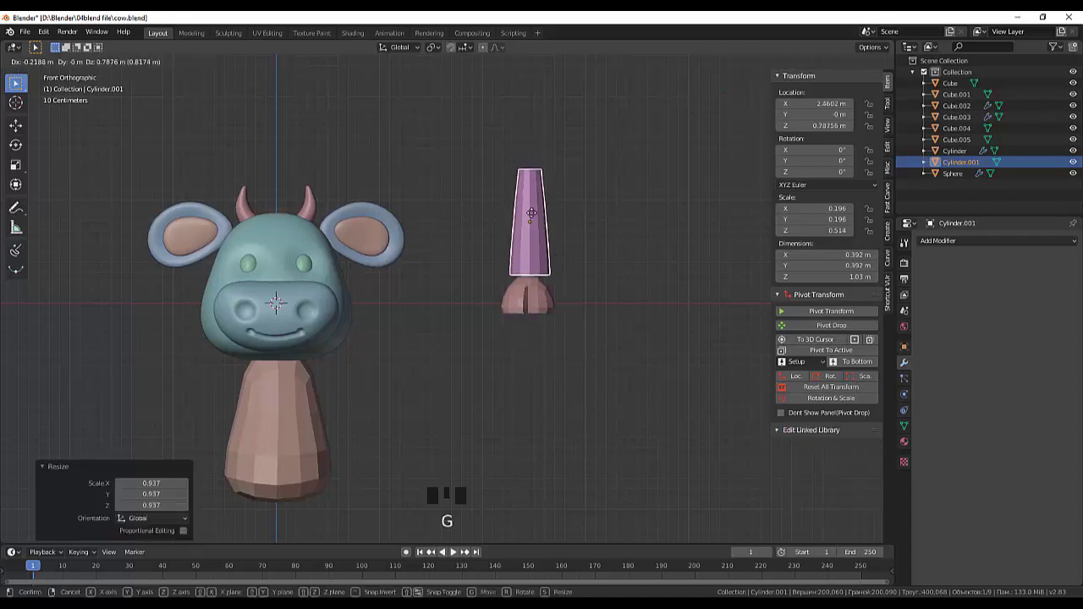
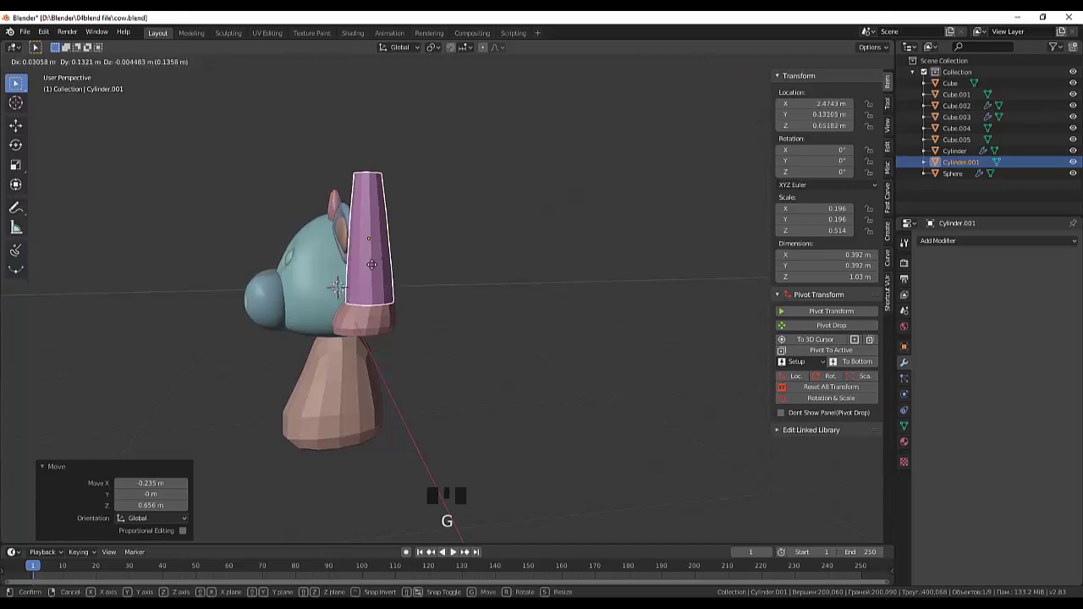
key("KP_1")
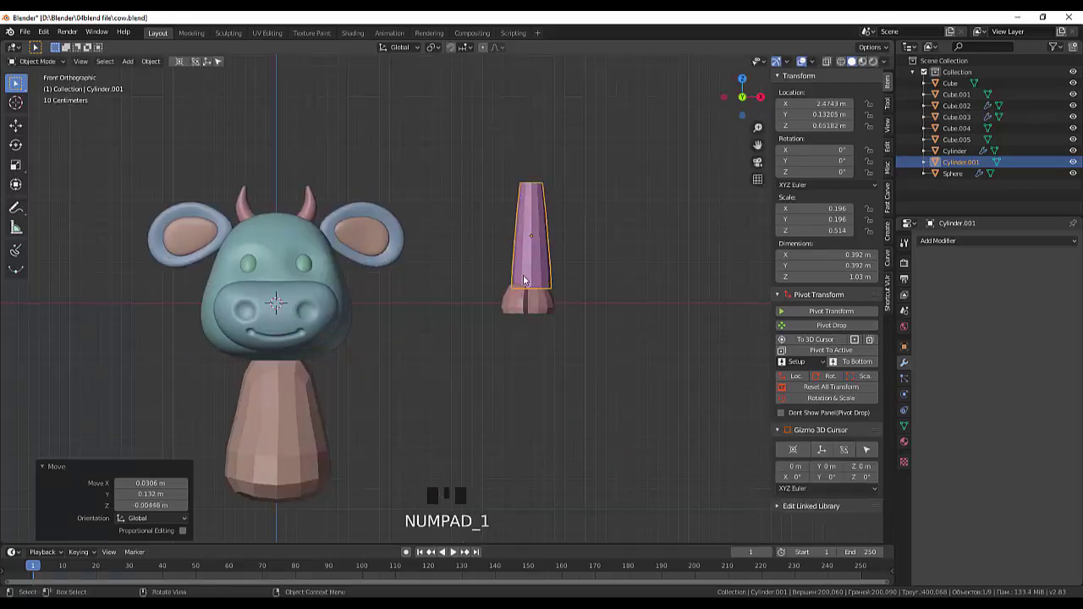
key("ctrl+z")
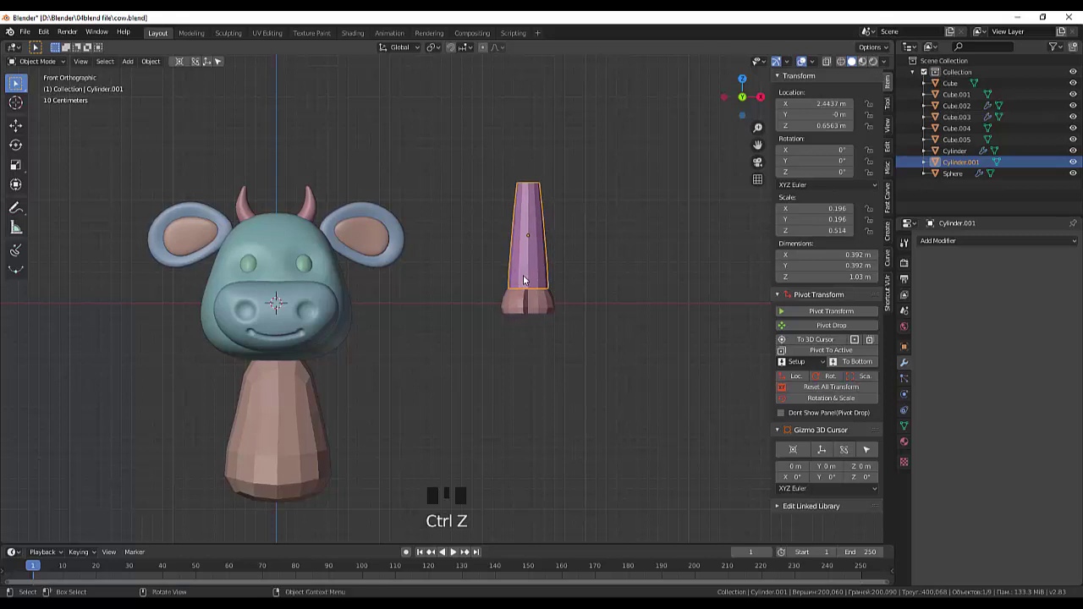
key("KP_3")
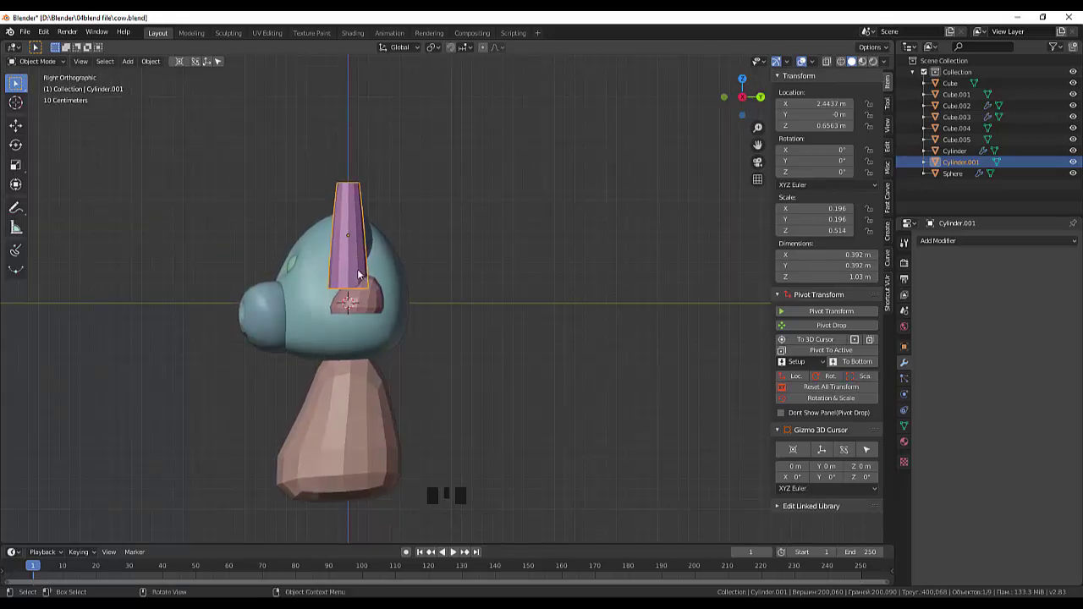
key("g")
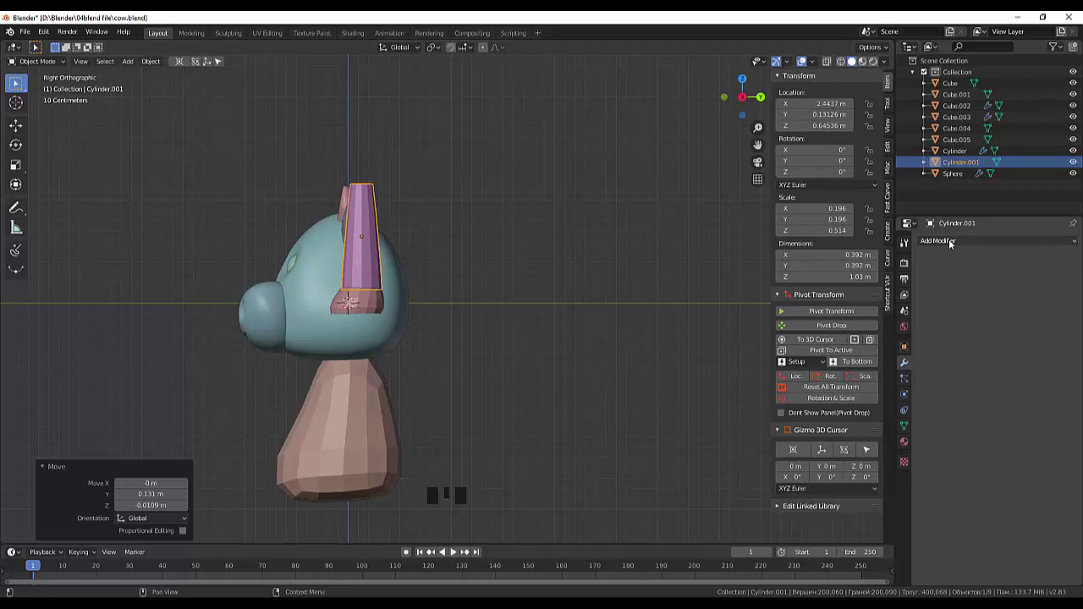
Add a Subdivision Surface modifier to Cylinder.001 and inspect the smoothed column
left_click_drag(952, 246, 862, 432)
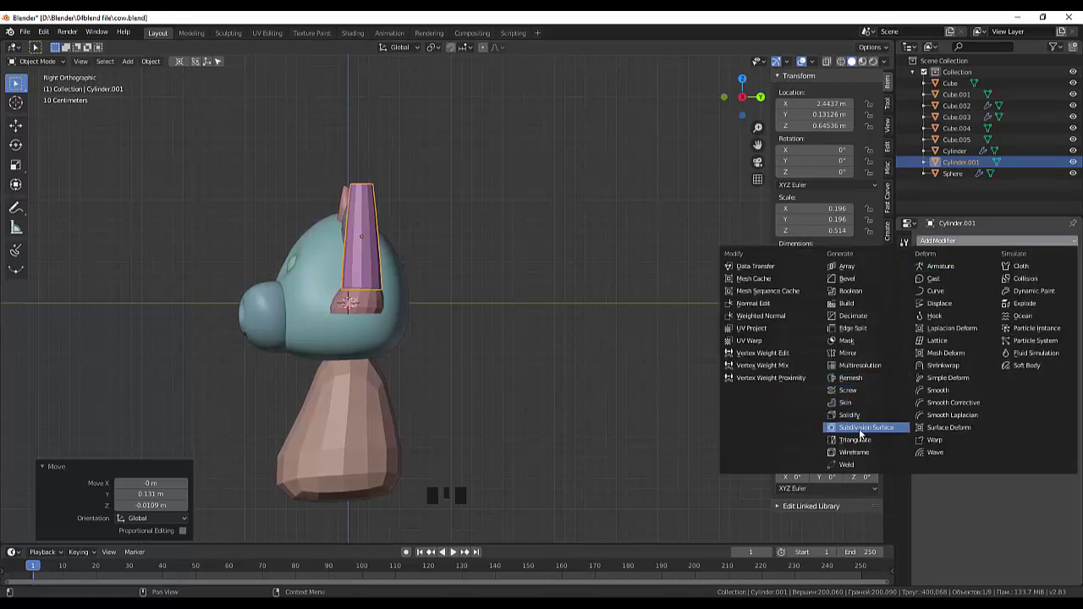
left_click_drag(685, 345, 765, 357)
left_click_drag(644, 330, 506, 199)
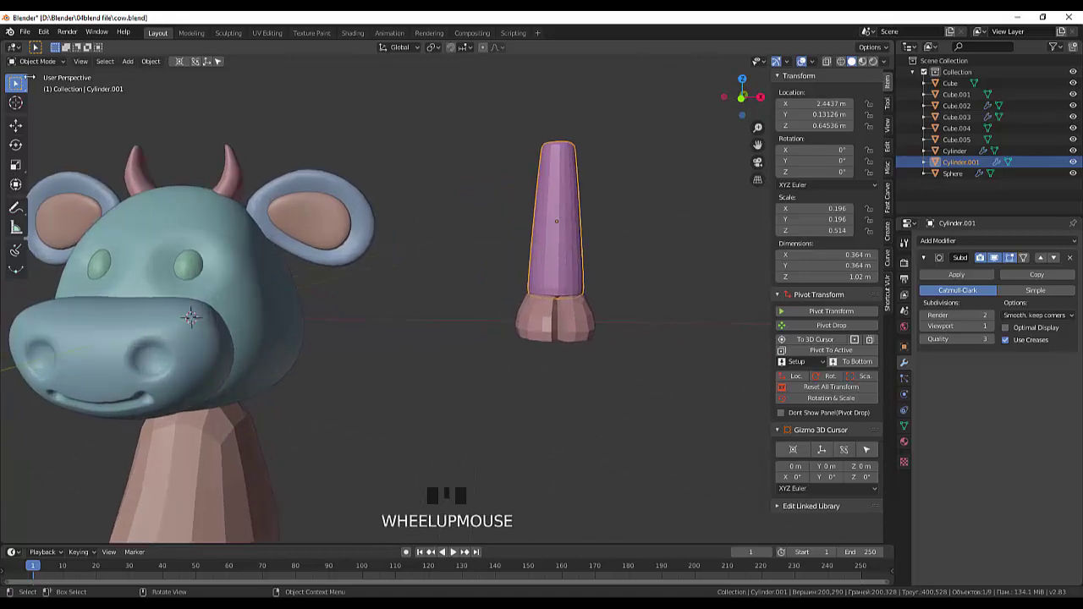
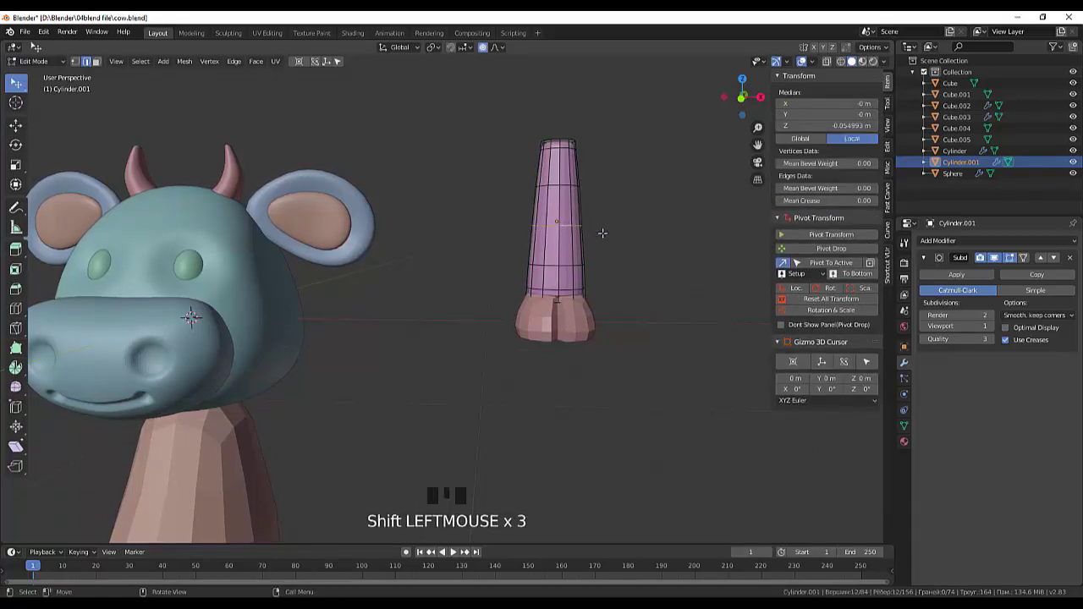
In front view, pull the upper loops sideways with proportional falloff to bend the column over
key("KP_1")
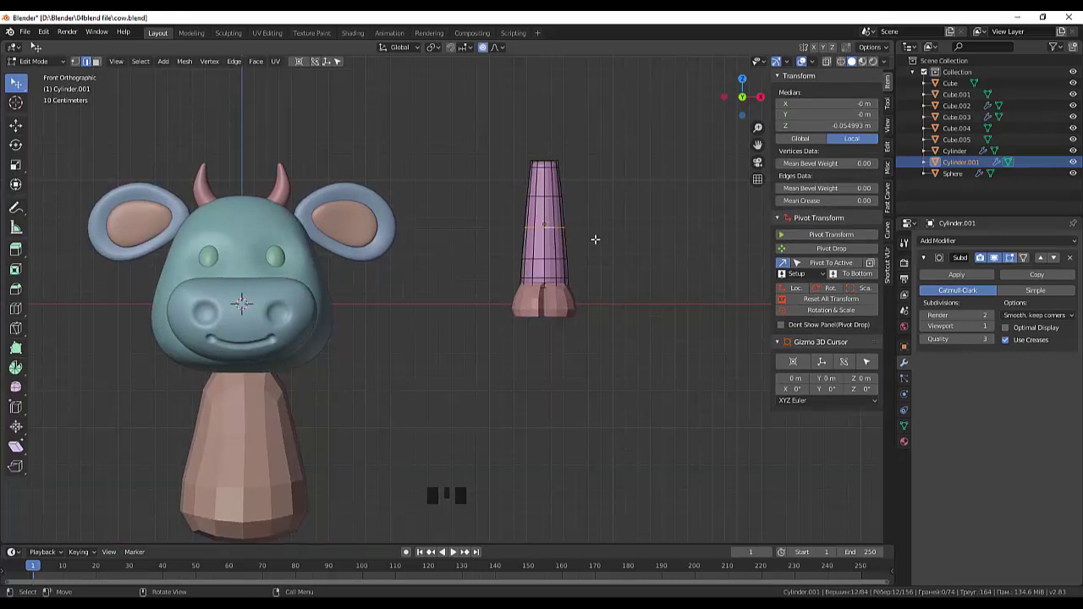
key("g")
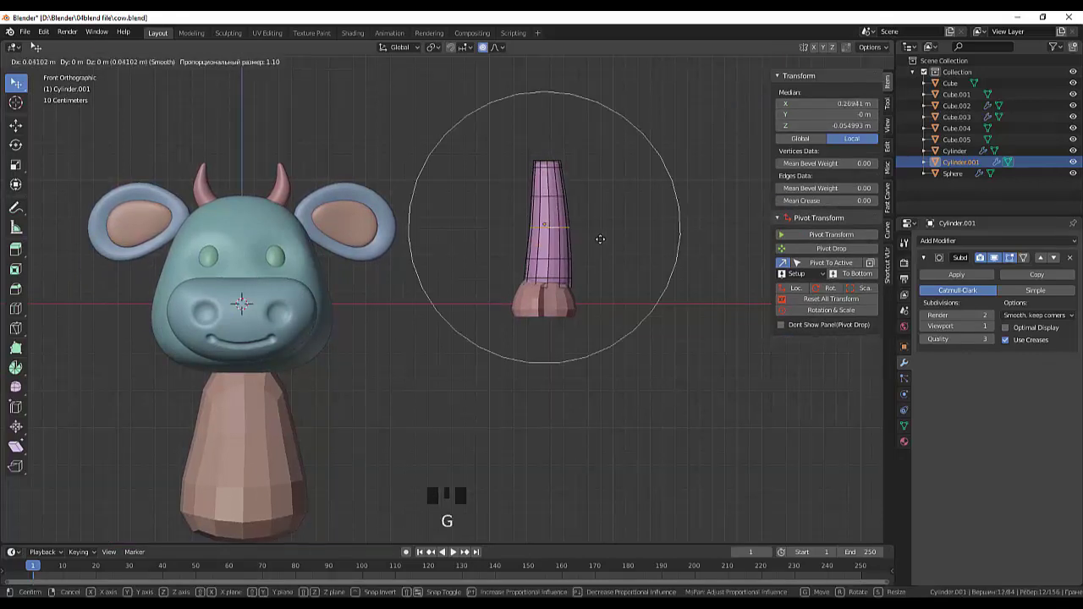
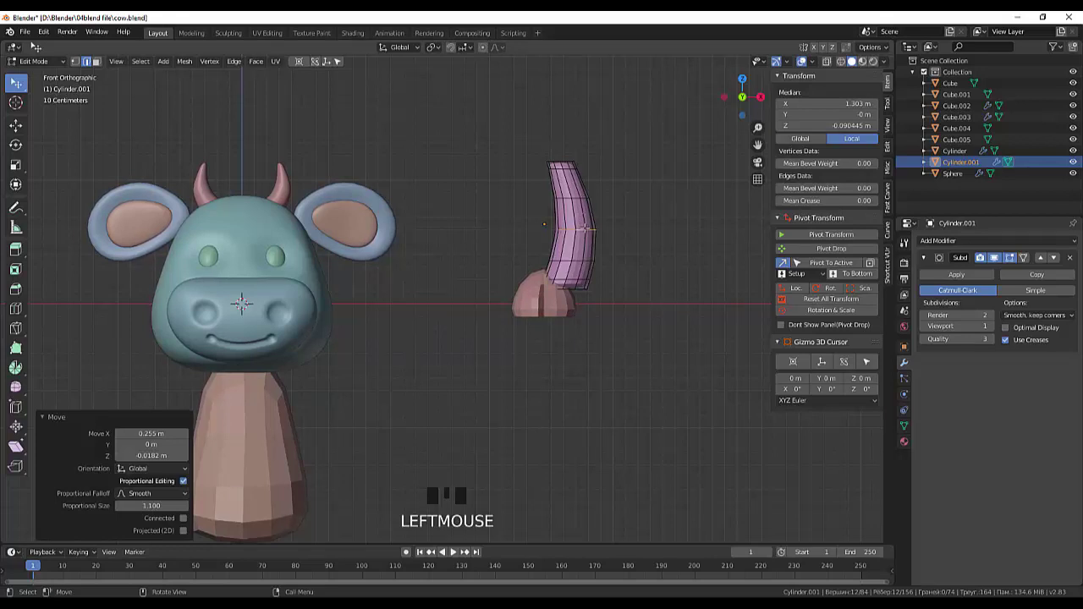
key("g")
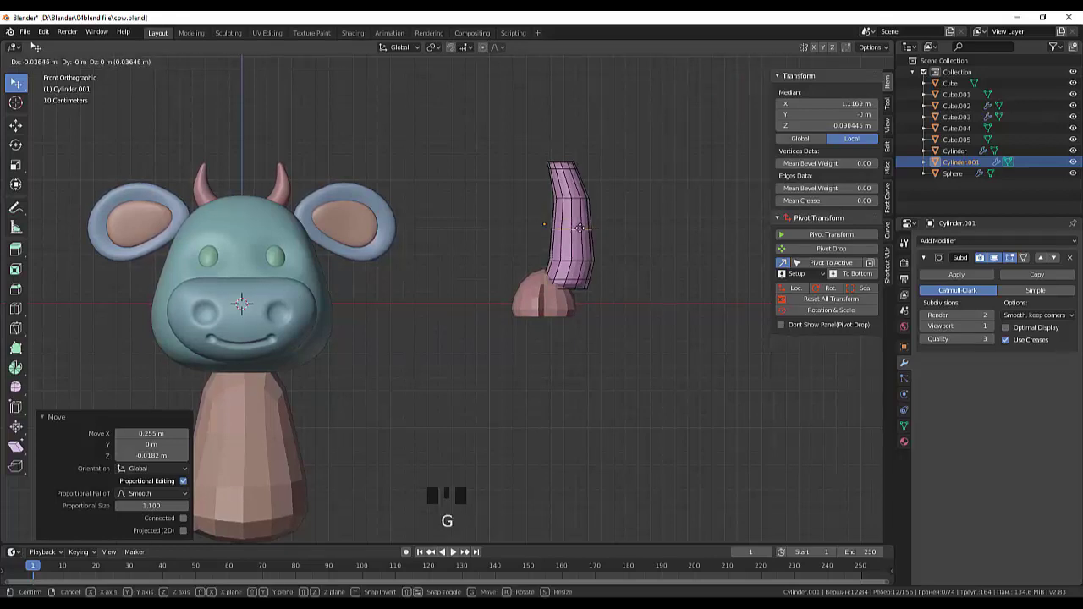
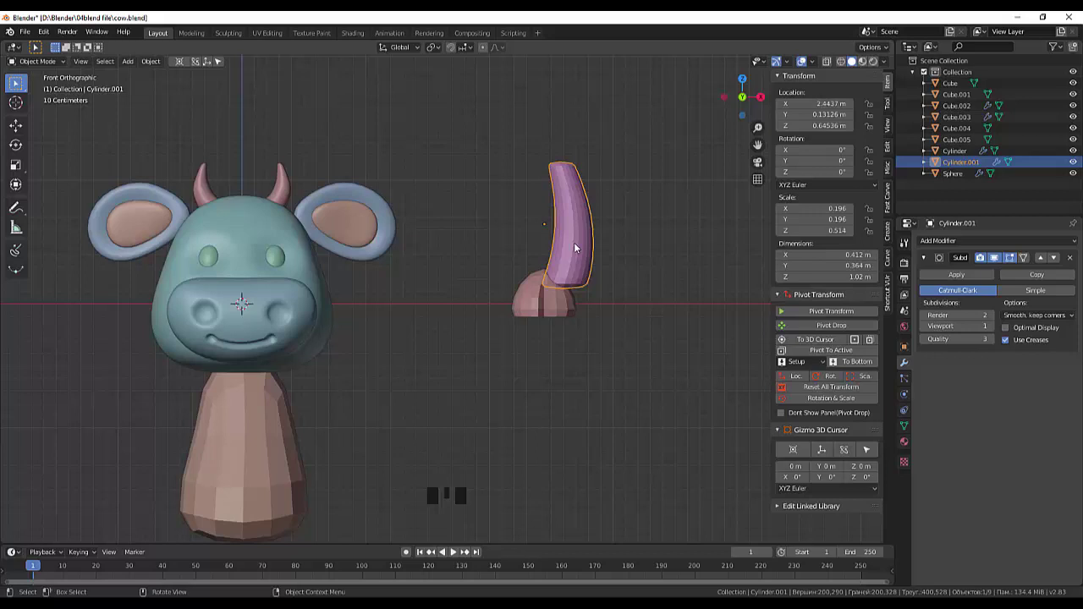
Shift the curved tail left, then tilt Cube.005 and move it up under the tail's base
key("g")
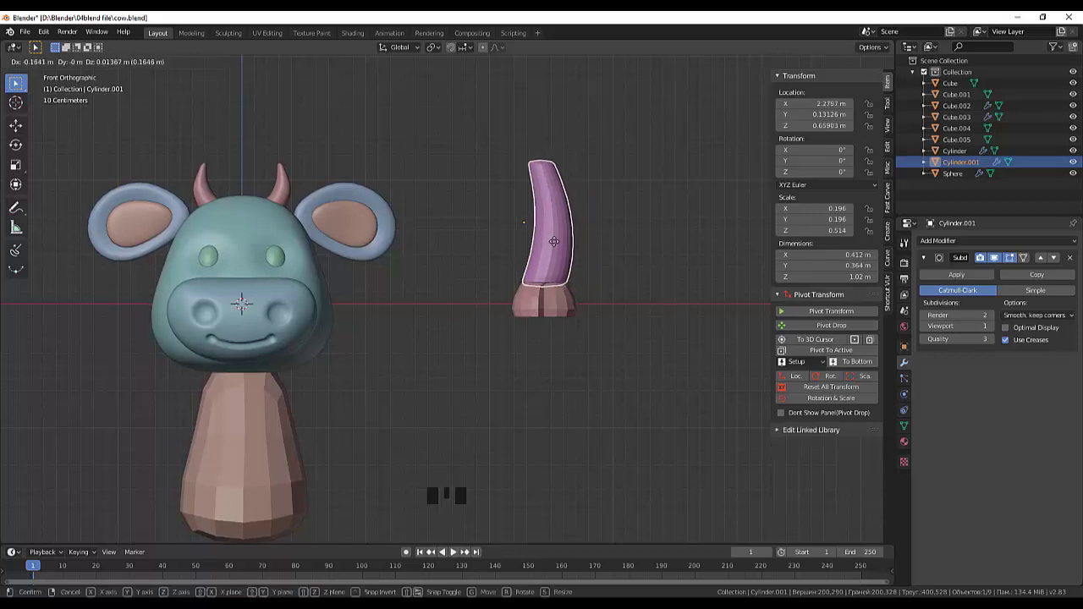
left_click_drag(642, 232, 571, 327)
left_click(570, 327)
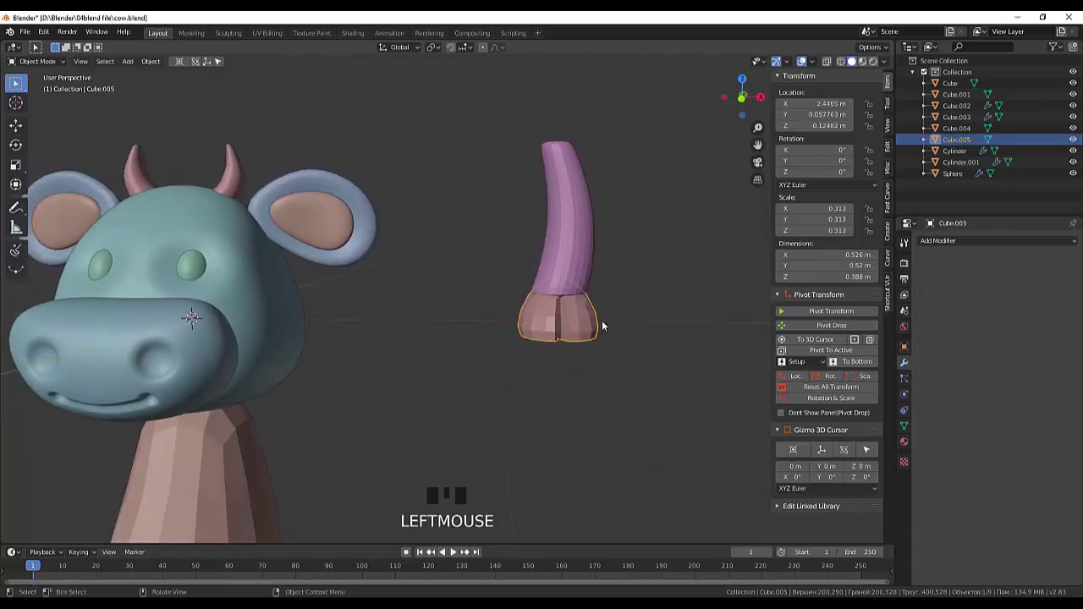
key("r")
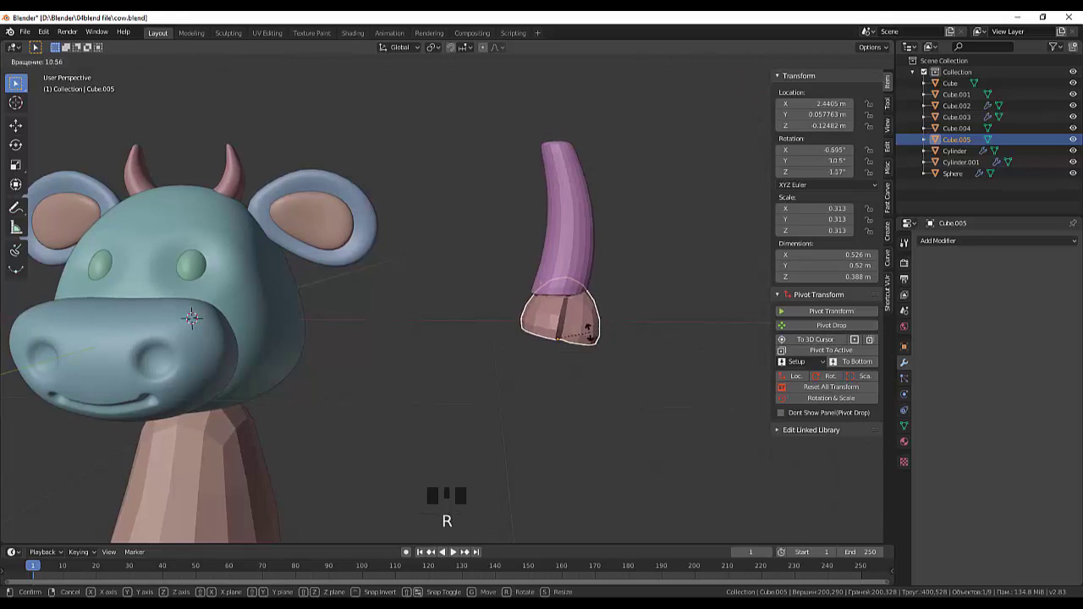
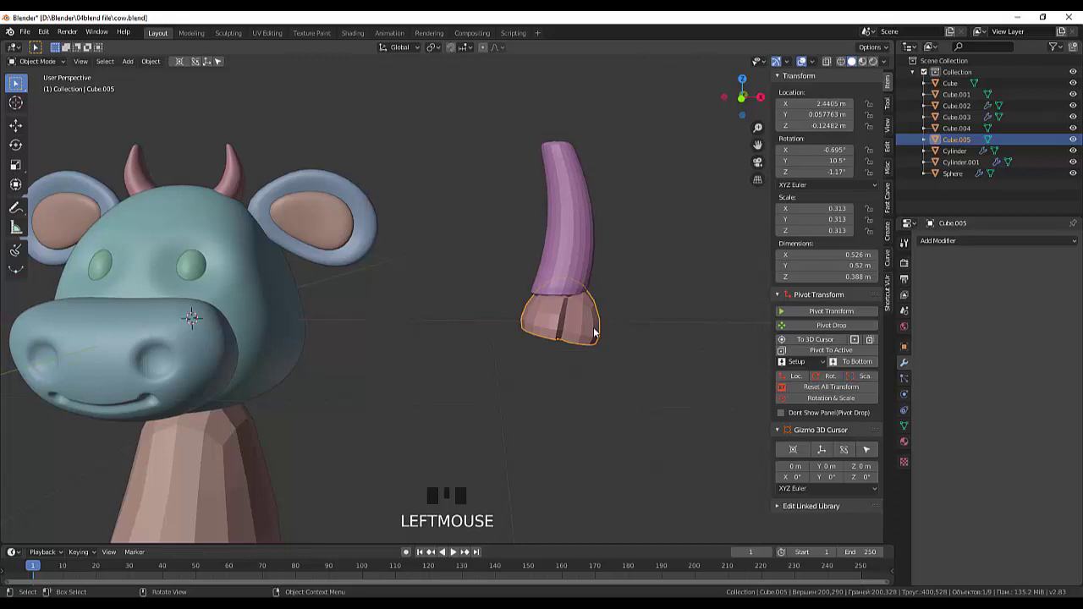
key("g")
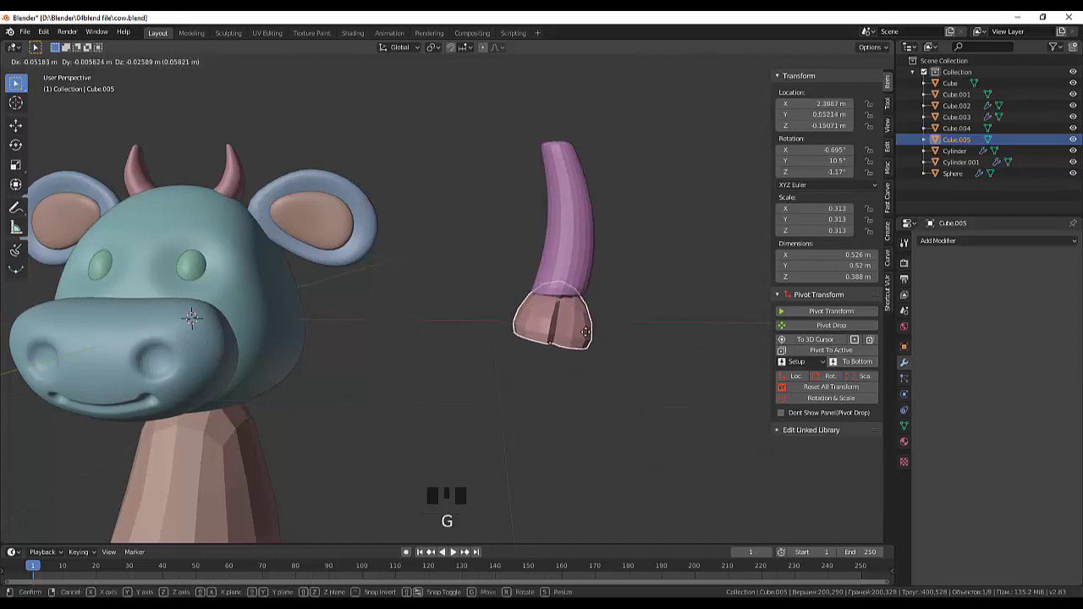
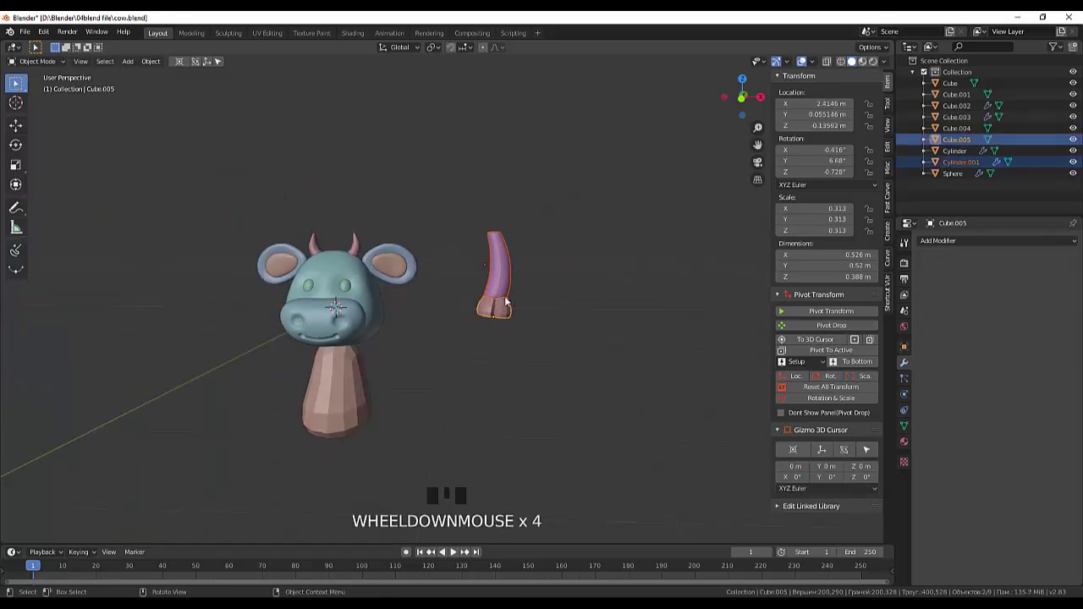
Move the tail and tuft together down toward the cow's body
key("g")
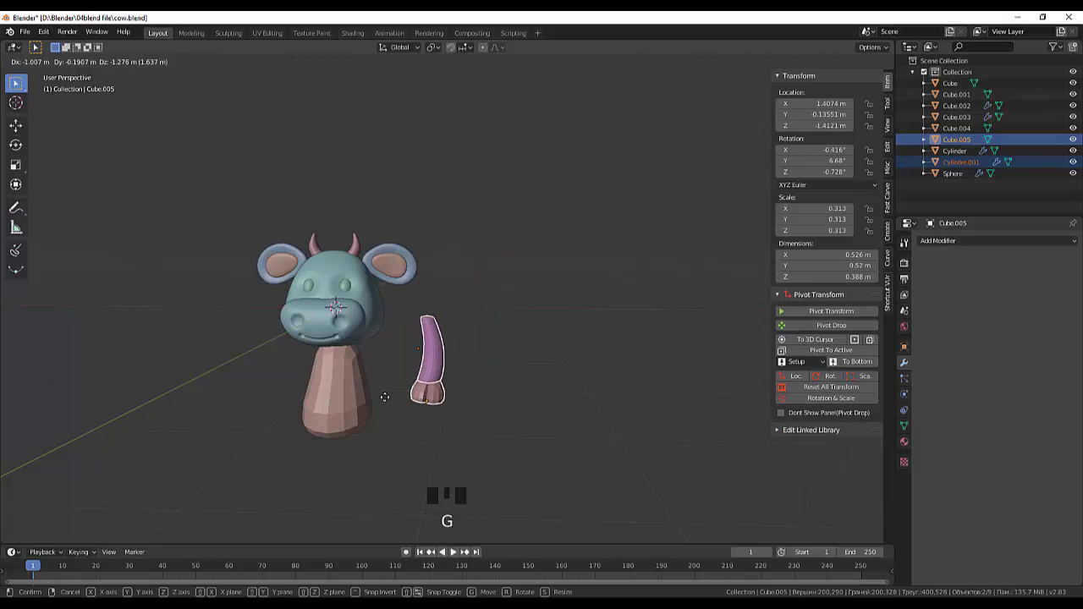
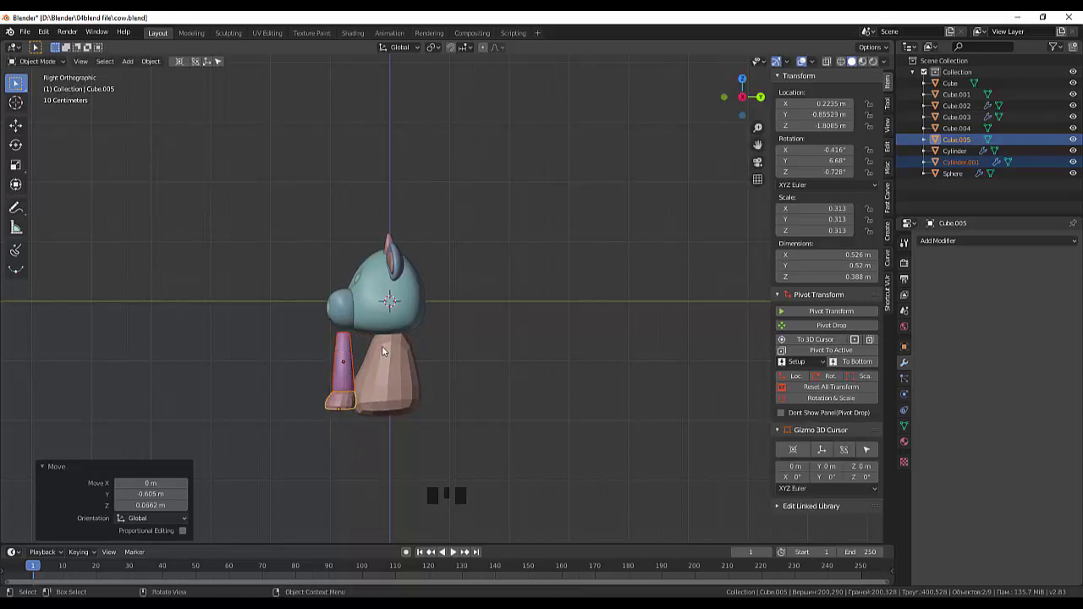
Rotate the leg and hoof forward in side view, then move them sideways from the front
key("r")
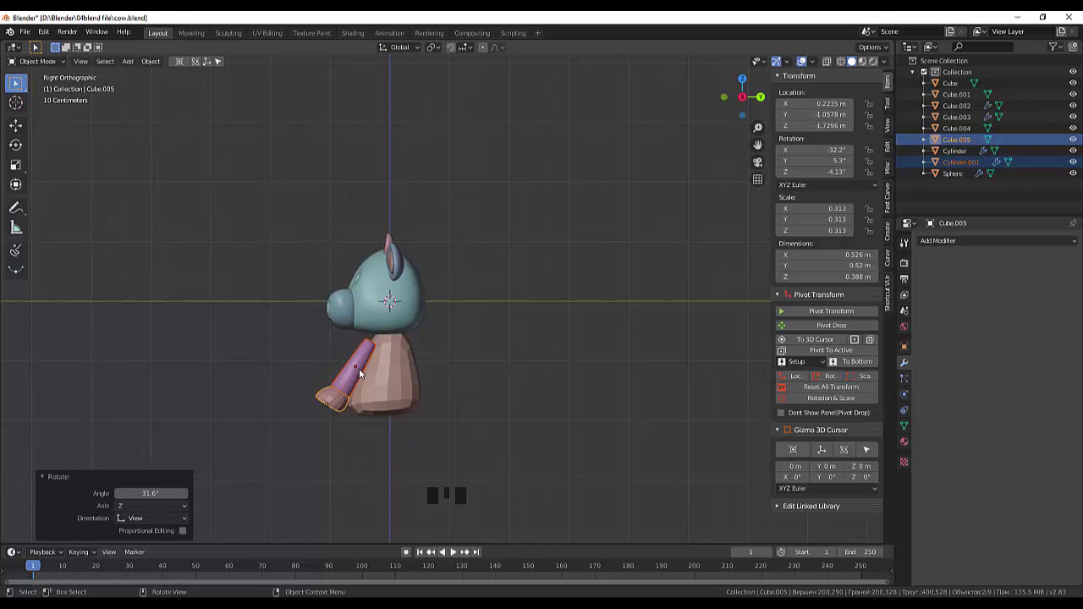
left_click_drag(481, 374, 554, 389)
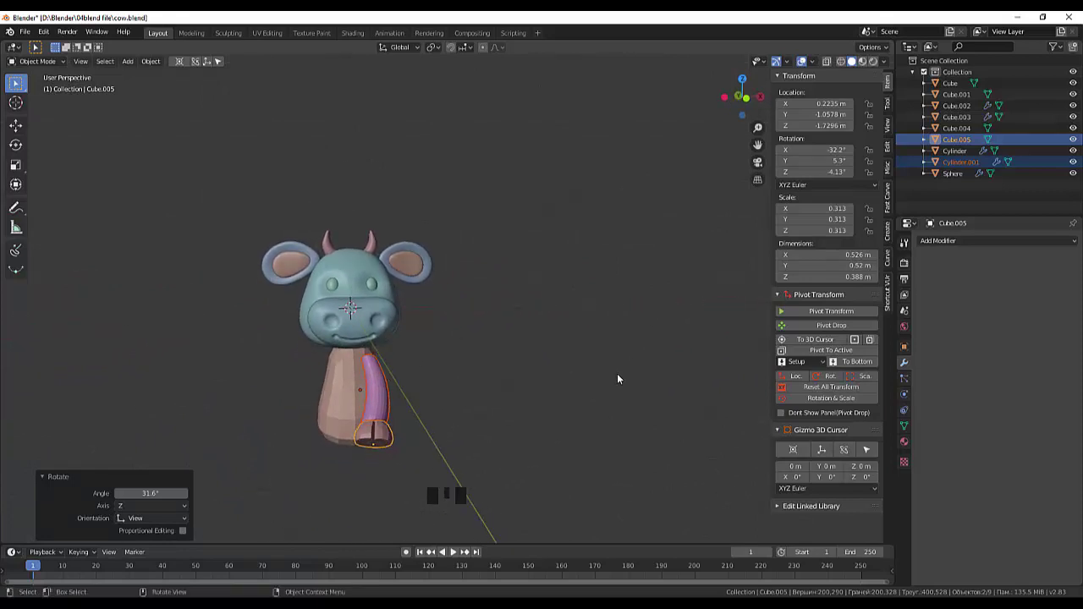
key("KP_1")
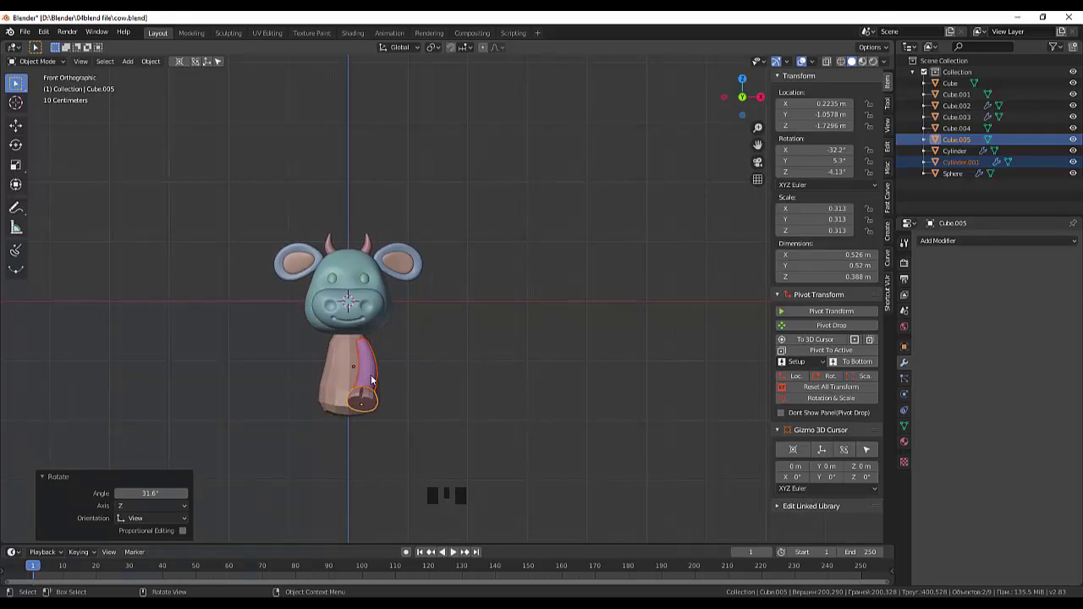
key("g")
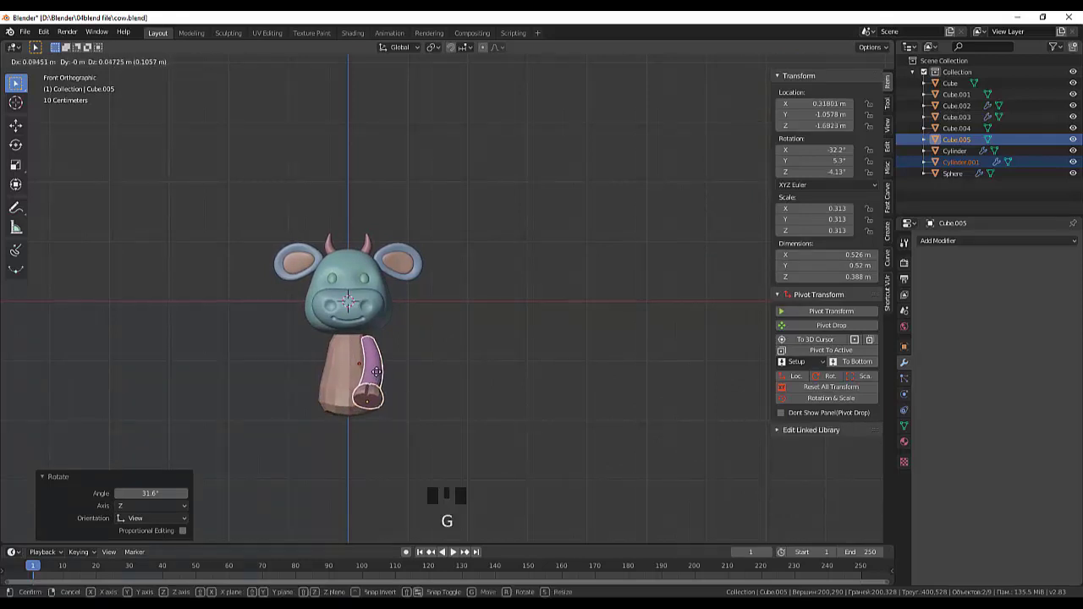
left_click_drag(478, 382, 482, 395)
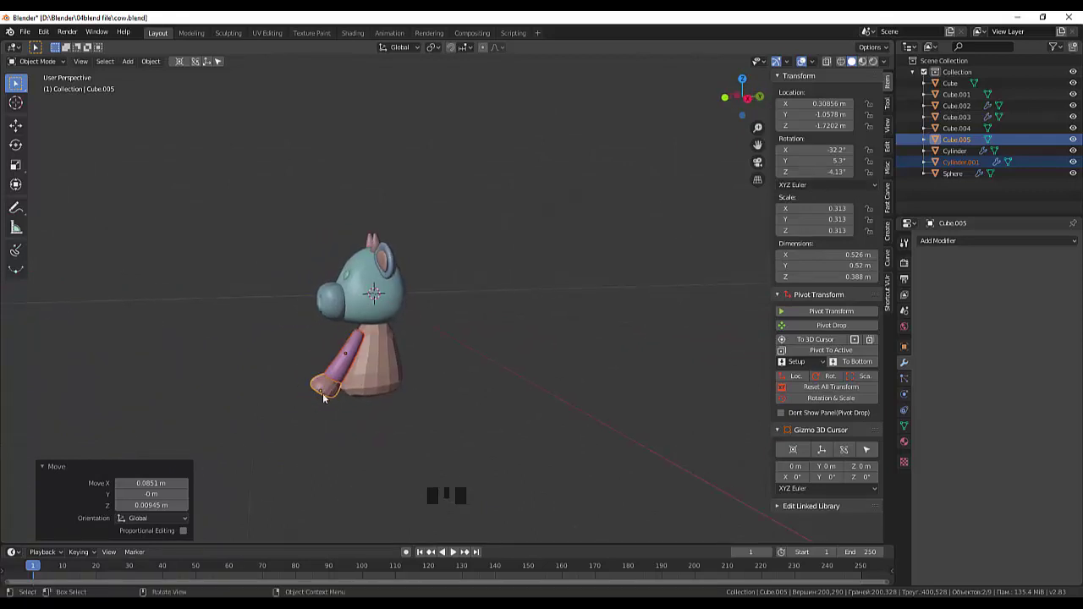
Select just the hoof and rotate it into line with the leg's end
left_click(330, 399)
left_click(333, 395)
key("r")
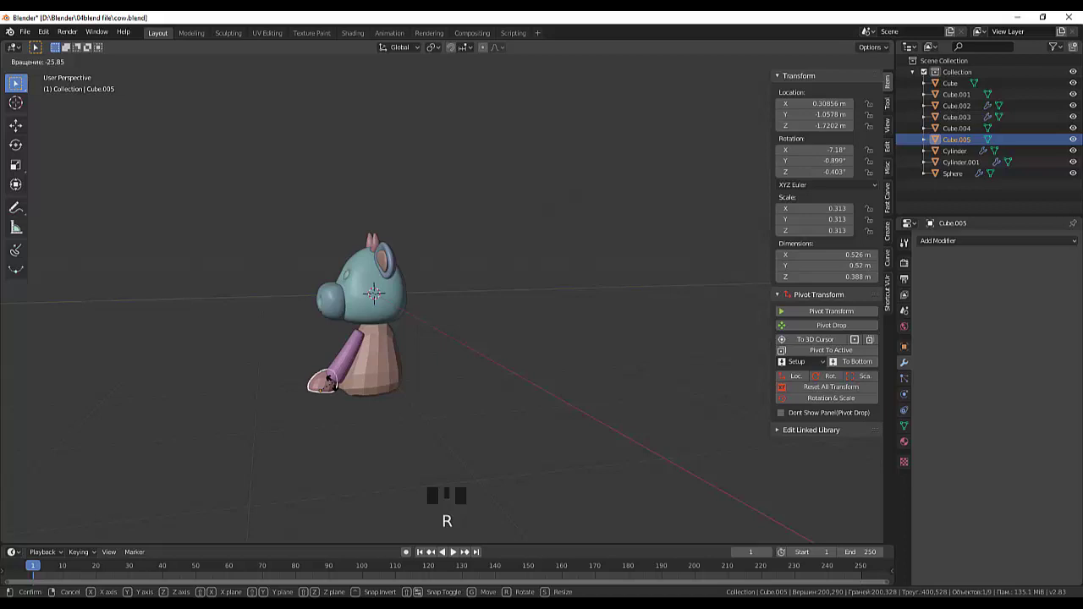
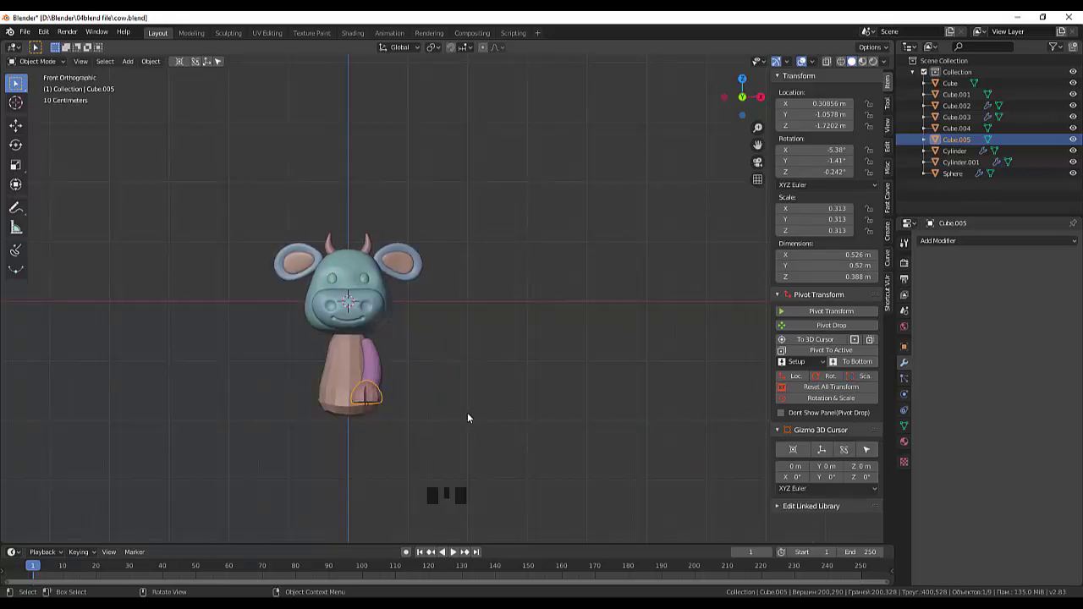
key("KP_3")
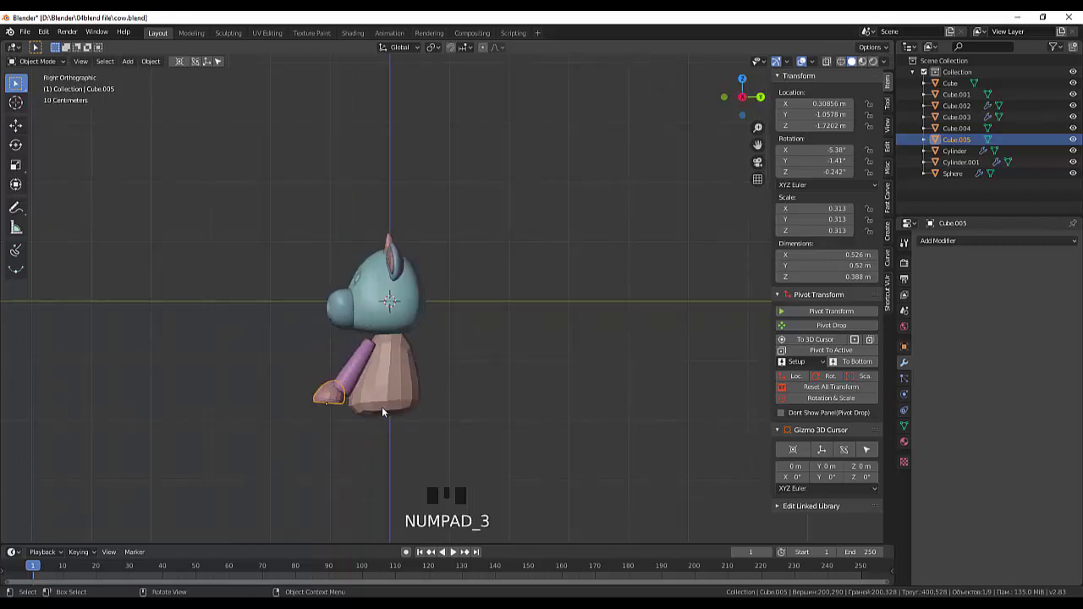
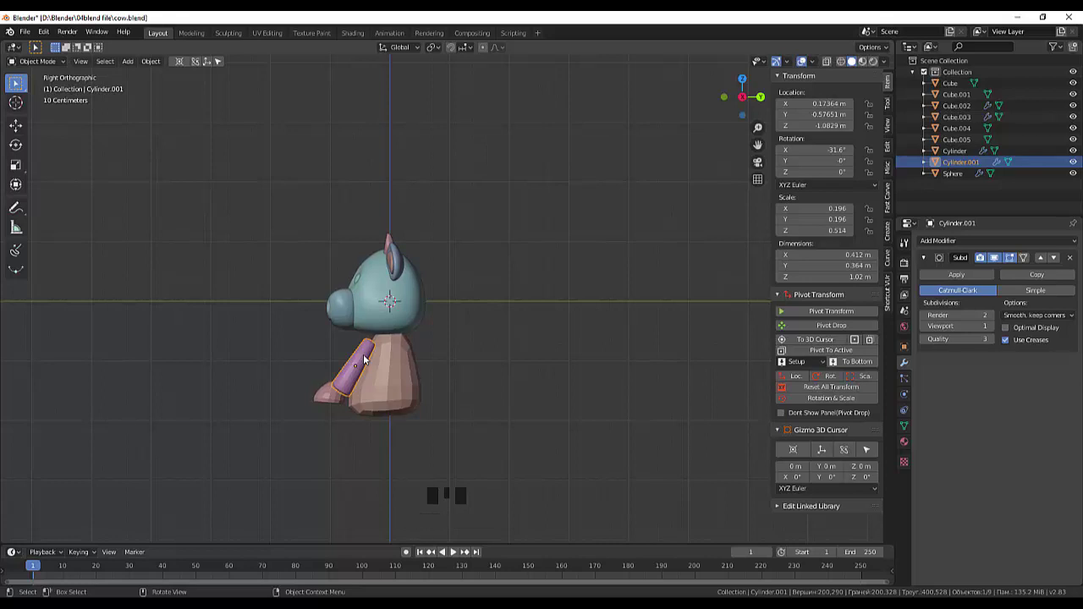
Move the purple leg, then select the hoof and line up a side view
key("g")
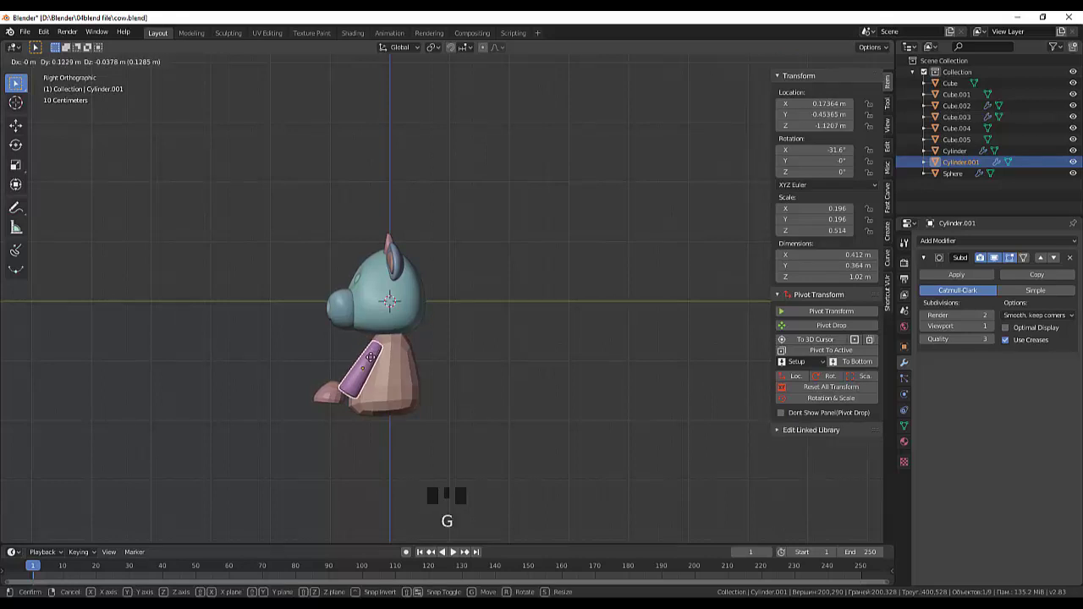
left_click_drag(454, 357, 586, 361)
left_click(312, 399)
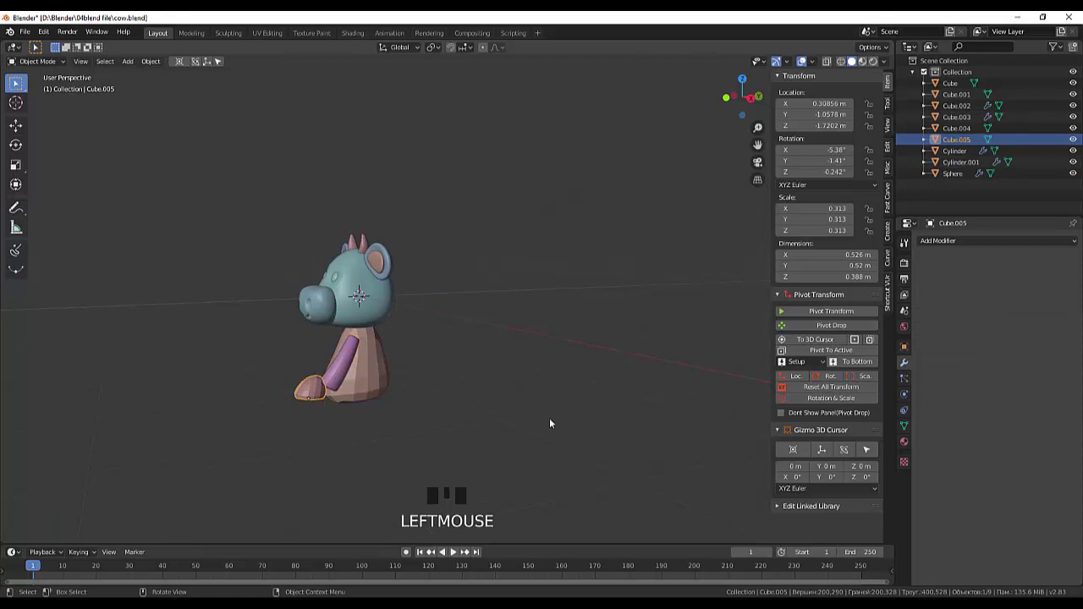
key("KP_1")
key("KP_Enter")
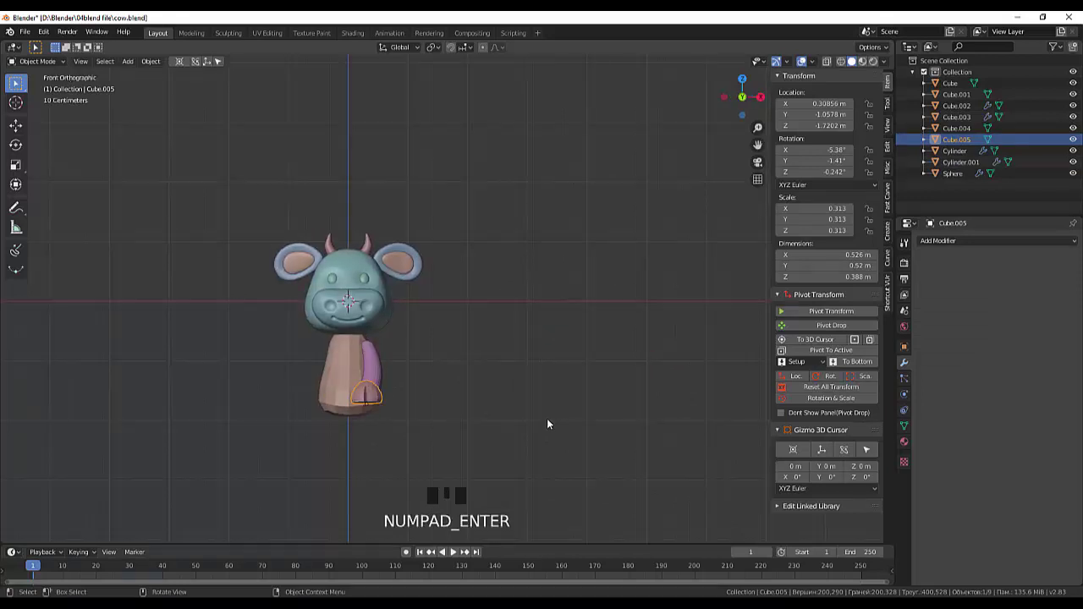
key("KP_3")
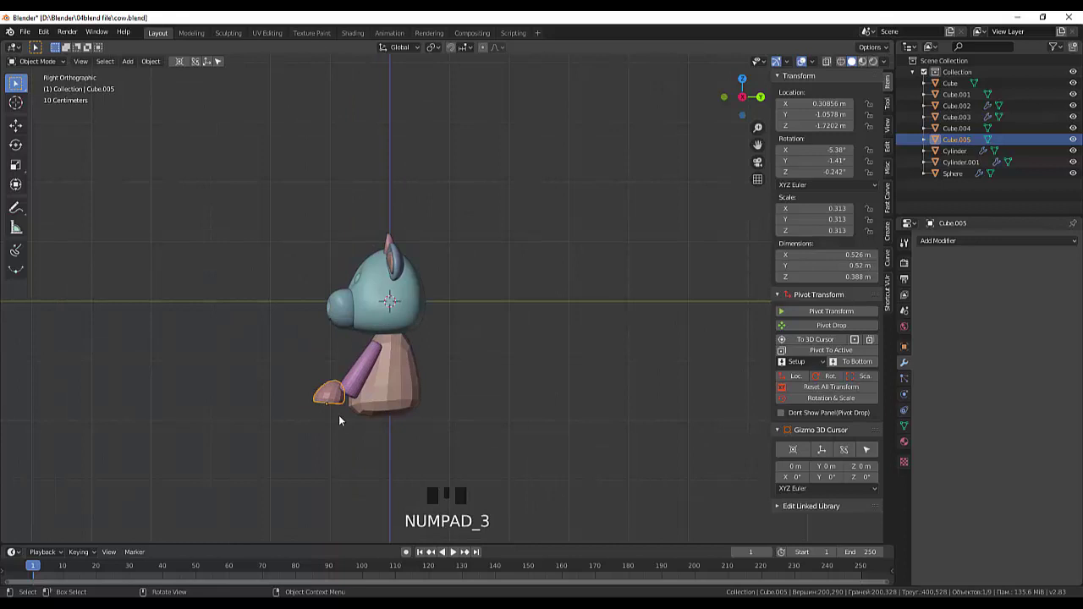
Move Cube.005 down under the leg's end, rotate it flatter, and rescale the leg
left_click(339, 398)
left_click(339, 398)
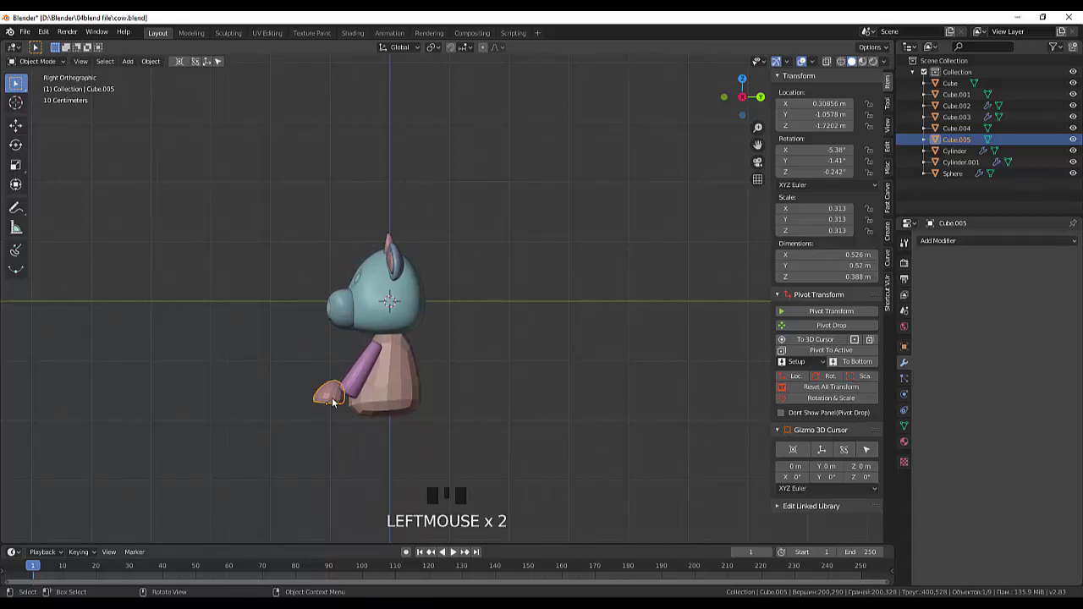
key("g")
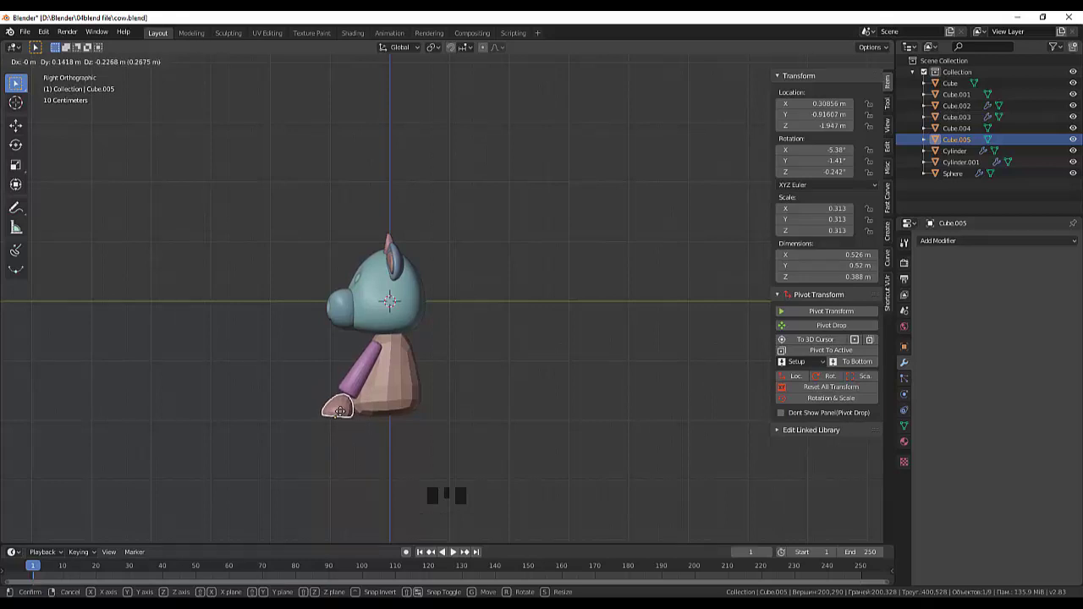
key("r")
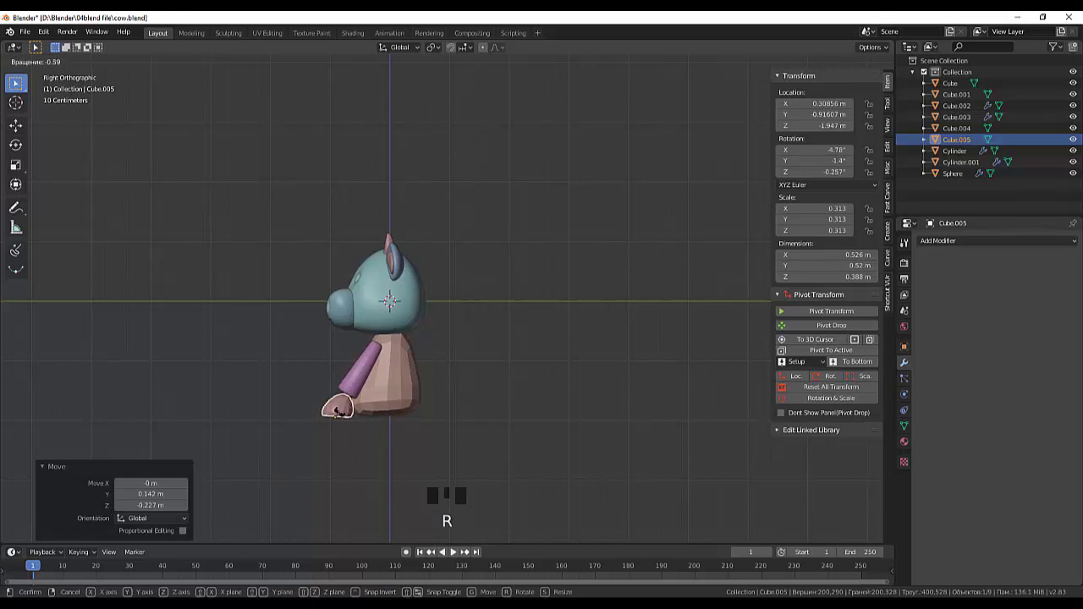
left_click(361, 389)
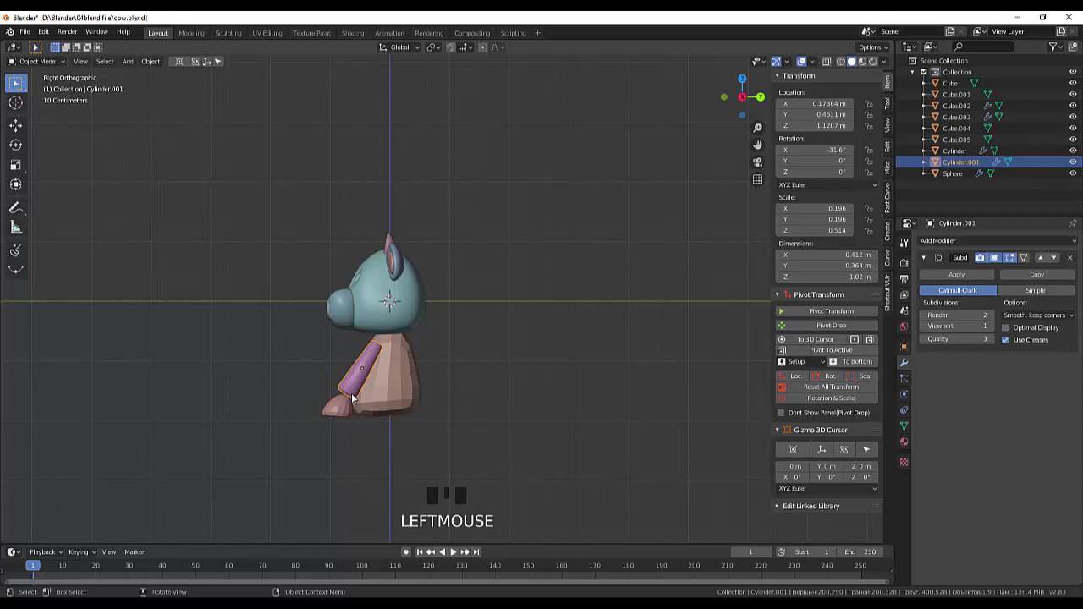
key("s")
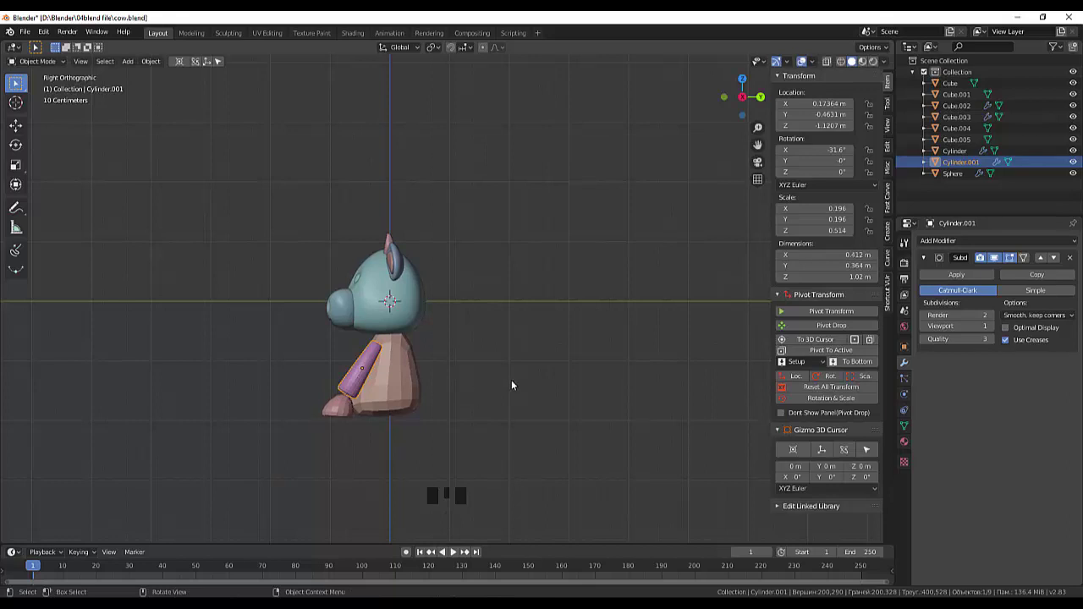
left_click_drag(516, 390, 456, 418)
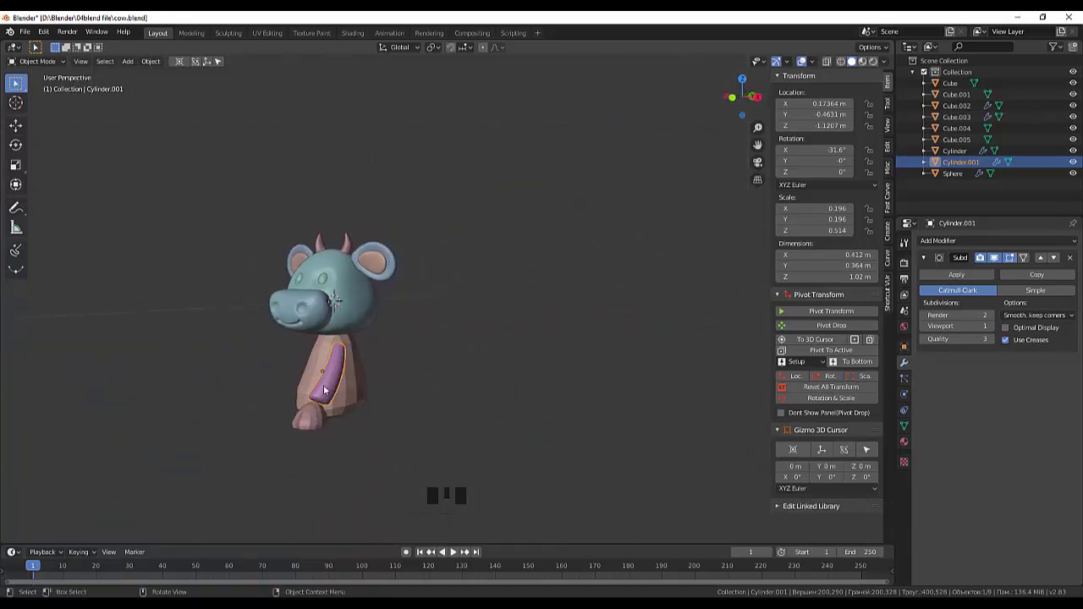
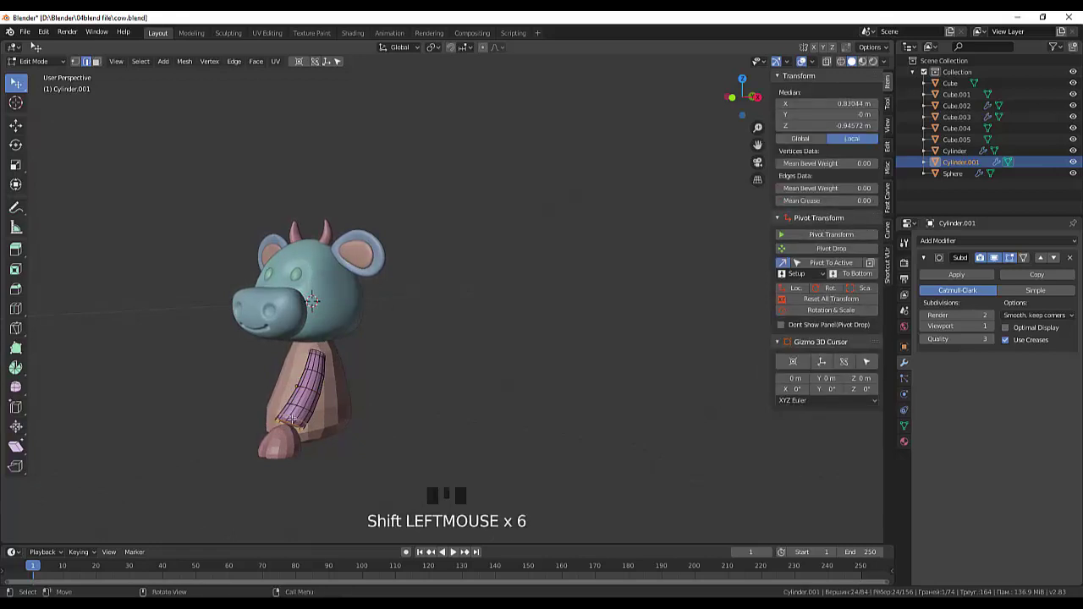
In side view, move the selected lower part of the leg's mesh
key("KP_1")
key("KP_3")
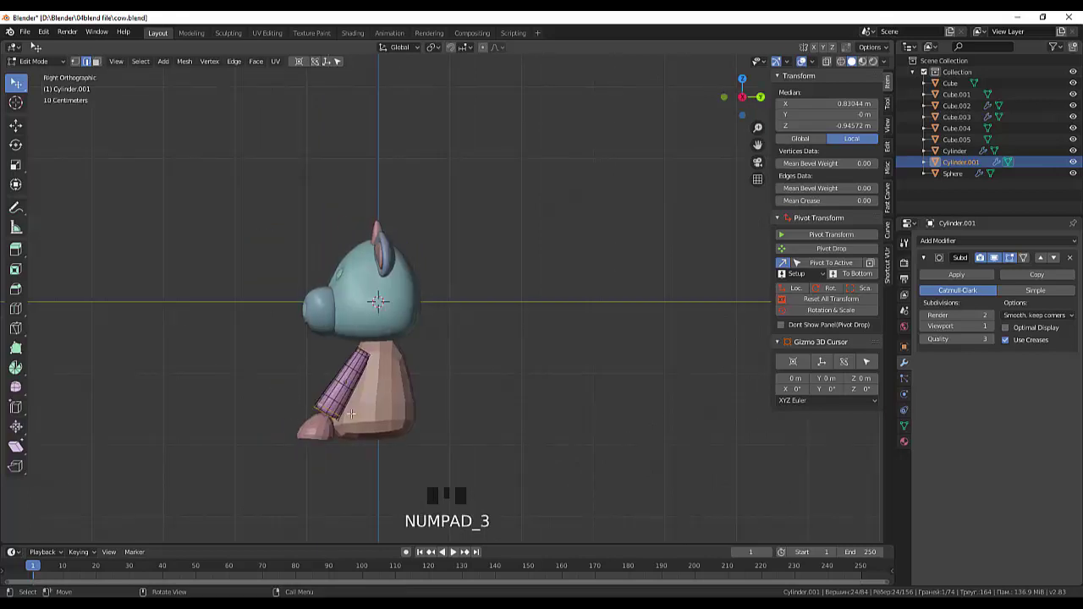
key("g")
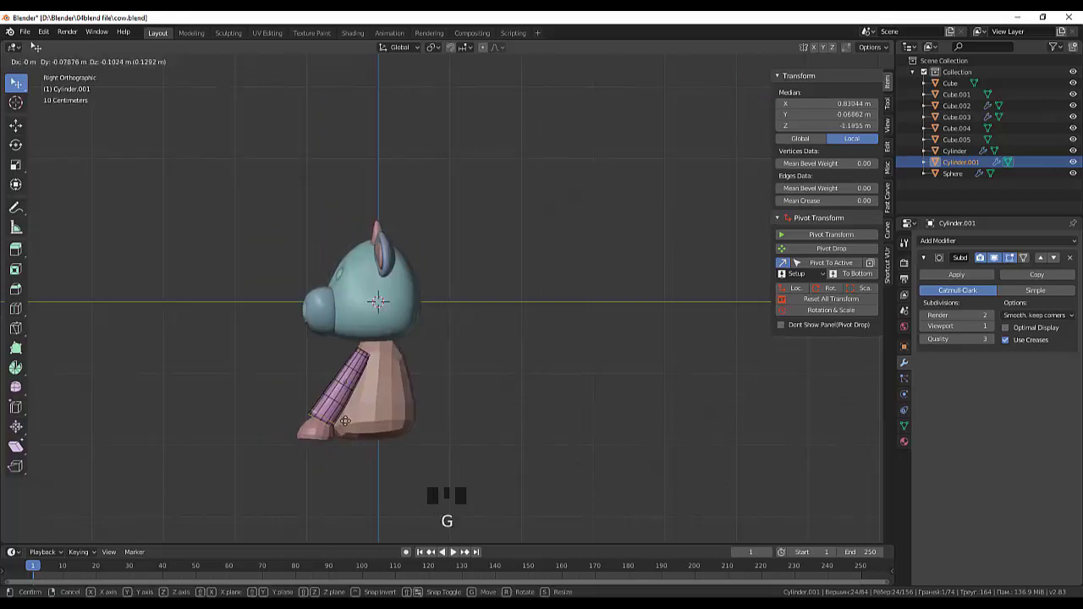
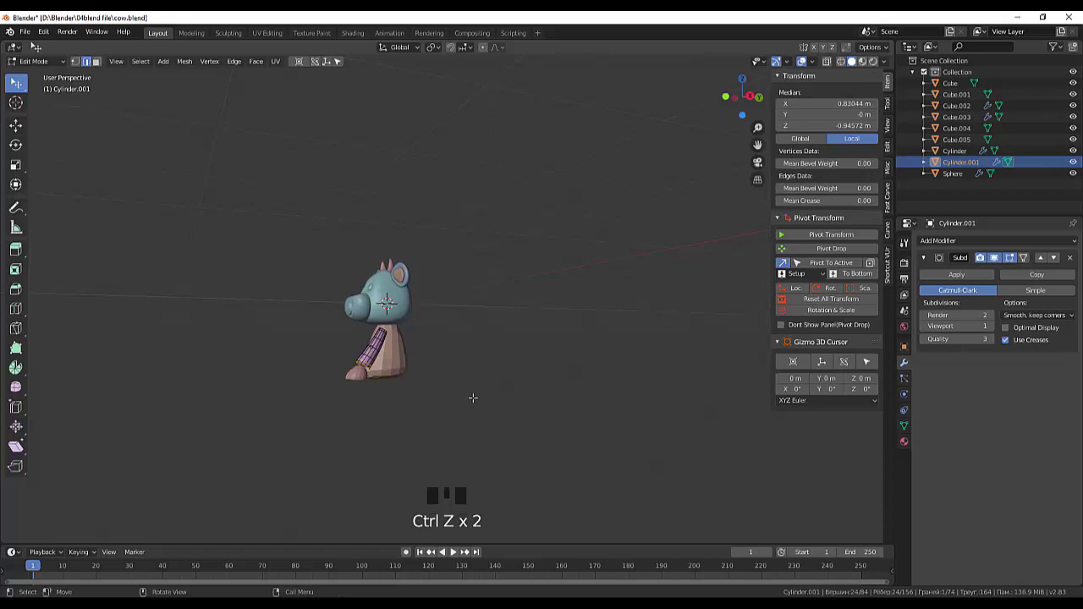
key("KP_3")
scroll("up", 3)
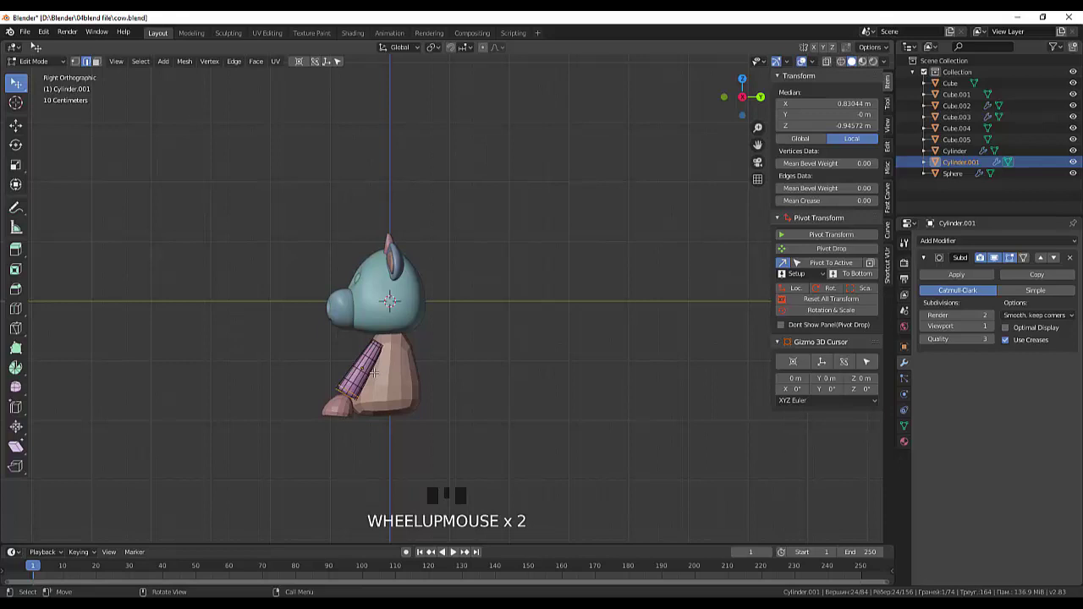
Rotate the lower loops about 24°, enlarge them slightly and drag them down toward the hoof
key("r")
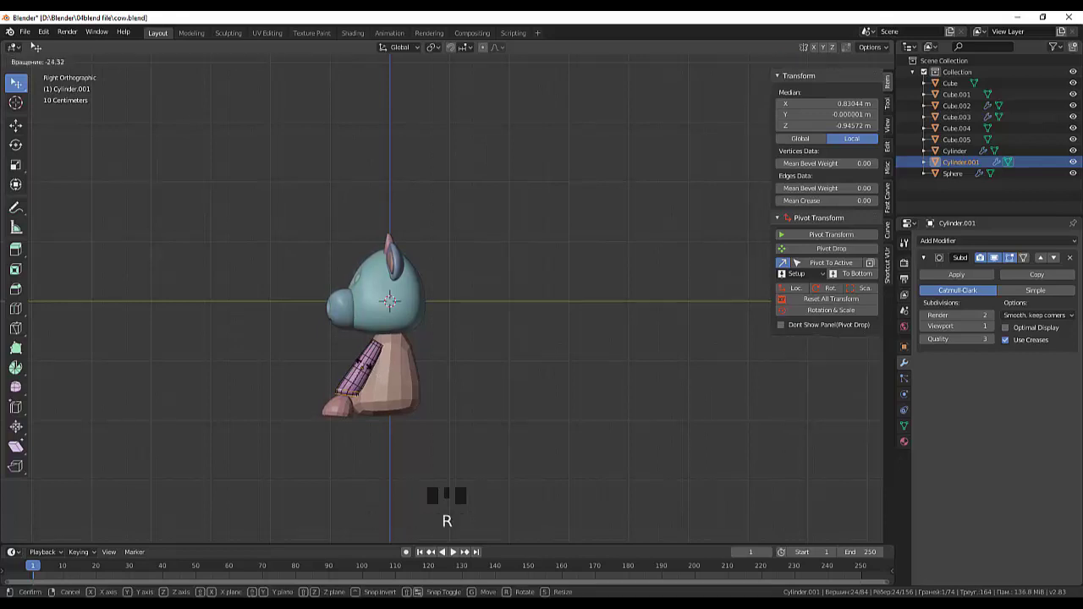
key("s")
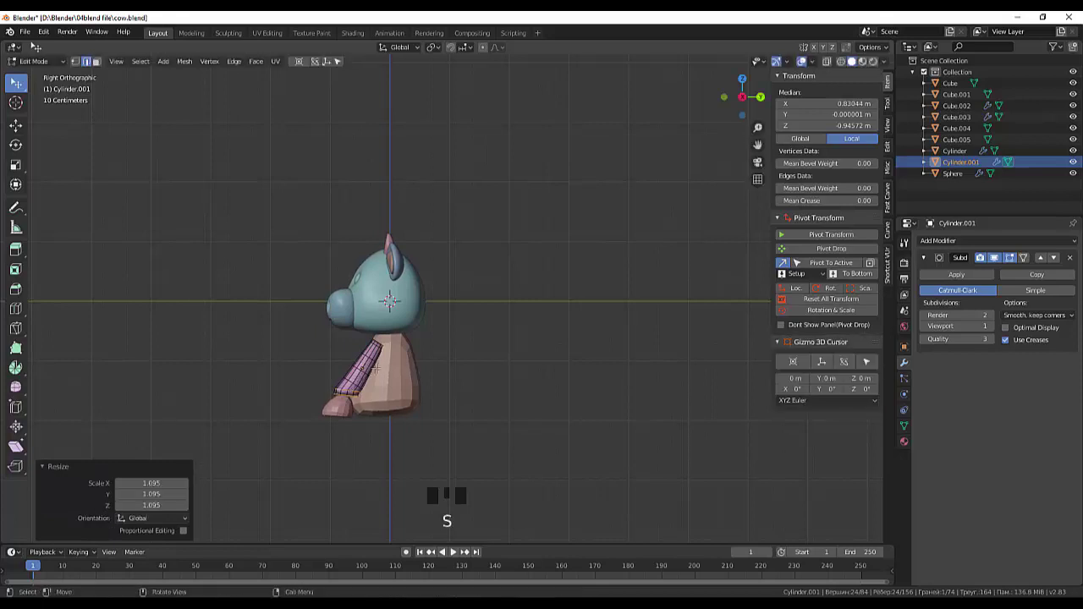
key("g")
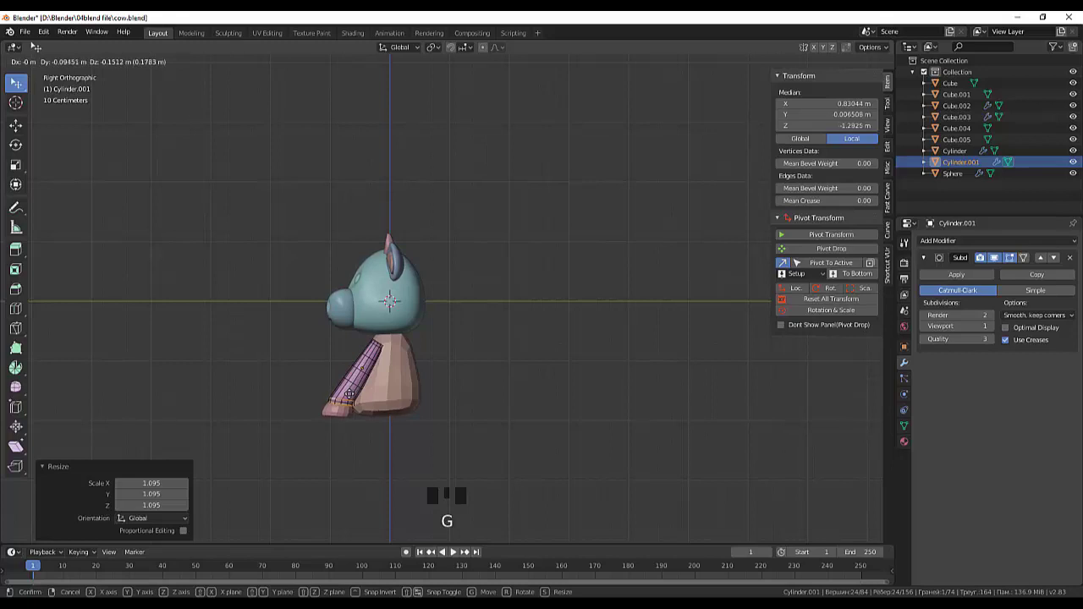
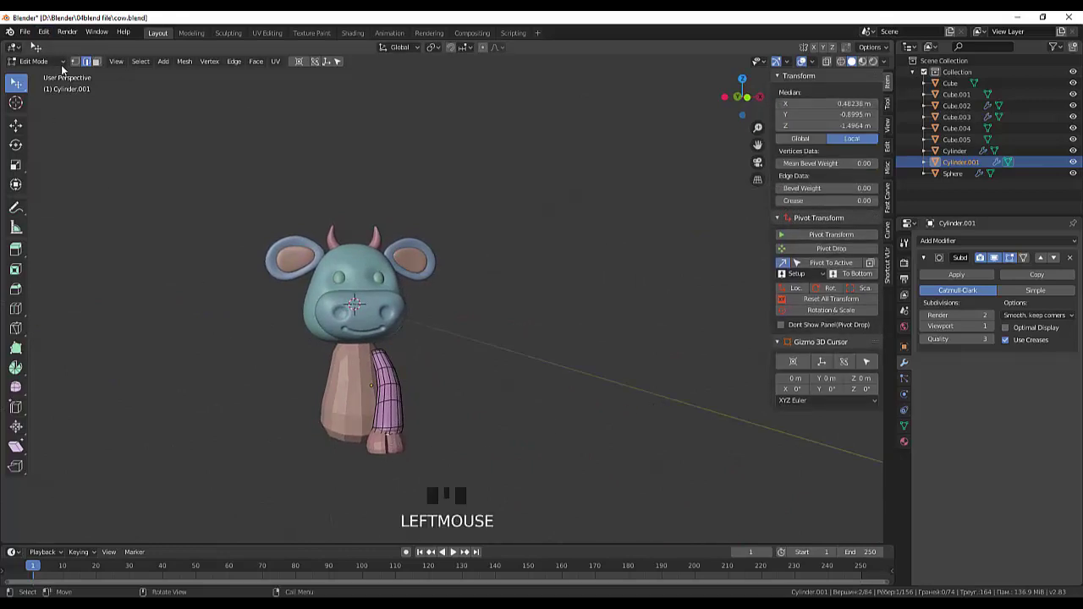
Leave Edit Mode and turn the hoof about 17° around the vertical axis
left_click_drag(38, 65, 394, 445)
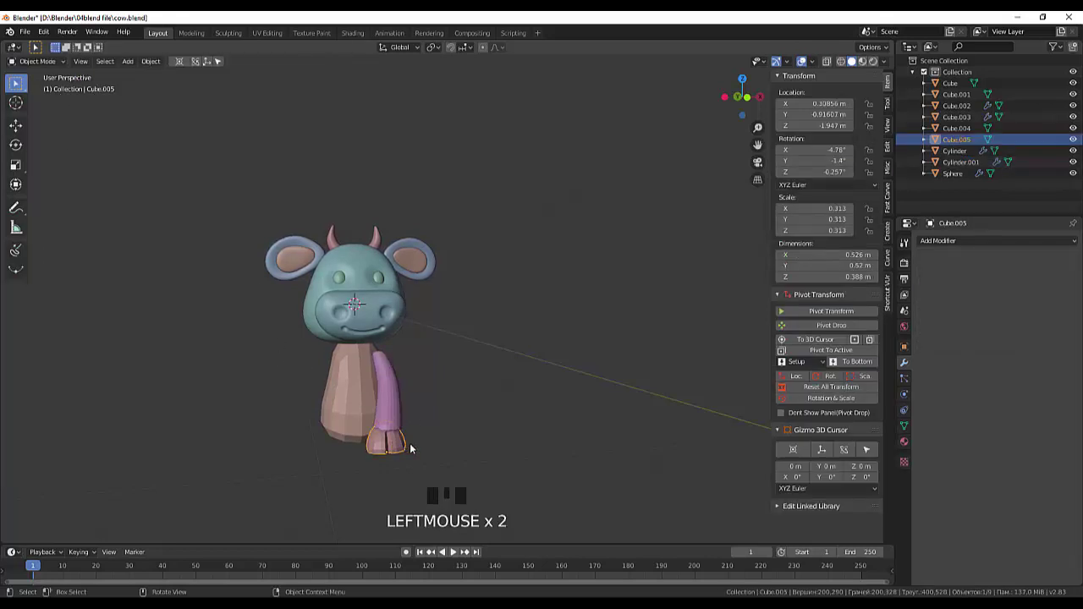
key("r")
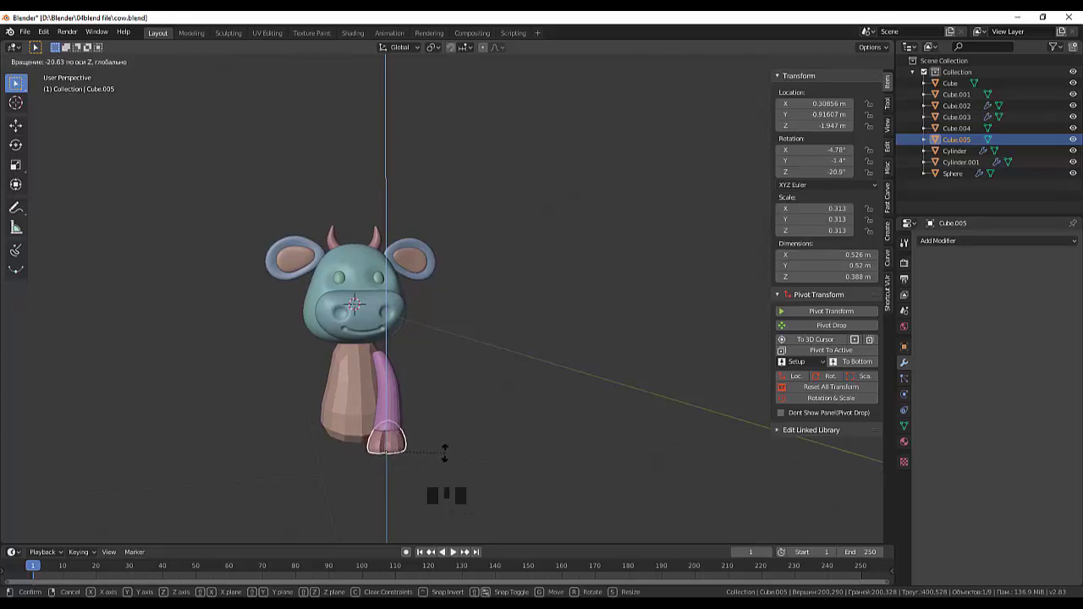
left_click_drag(485, 406, 571, 397)
left_click(568, 424)
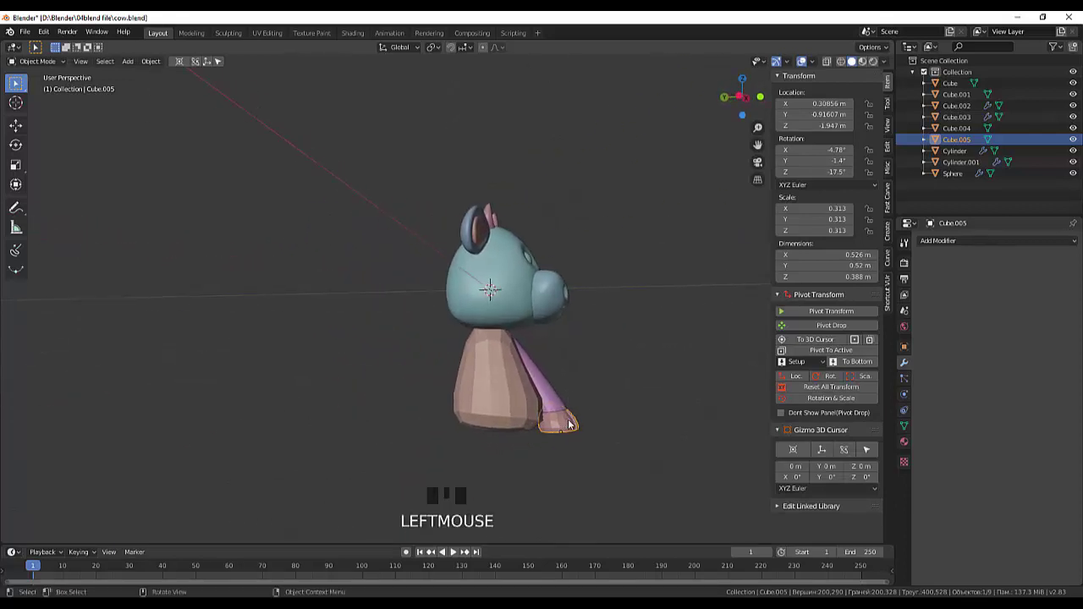
In right-side view, select Cube.005 and tilt it around X to sit flat under the leg
key("KP_1")
key("KP_3")
scroll("up", 3)
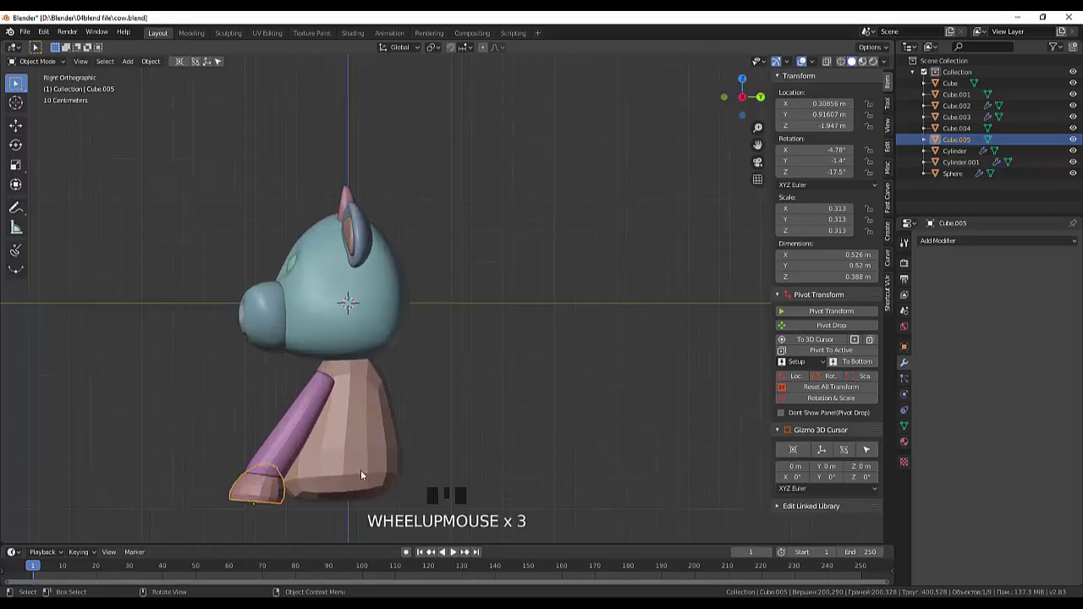
left_click(278, 500)
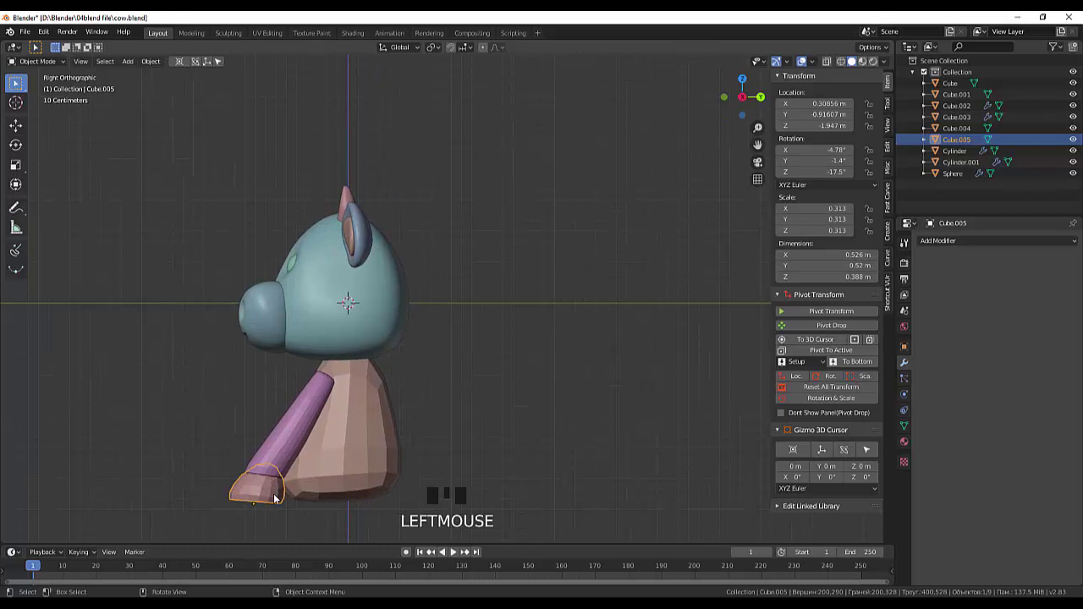
key("r")
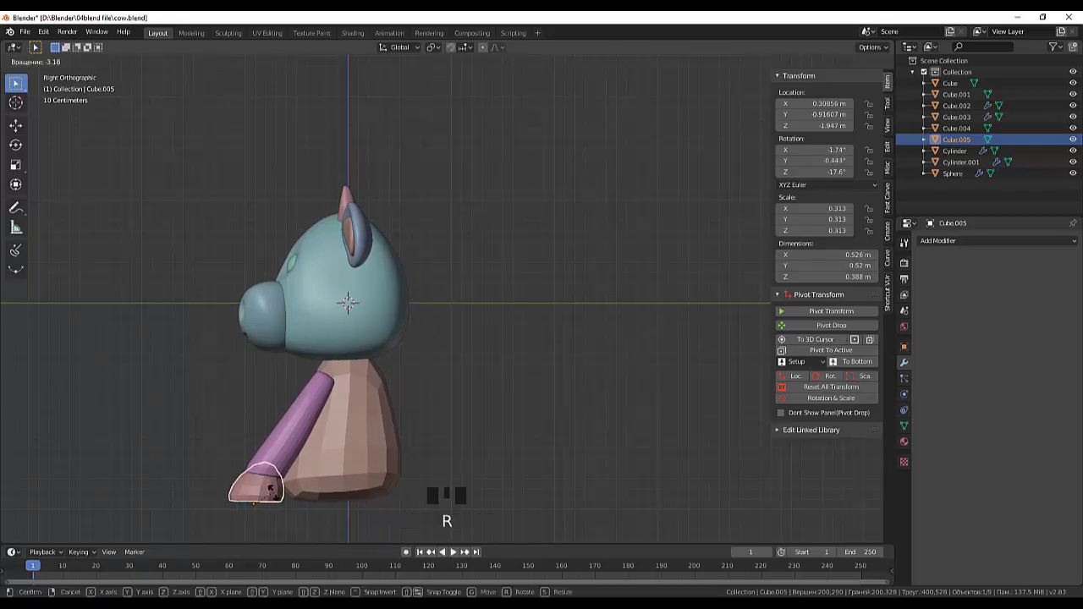
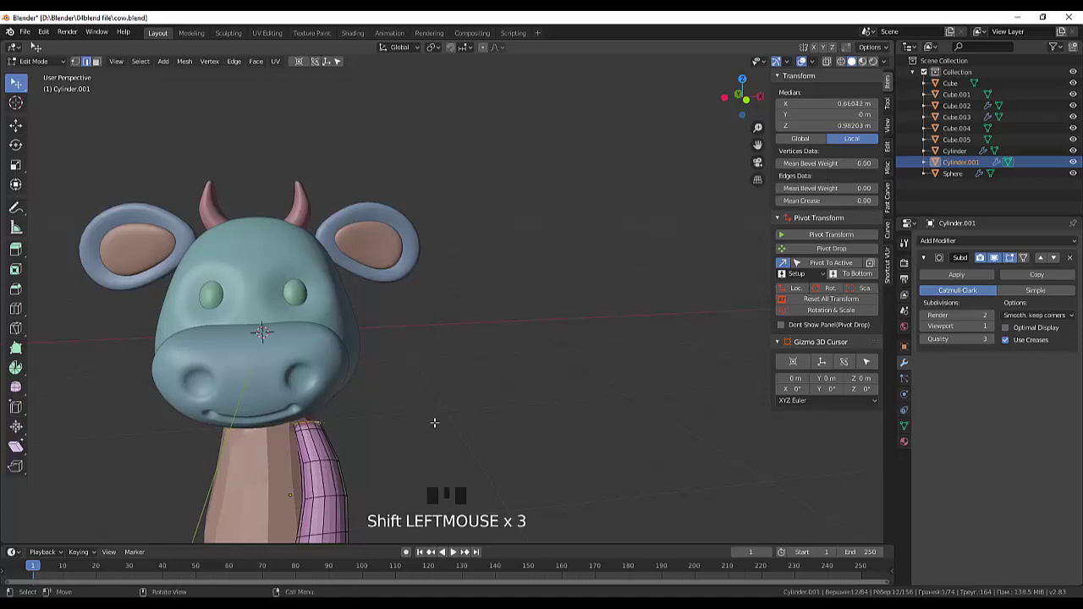
Scale three successive rings of the leg smaller (about 0.87) and nudge the bottom ring down
key("s")
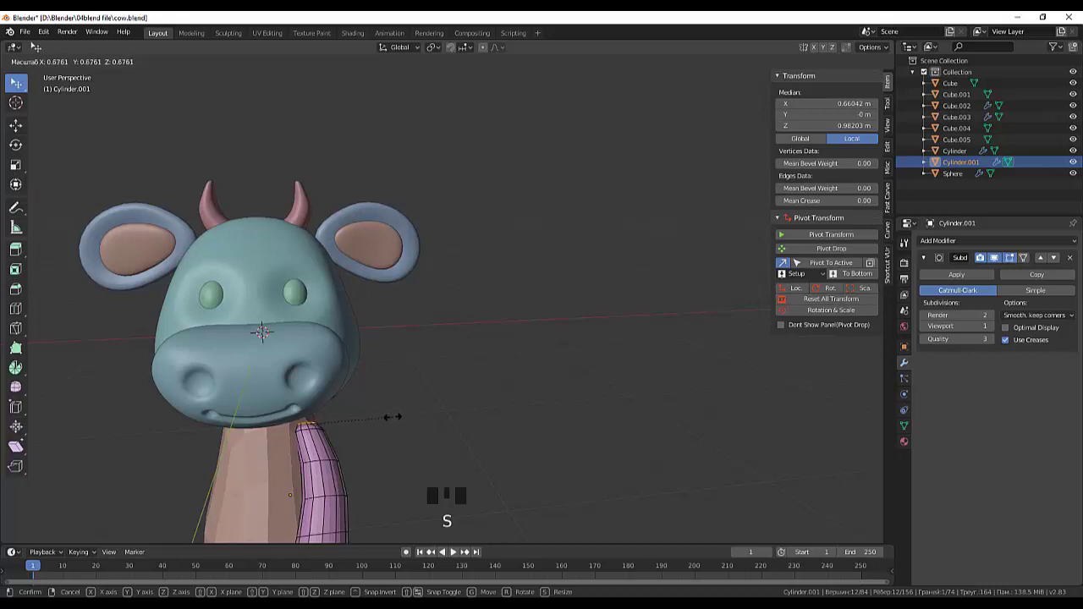
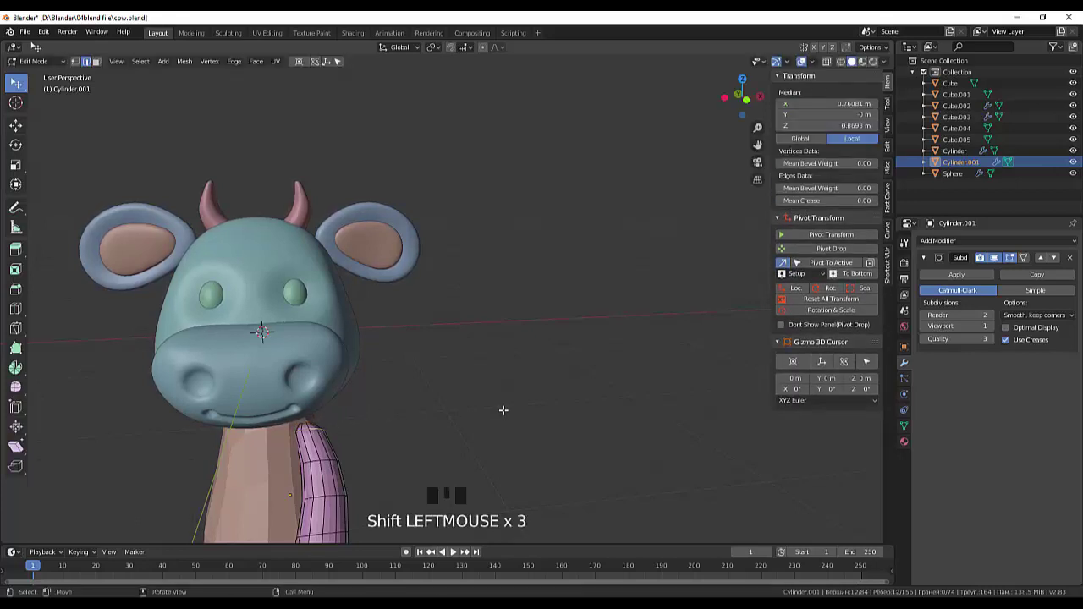
key("s")
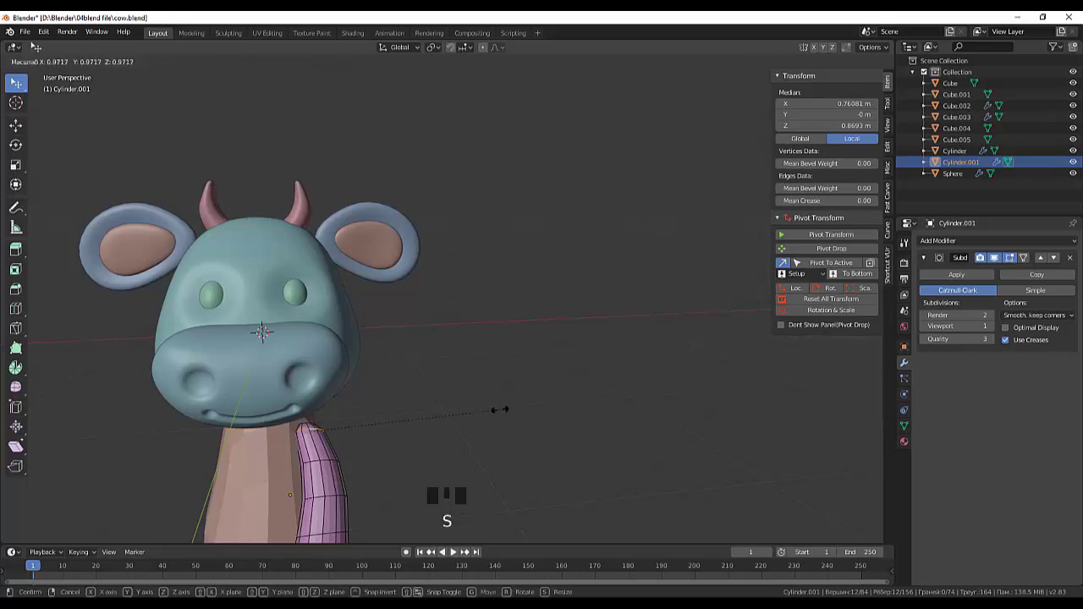
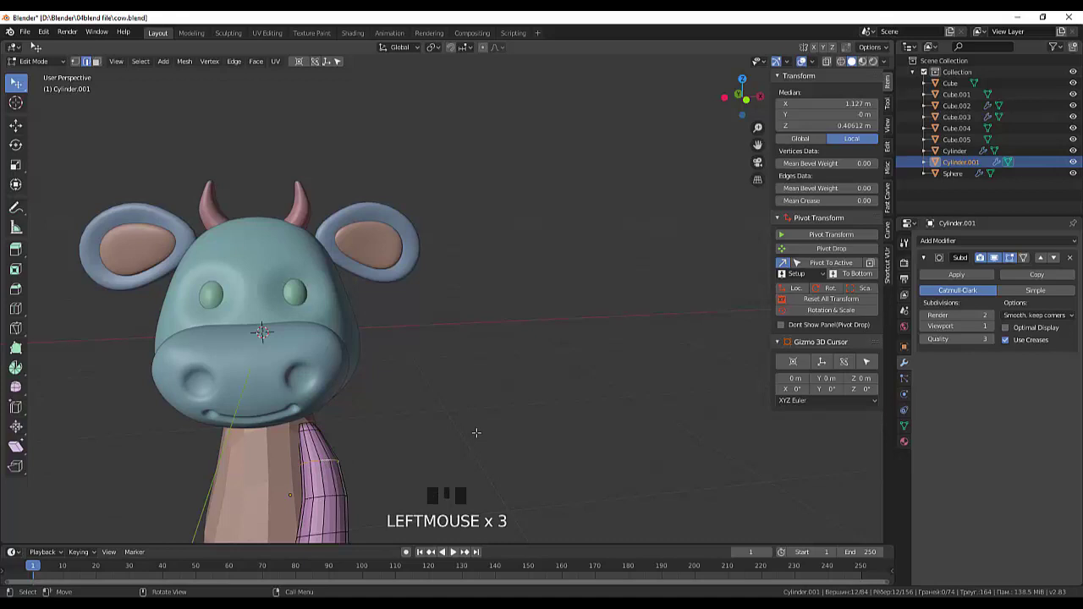
key("s")
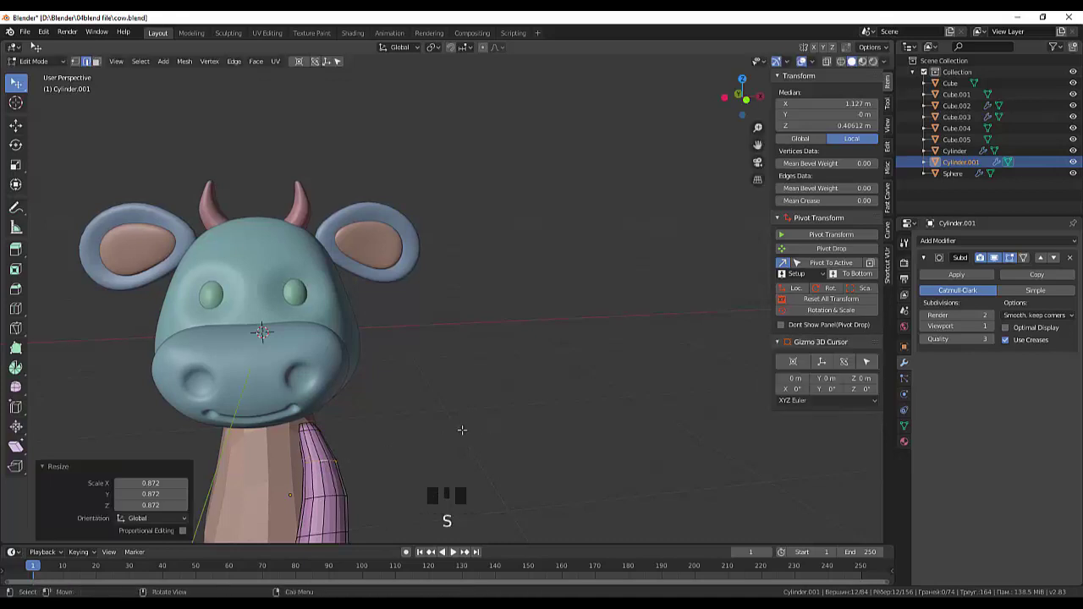
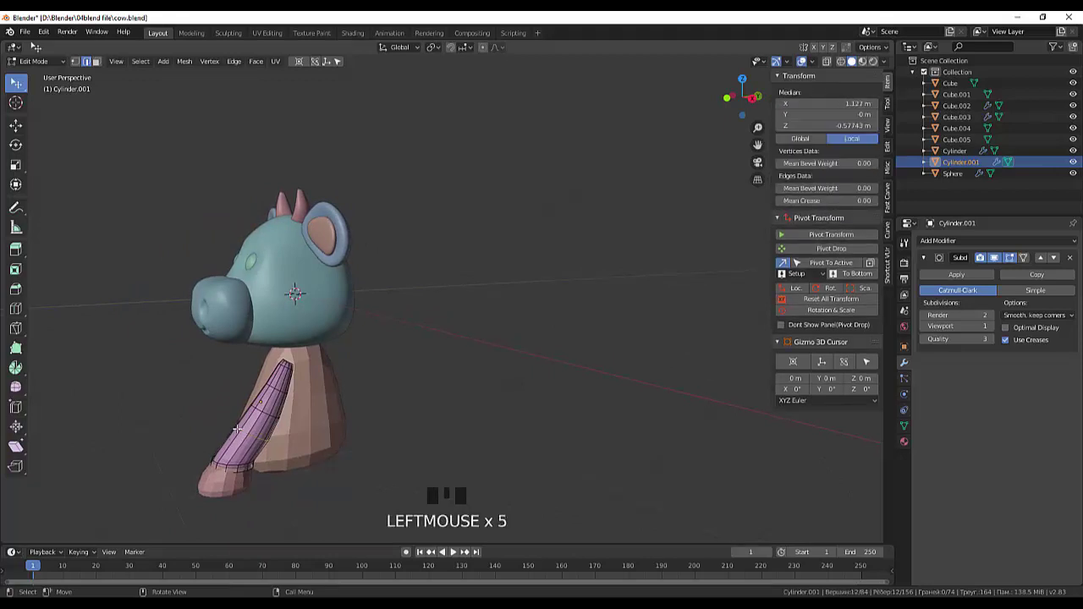
key("g")
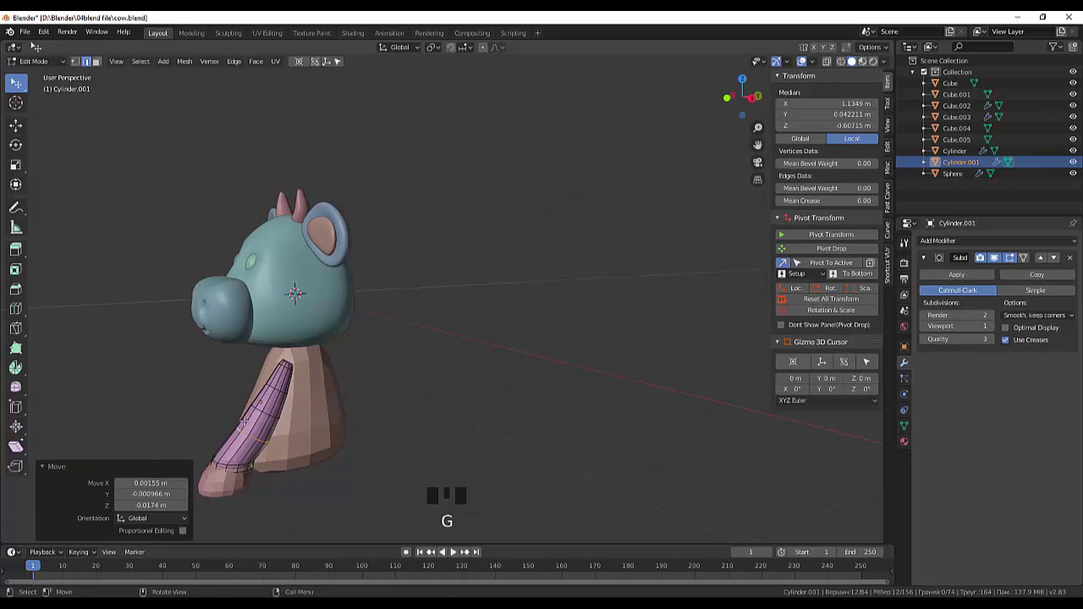
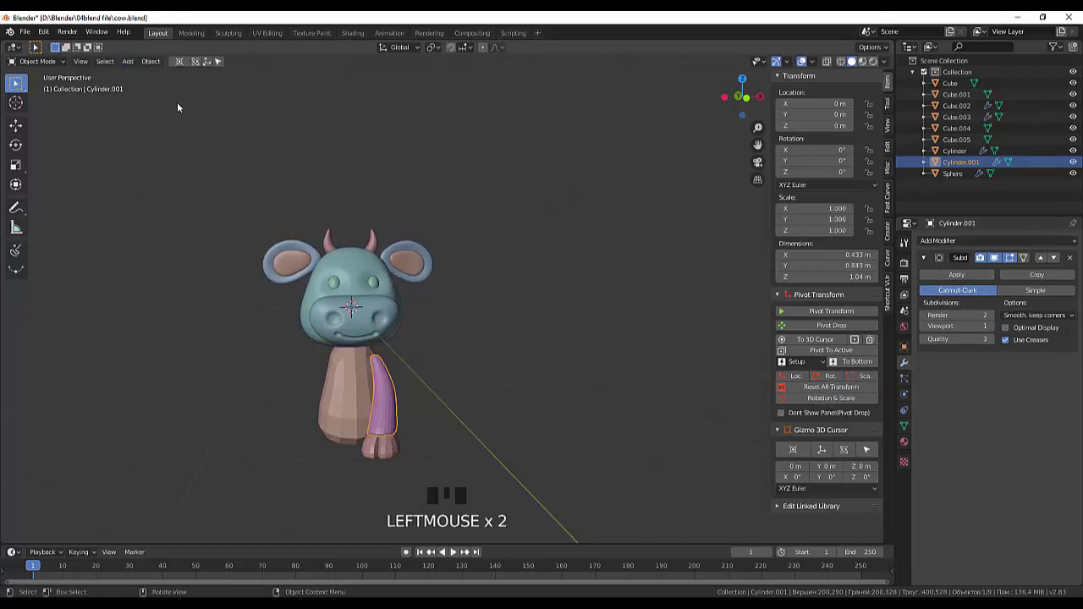
Set the leg Cylinder.001's origin to the 3D cursor and mirror it across X for two front legs
left_click_drag(155, 57, 317, 113)
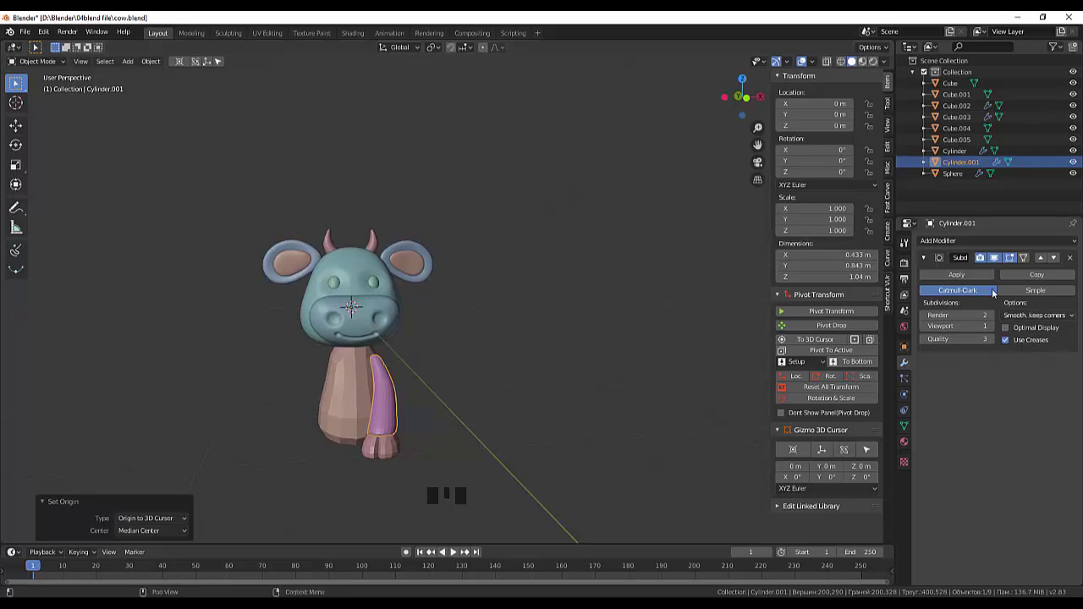
left_click_drag(965, 240, 800, 367)
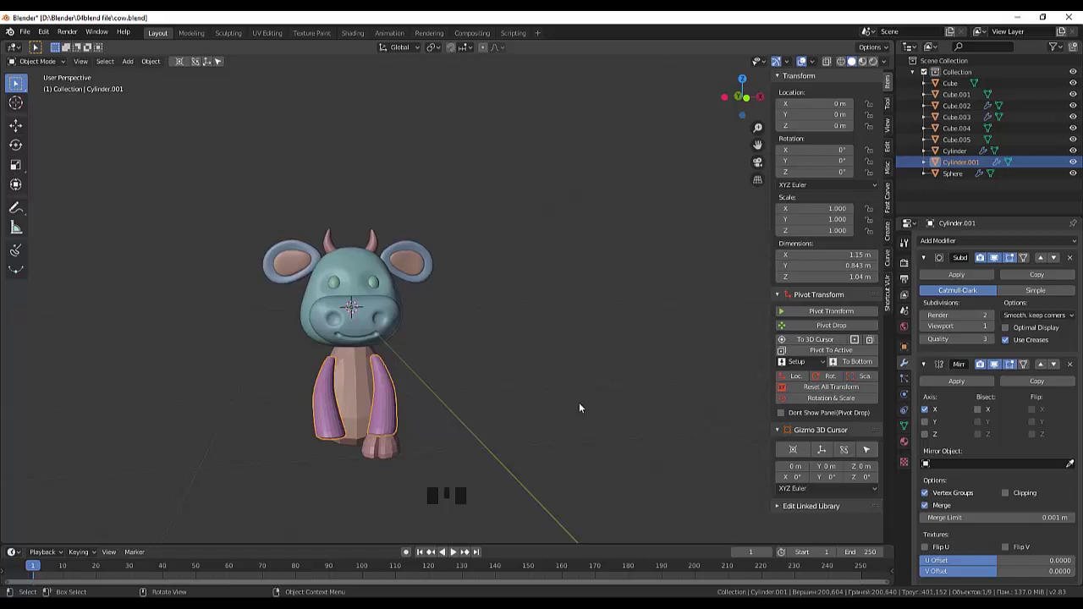
left_click(582, 407)
left_click(393, 456)
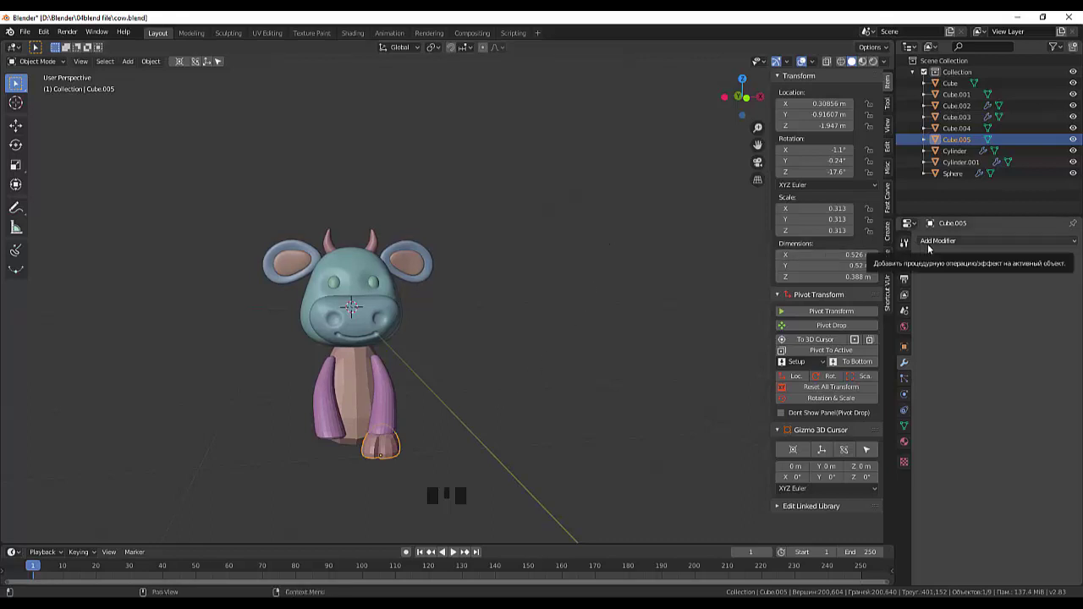
Apply the hoof Cube.005's transforms, set its origin to the 3D cursor and mirror it across X
left_click_drag(819, 394, 812, 251)
left_click_drag(152, 59, 186, 86)
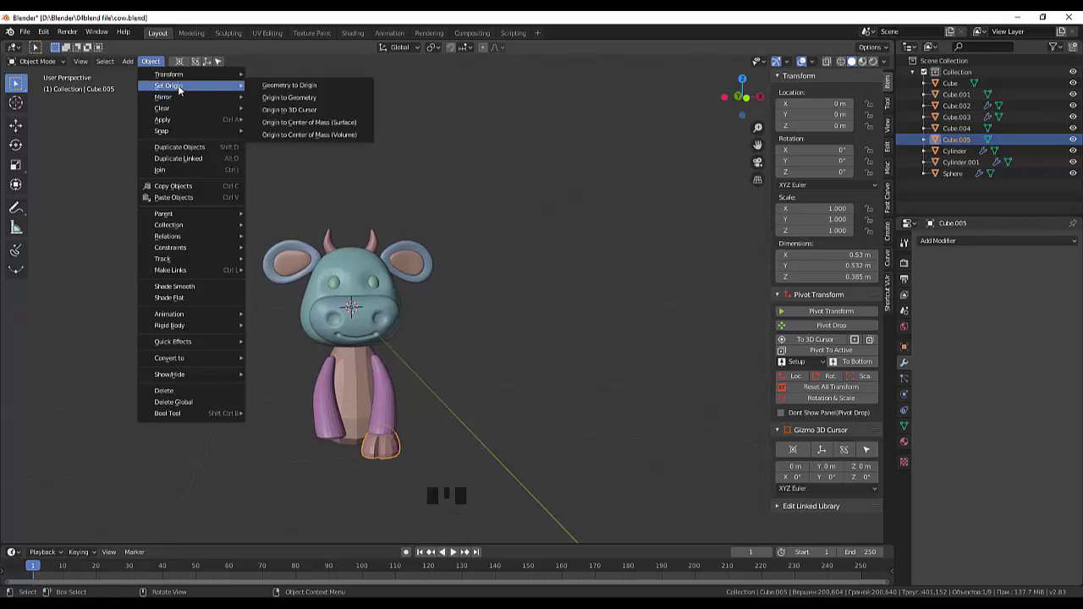
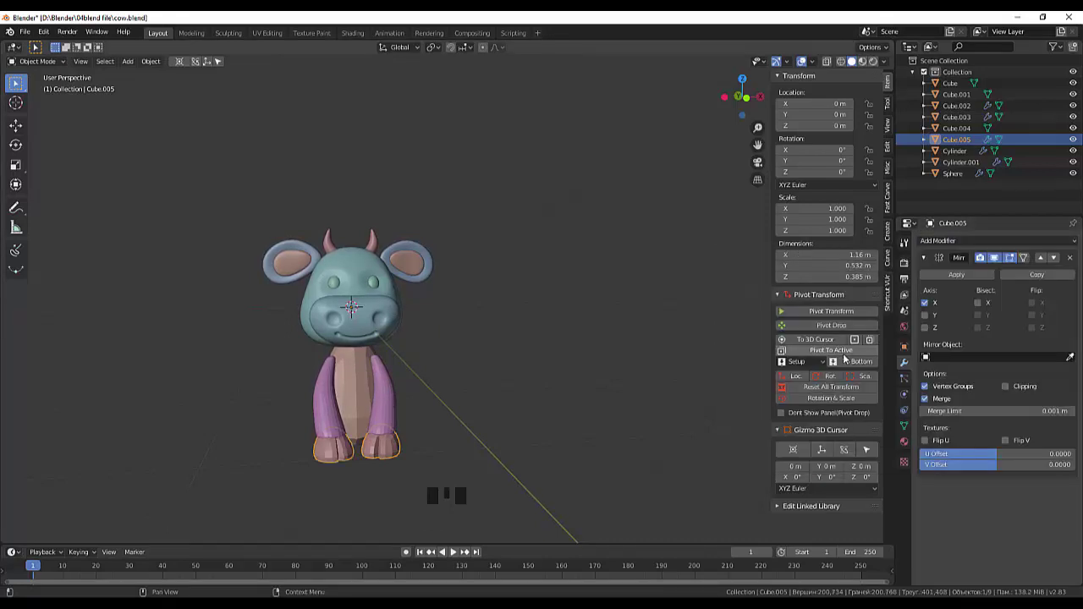
left_click(518, 409)
left_click_drag(545, 398, 561, 388)
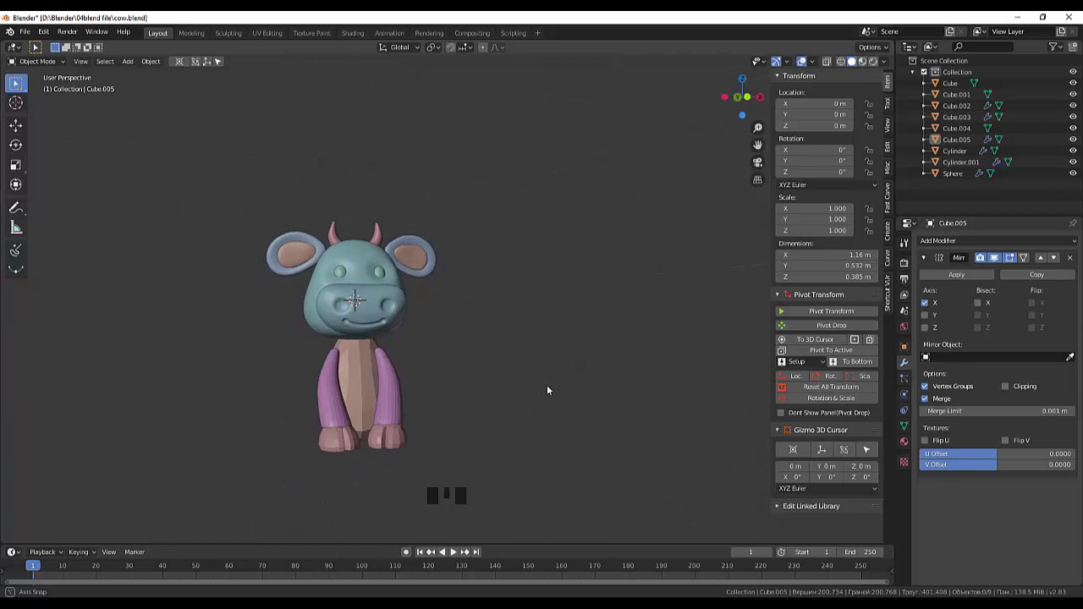
Slide the leg and hoof back along Y under the body in side view and shade them smooth
left_click_drag(505, 395, 524, 389)
left_click(524, 389)
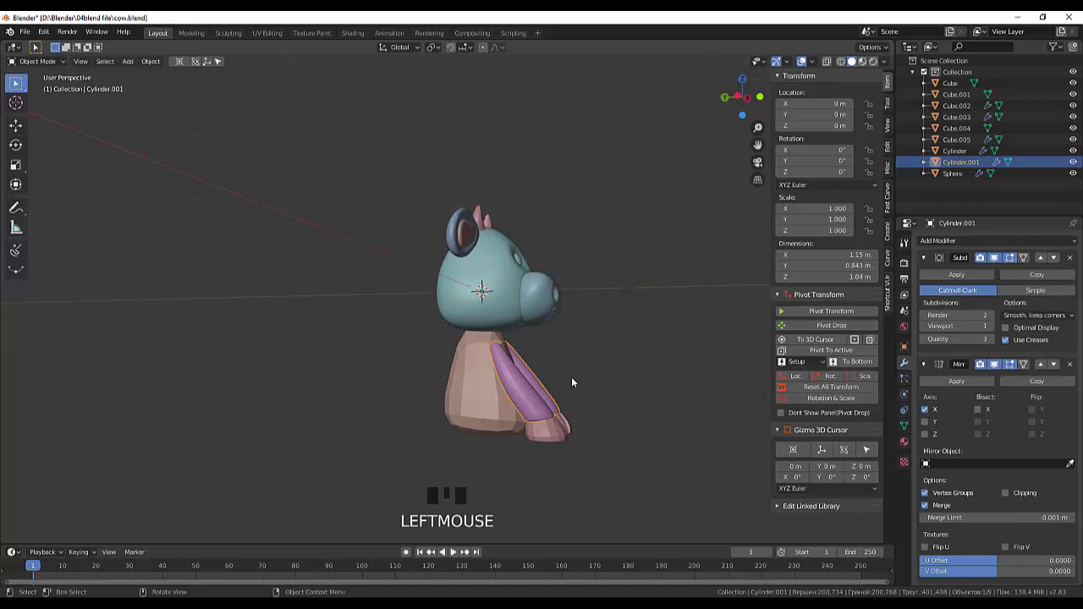
left_click(559, 432)
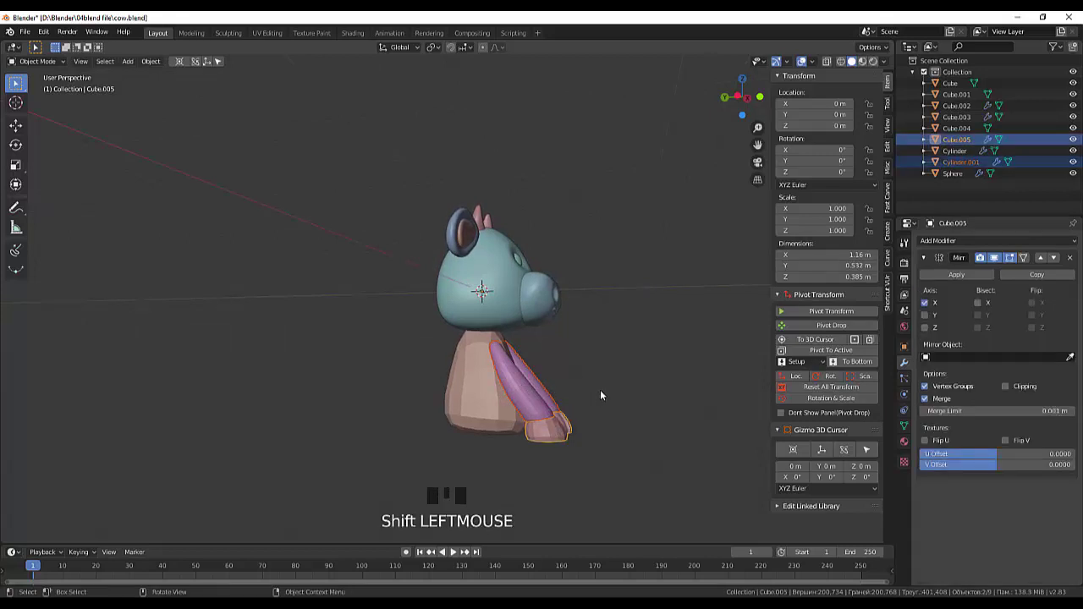
key("KP_1")
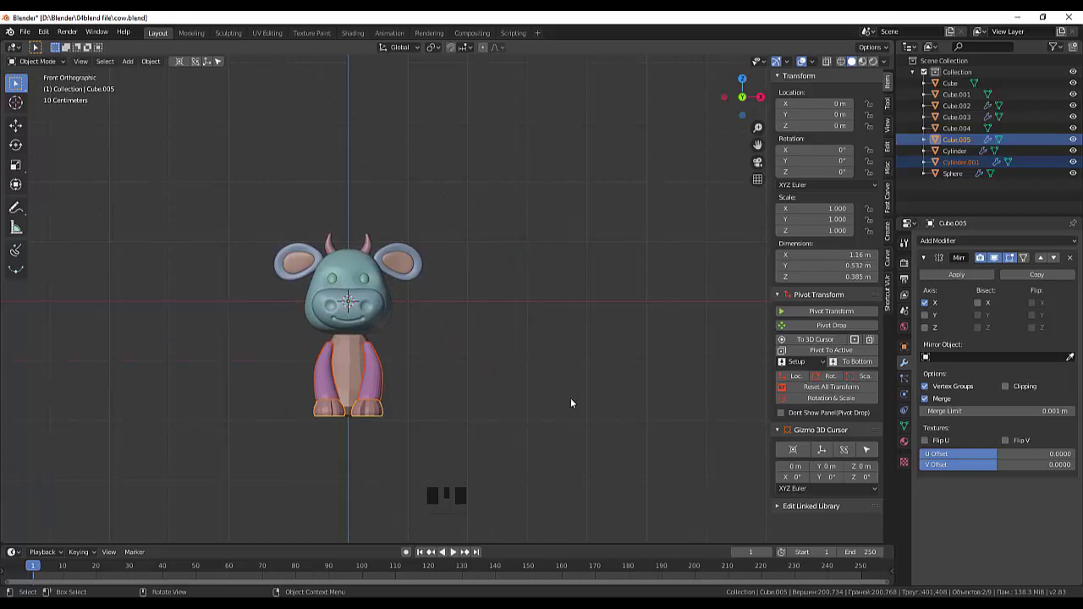
key("KP_3")
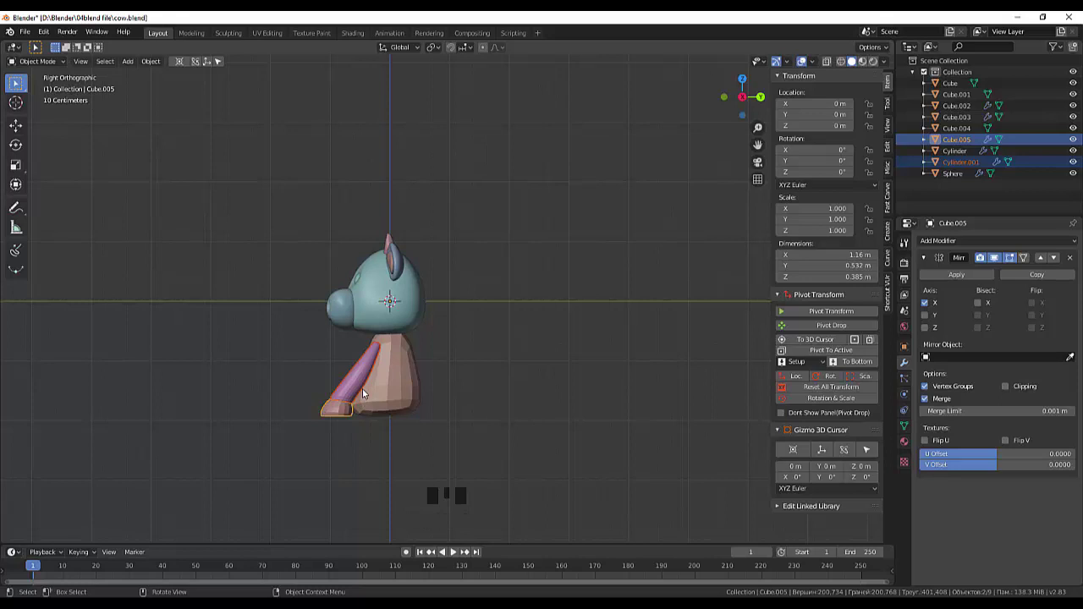
key("g")
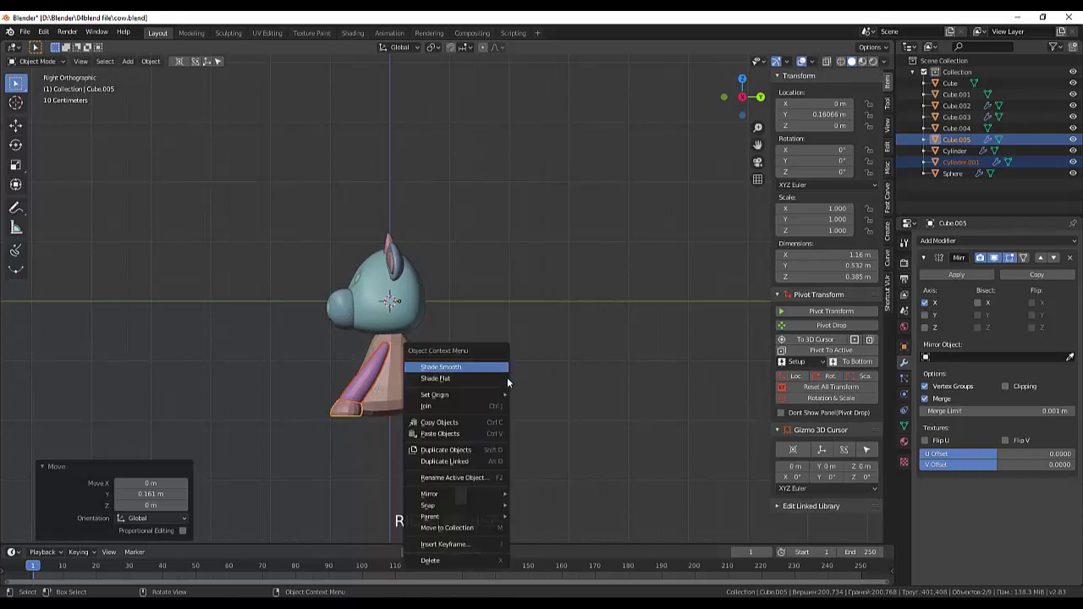
right_click(549, 332)
left_click(549, 332)
Orbit and zoom around the cow to check the mirrored legs and hooves
left_click_drag(540, 294, 661, 299)
scroll("down", 3)
left_click_drag(583, 367, 414, 405)
scroll("down", 3)
scroll("up", 3)
left_click_drag(429, 383, 567, 362)
scroll("down", 3)
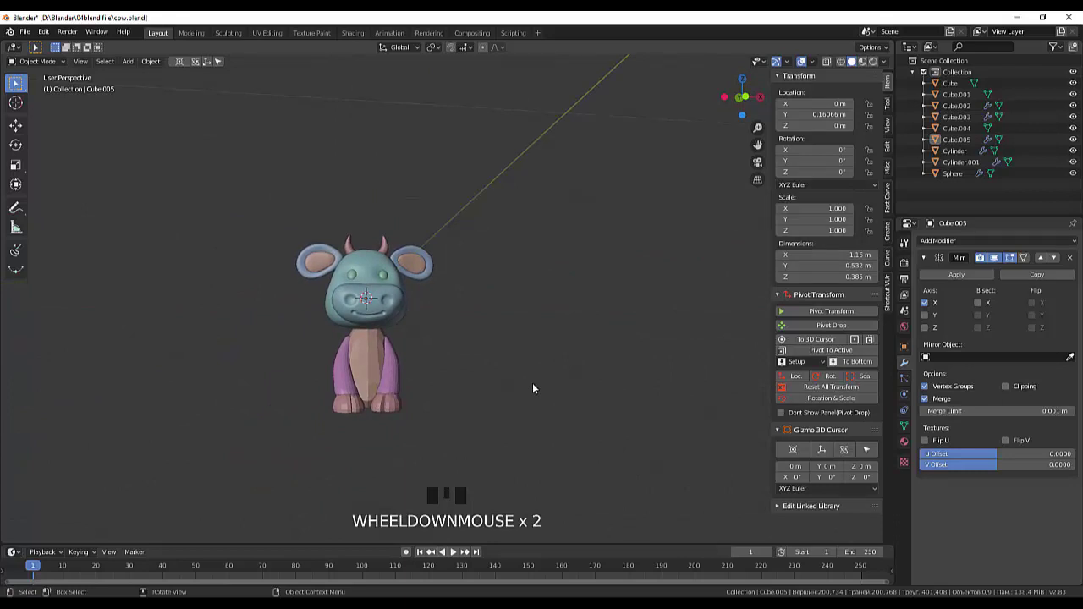
left_click_drag(535, 390, 363, 370)
Turn off the hoof's X mirror and duplicate it as a new piece, Cube.006
left_click(364, 369)
left_click(347, 395)
left_click(466, 419)
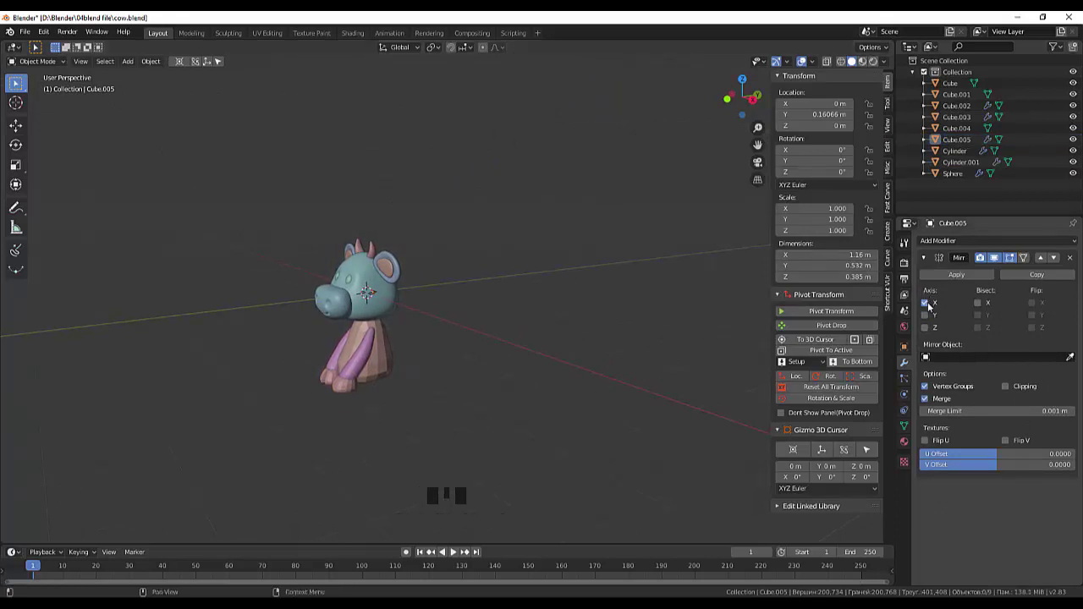
left_click(931, 309)
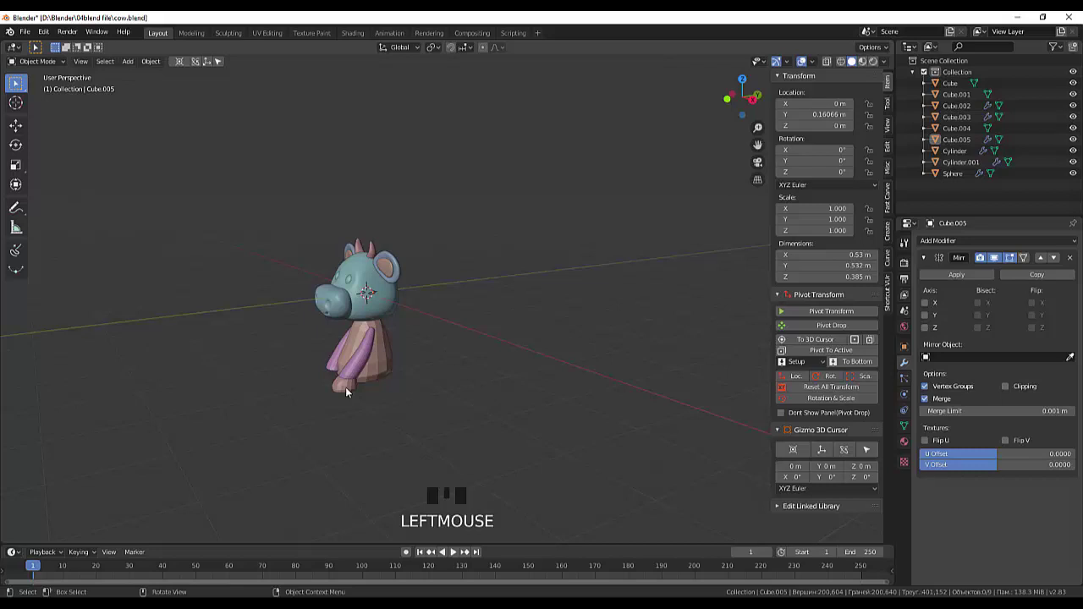
left_click(350, 391)
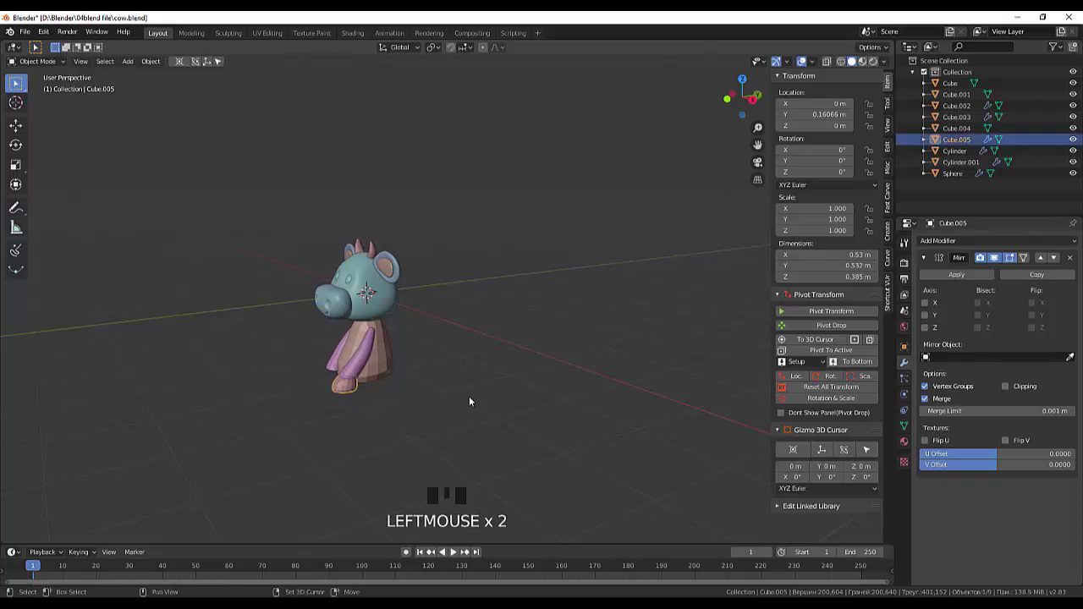
key("shift+d")
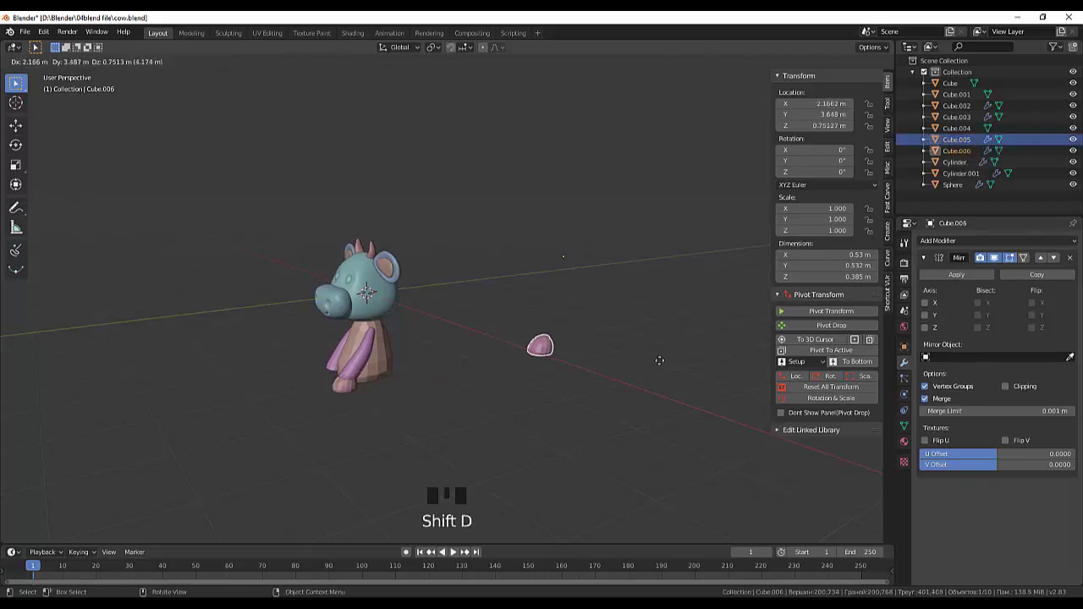
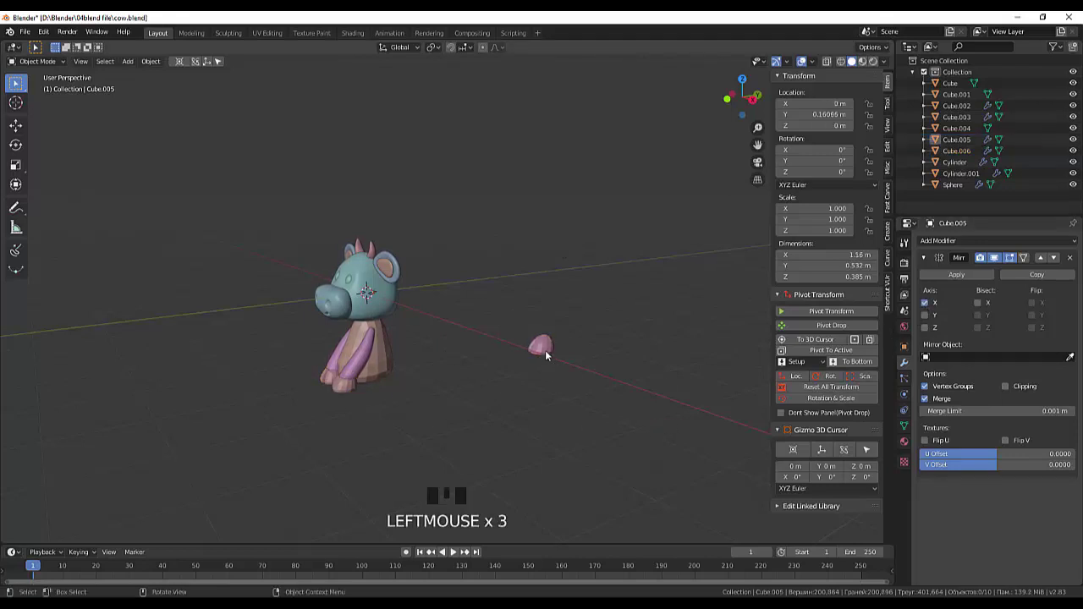
Lower the pink dome Cube.006 in side view and set its origin to its geometry
left_click(549, 353)
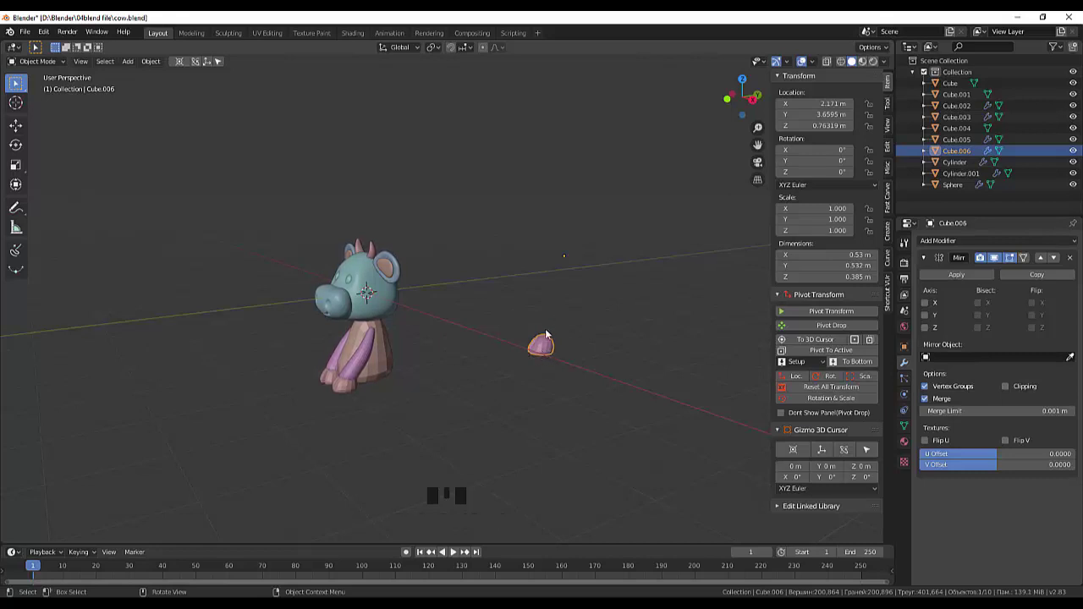
key("KP_3")
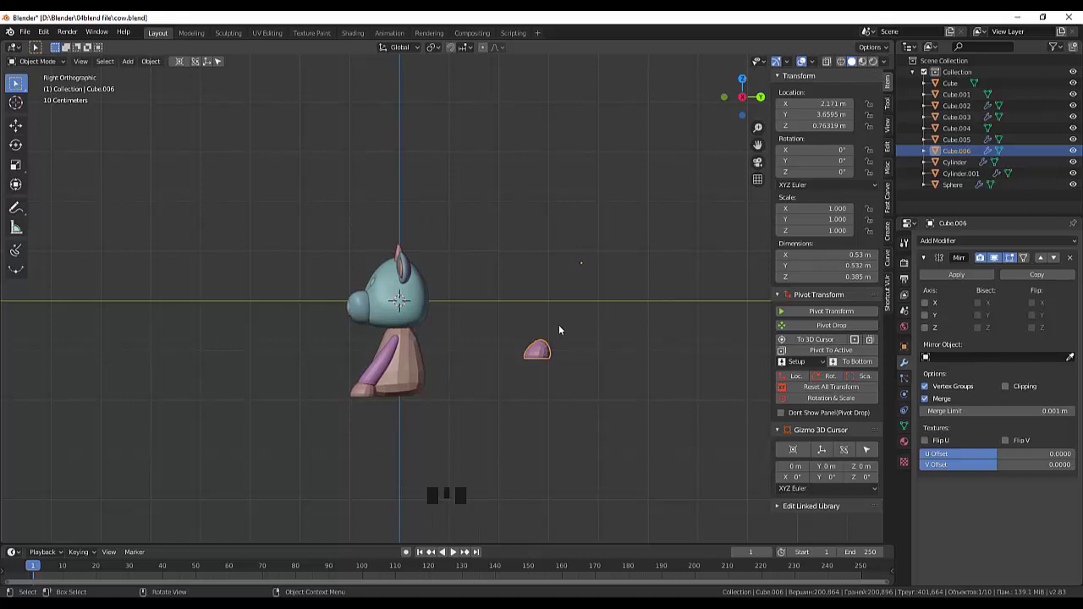
key("g")
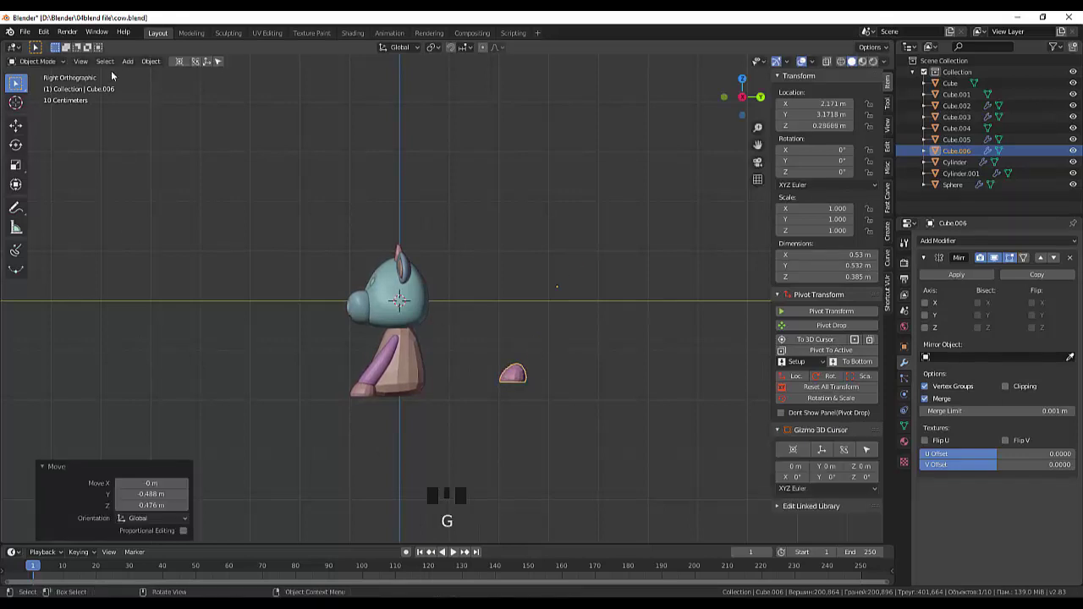
left_click_drag(129, 67, 162, 64)
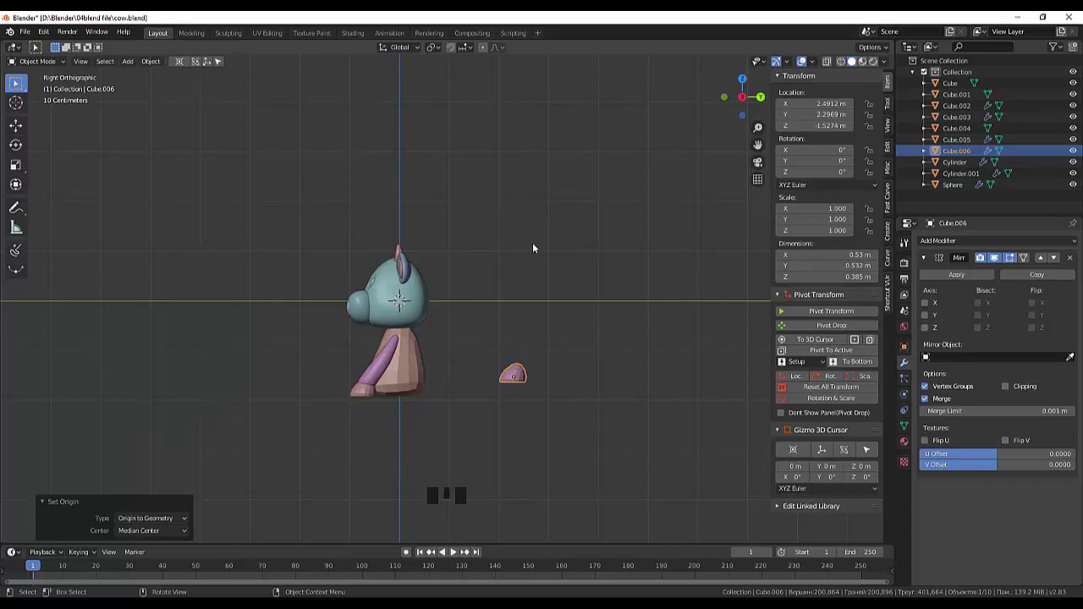
Tilt the dome about X, rotate it in front view and slide it to the cow's right foot
key("r")
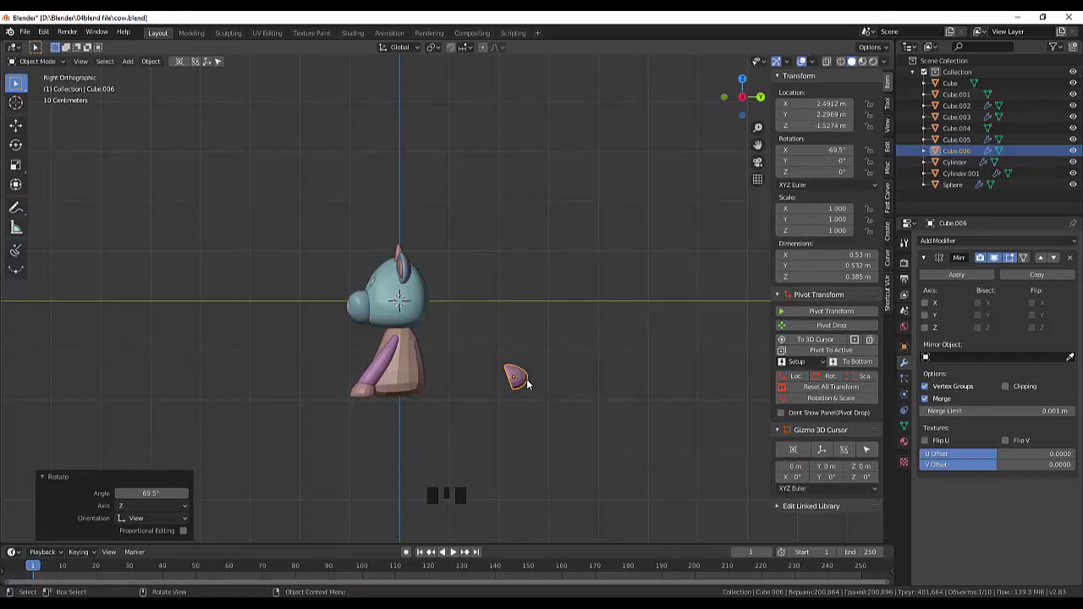
key("g")
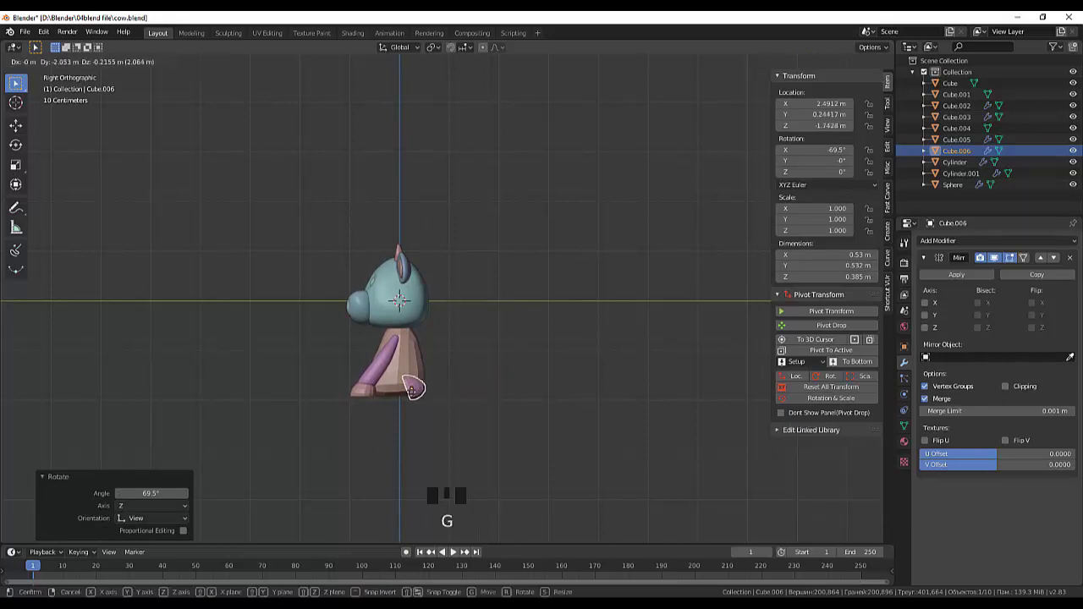
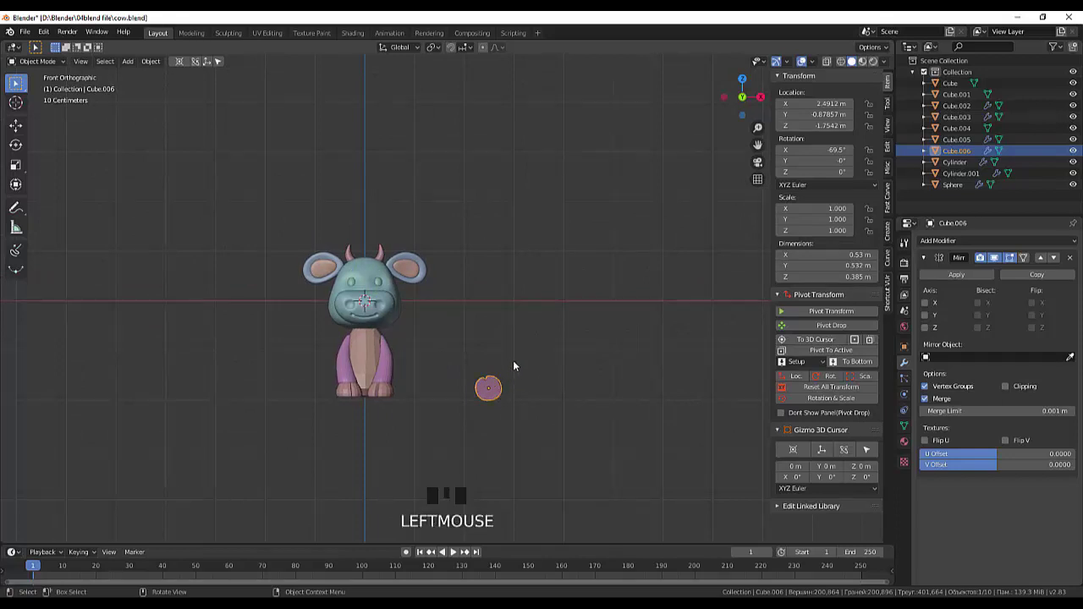
key("r")
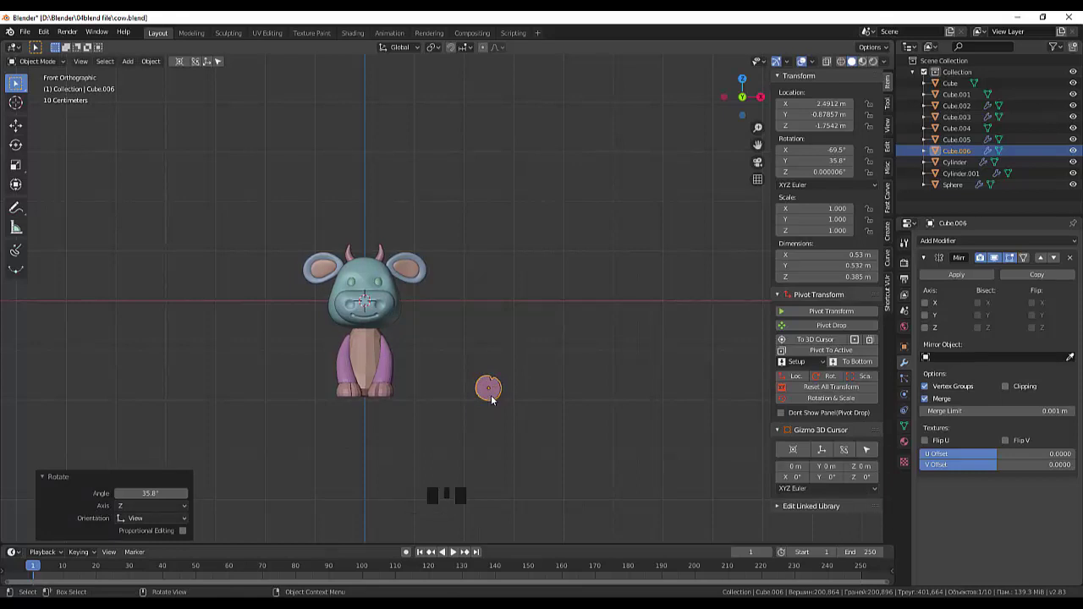
key("g")
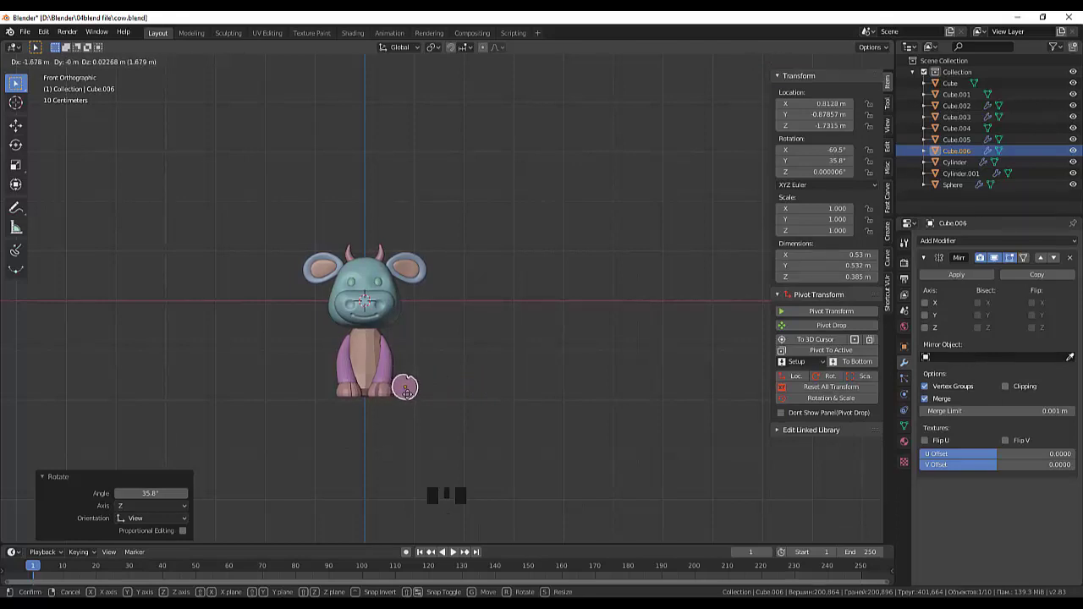
Turn the dome about the vertical axis by about 30.6° and check it from front and side
left_click_drag(474, 386, 475, 318)
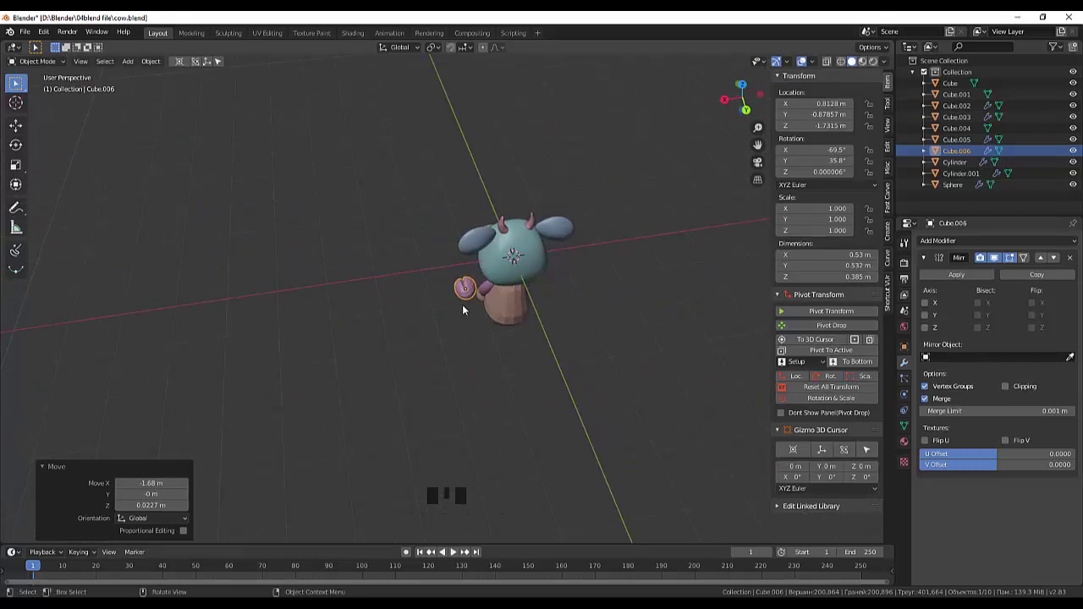
left_click(466, 300)
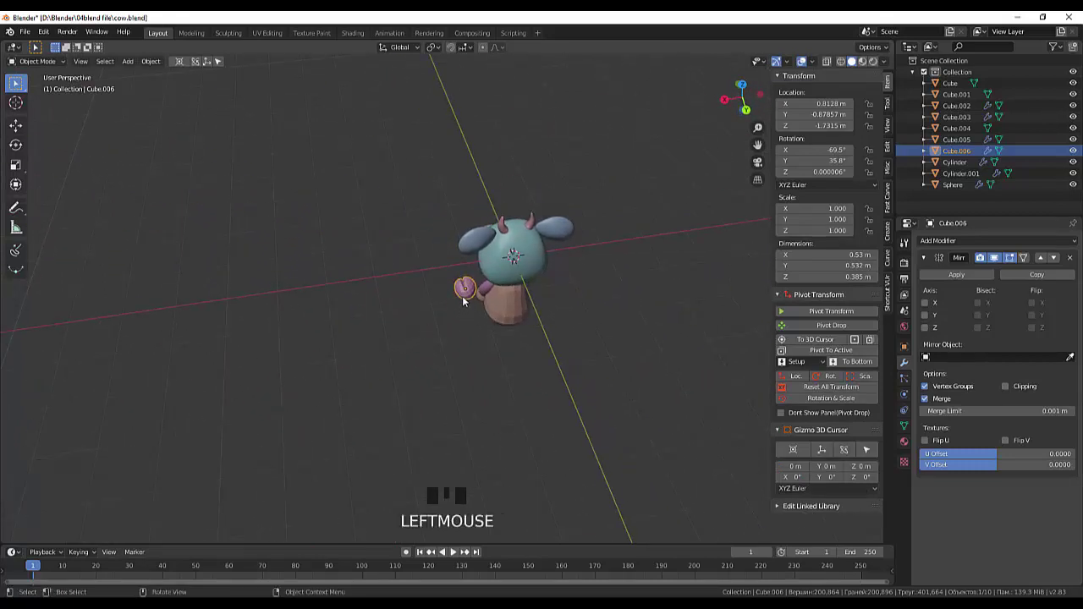
key("r")
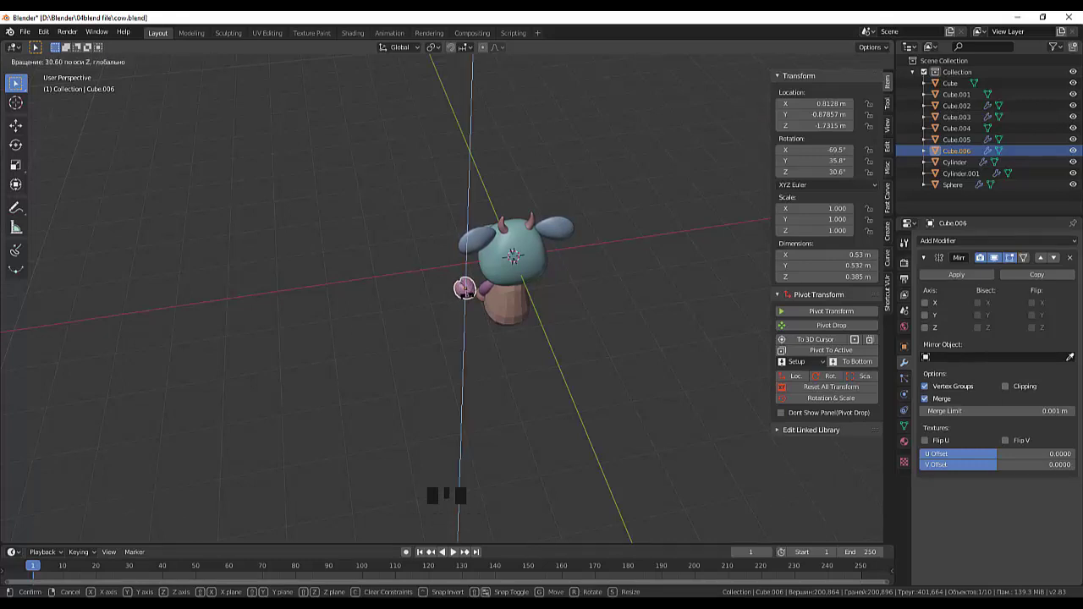
left_click_drag(550, 329, 789, 256)
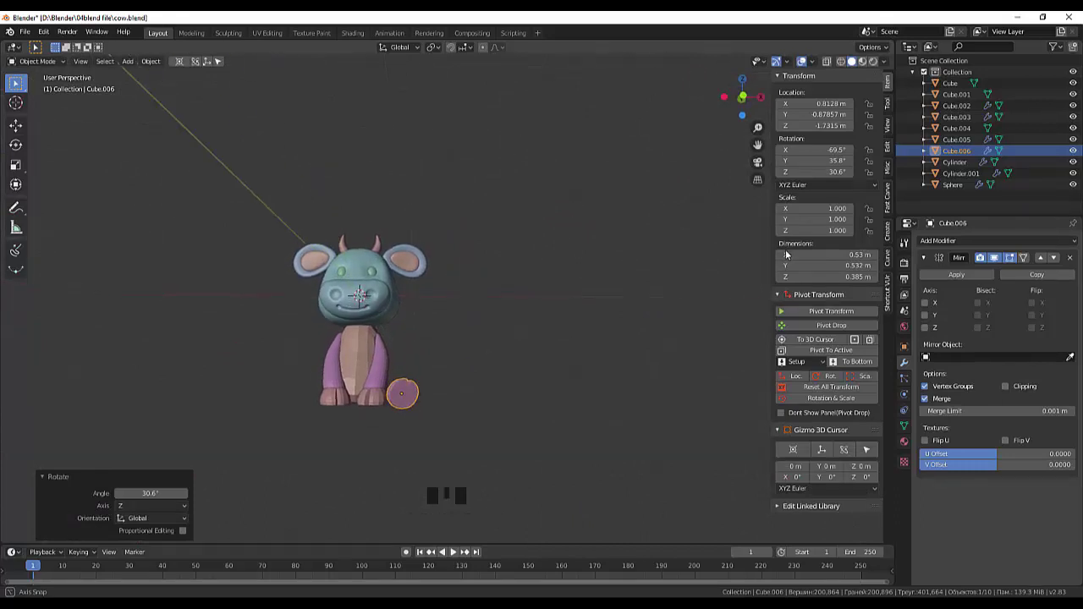
left_click_drag(603, 369, 375, 344)
left_click(375, 343)
Duplicate the limb Cylinder.001 as an unmirrored copy Cylinder.002 placed beside the cow
left_click(404, 392)
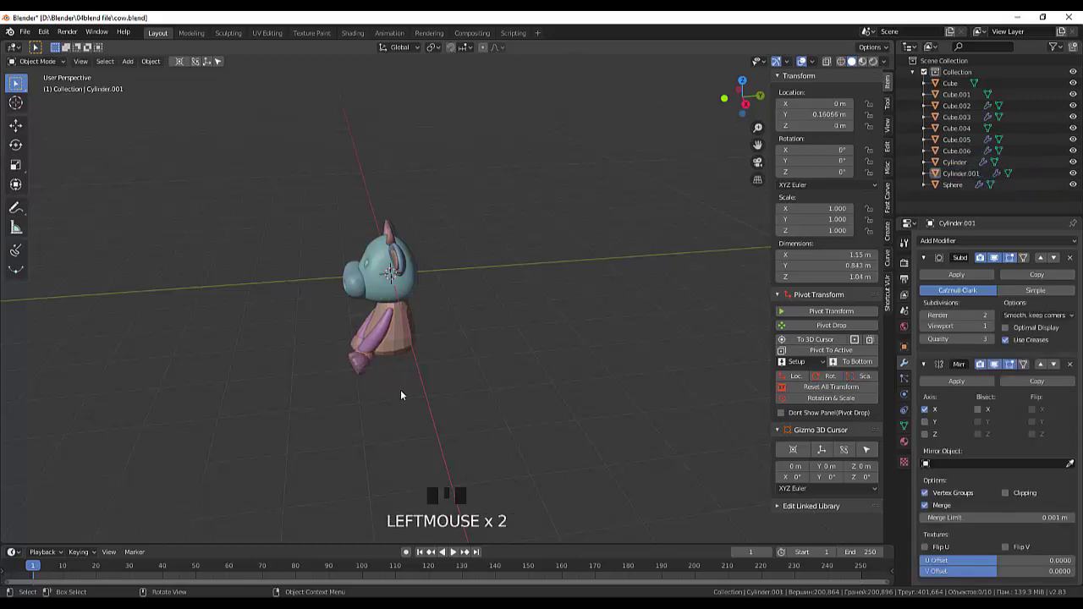
left_click(380, 342)
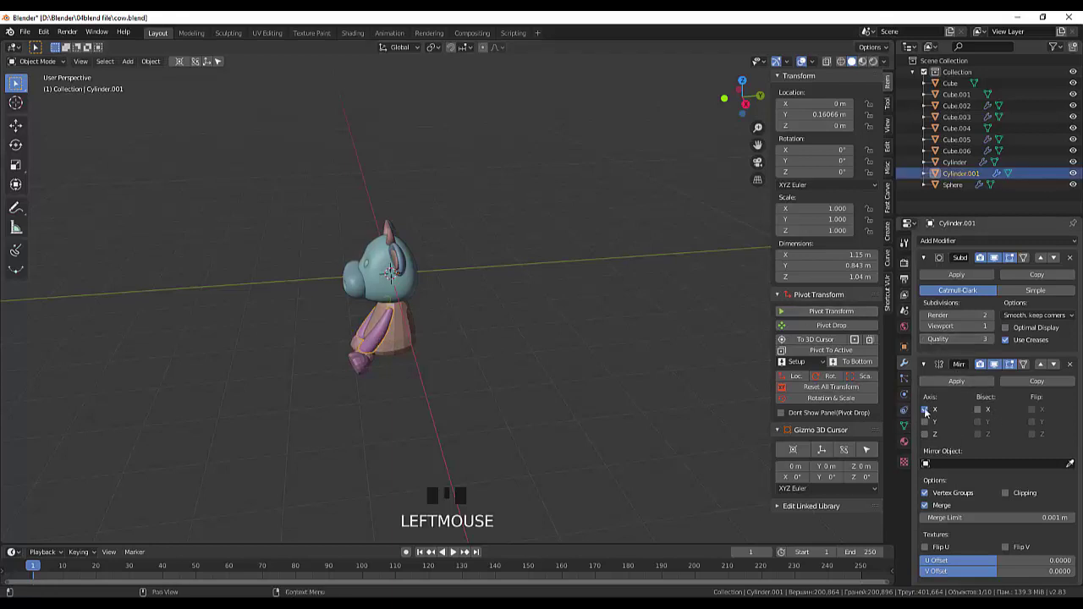
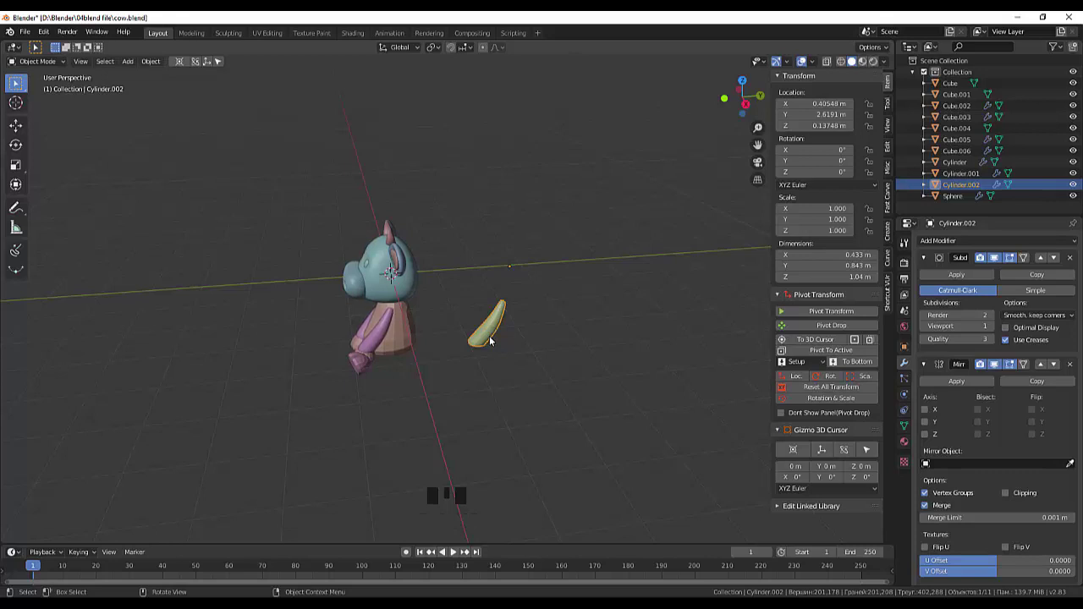
key("KP_3")
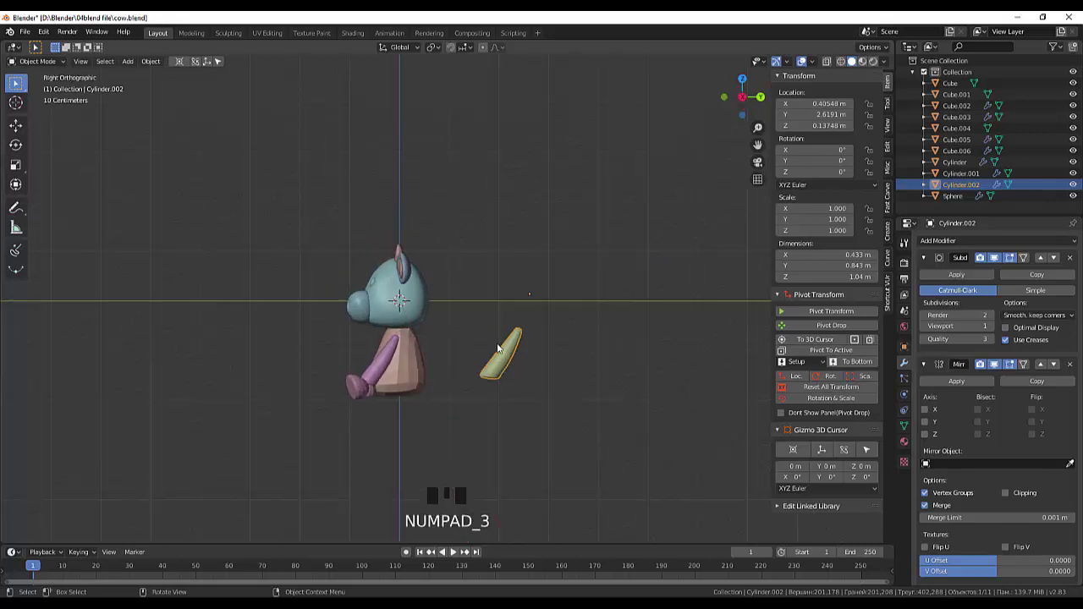
Delete the copy's end face, extrude and scale its end, then reset its origin
left_click(503, 374)
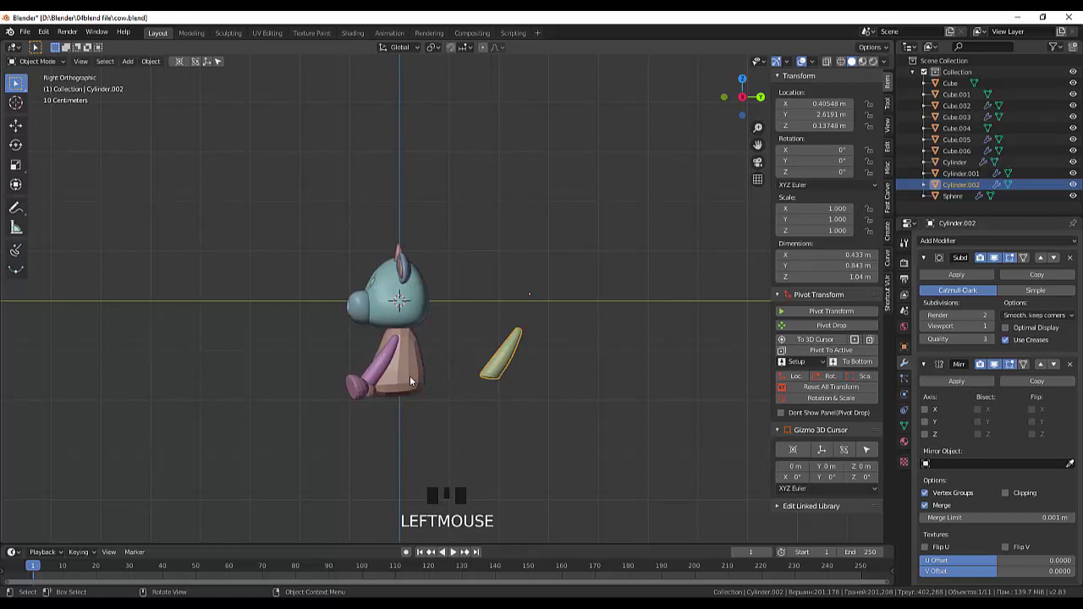
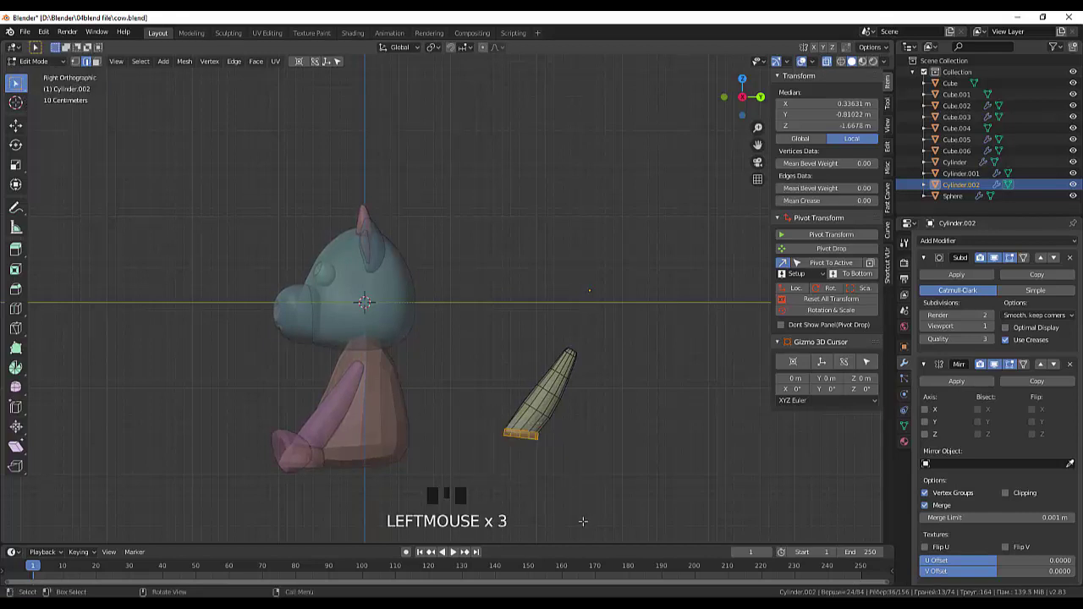
key("Delete")
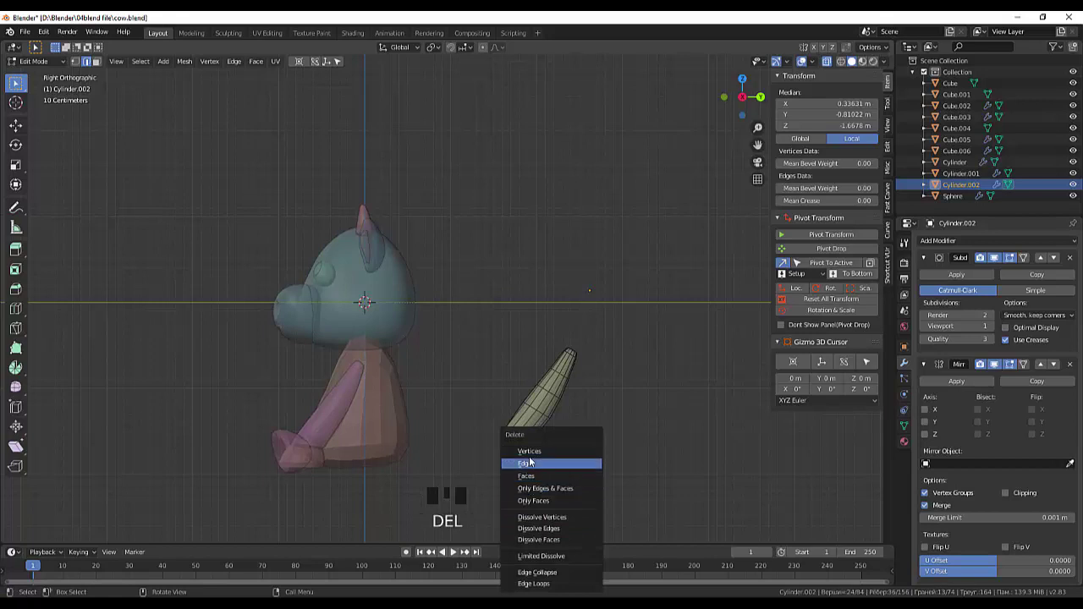
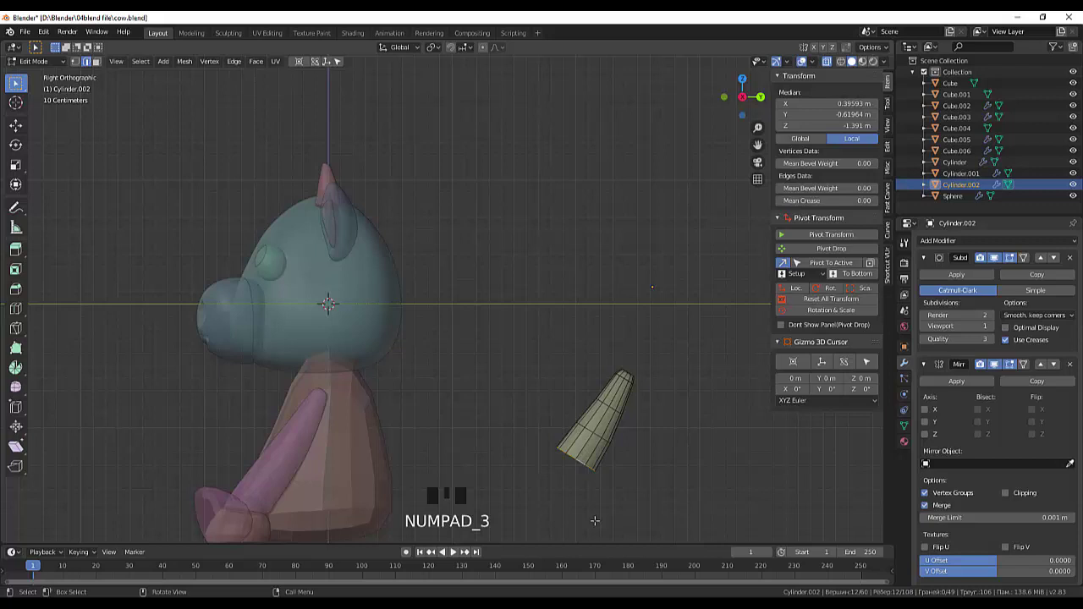
key("e")
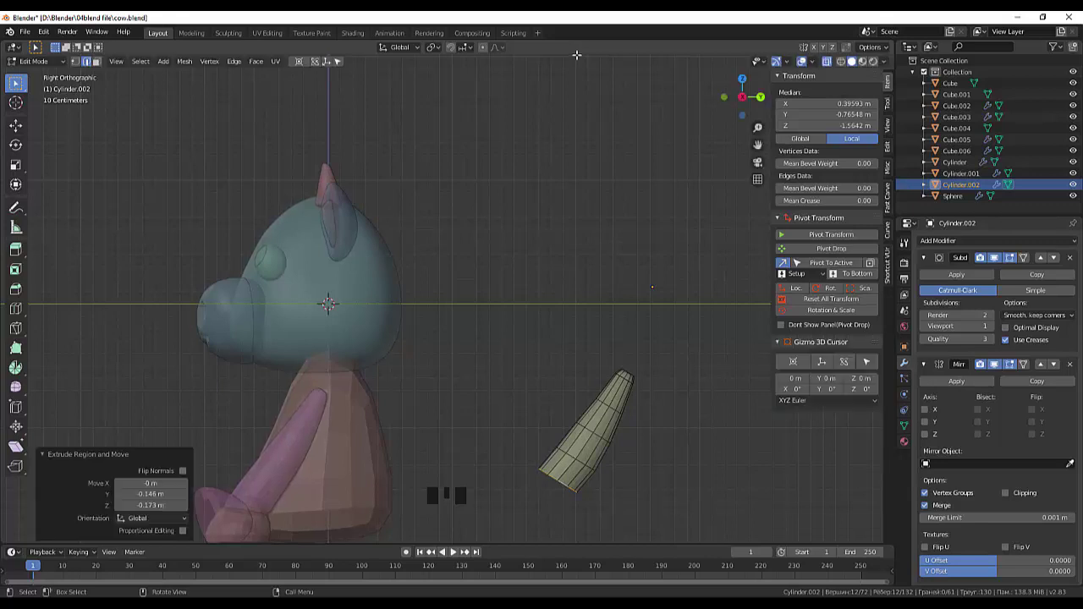
key("s")
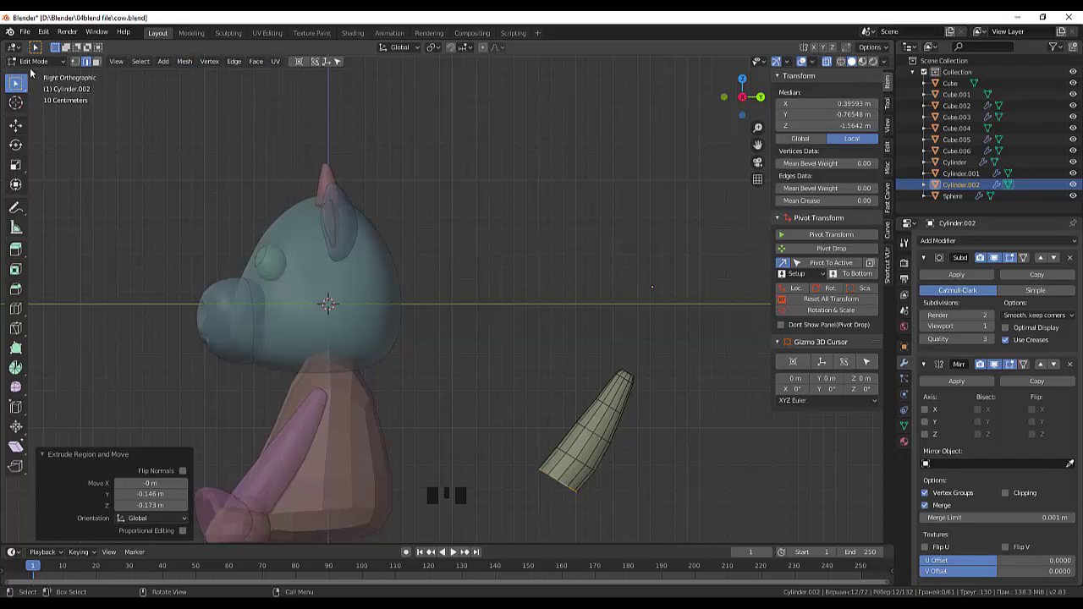
left_click_drag(38, 62, 173, 90)
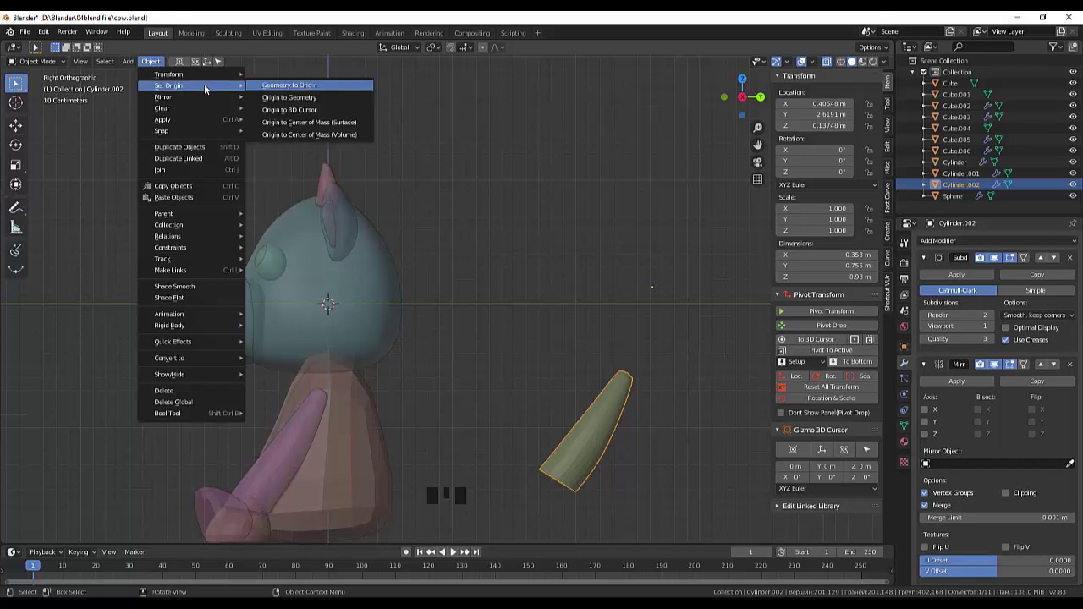
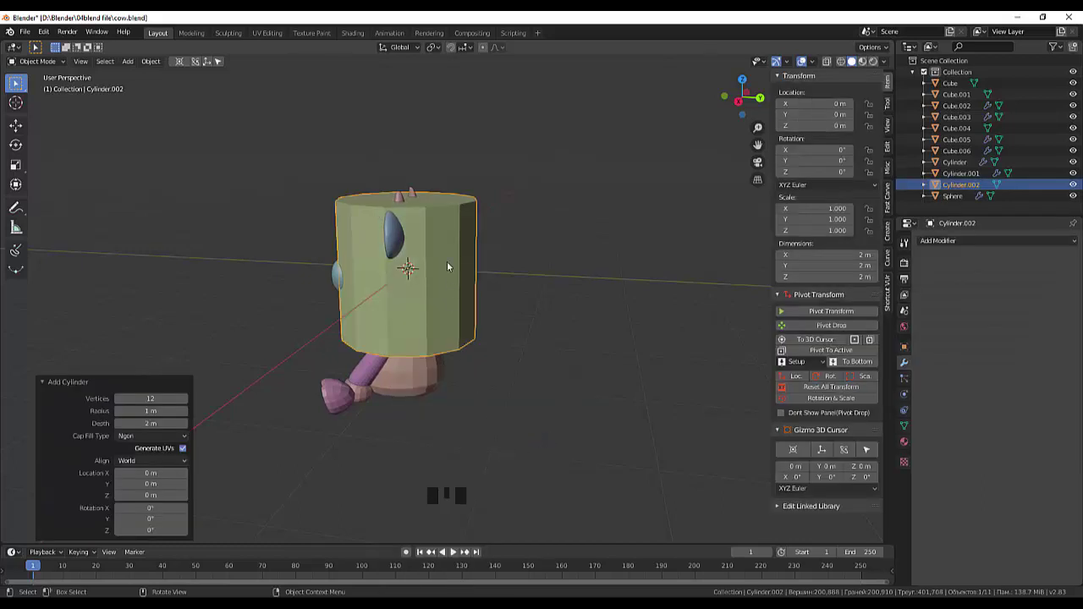
Move, tilt and shrink Cylinder.002 to about 0.37 m and set it on the cow's hind foot
key("g")
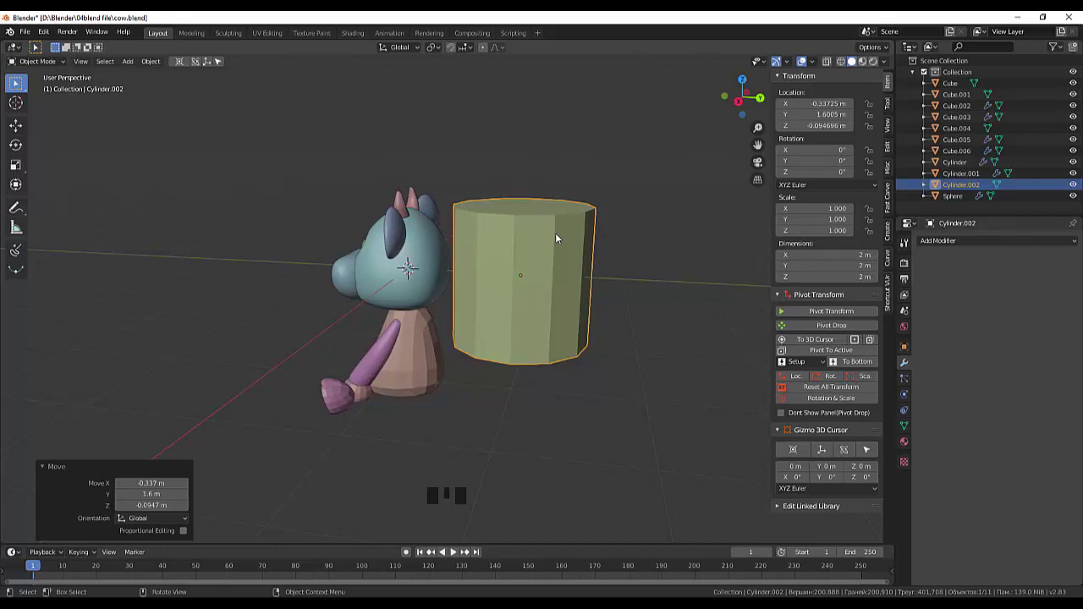
key("r")
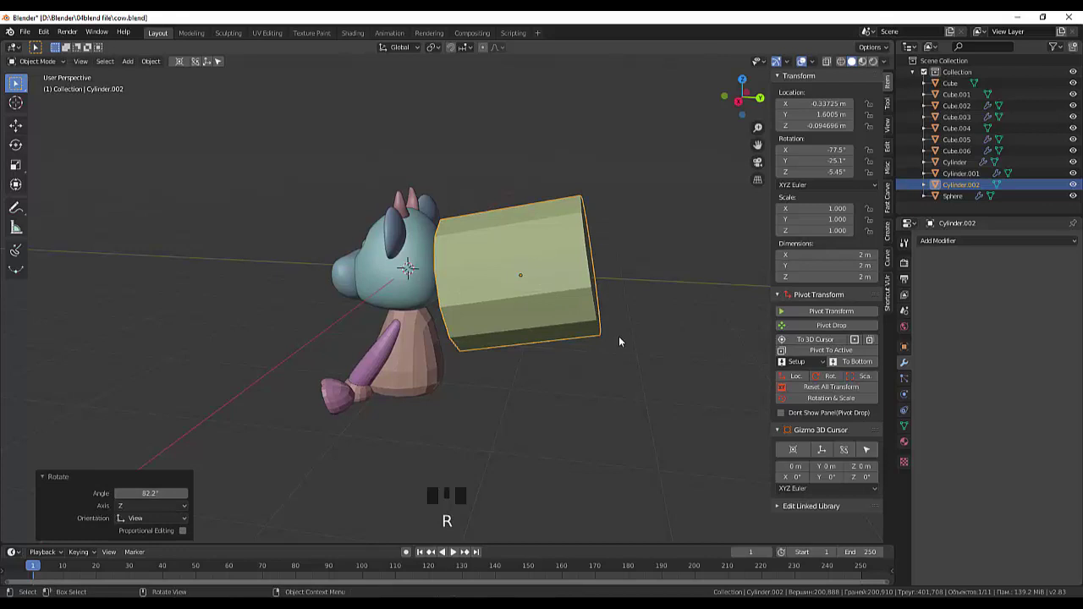
key("s")
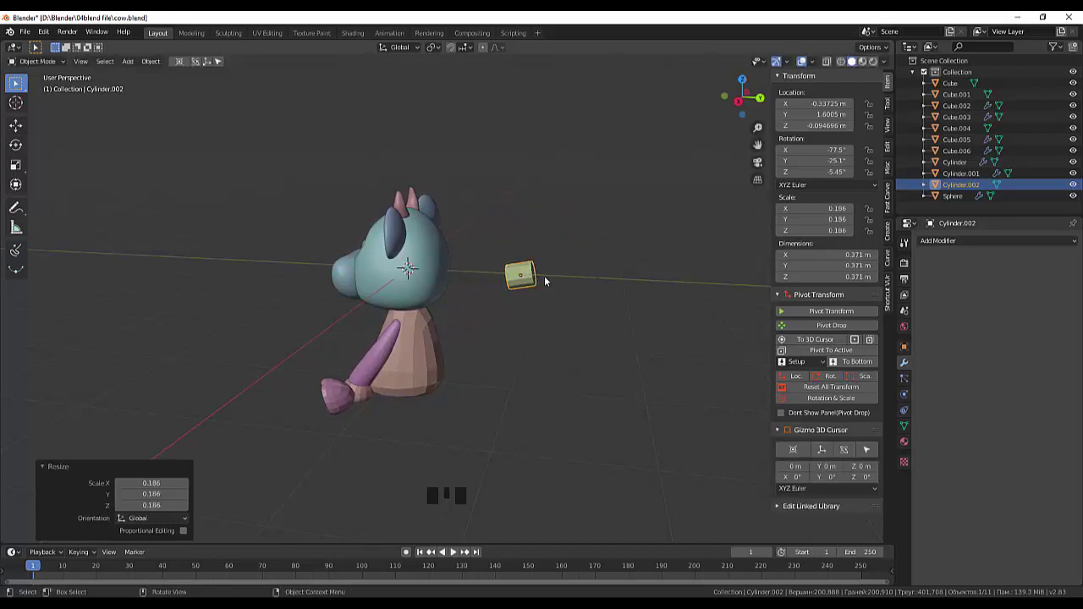
key("g")
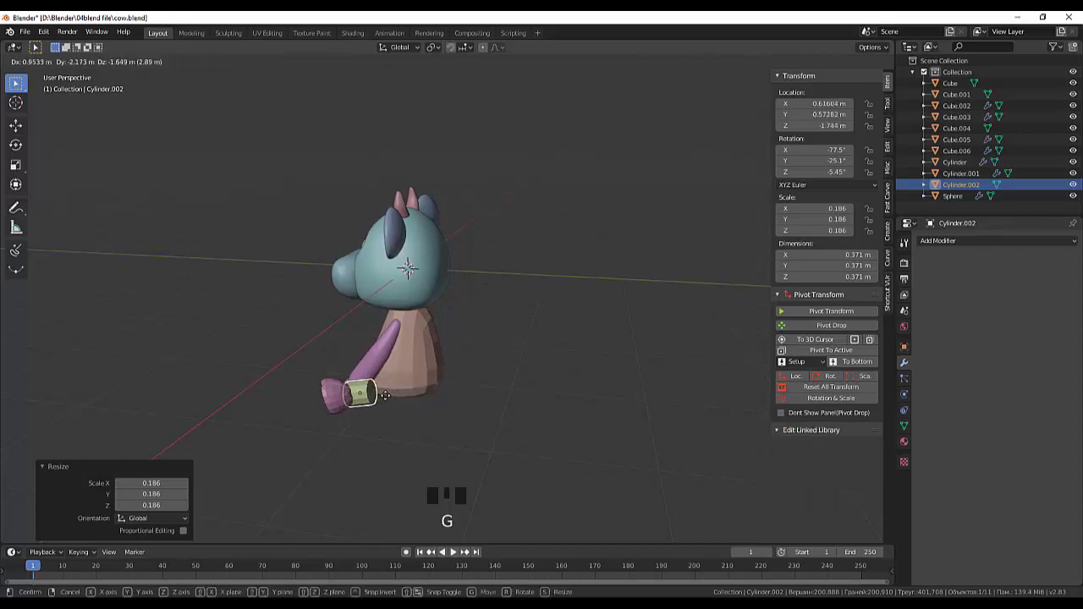
Re-tilt the small cylinder to a new angle and begin shifting it beside the foot
left_click_drag(471, 366, 354, 471)
key("r")
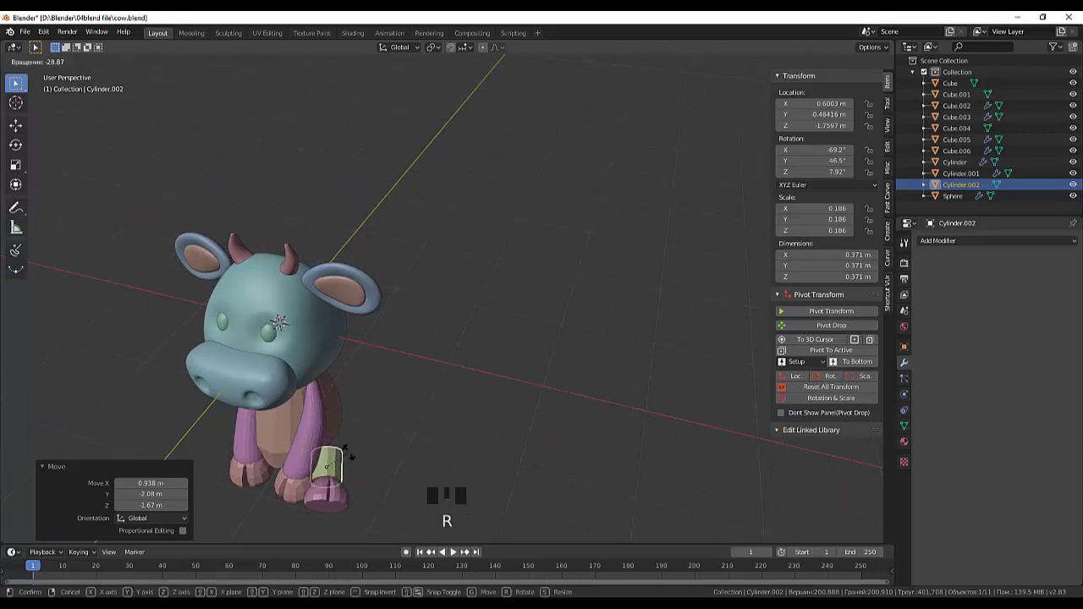
left_click(337, 466)
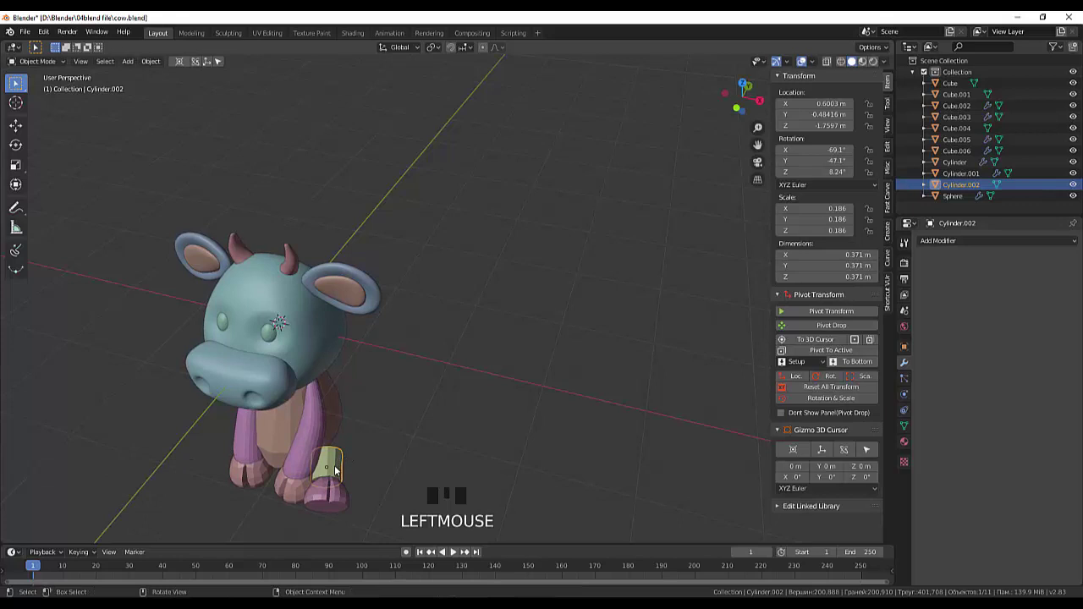
key("g")
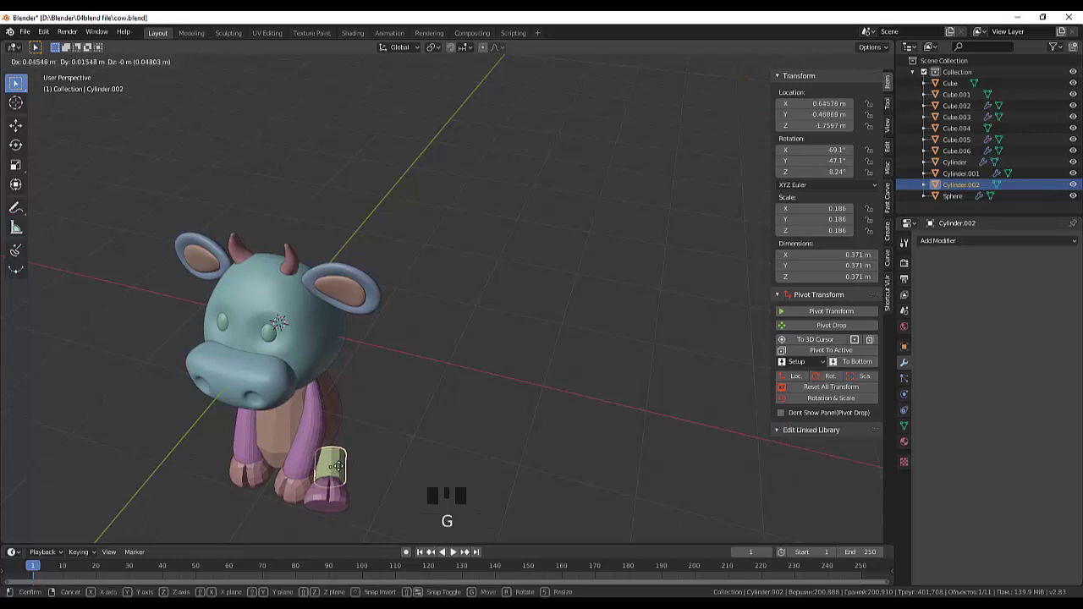
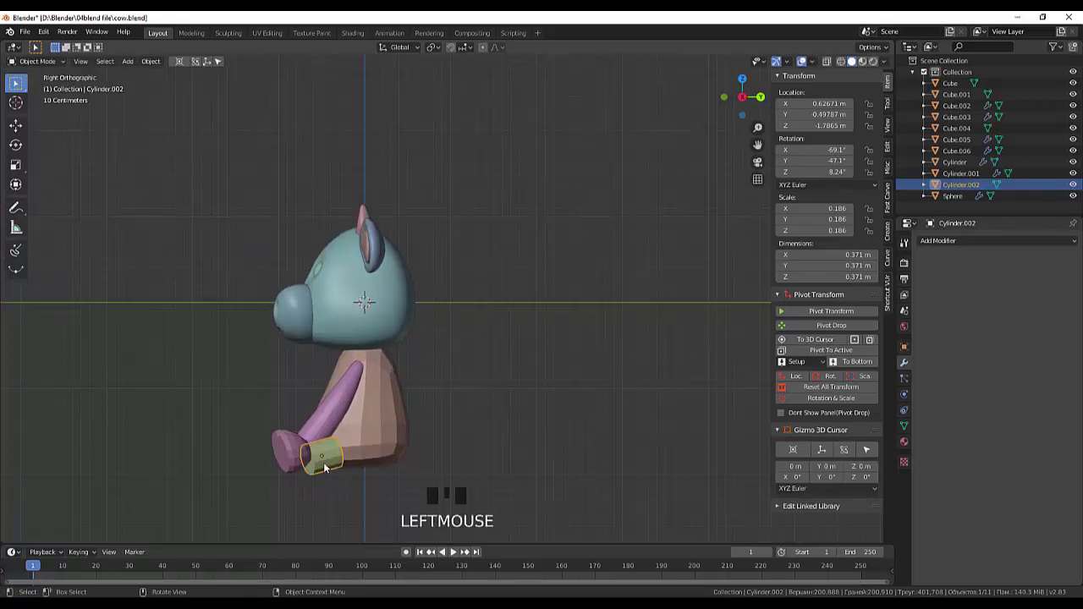
Nudge and tilt the small cylinder in side view until it rests against the hind foot
key("d")
key("d")
key("g")
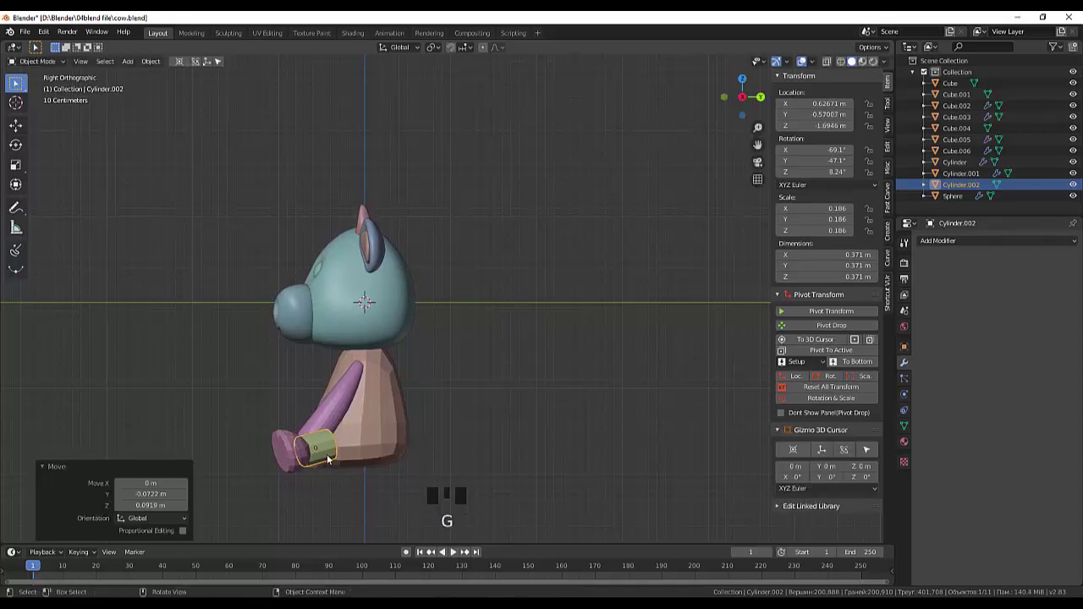
key("r")
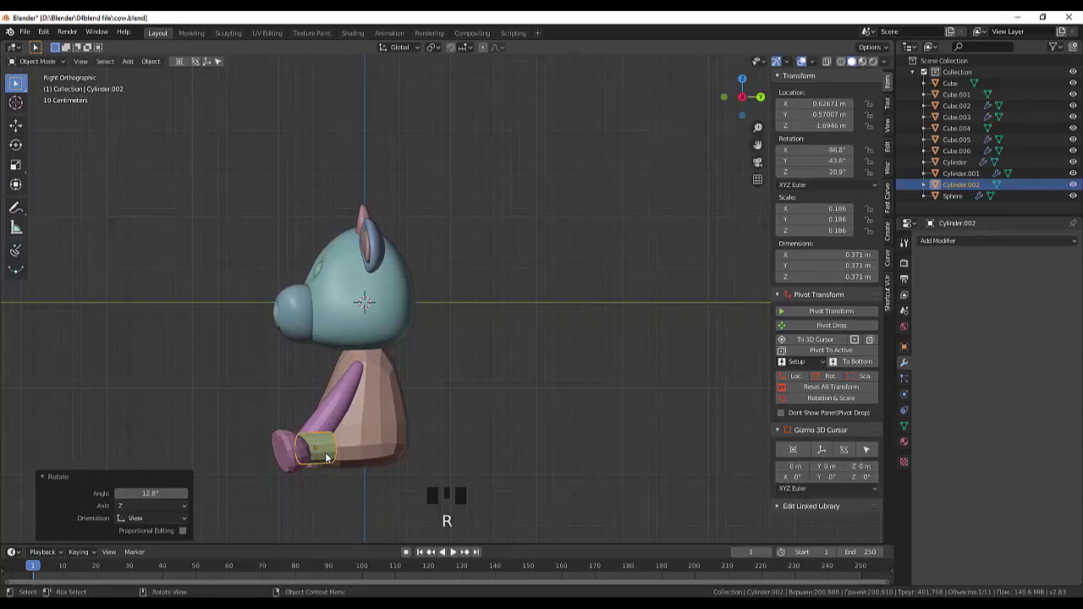
left_click(329, 459)
key("d")
left_click(329, 461)
key("d")
left_click(330, 461)
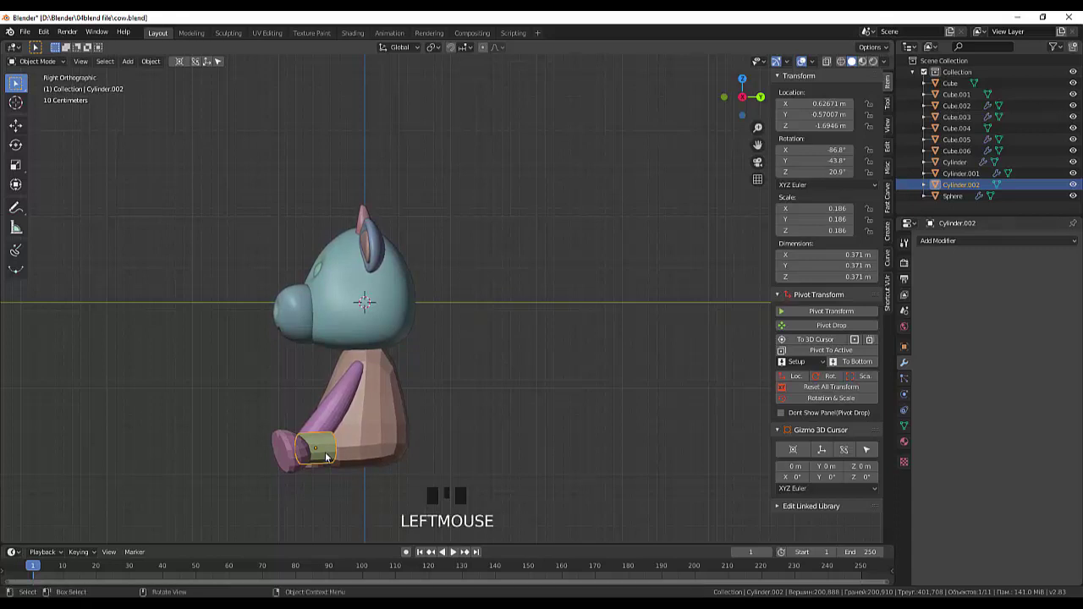
key("g")
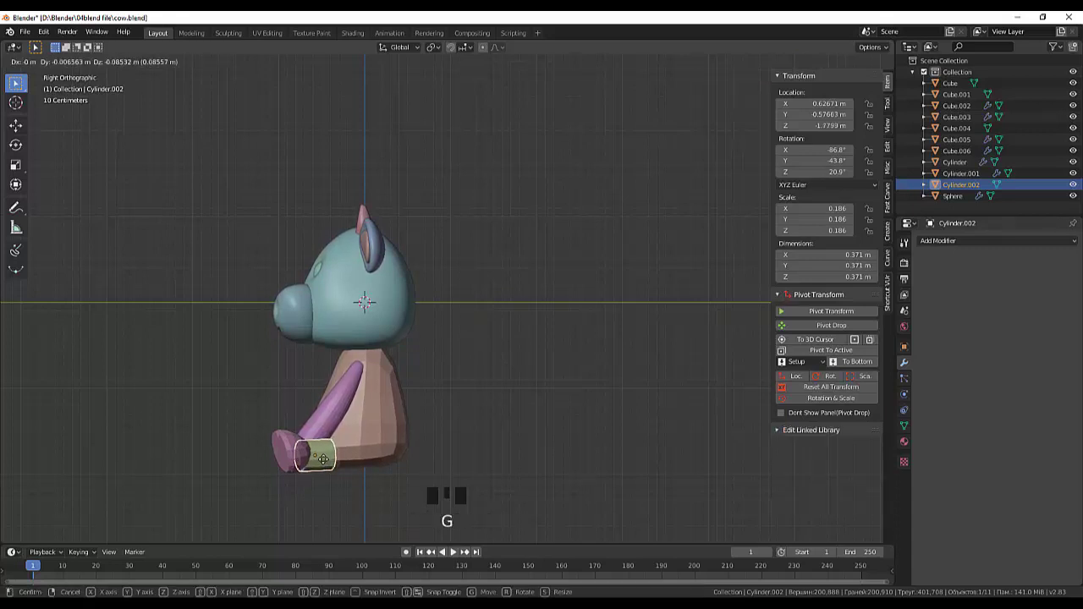
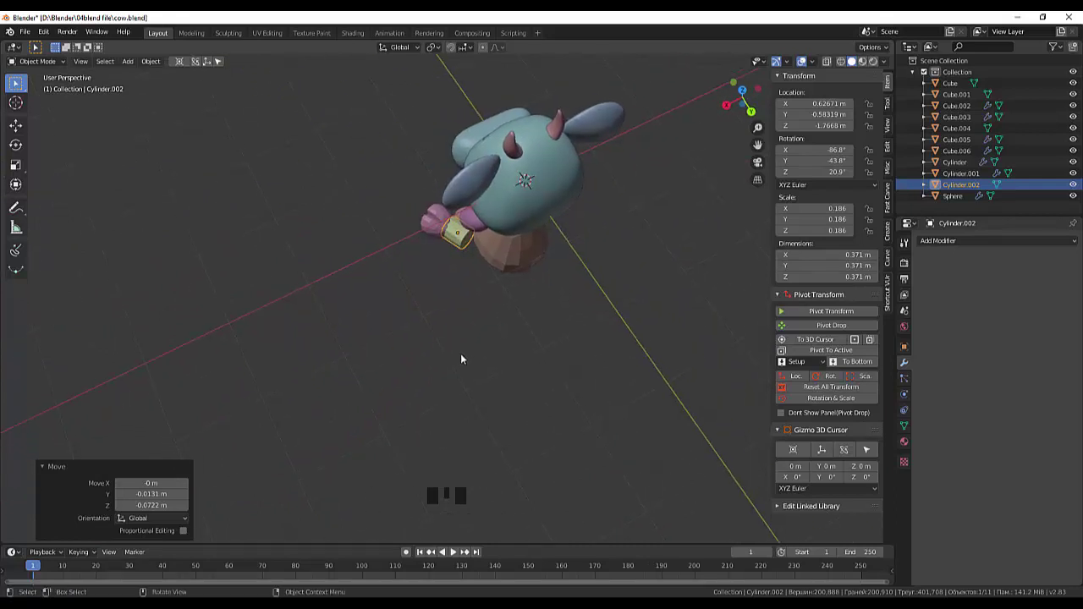
Shift the cylinder a few centimetres in top view to sit snug against the purple leg
key("KP_7")
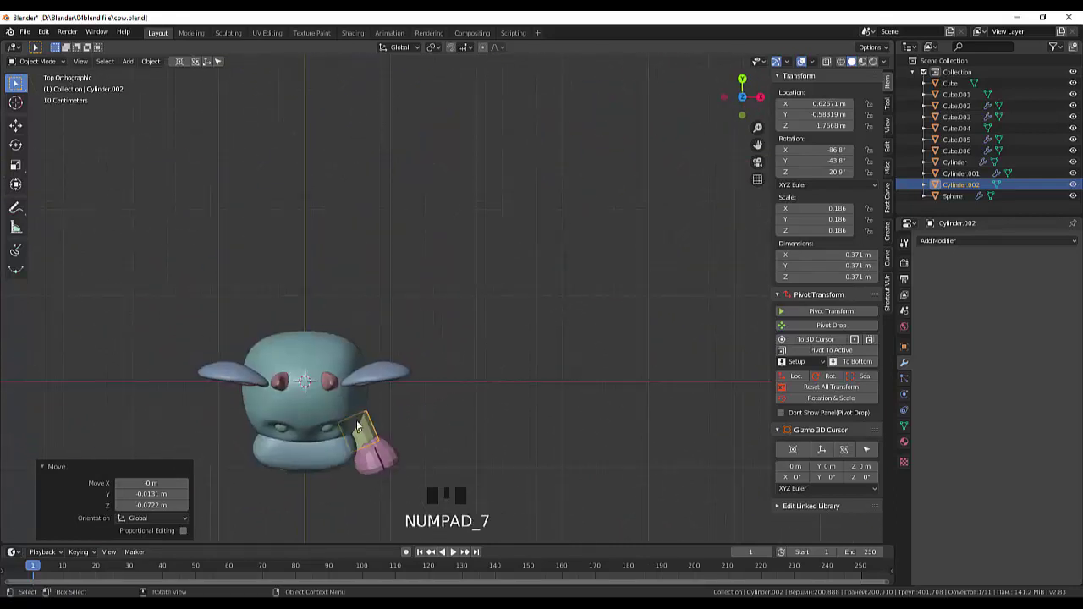
left_click(369, 434)
key("g")
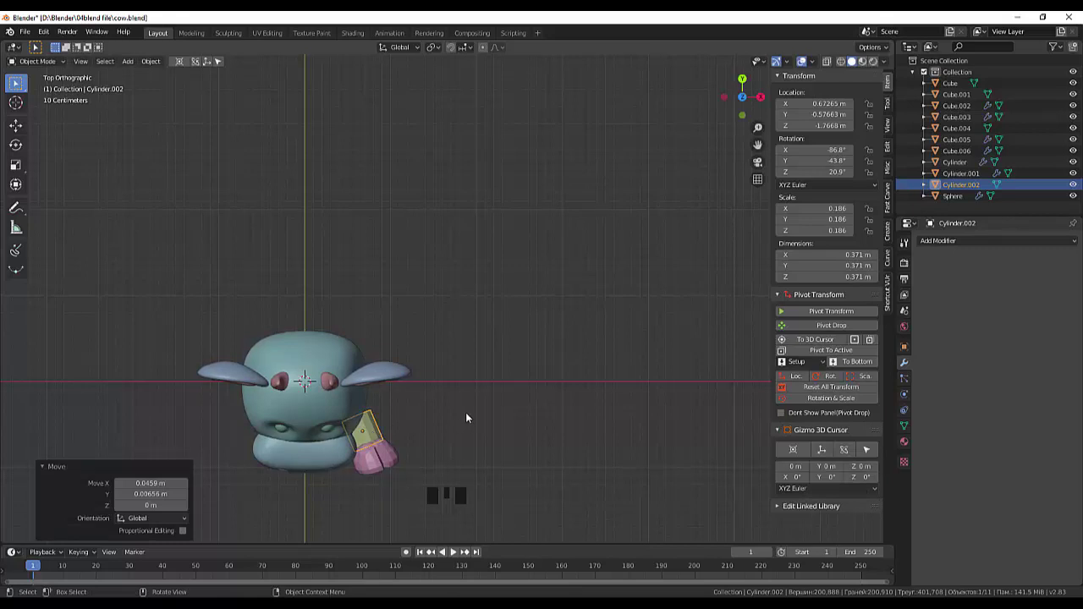
left_click_drag(467, 421, 316, 296)
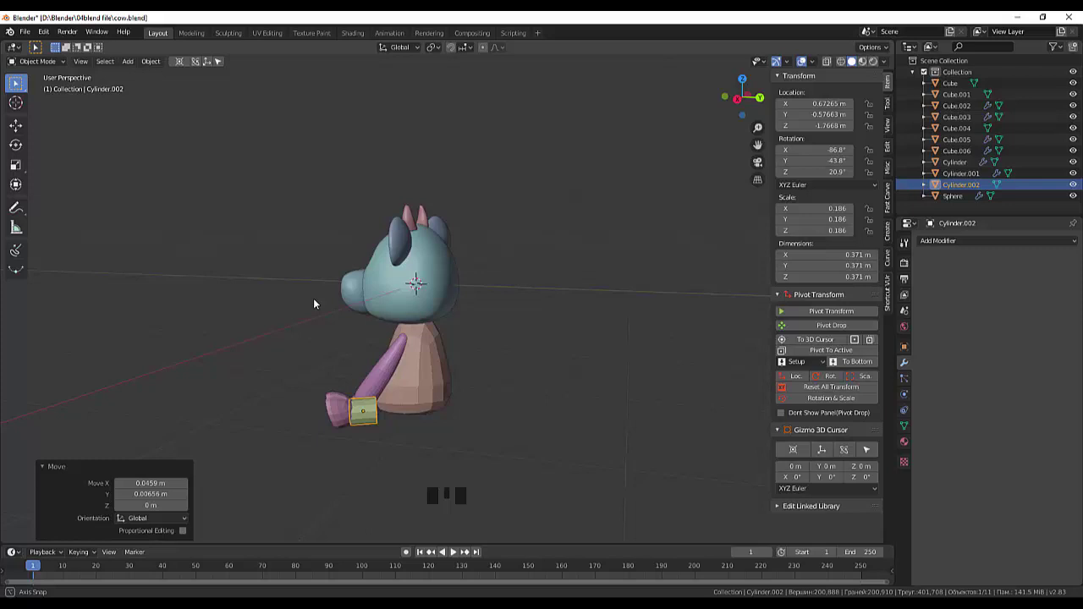
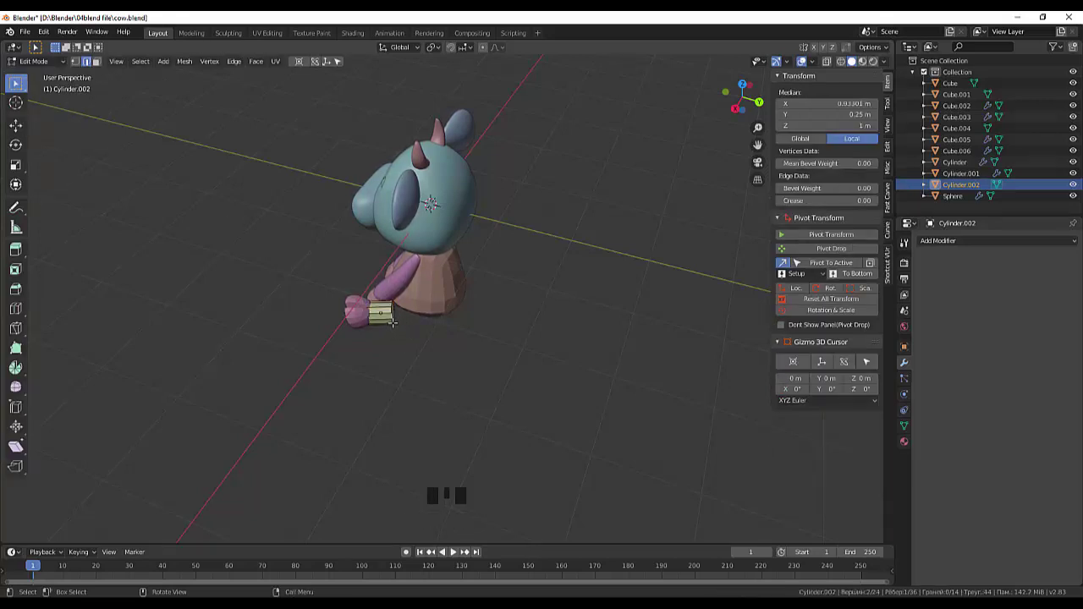
Pull the cylinder's end out, scale it to about 0.48 to taper it, and reposition the tip
key("a")
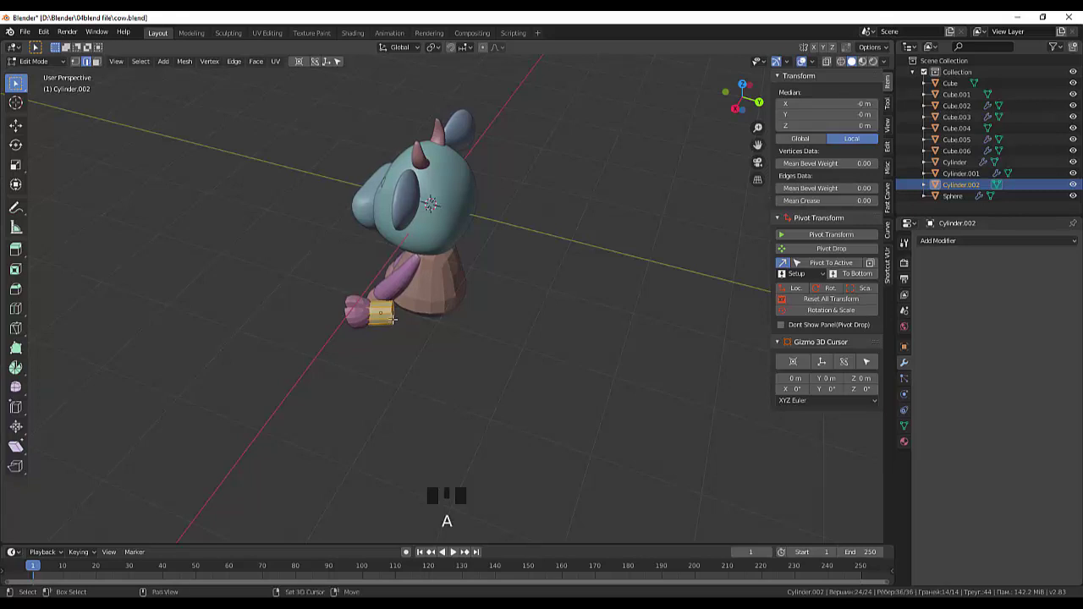
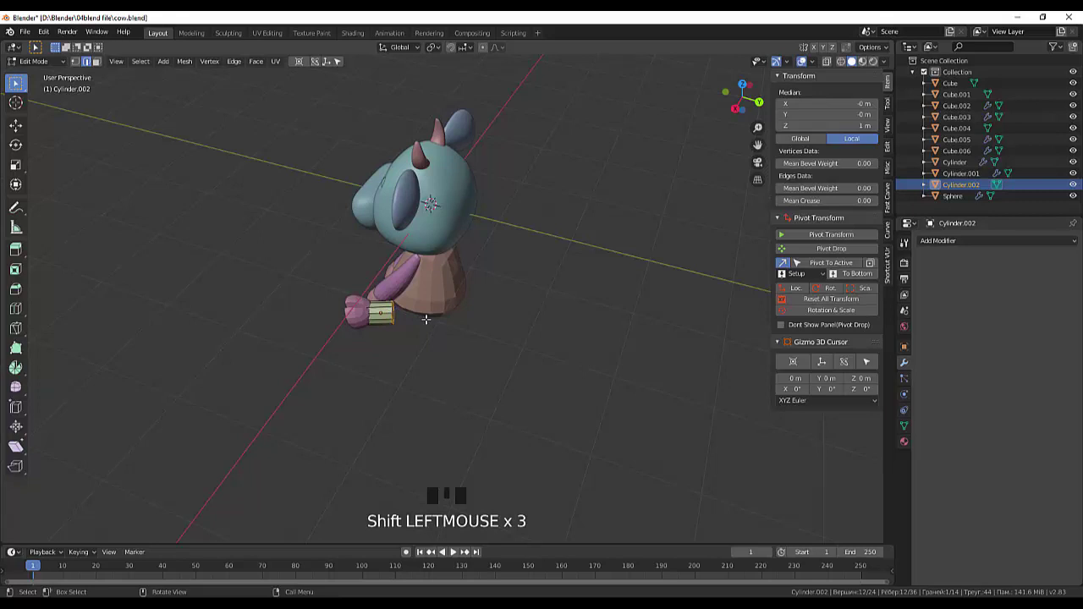
key("g")
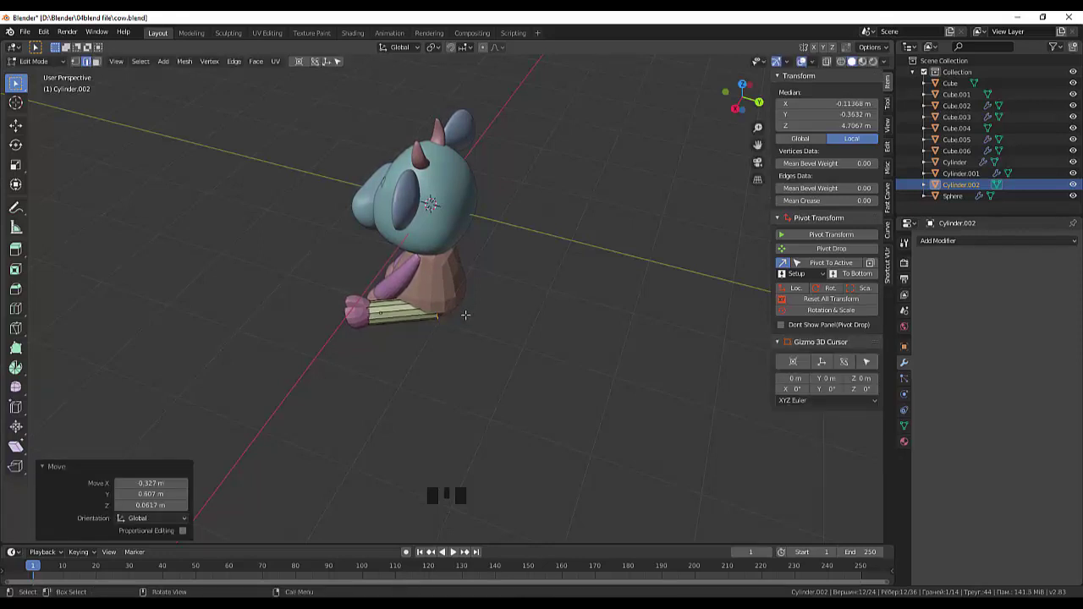
key("s")
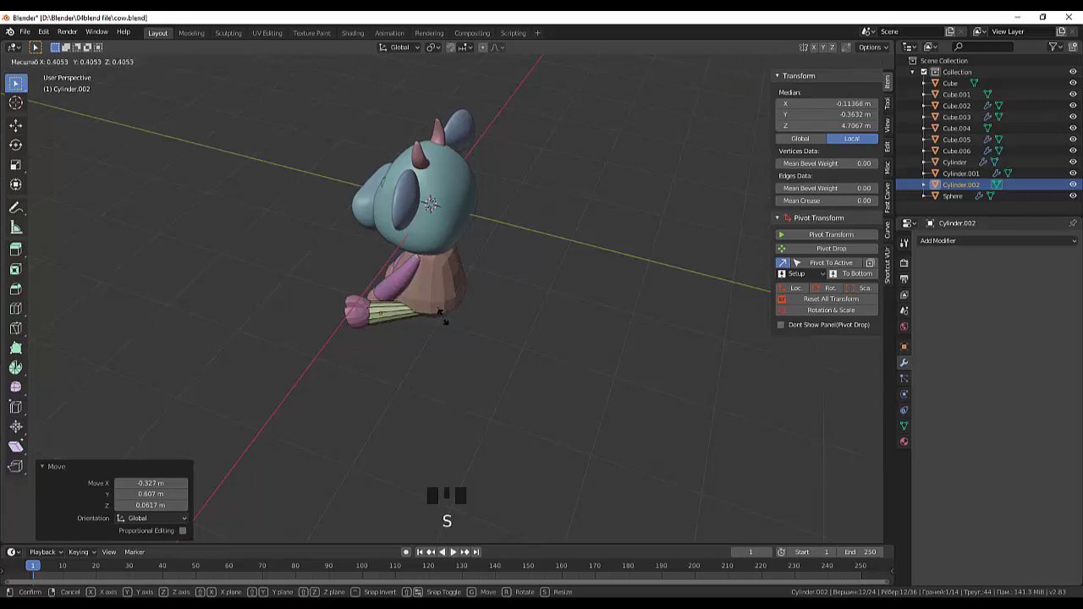
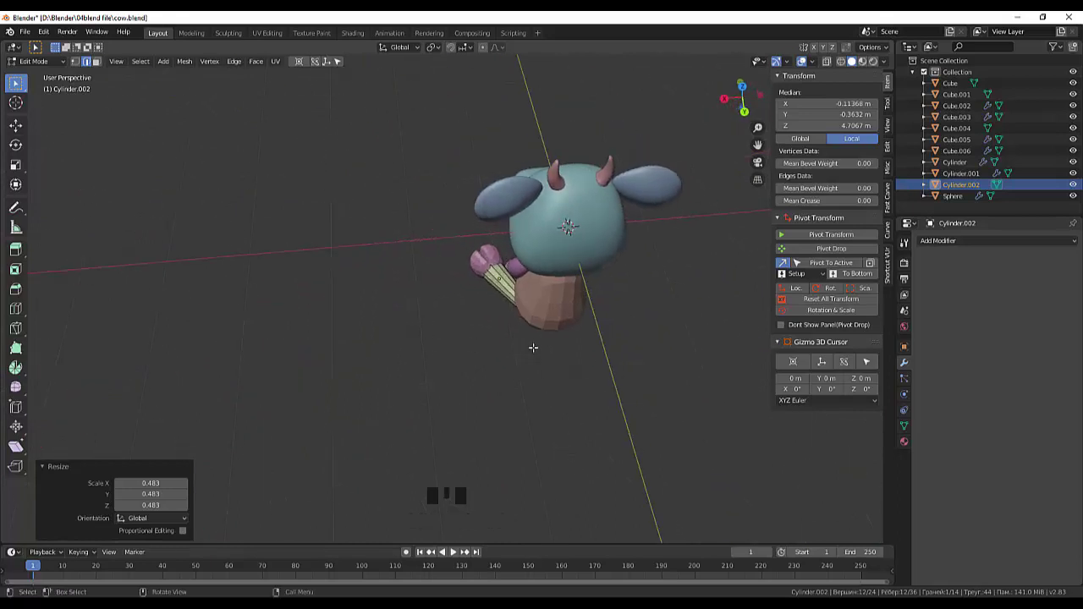
key("g")
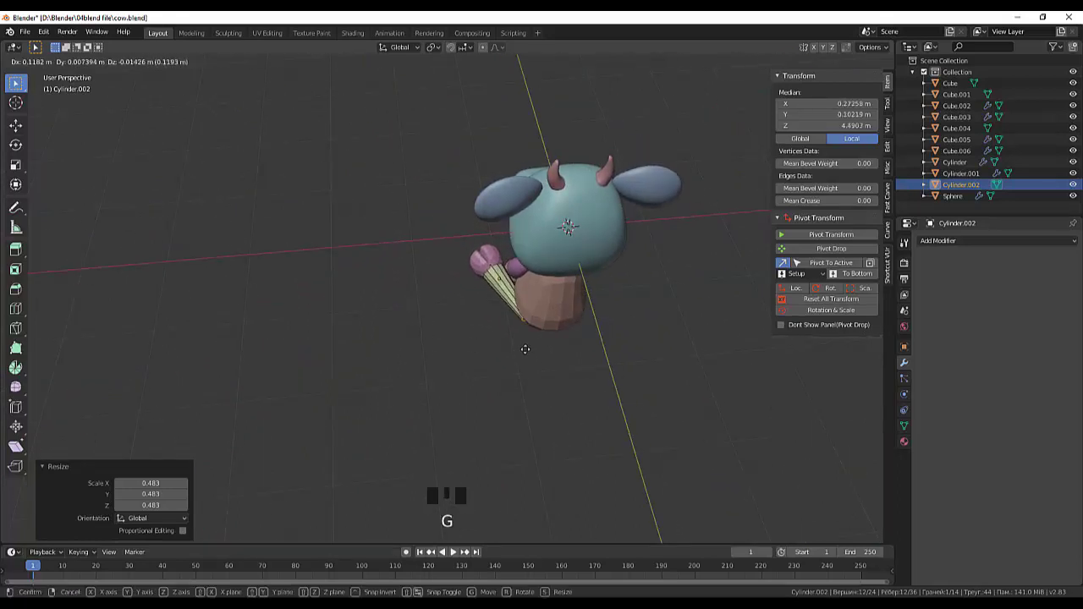
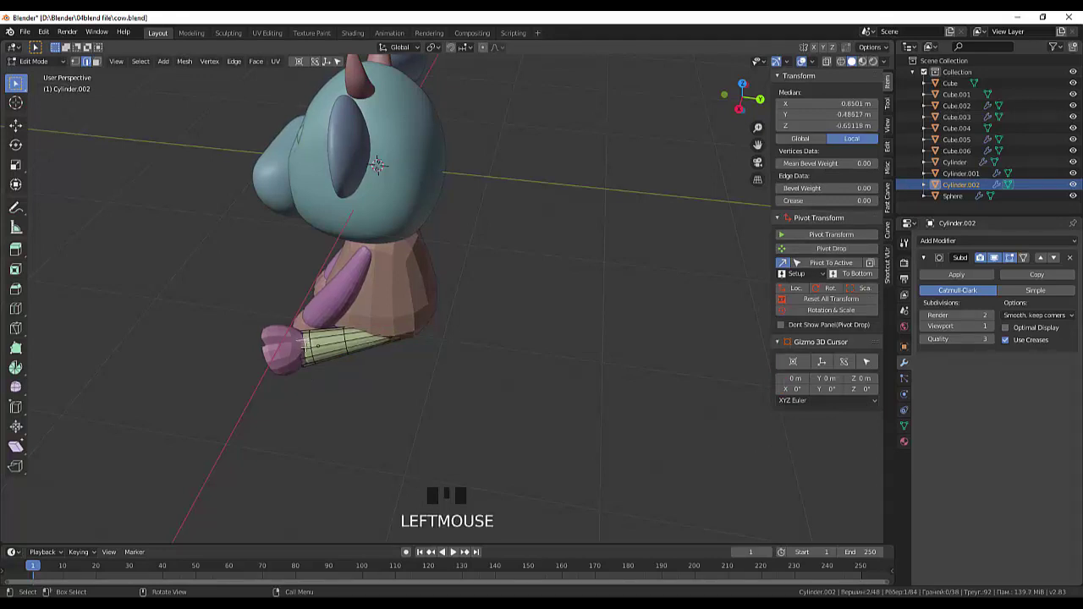
Add loop cuts along the tapered piece and move two loops to bend it into a curve
key("ctrl+r")
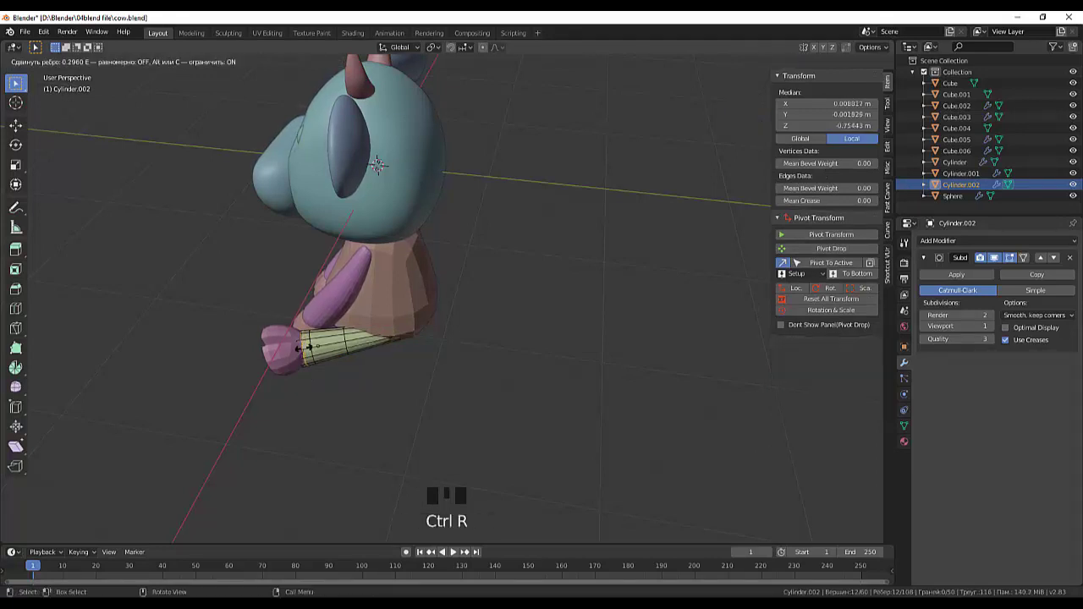
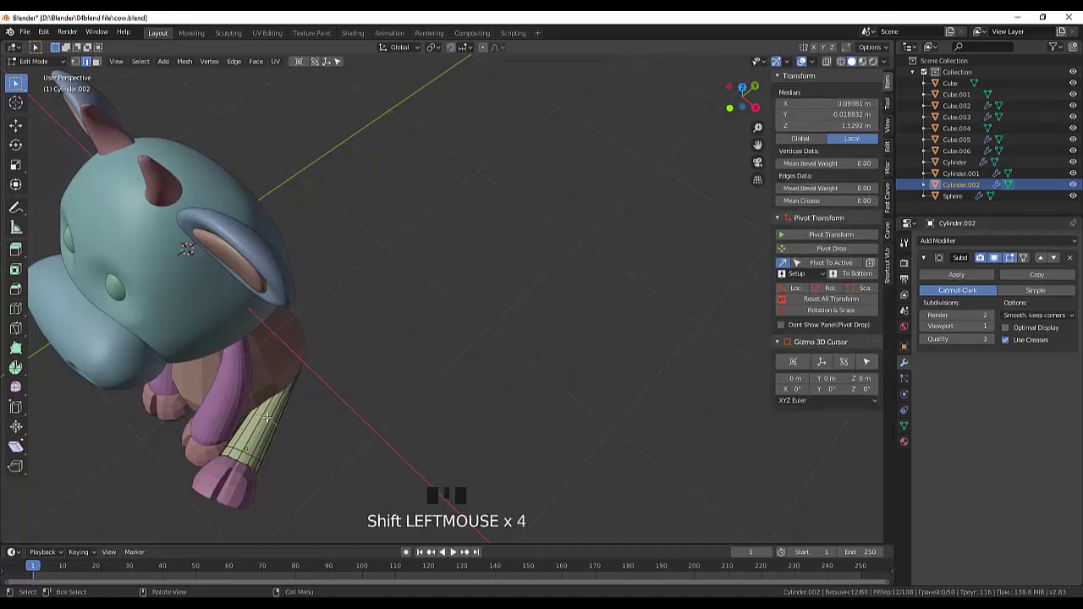
key("g")
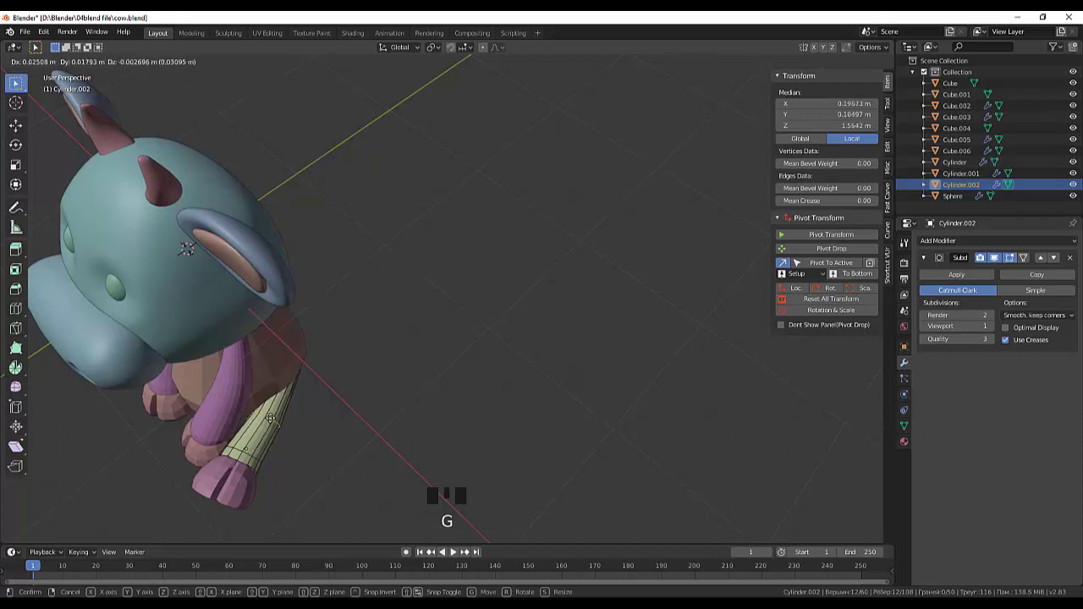
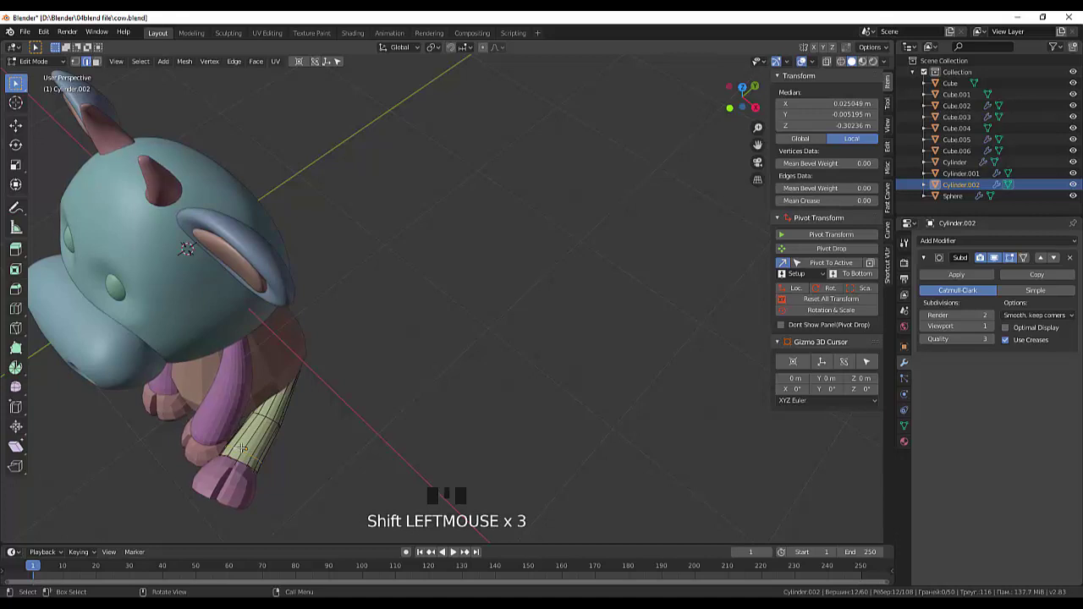
key("g")
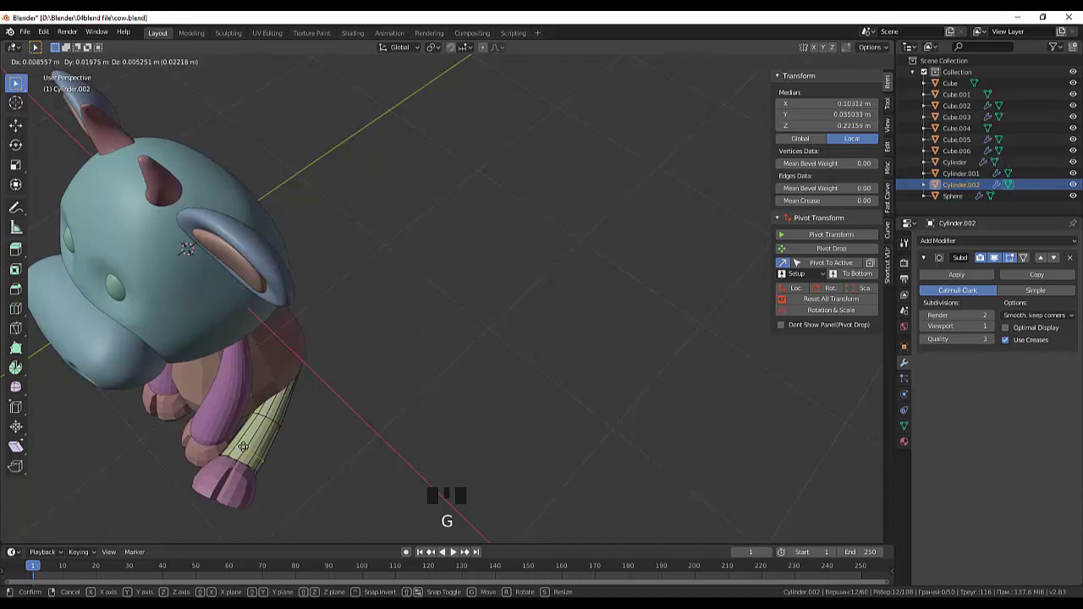
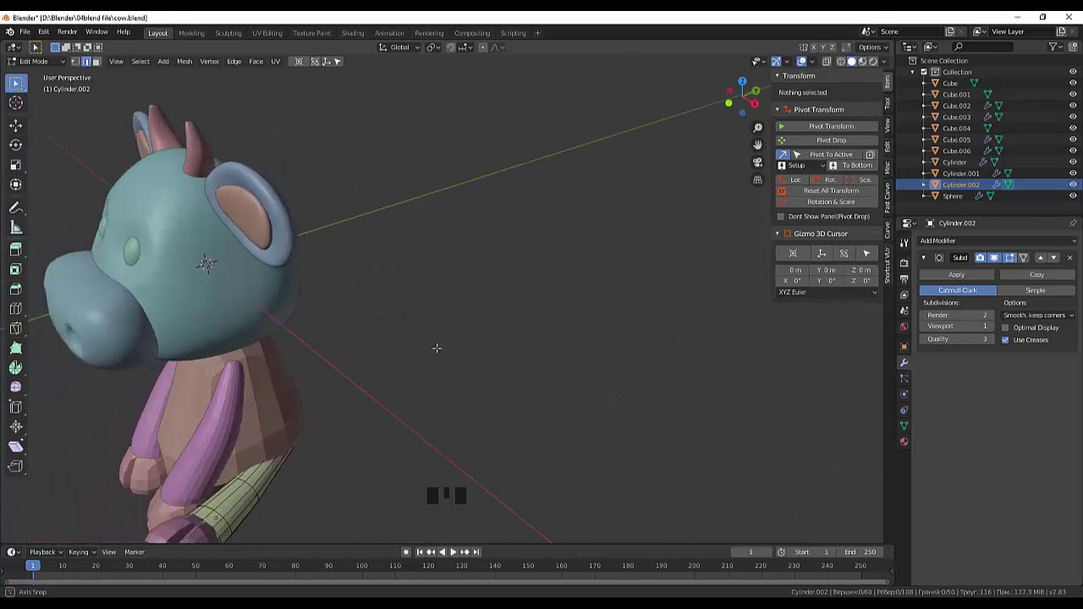
scroll("down", 3)
scroll("up", 3)
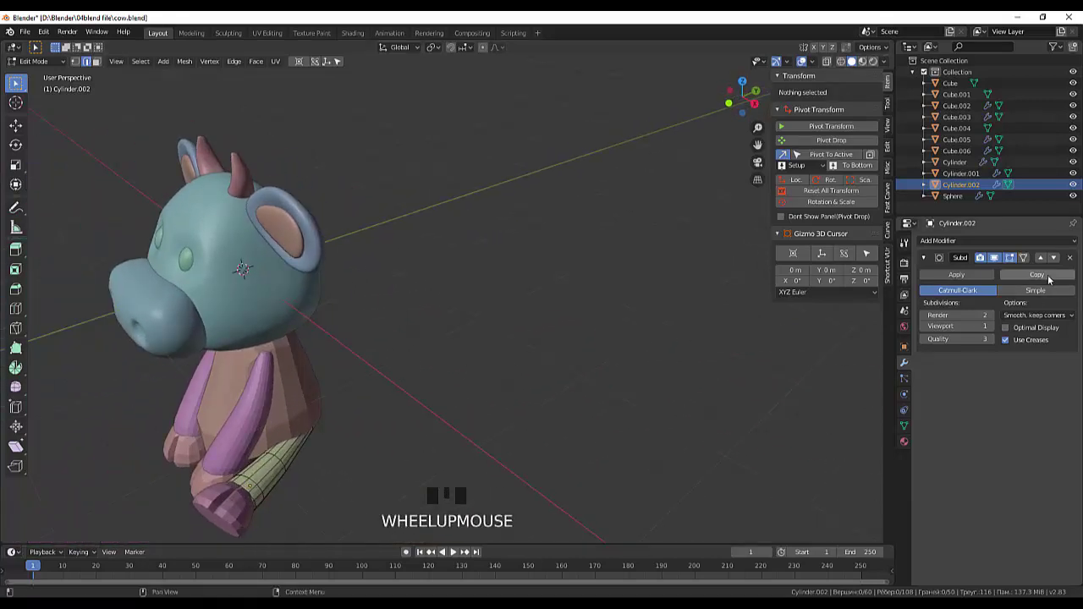
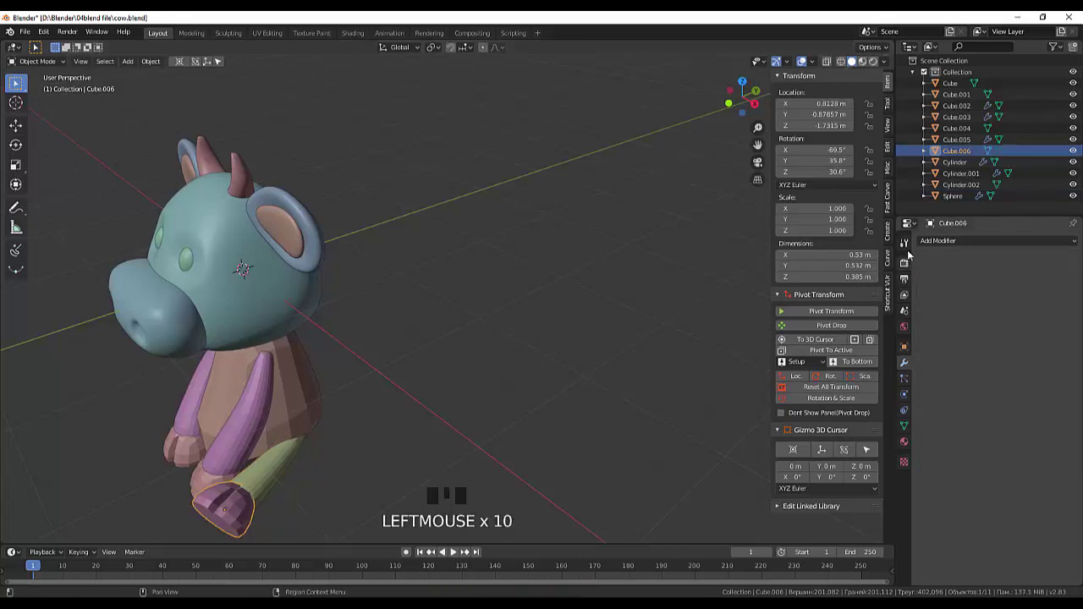
Orbit around the cow and select the body piece Cube.004 for smoothing
left_click_drag(925, 243, 558, 460)
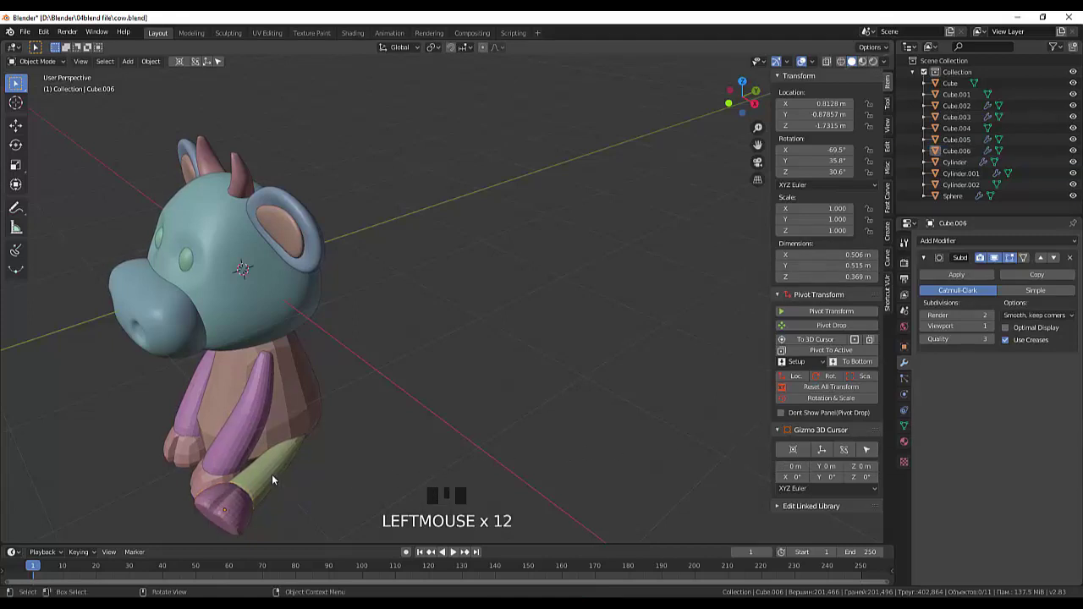
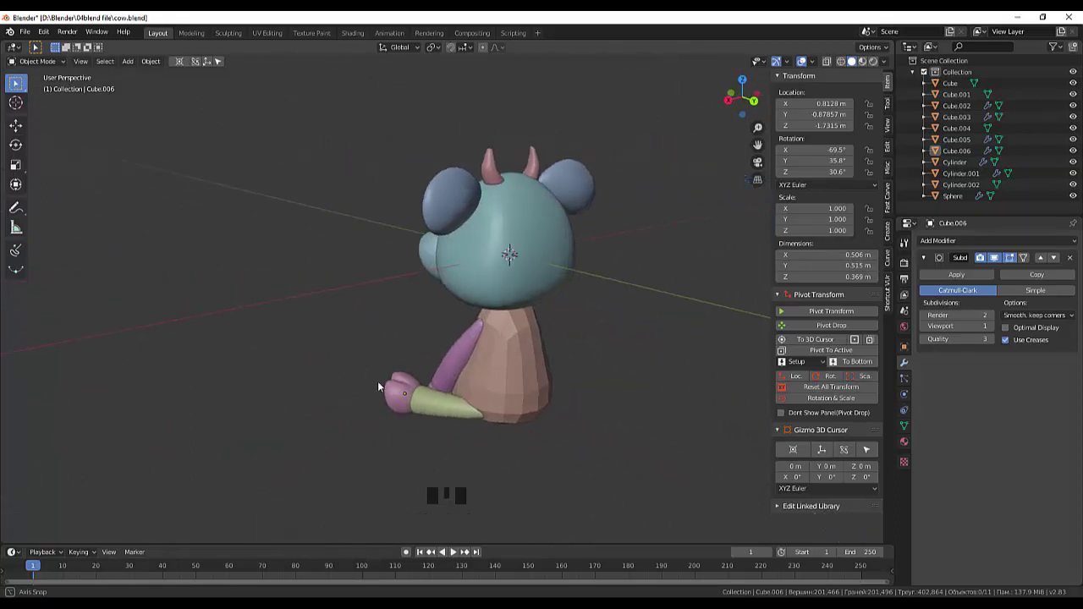
scroll("down", 3)
left_click_drag(483, 420, 357, 474)
left_click(357, 475)
left_click_drag(357, 474, 366, 413)
left_click(365, 414)
left_click_drag(364, 413, 479, 438)
left_click(479, 438)
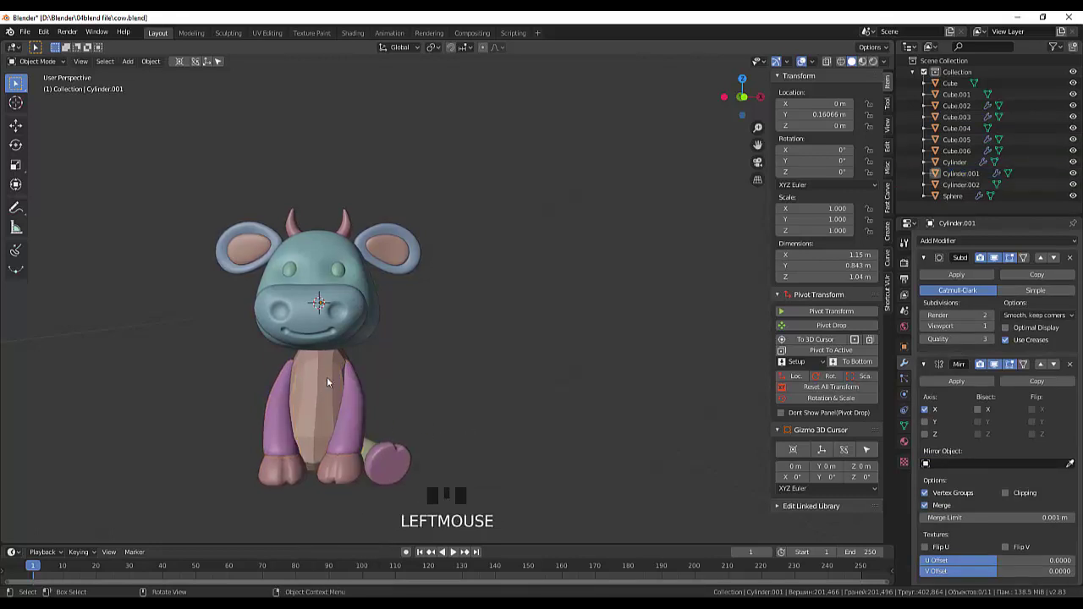
left_click(330, 383)
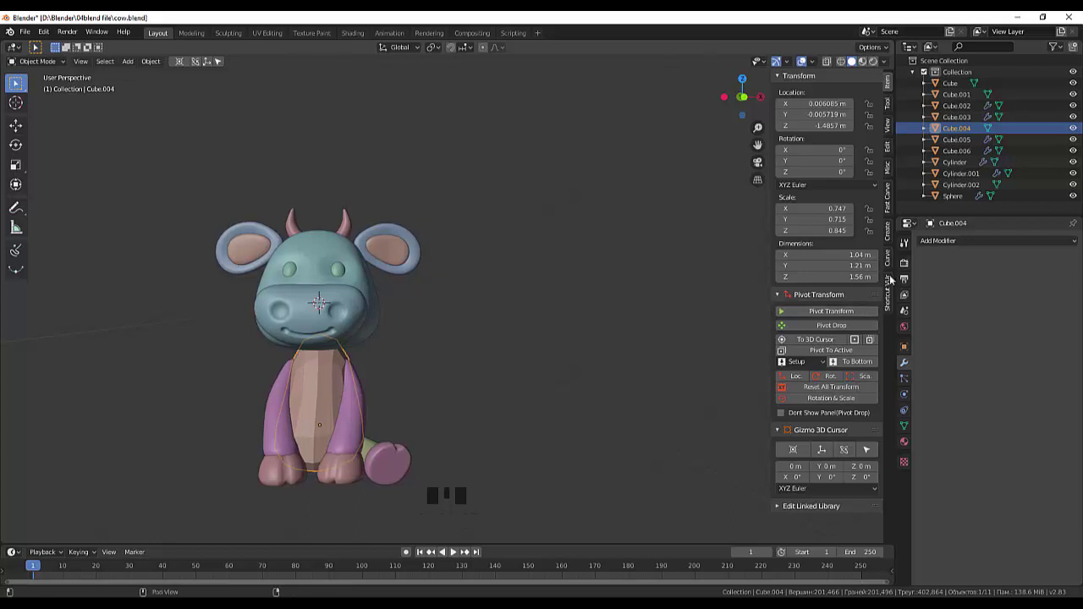
Inspect the subdivided body from the side, select the green leg piece, and switch to front view
left_click_drag(948, 243, 320, 403)
left_click_drag(320, 403, 552, 392)
left_click(552, 391)
left_click_drag(595, 370, 555, 421)
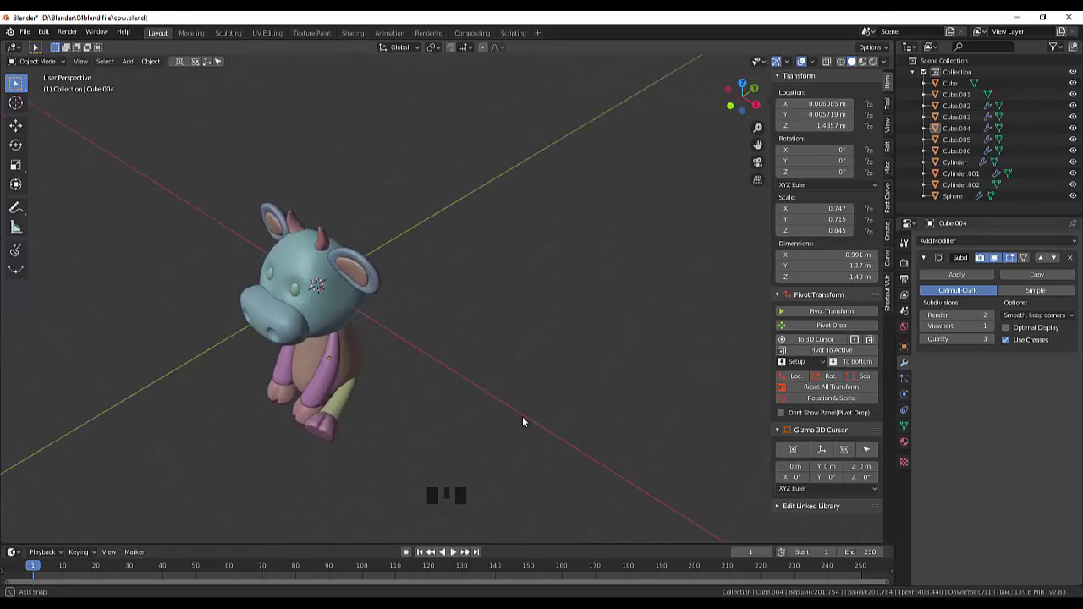
left_click(346, 408)
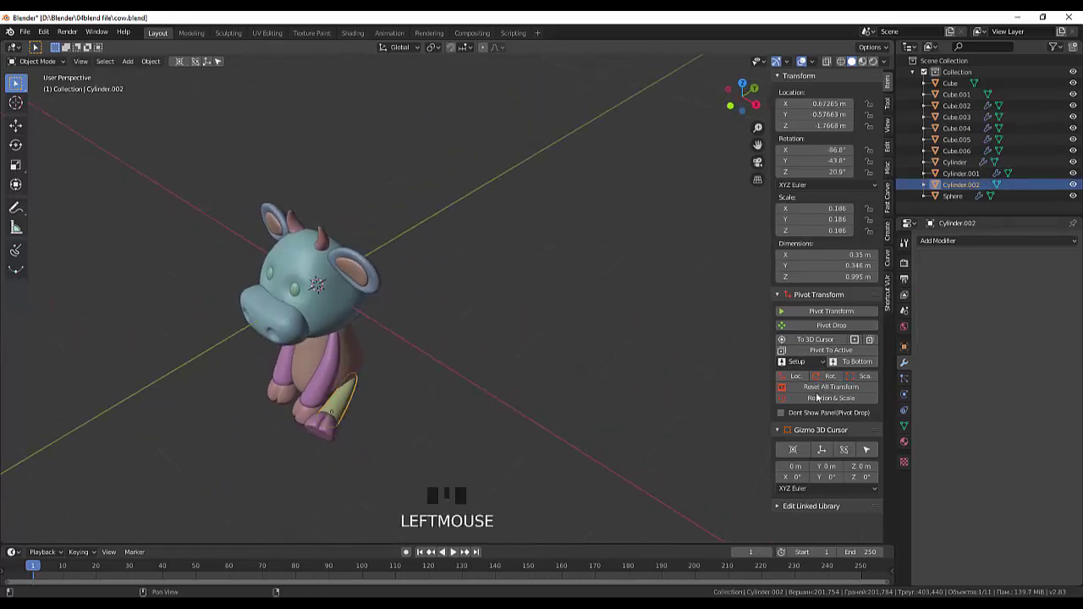
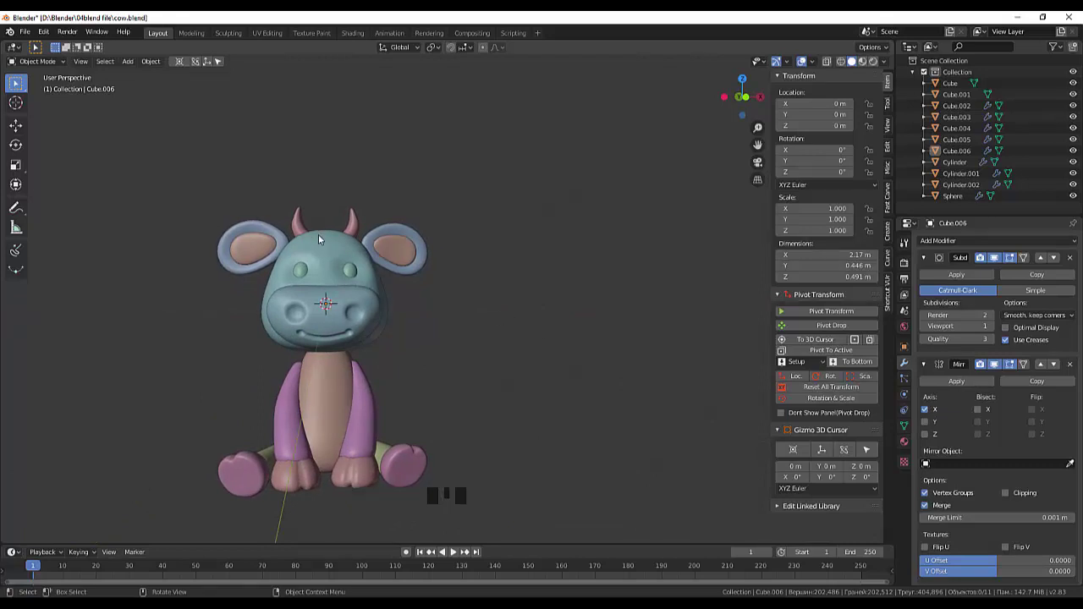
key("KP_1")
Select the head with its ears and horns as a group and move it down onto the body
left_click(217, 196)
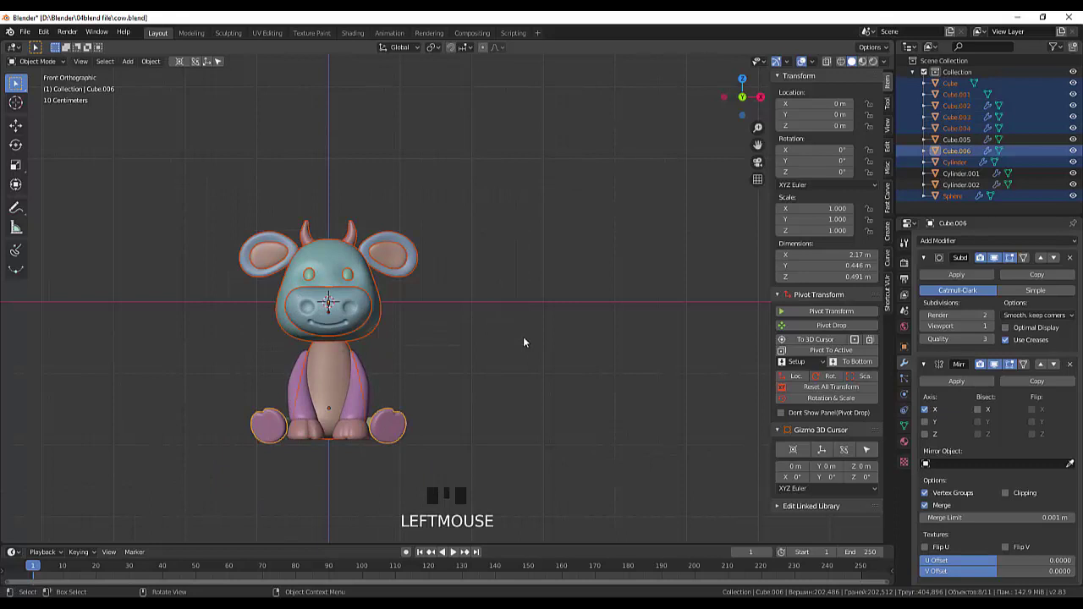
left_click(537, 323)
left_click(336, 357)
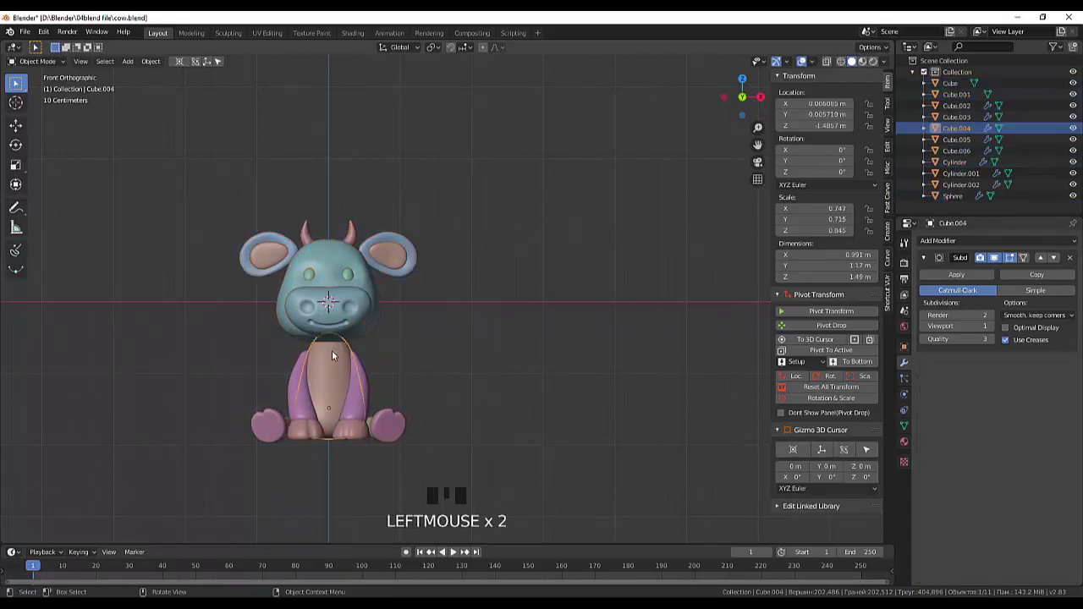
left_click(376, 329)
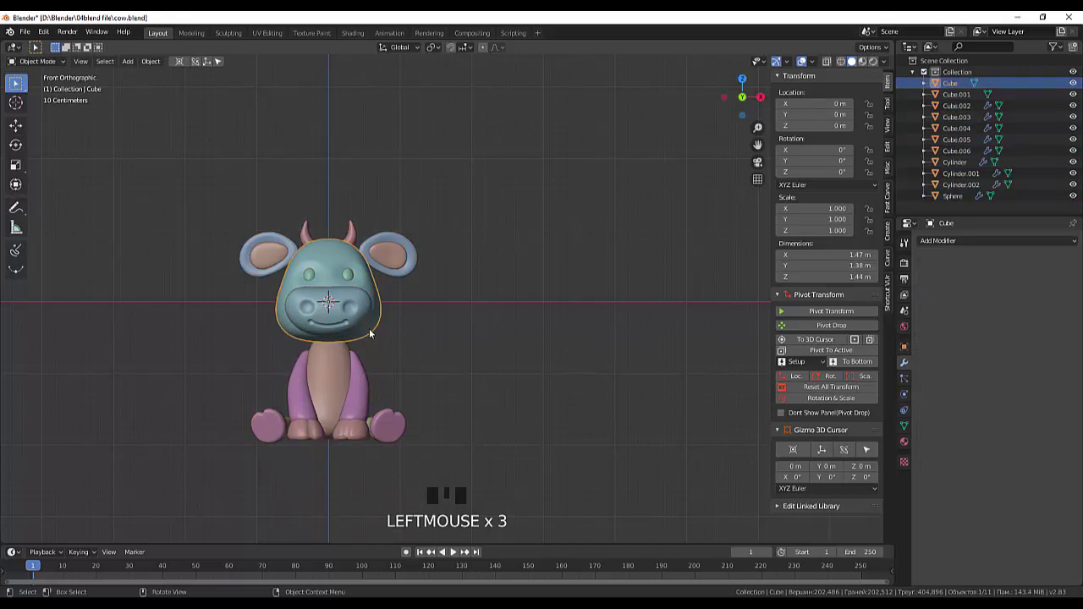
left_click_drag(447, 207, 432, 263)
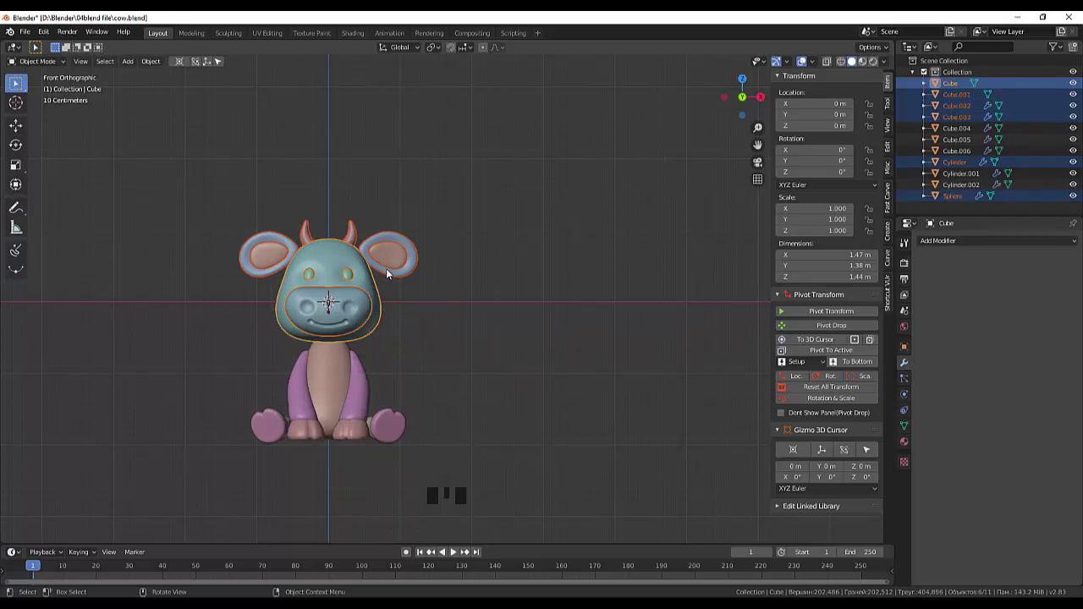
key("g")
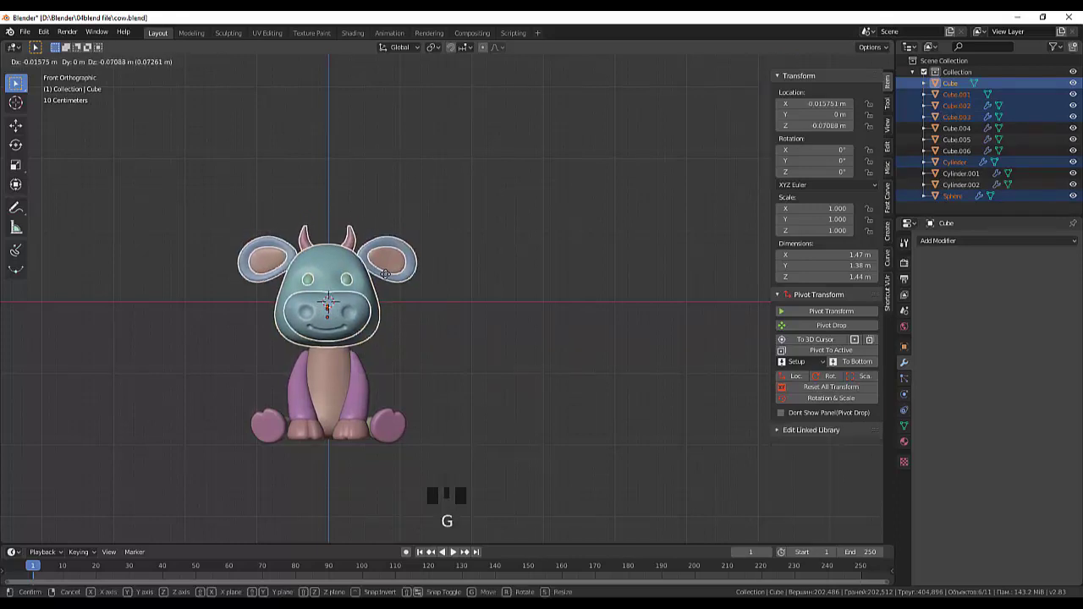
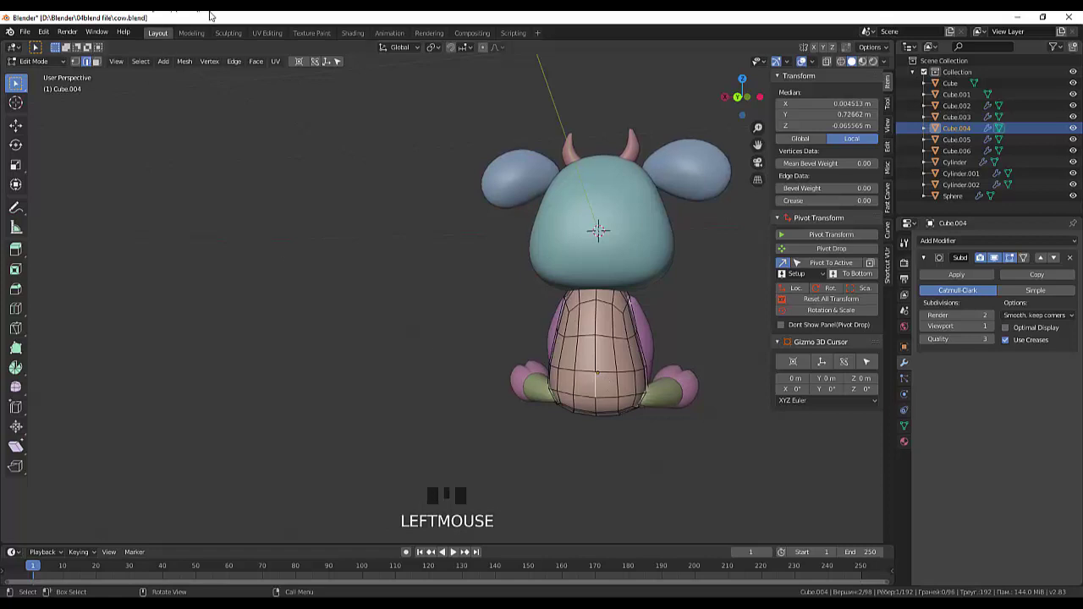
Clear the mesh selection in the body's Edit Mode before insetting the tail face
left_click(100, 69)
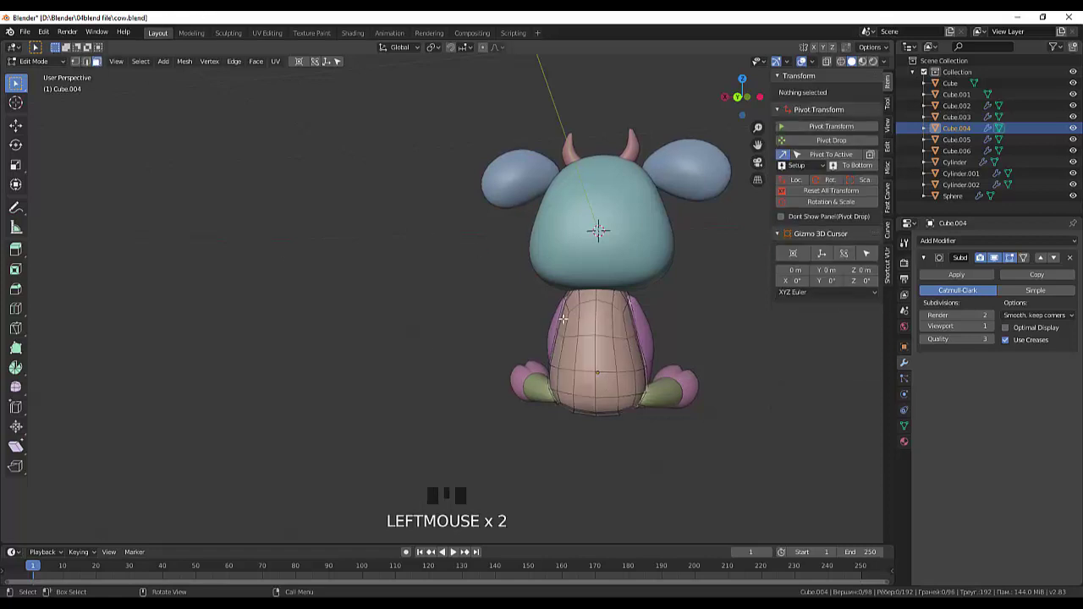
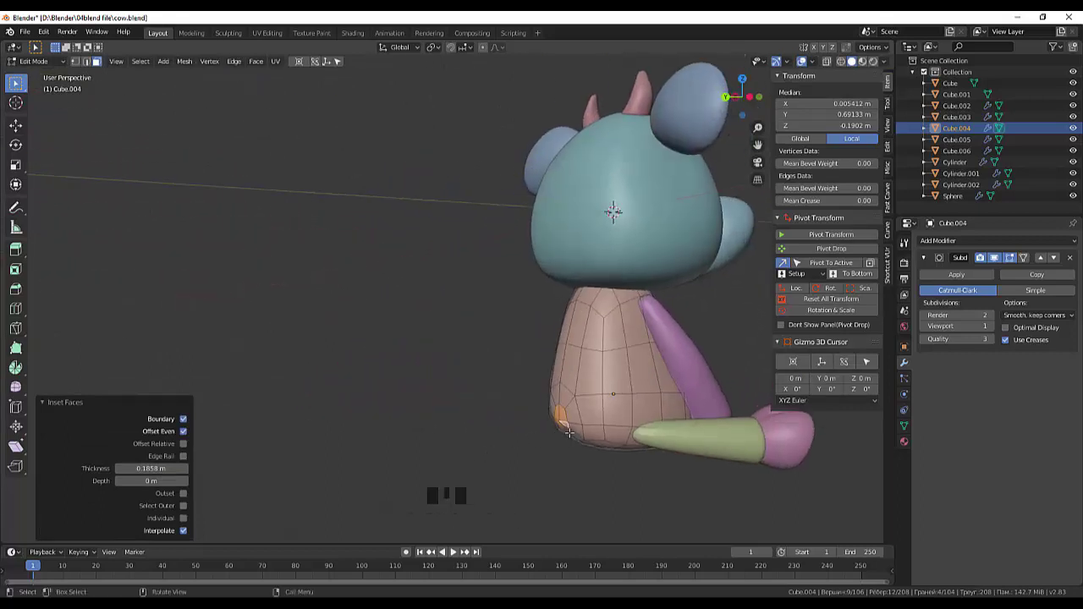
Extrude the inset face into a tail stub, then move and rotate its end about 50° to bend it
key("e")
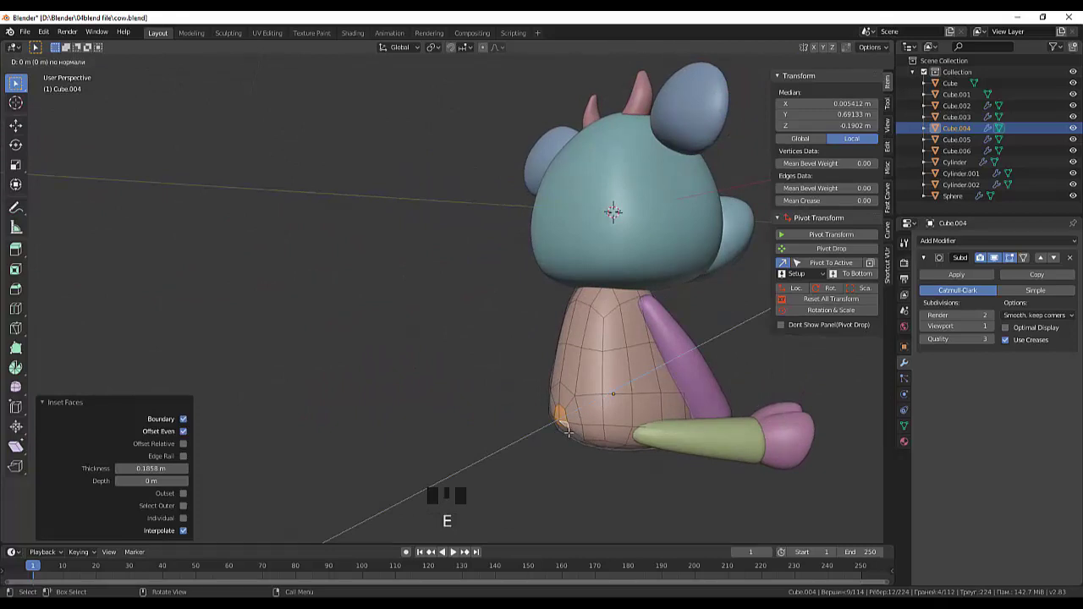
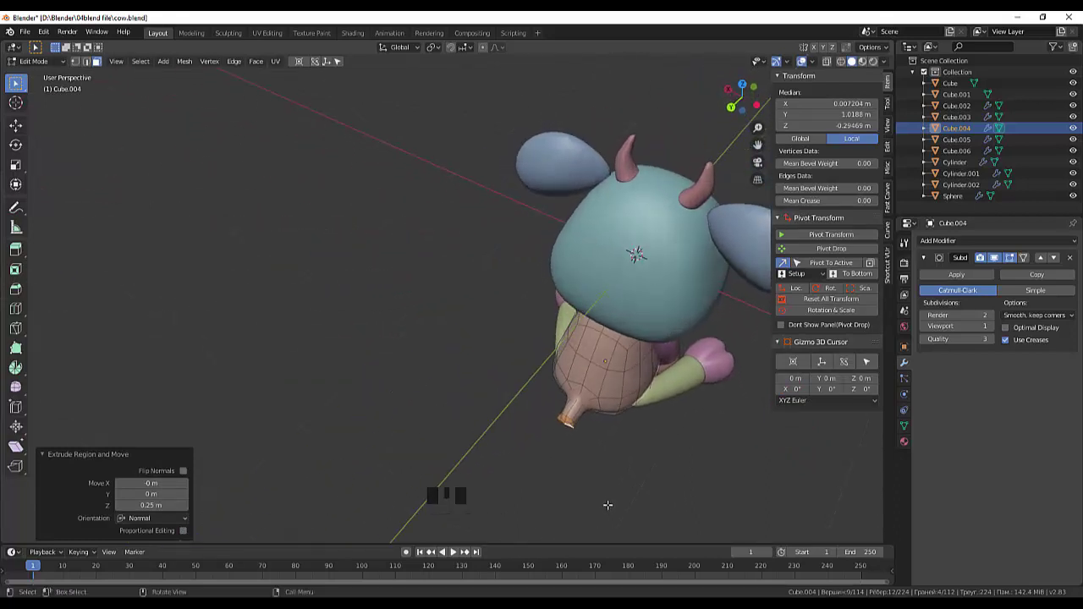
key("g")
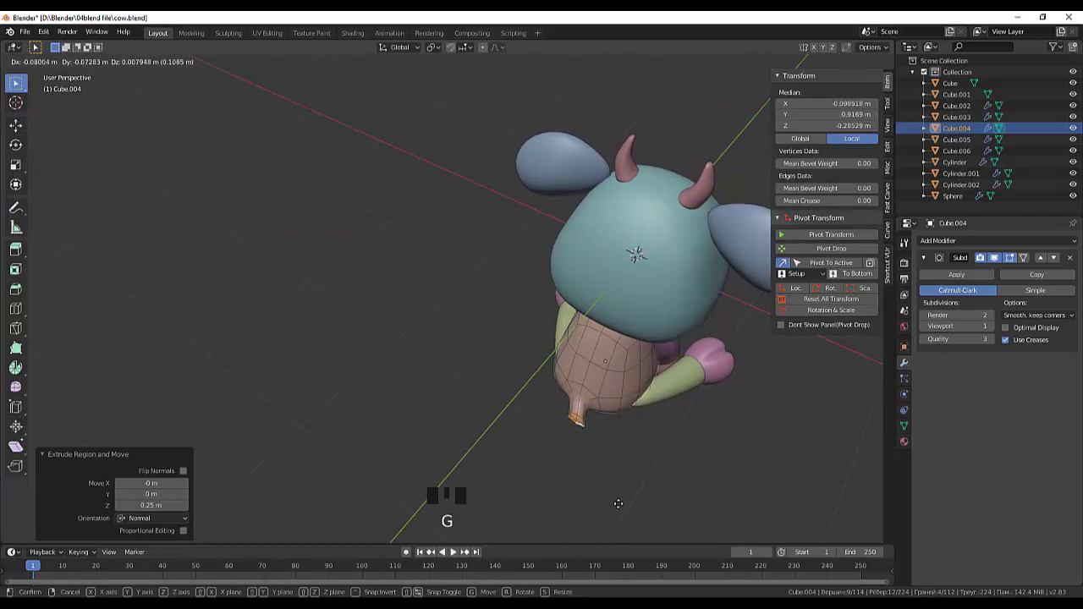
key("r")
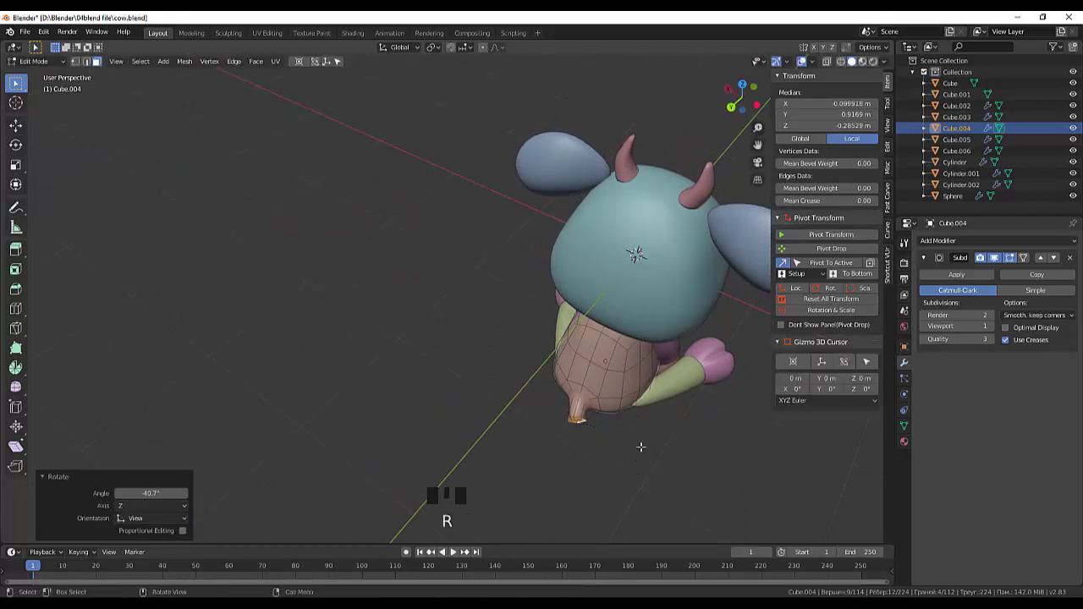
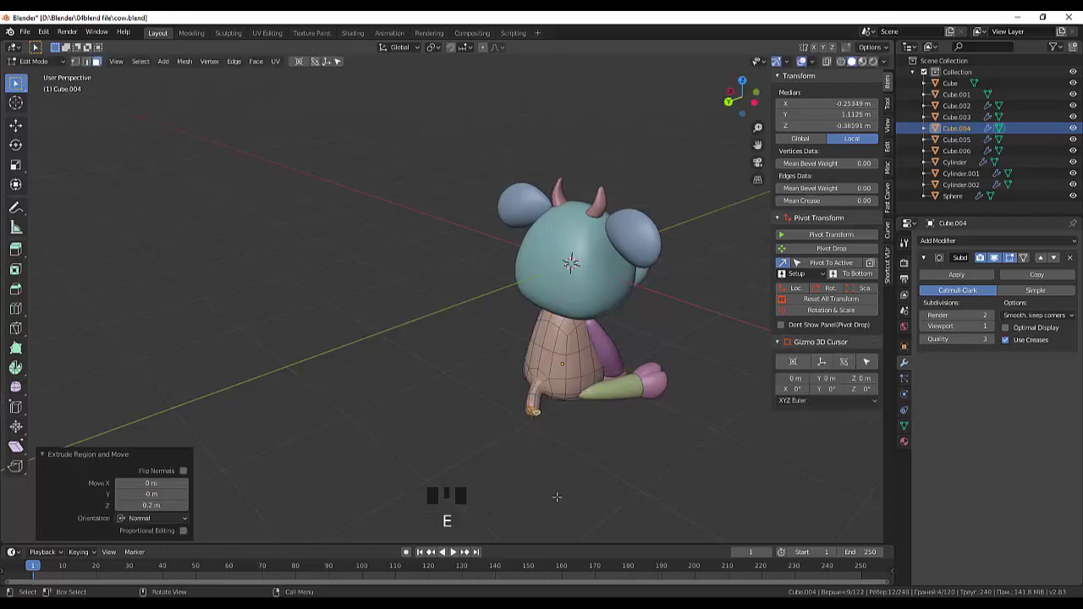
From top view, move and rotate the tail tip so the tail sweeps out sideways from the body
key("KP_7")
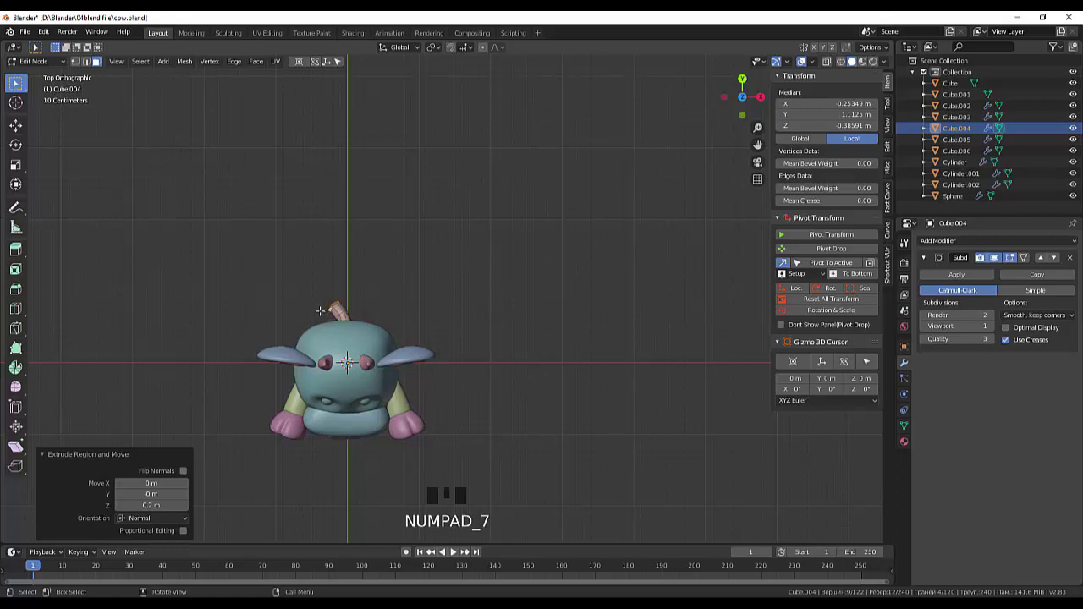
key("g")
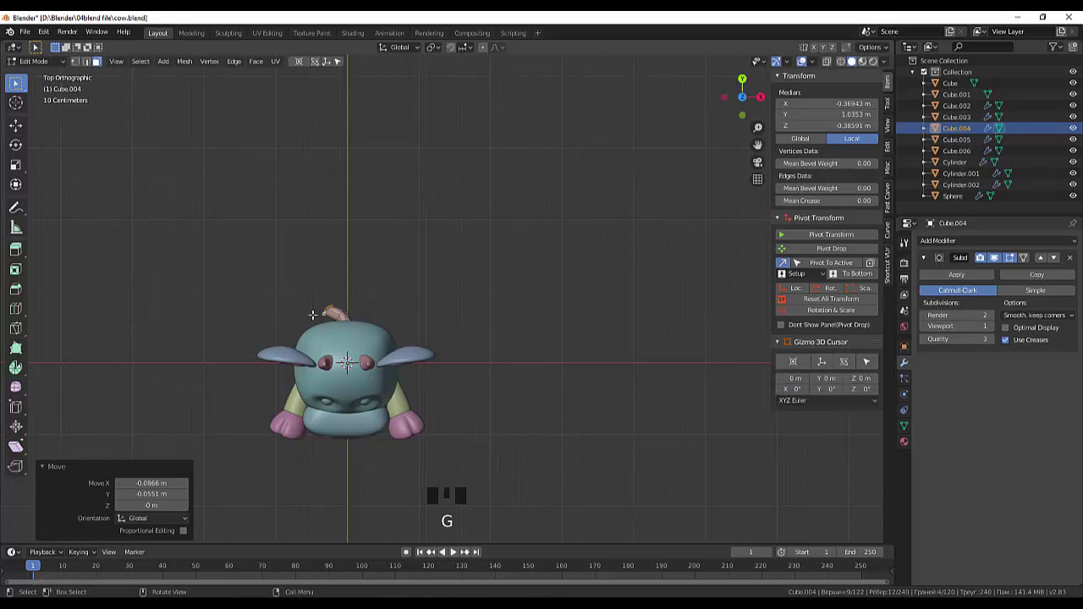
key("r")
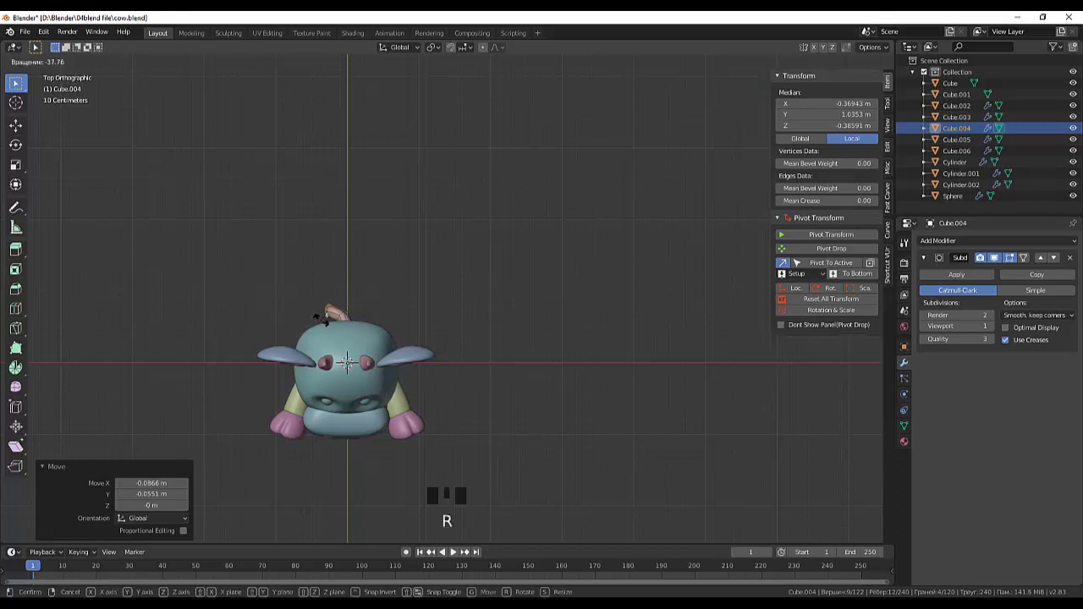
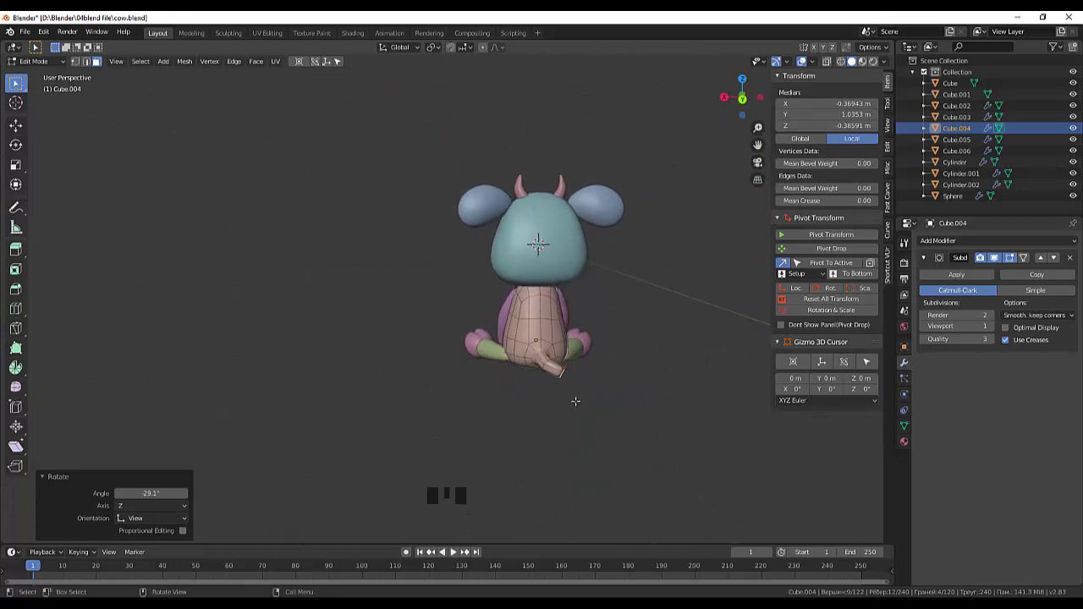
key("g")
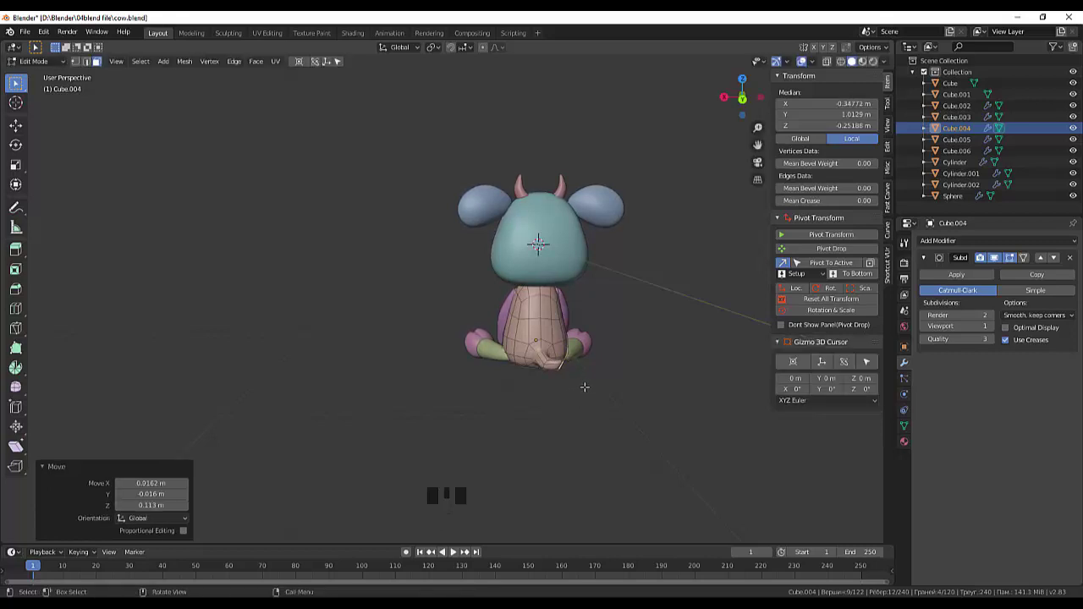
key("r")
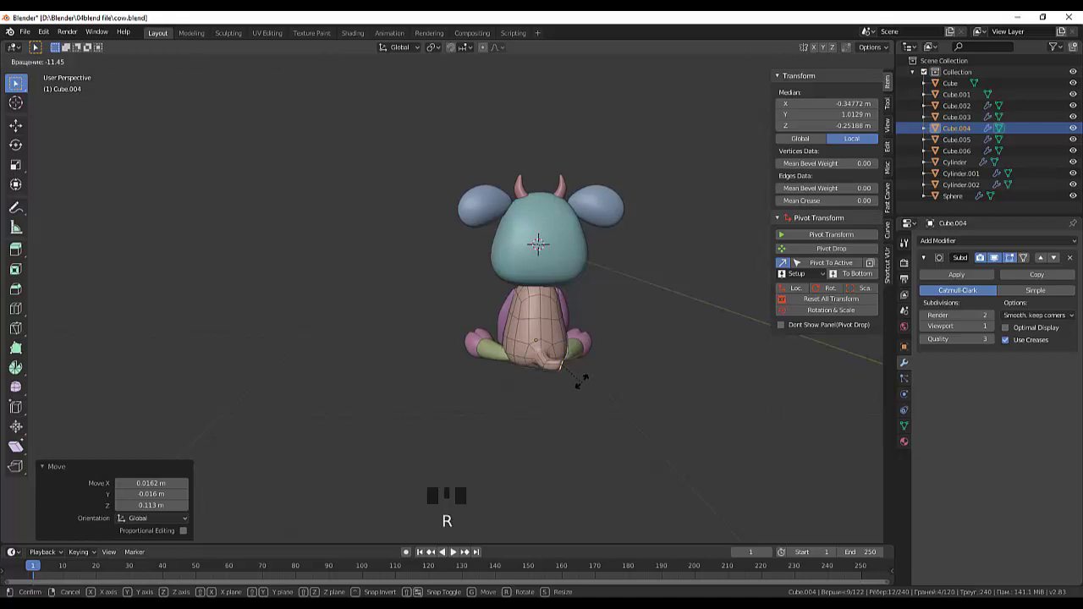
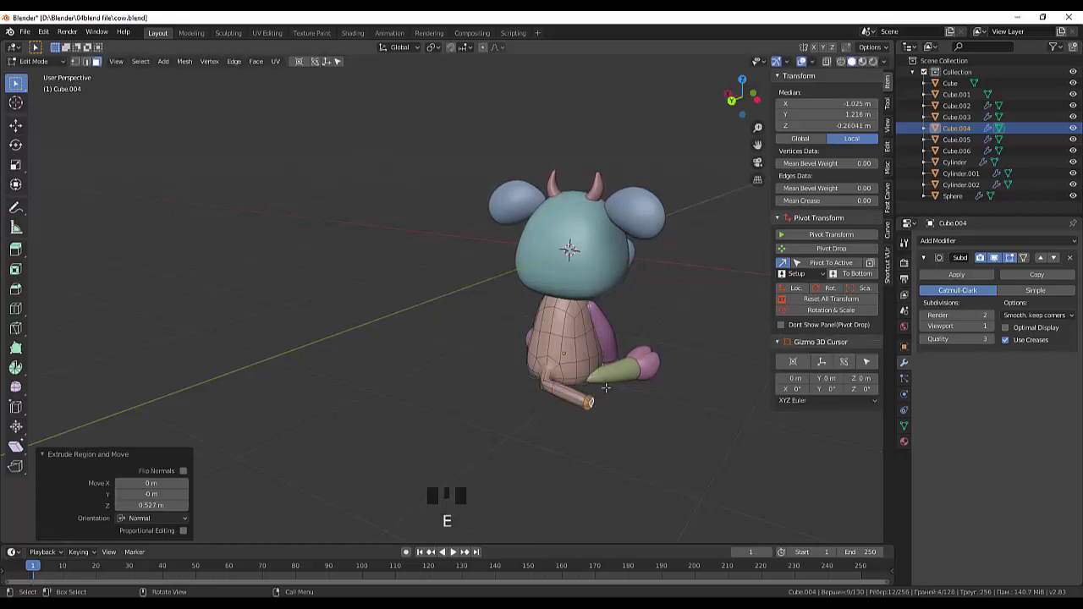
key("g")
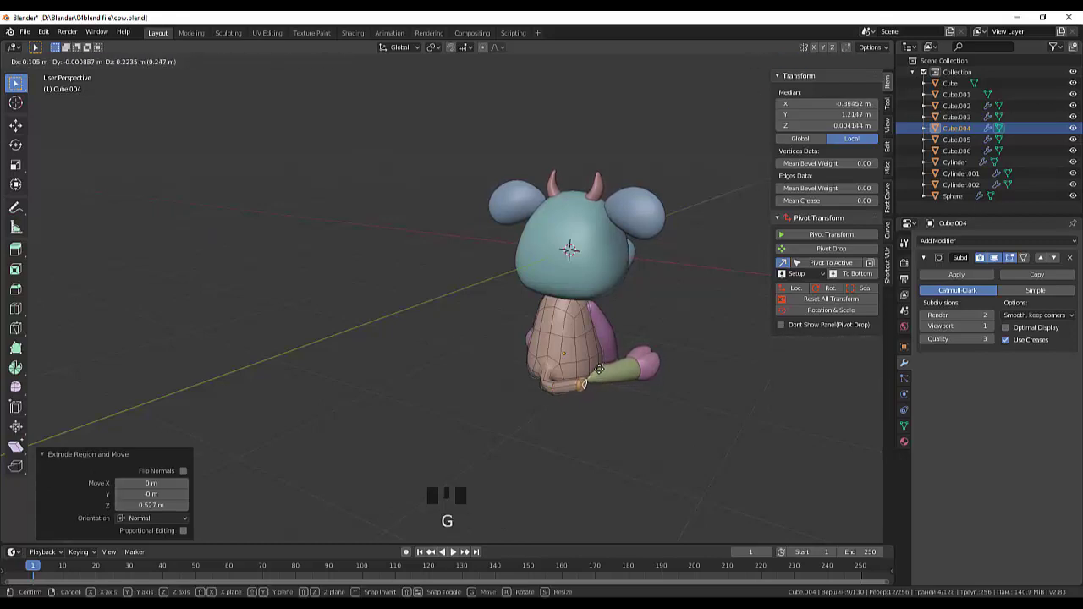
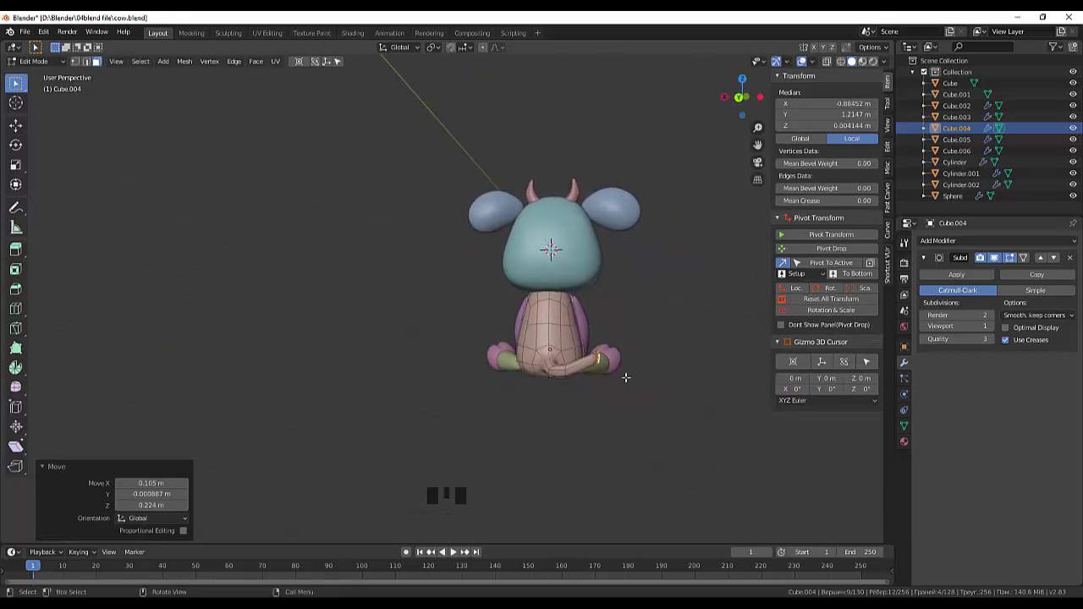
From behind, rotate the tip about 21°, extrude a new tail section, then move, scale and tilt it
key("KP_1")
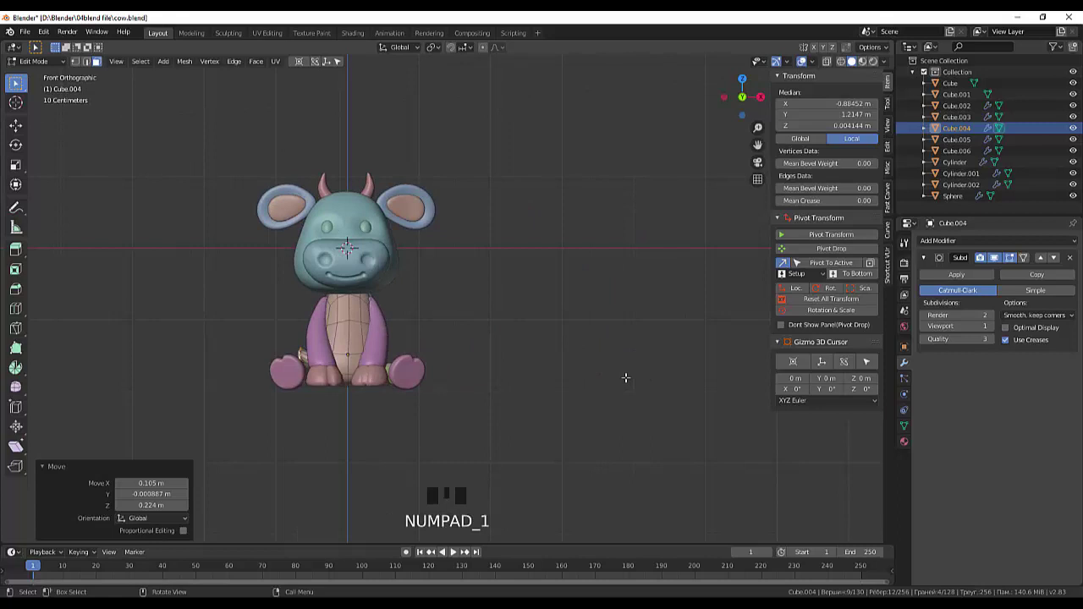
key("KP_9")
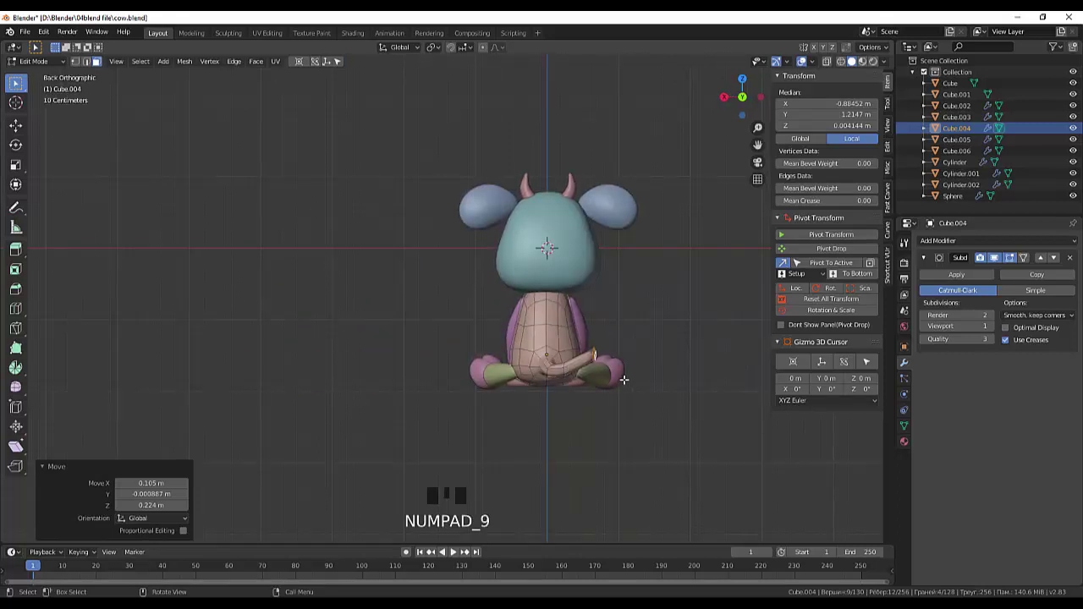
key("r")
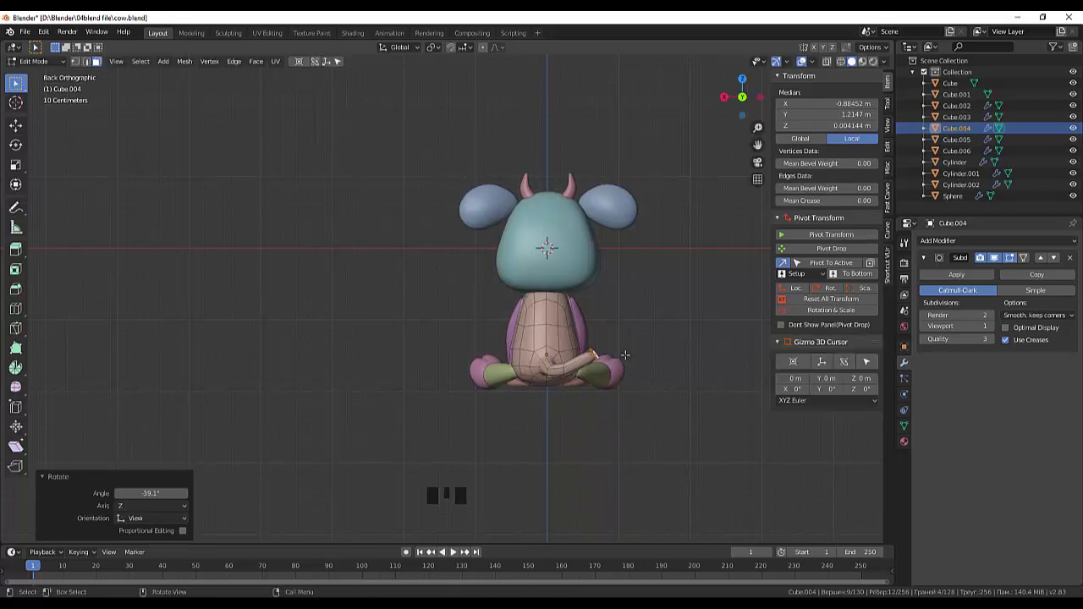
key("e")
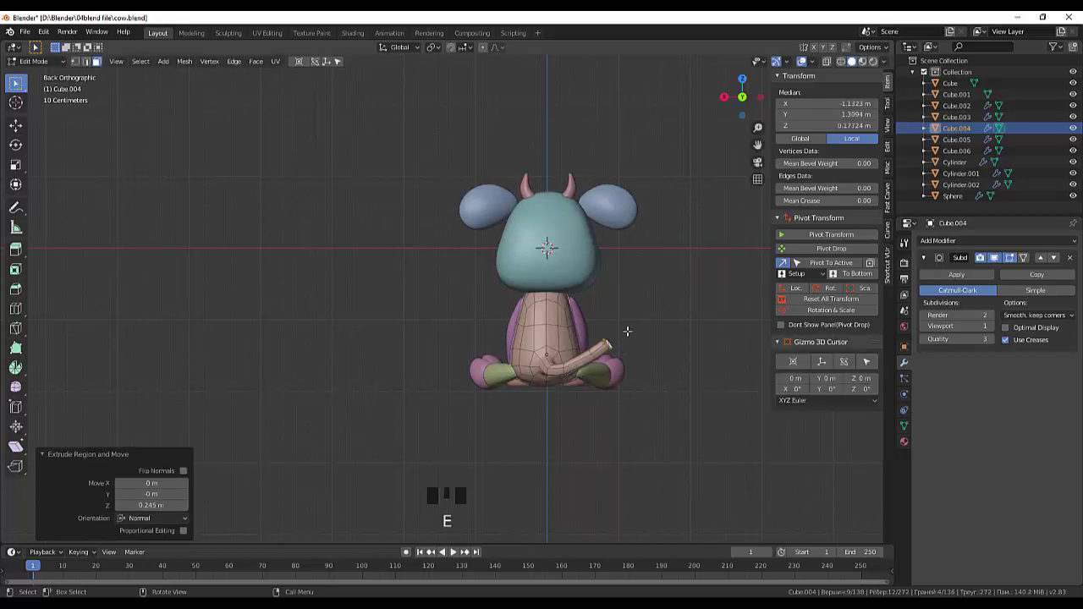
key("g")
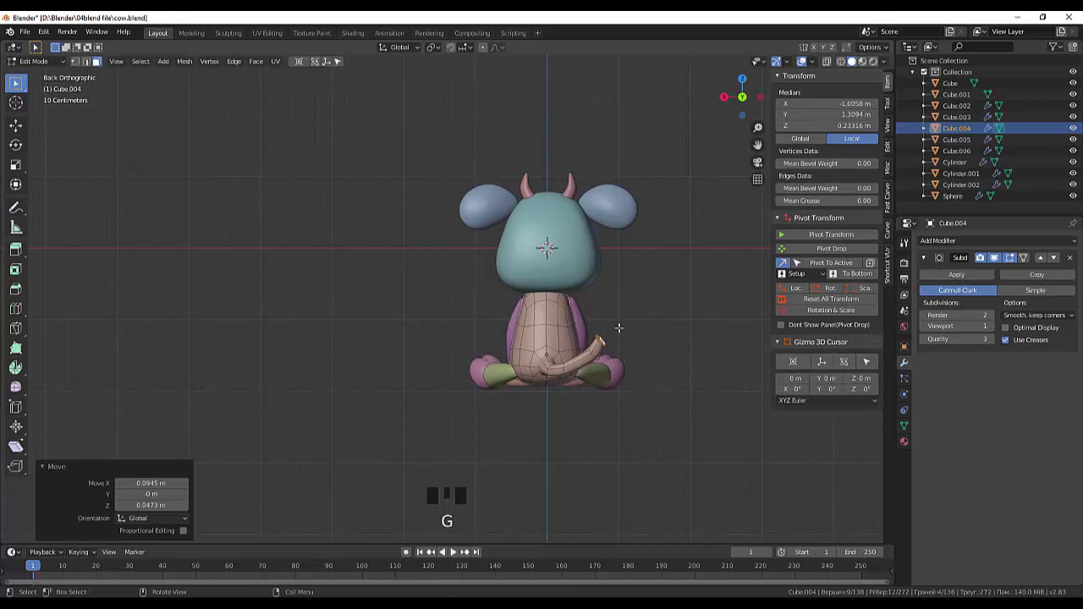
key("s")
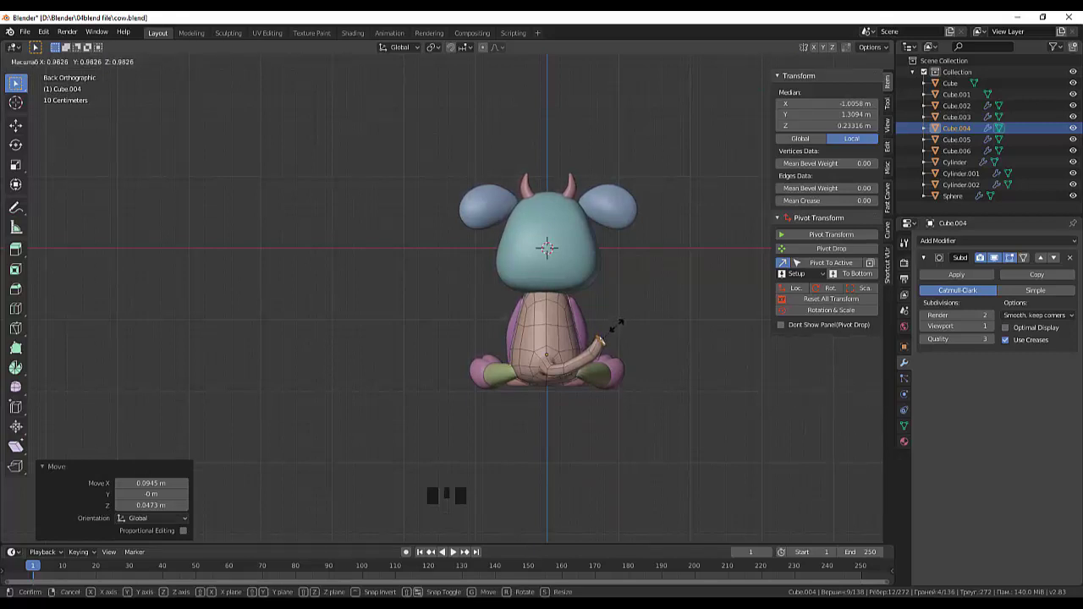
key("r")
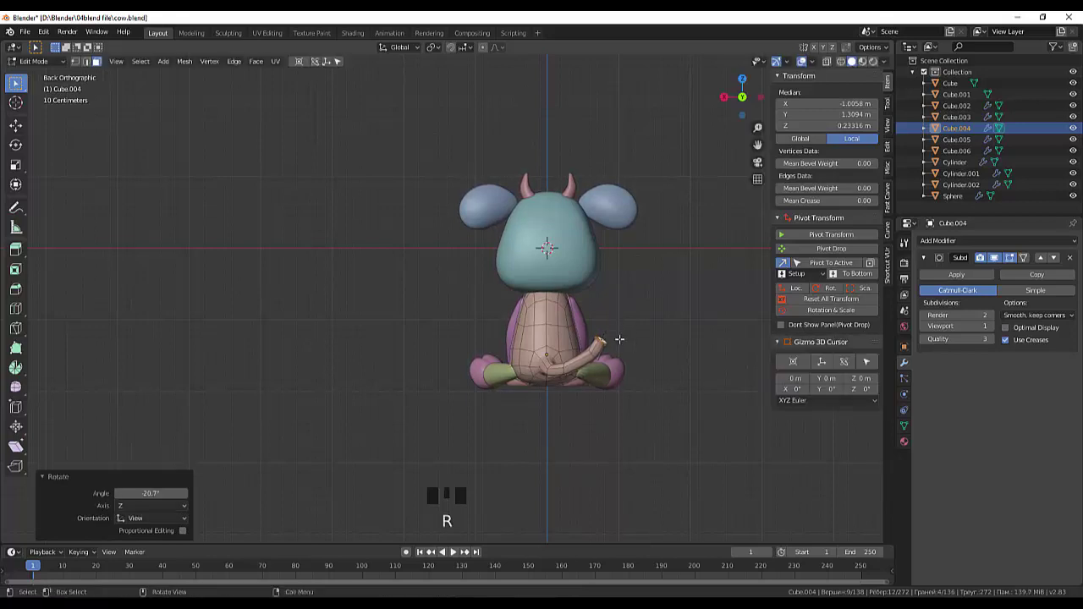
scroll("up", 3)
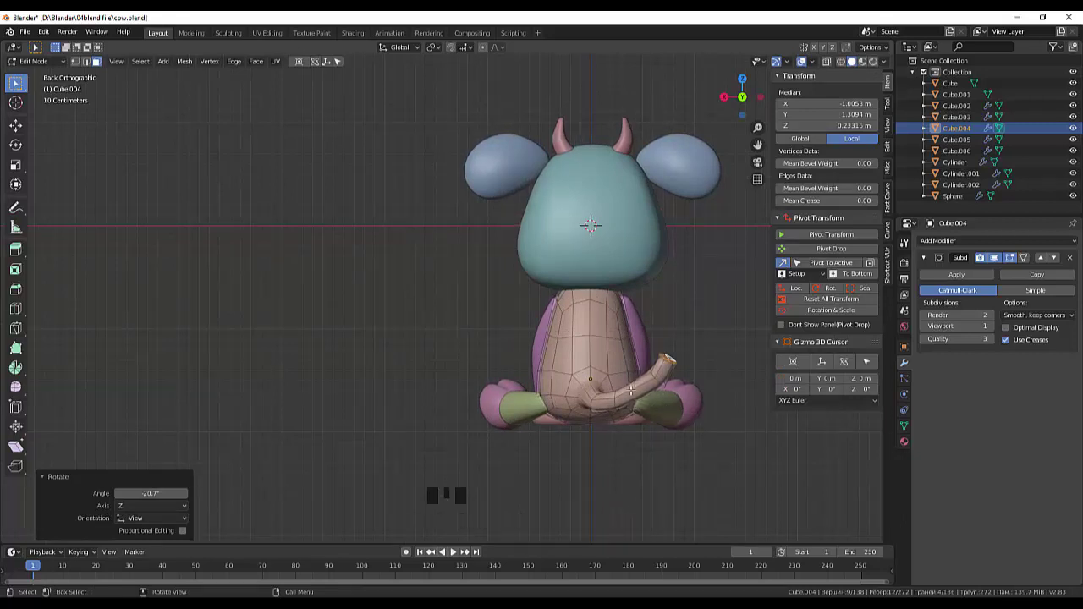
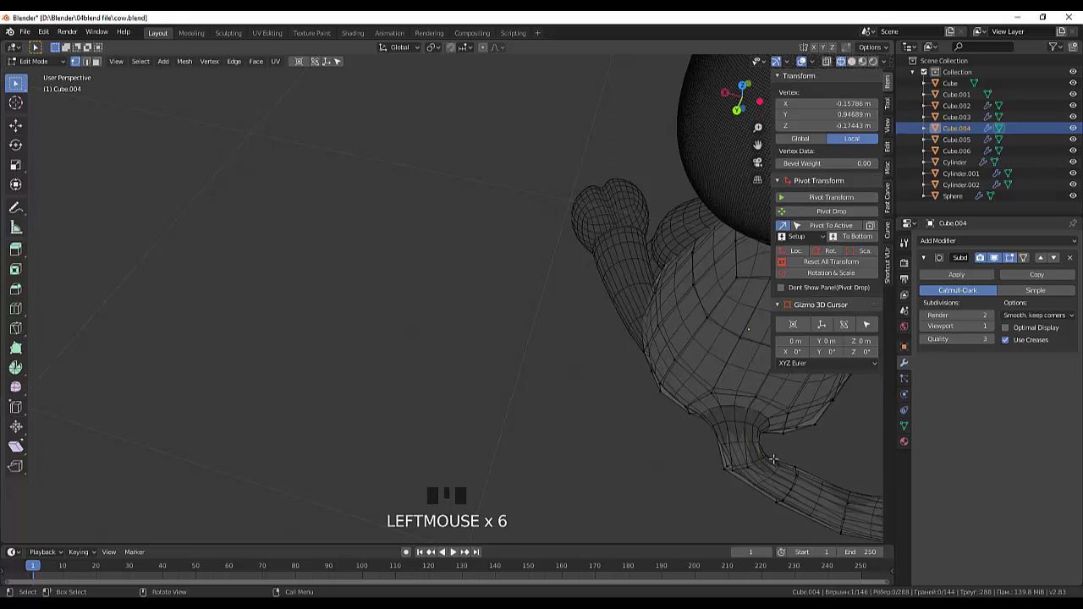
Pull a vertex at the tail base to smooth the upward curve behind the cow
key("g")
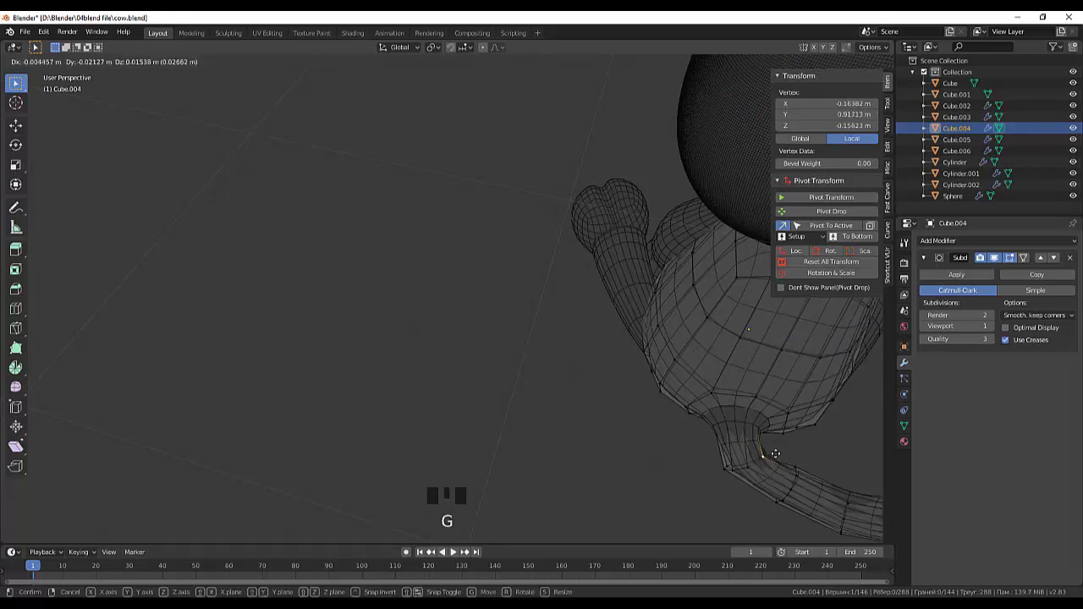
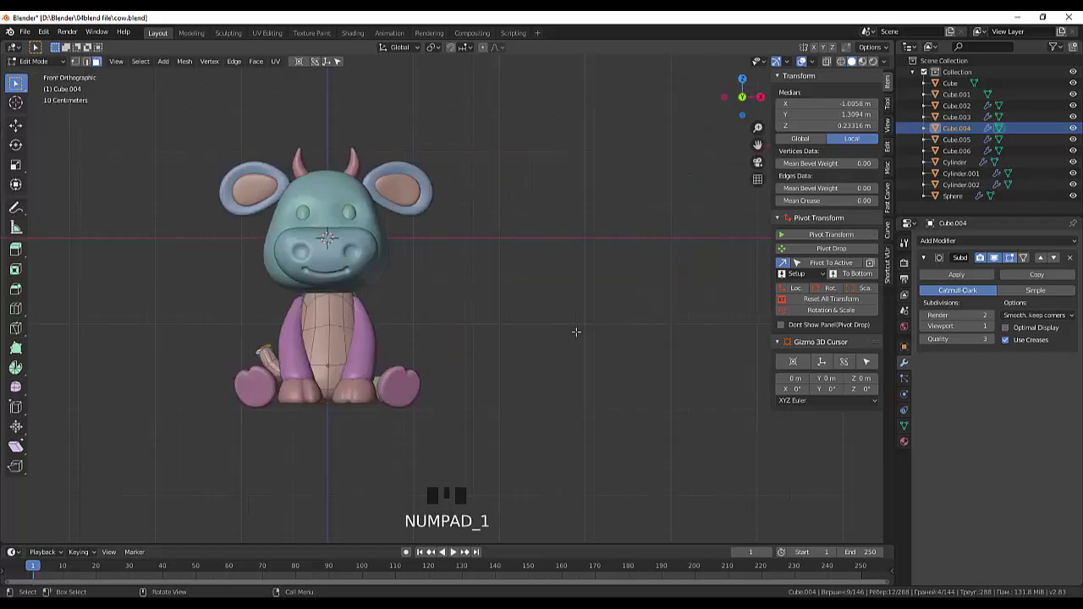
In side view, raise the tail end into a curl and shrink its tip to about 0.83
key("KP_3")
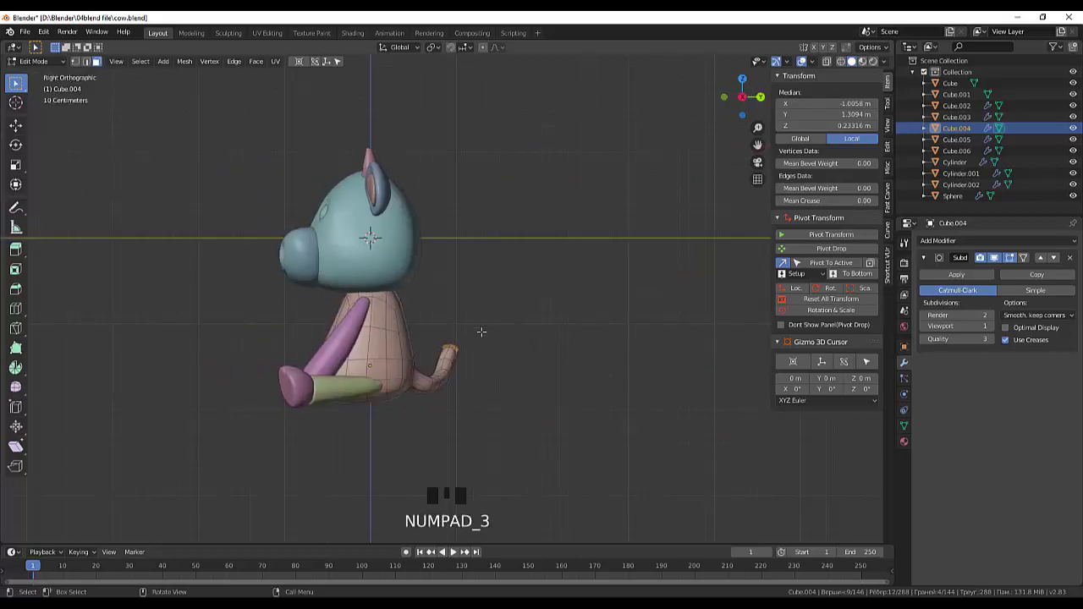
key("g")
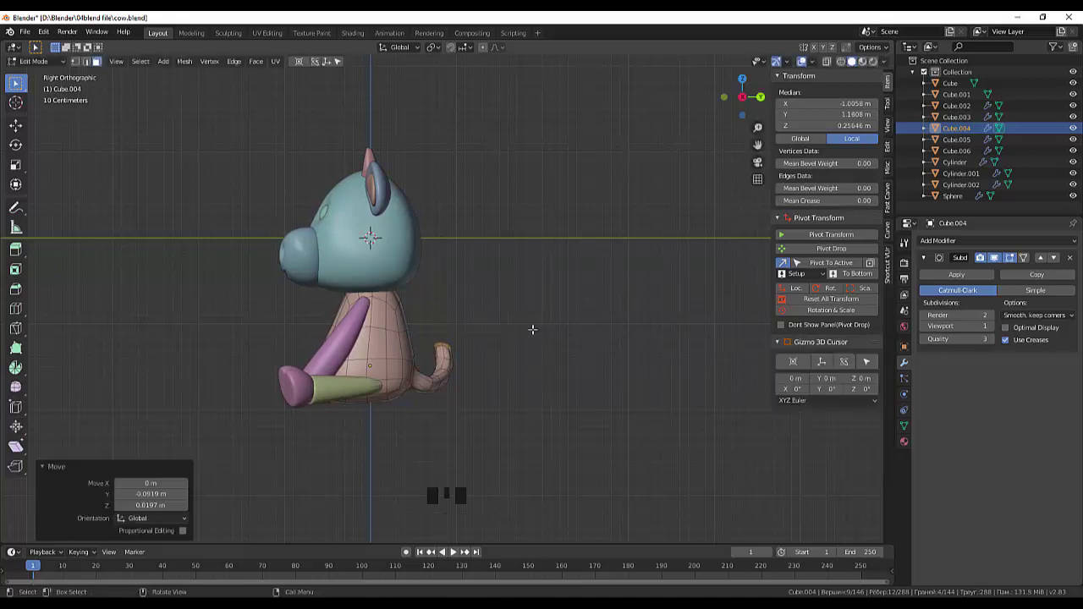
key("s")
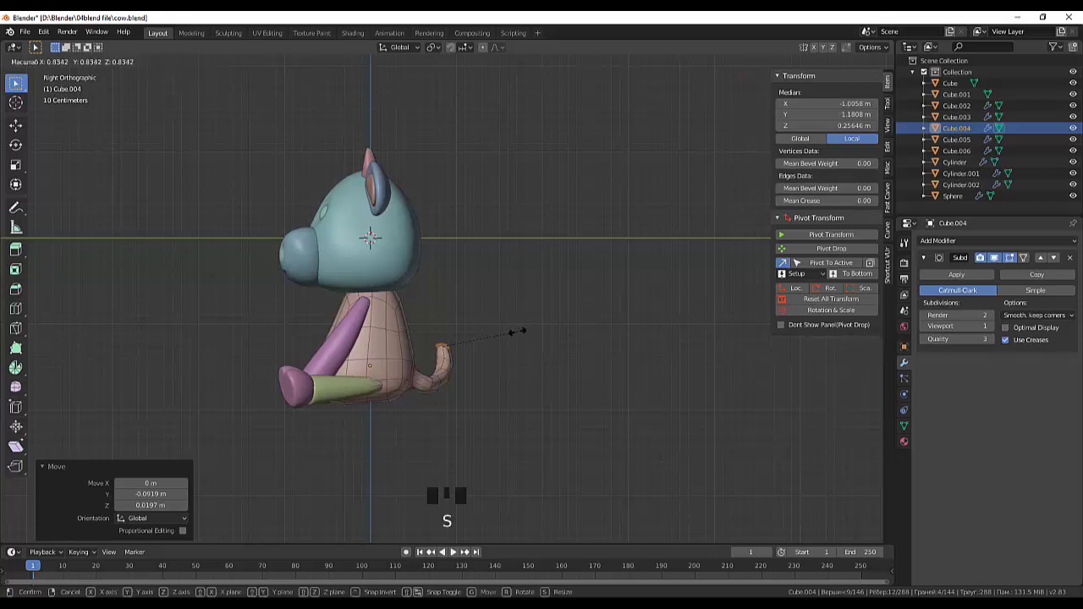
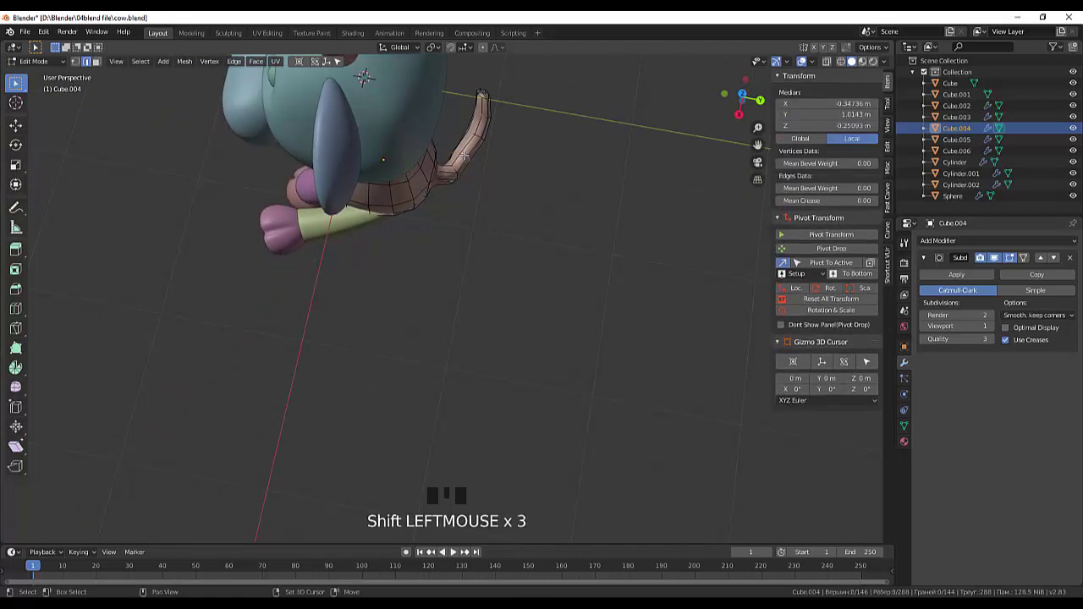
Rotate the tail end upright and extrude two rings, widening them to start the tuft
key("g")
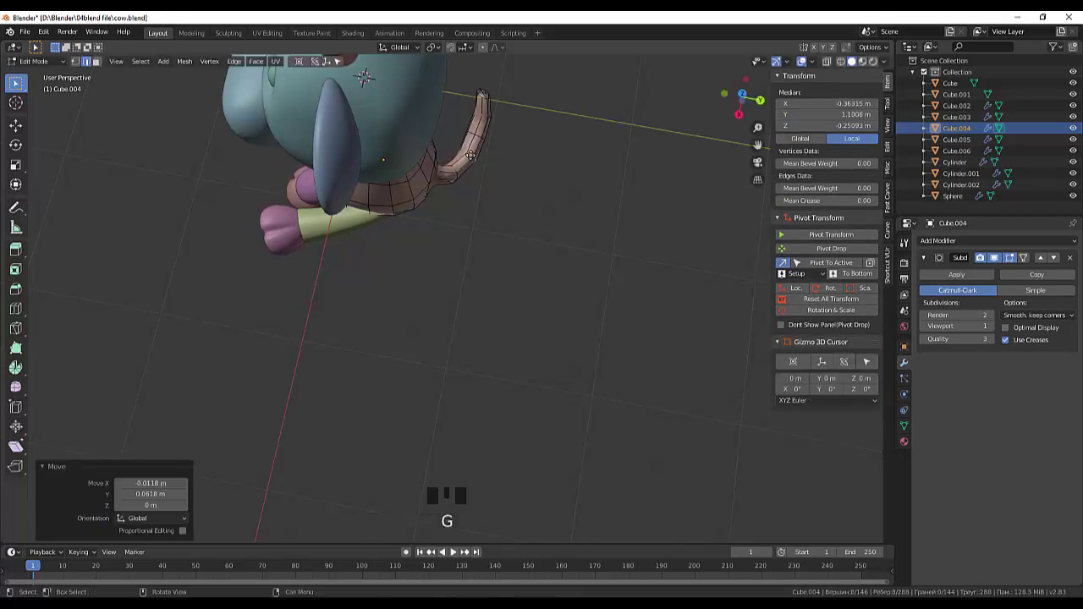
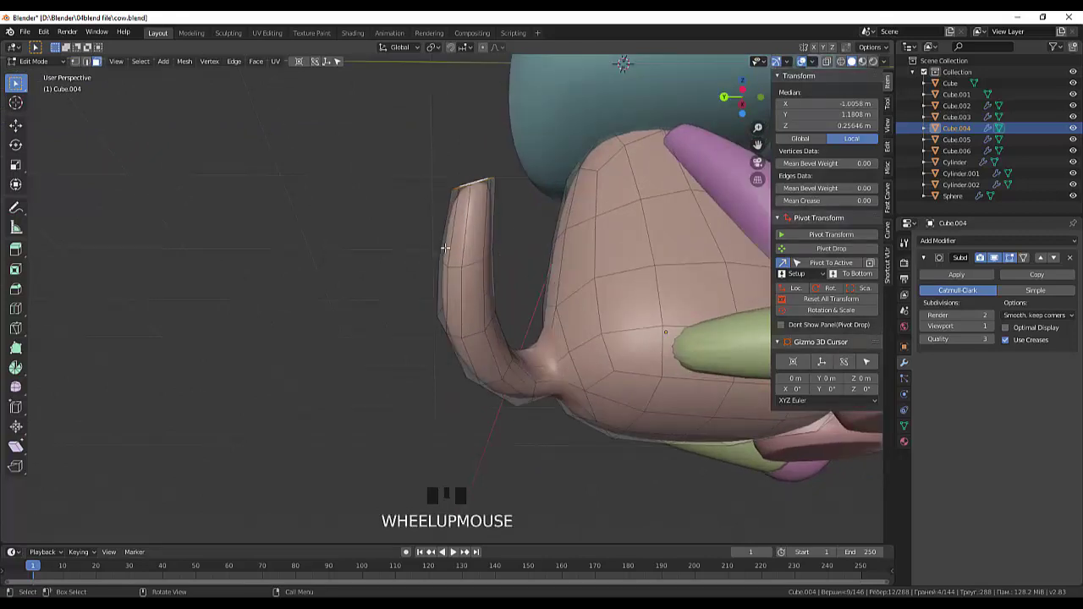
key("r")
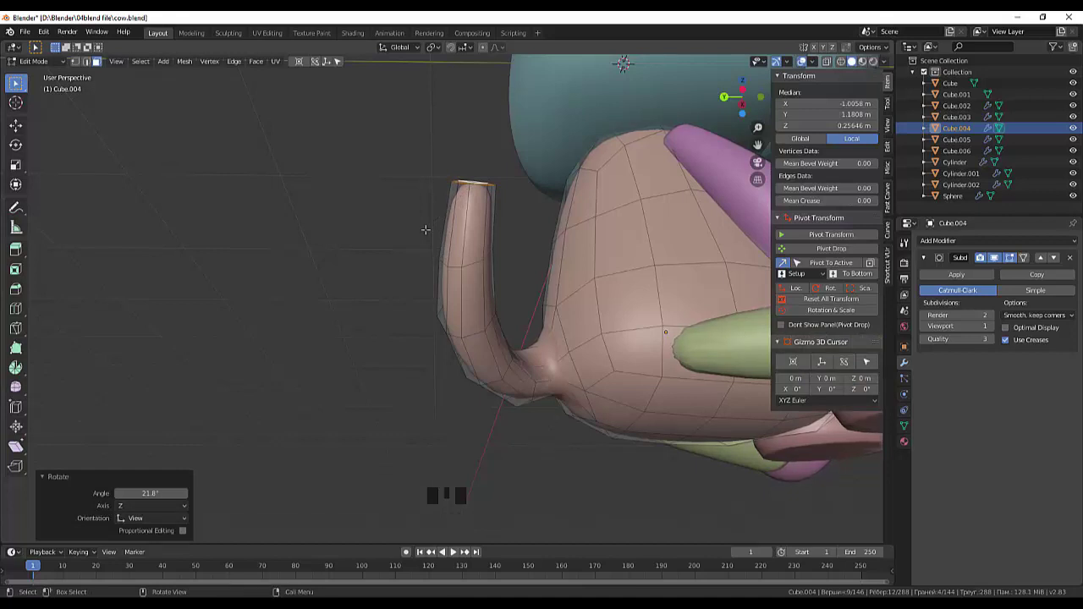
key("e")
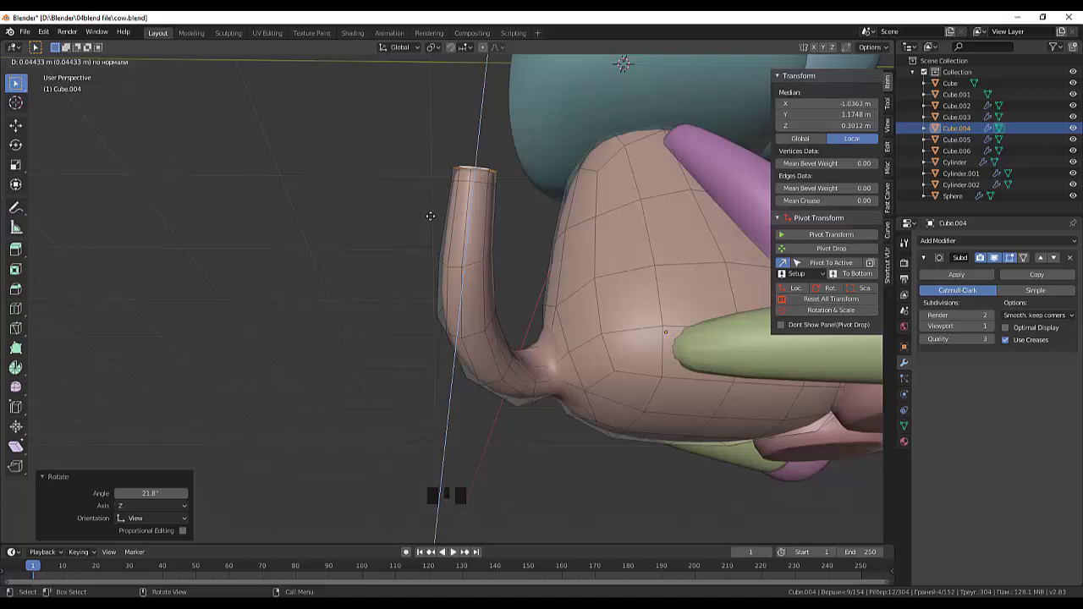
key("s")
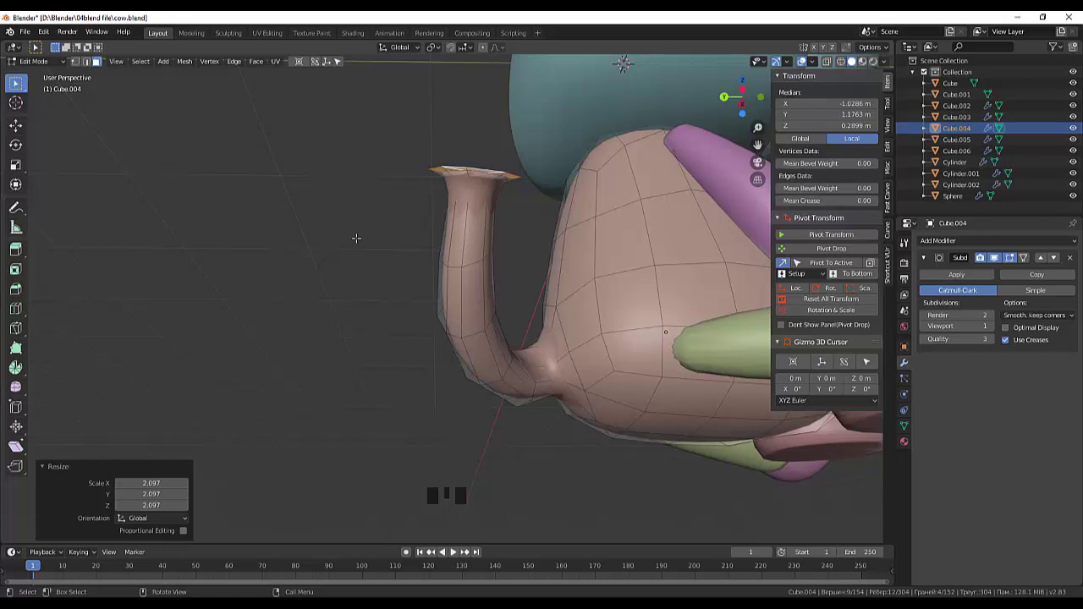
key("e")
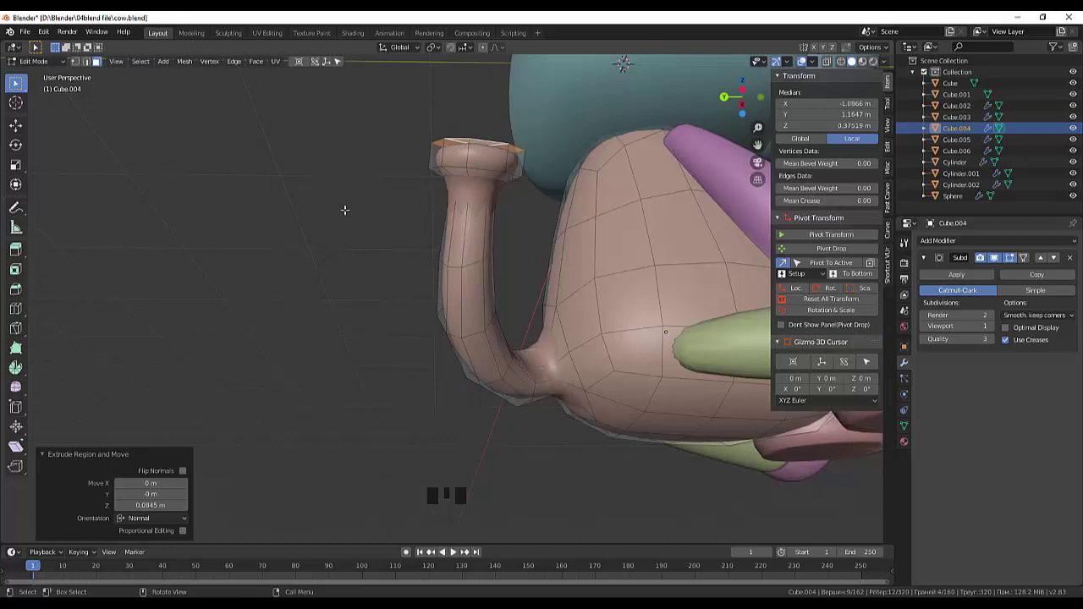
key("s")
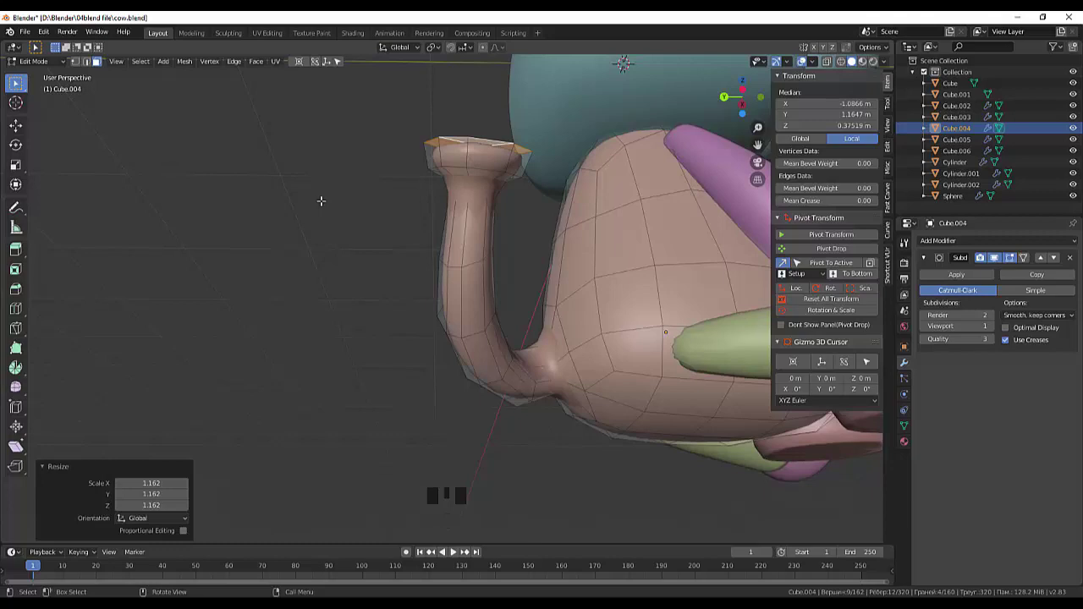
In side view, extrude the tuft upward, taper its end to a point and lift the tip about 0.11 m
key("KP_3")
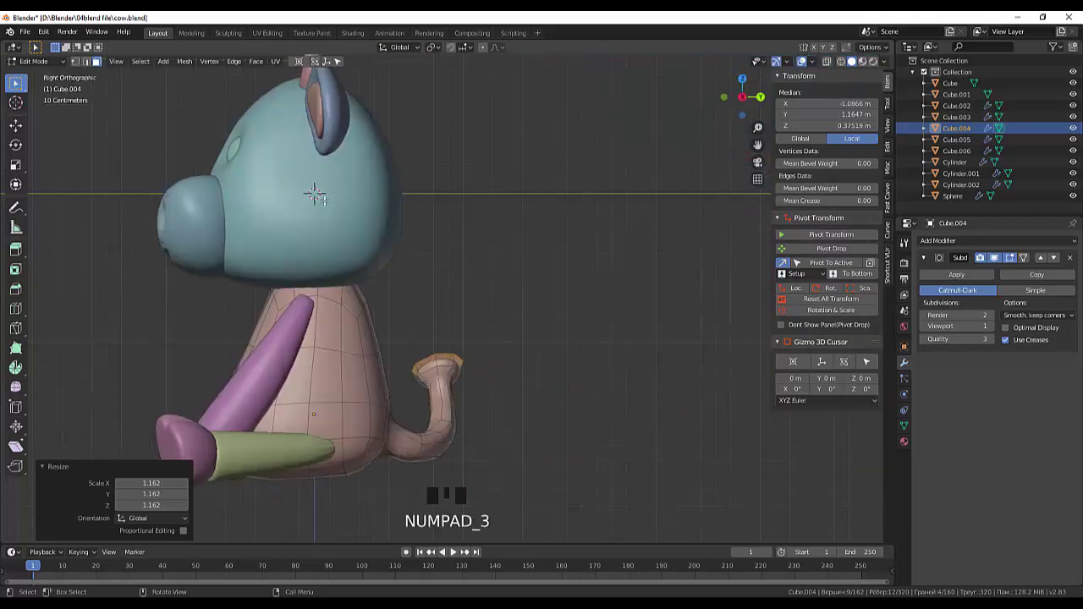
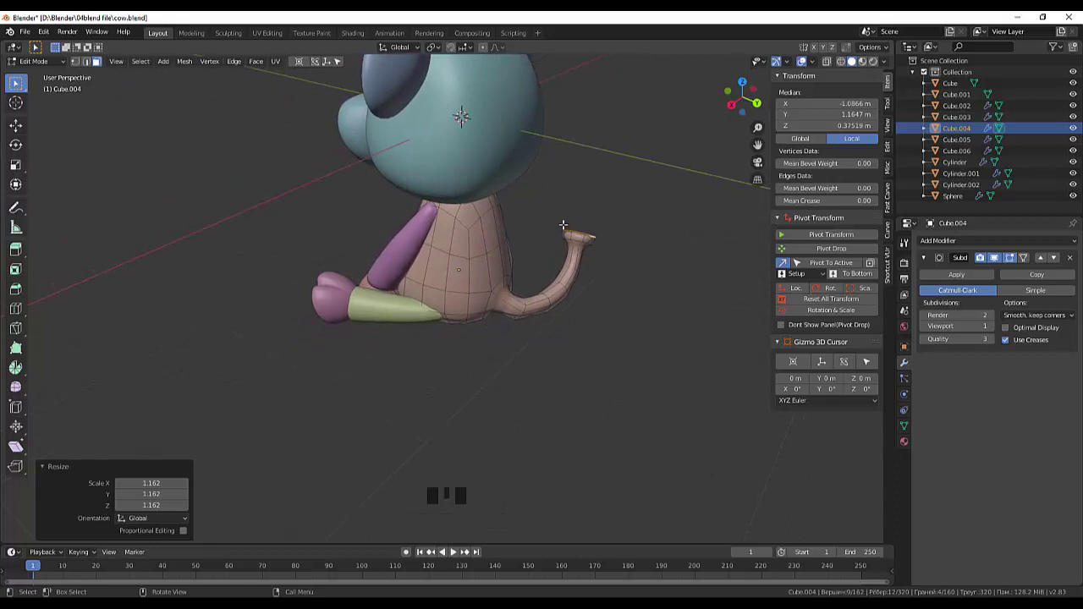
key("e")
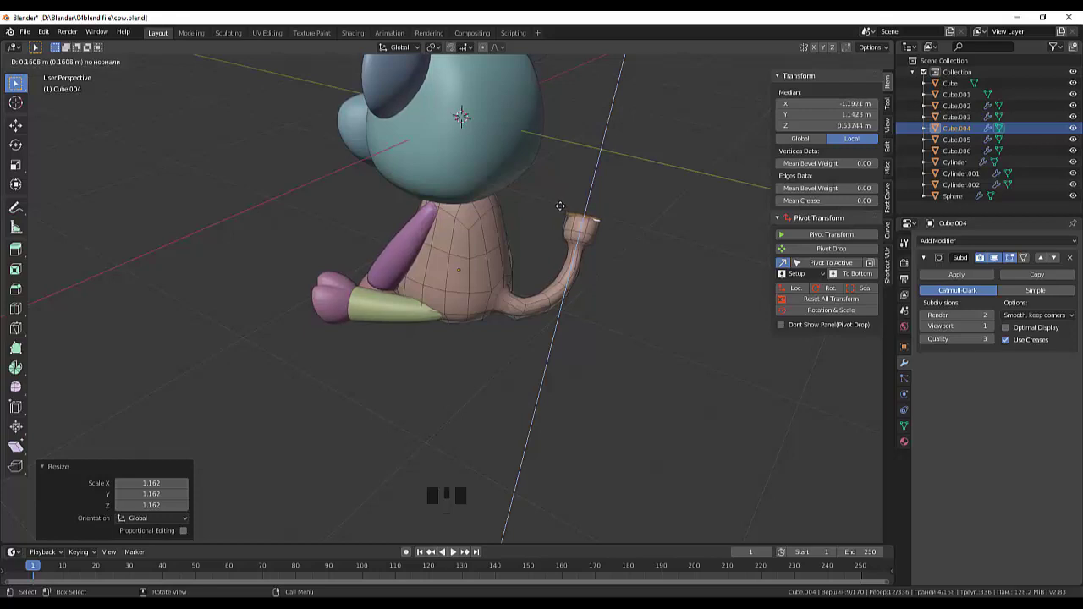
key("e")
key("s")
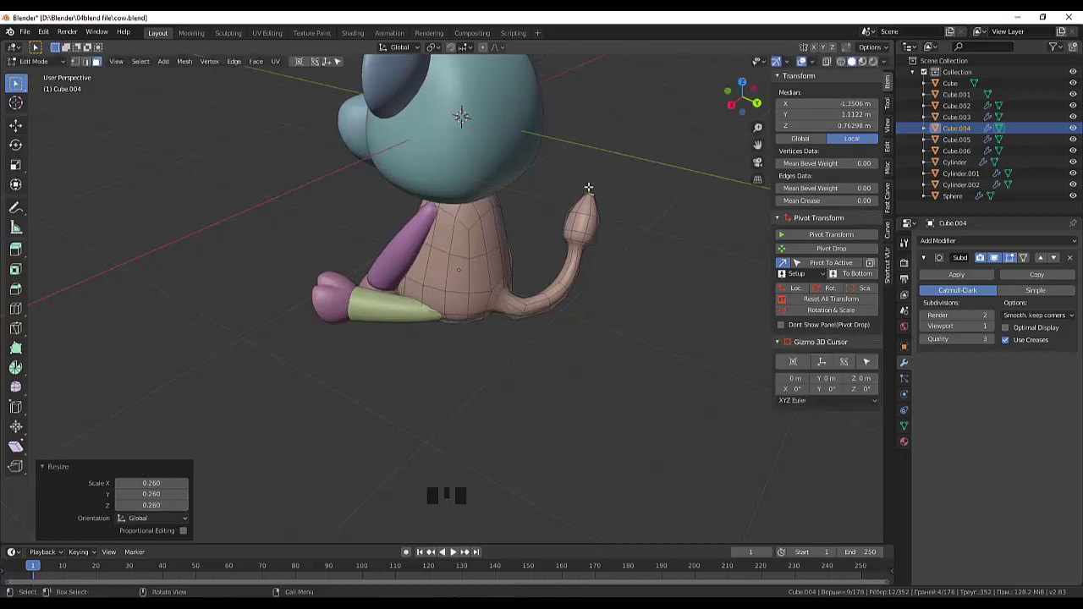
key("g")
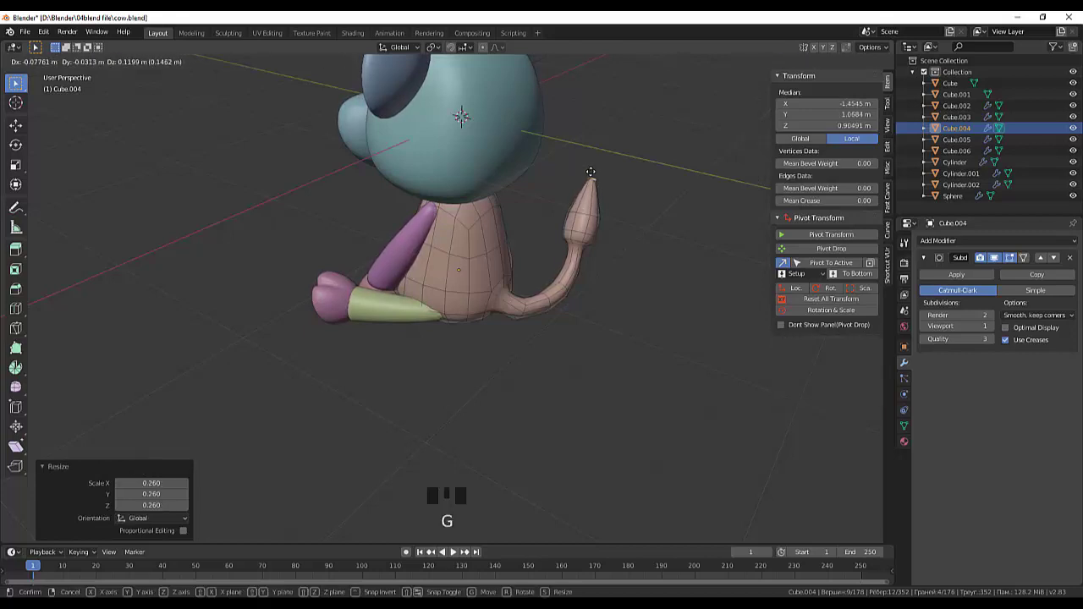
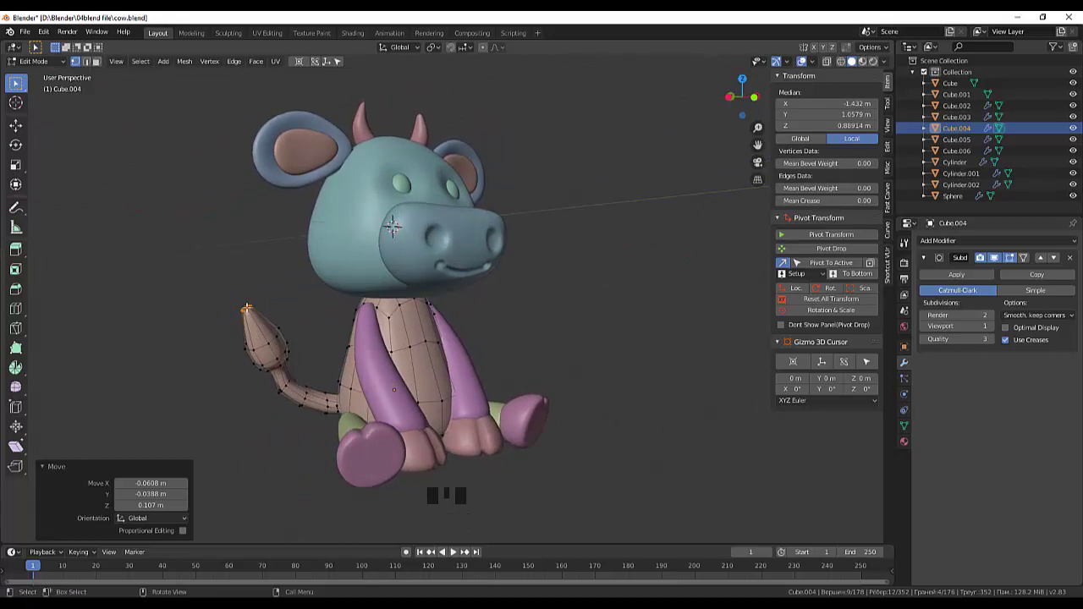
key("g")
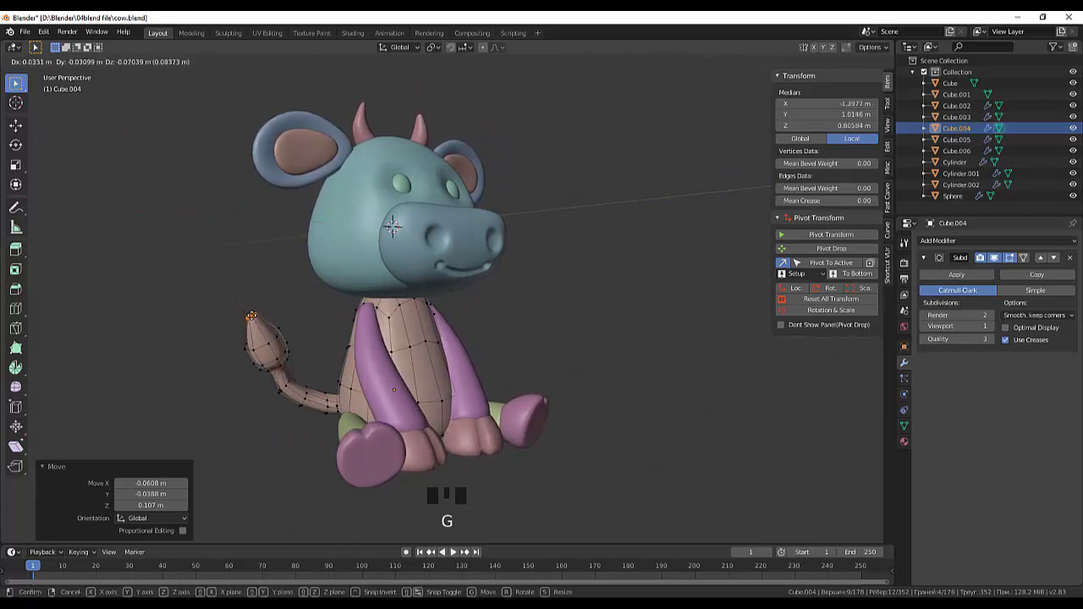
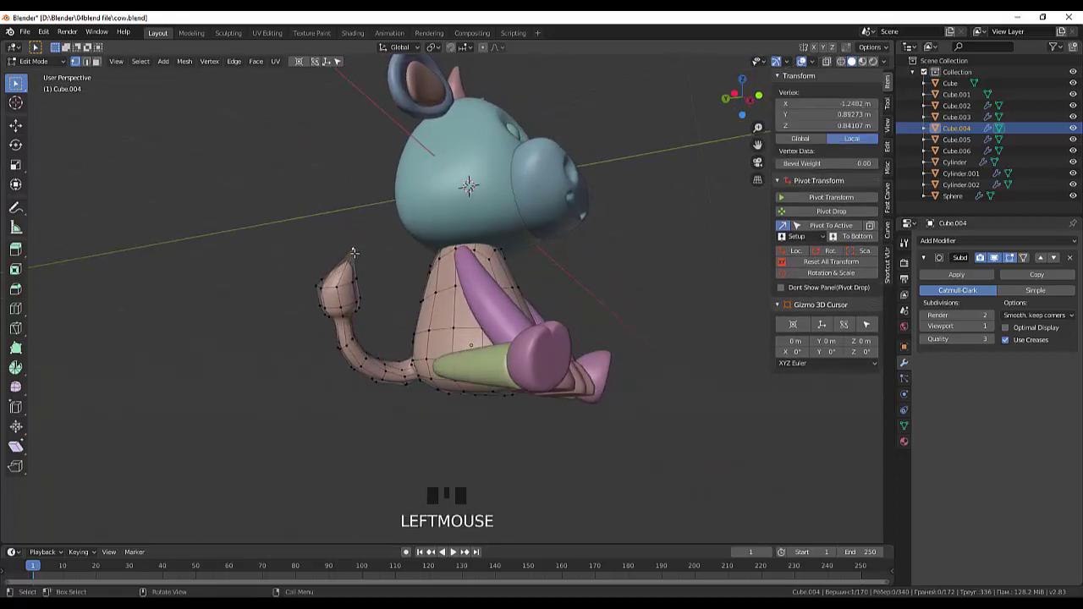
Sharpen the tuft tip, add an edge loop across it, and scale the end vertices to about 0.57
key("g")
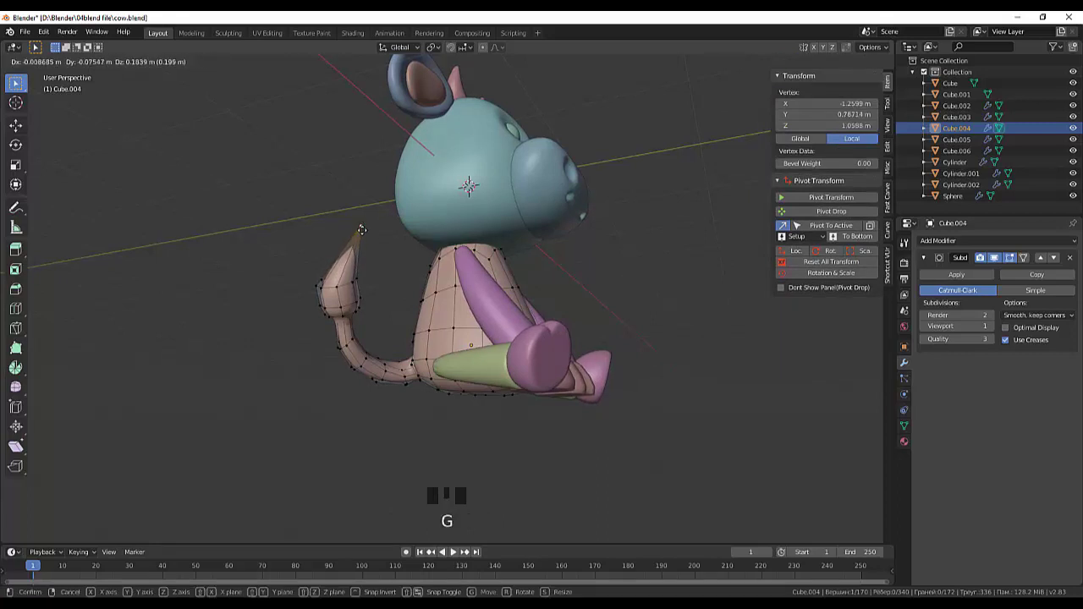
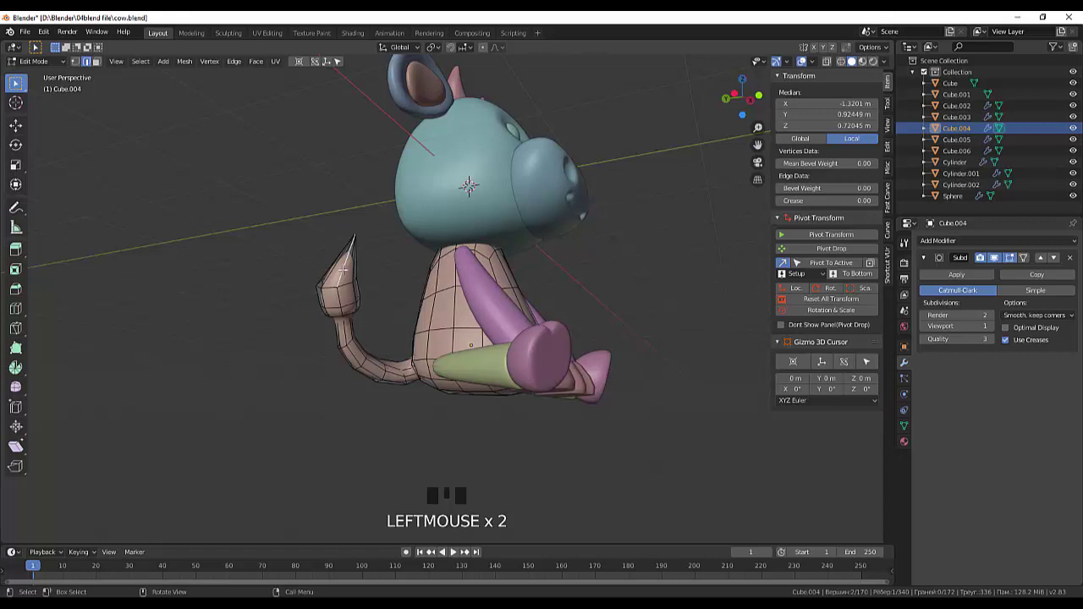
key("ctrl+r")
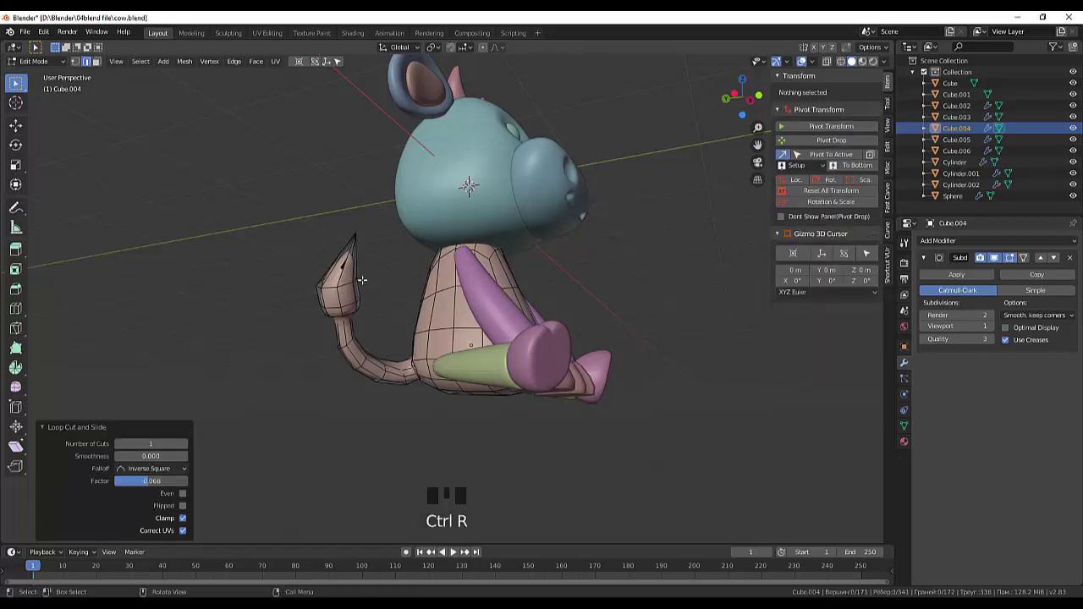
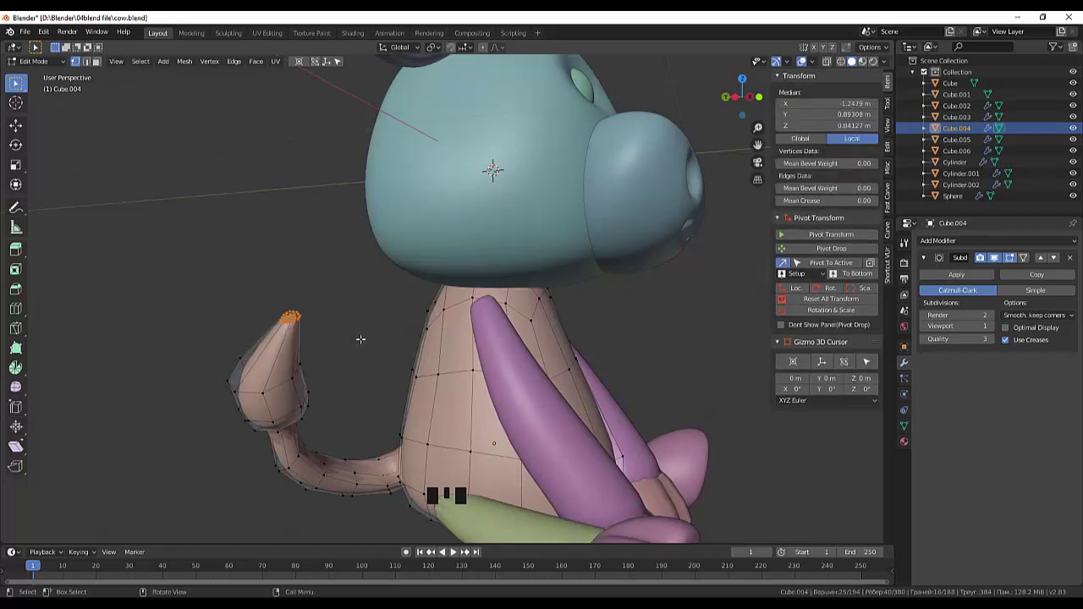
key("s")
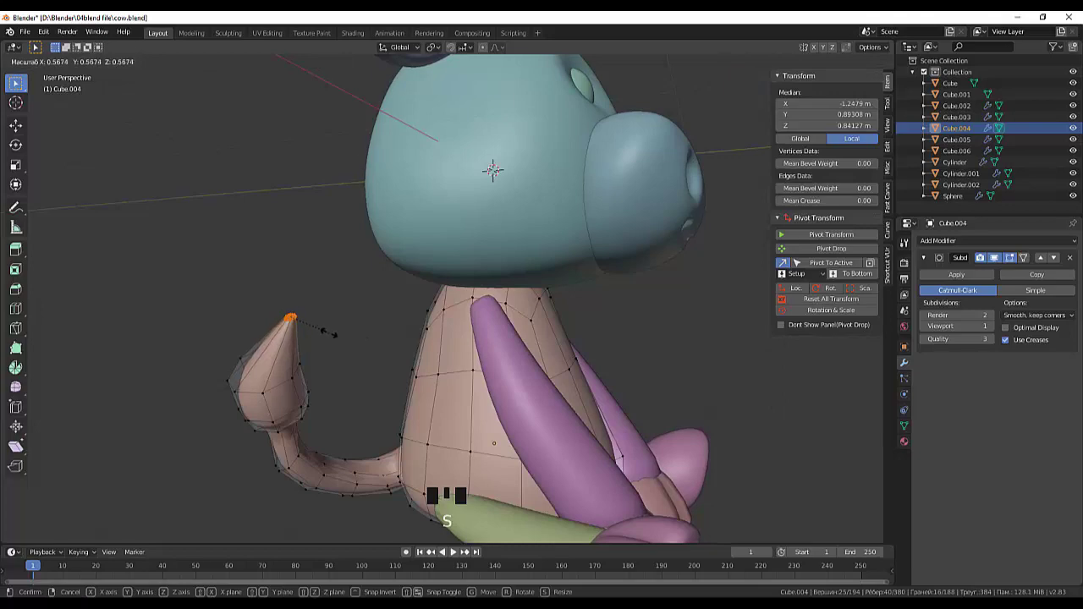
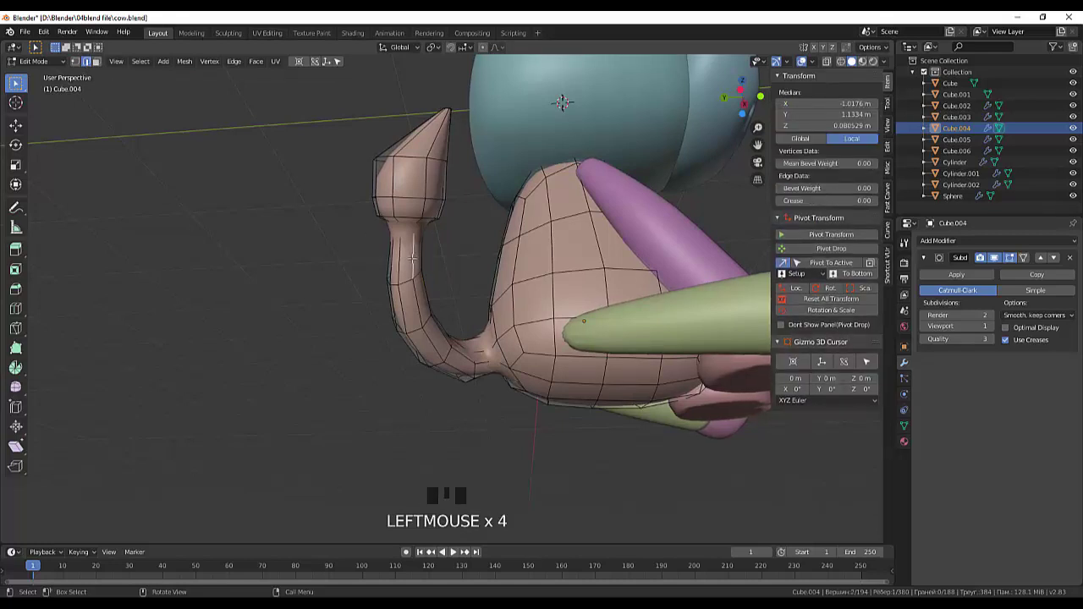
Loop-cut the tail just below the tuft and scale the new ring to about 1.27
key("ctrl+r")
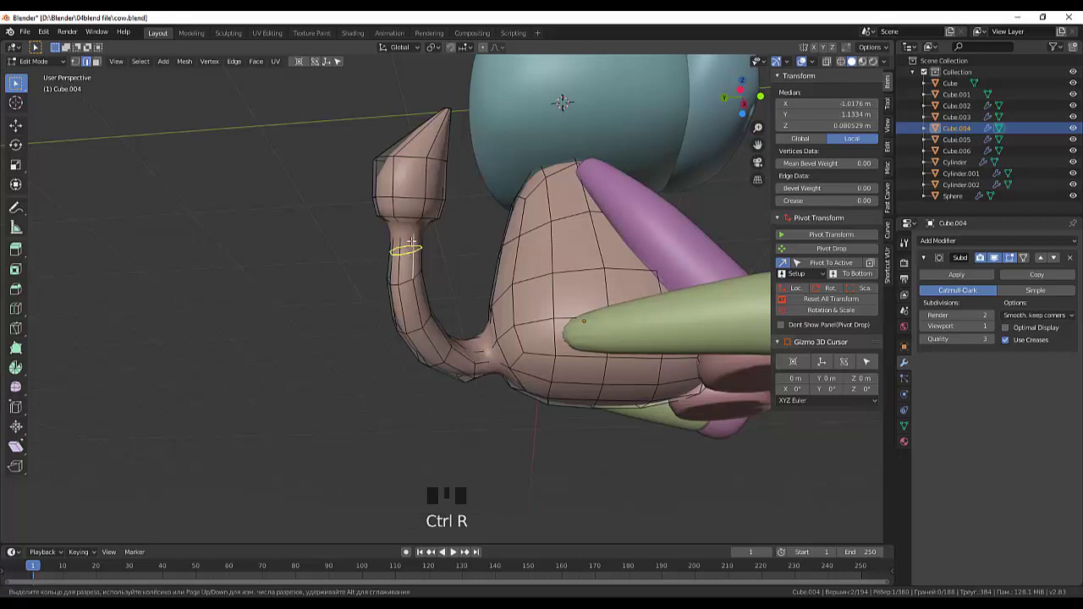
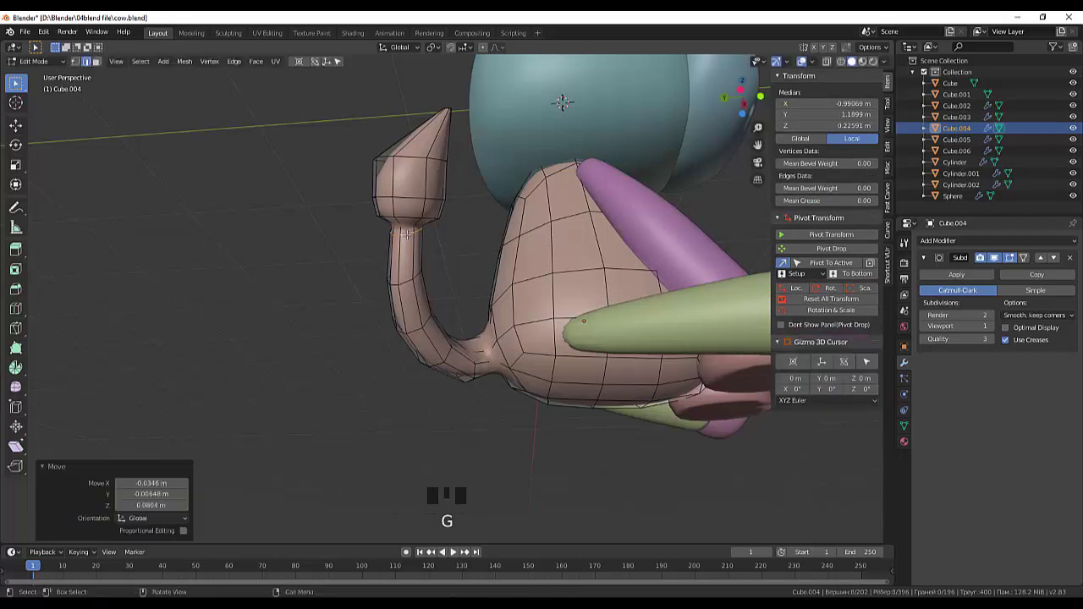
key("s")
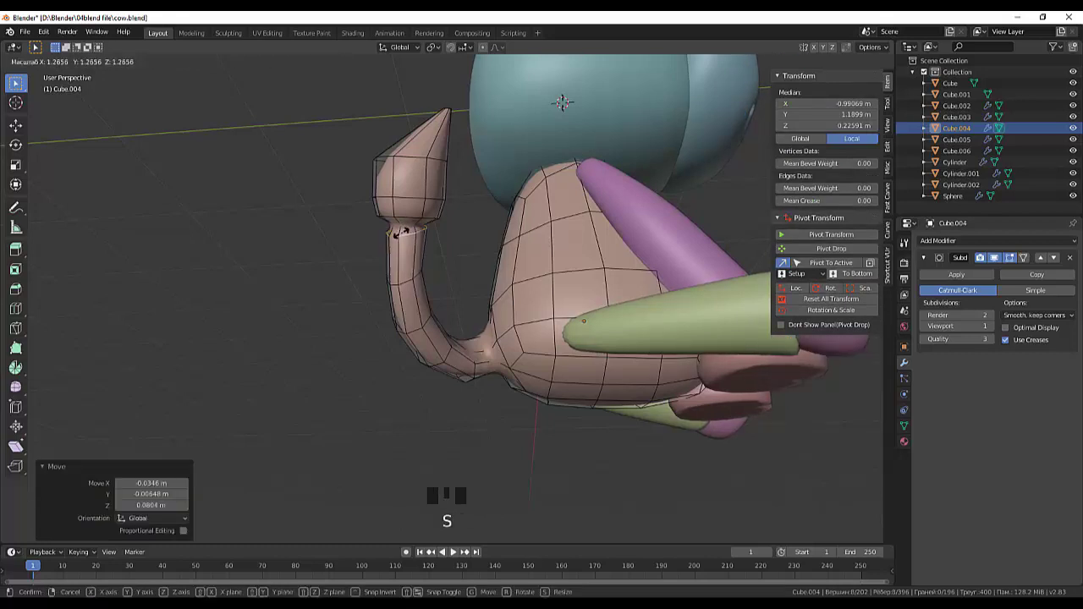
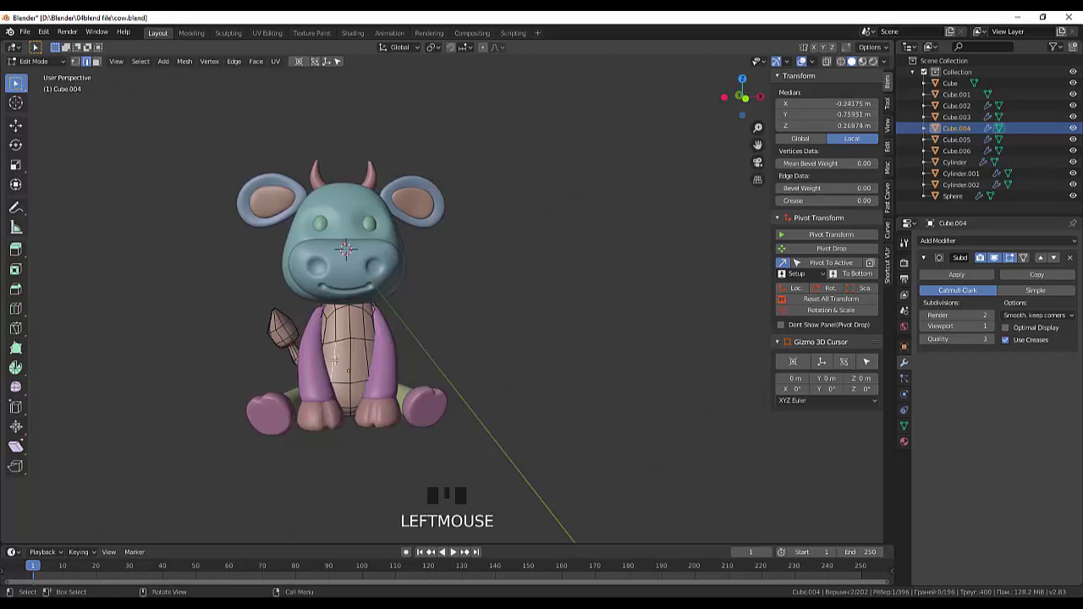
Add an edge loop across the cow's belly with the loop cut tool
key("ctrl+r")
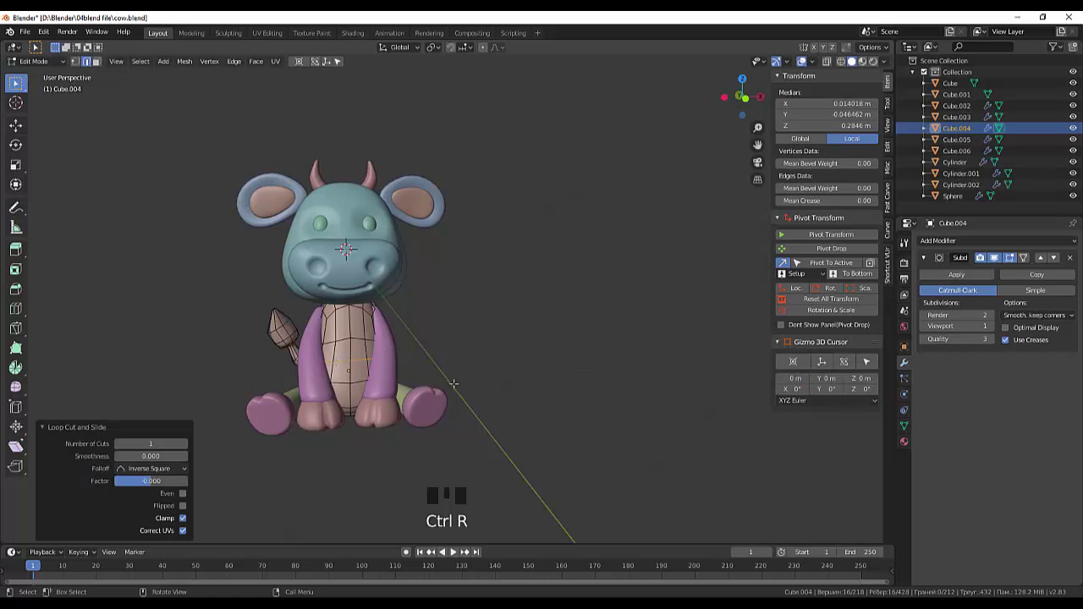
scroll("up", 3)
scroll("up", 3)
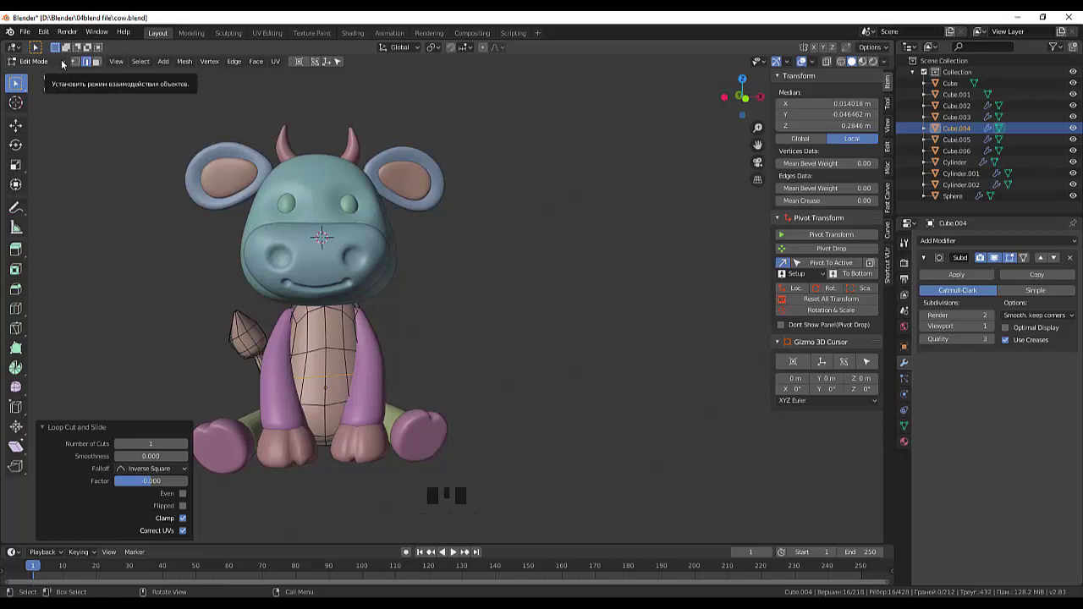
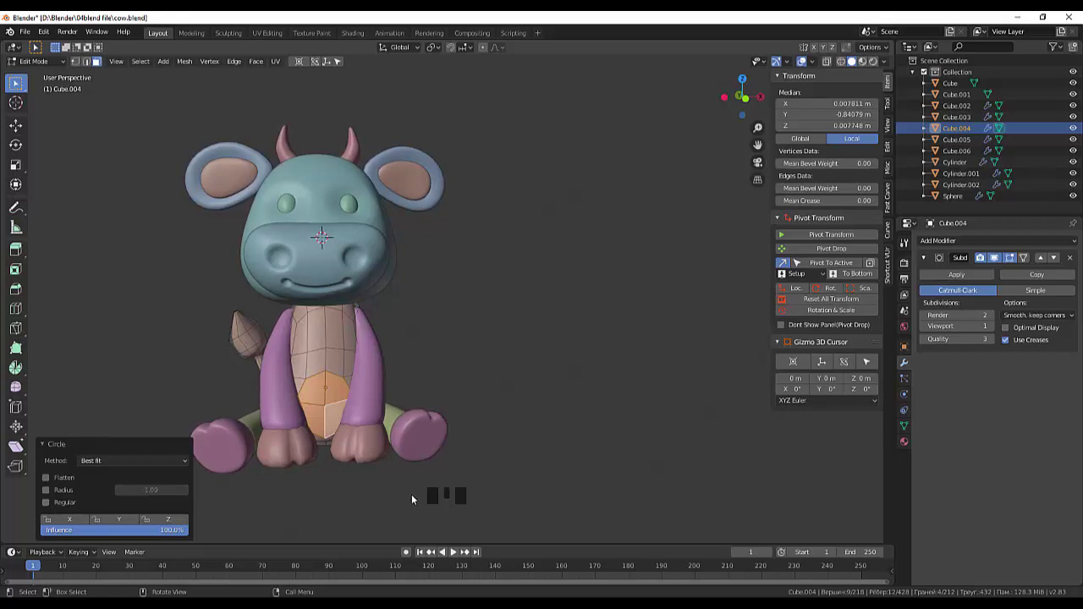
Select the front belly faces and inset them to outline the belly patch
left_click(525, 454)
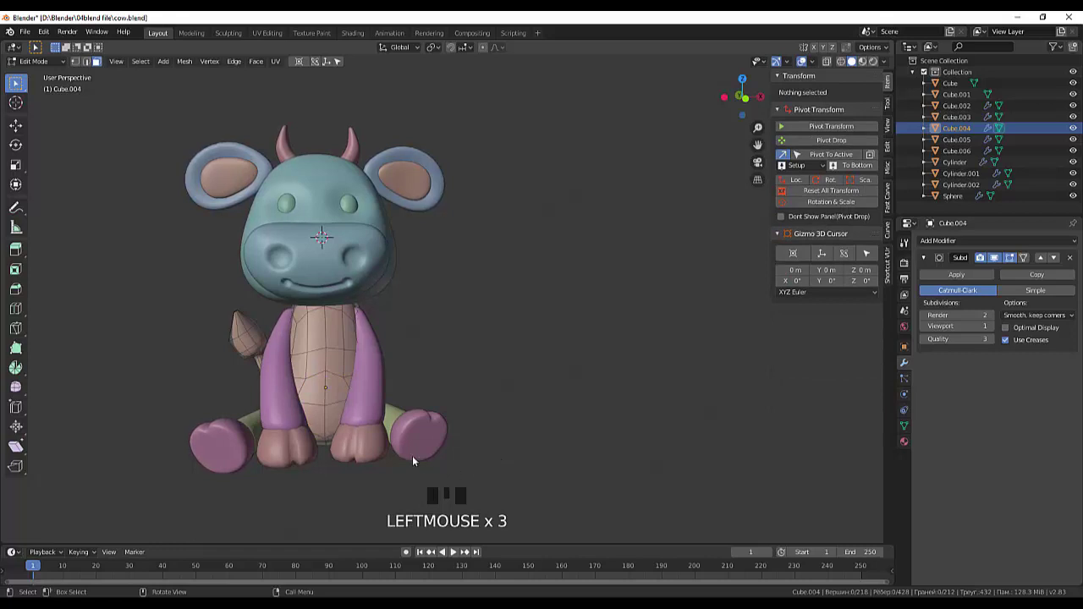
left_click(339, 381)
left_click(316, 398)
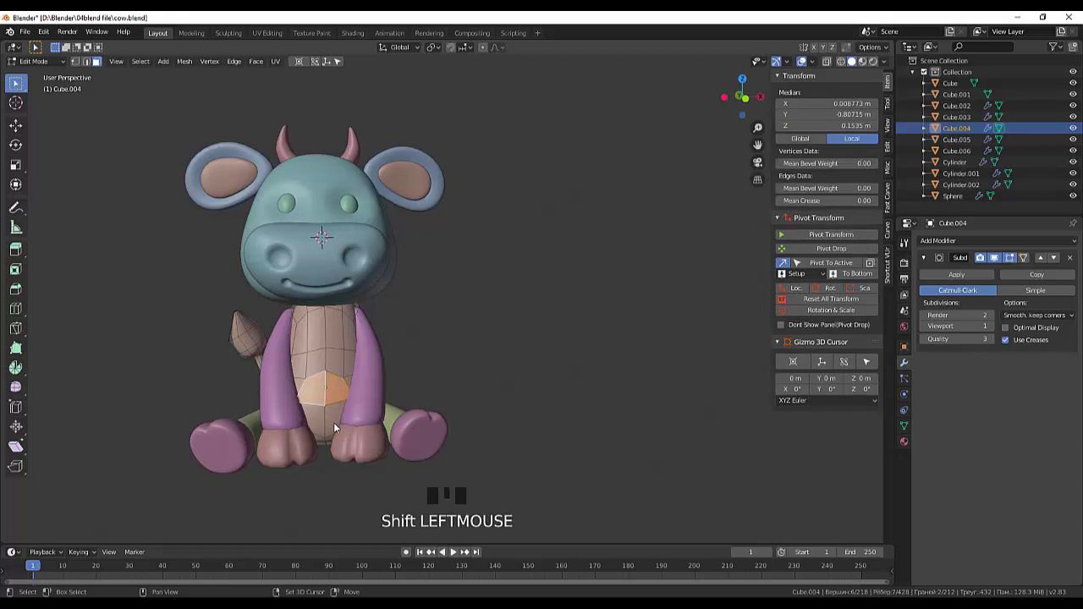
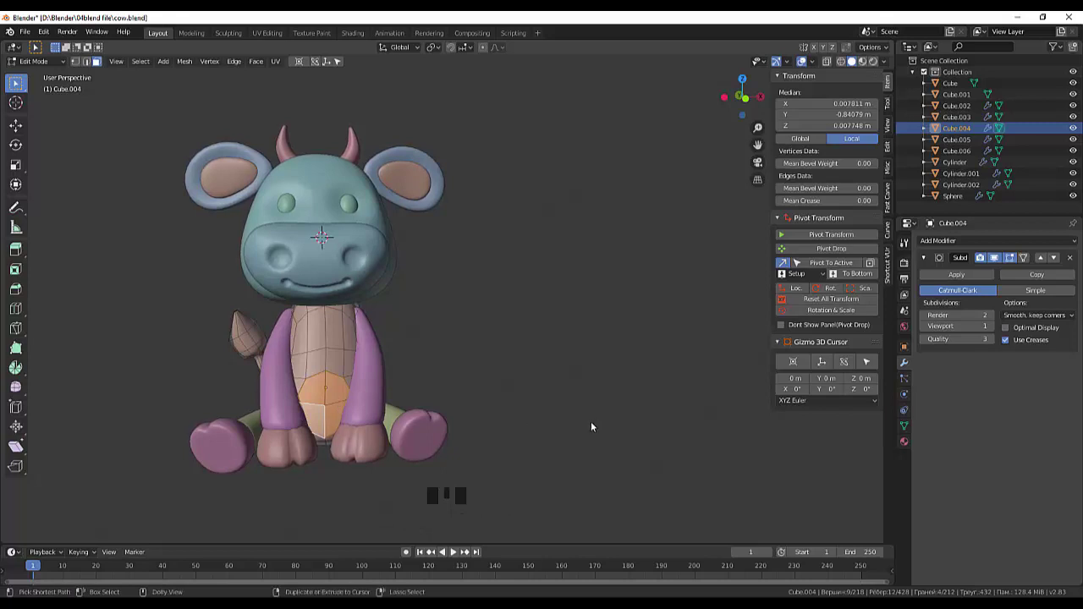
key("ctrl+shift+b")
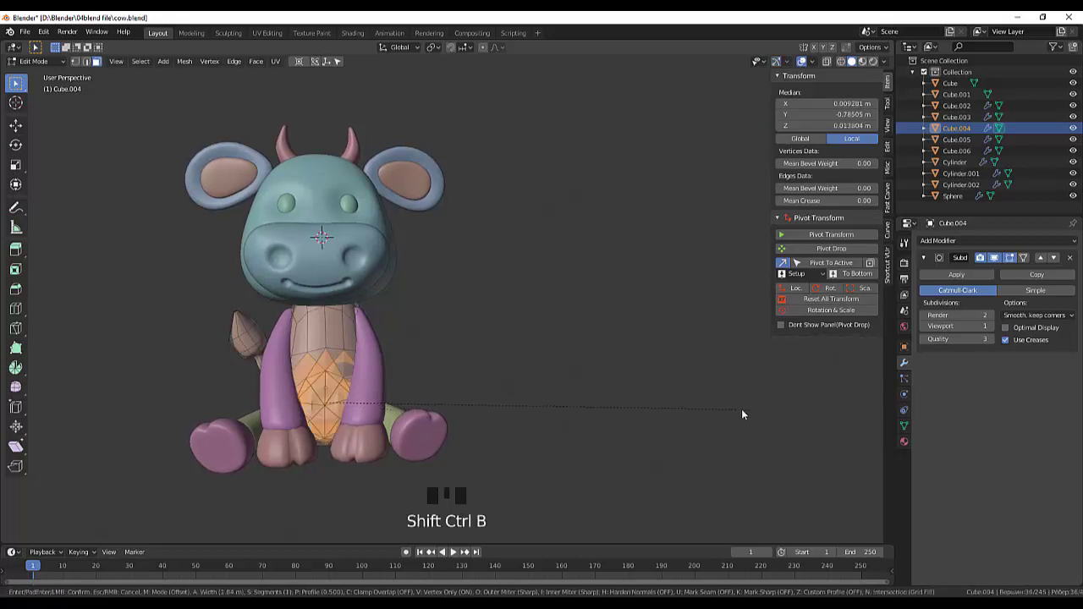
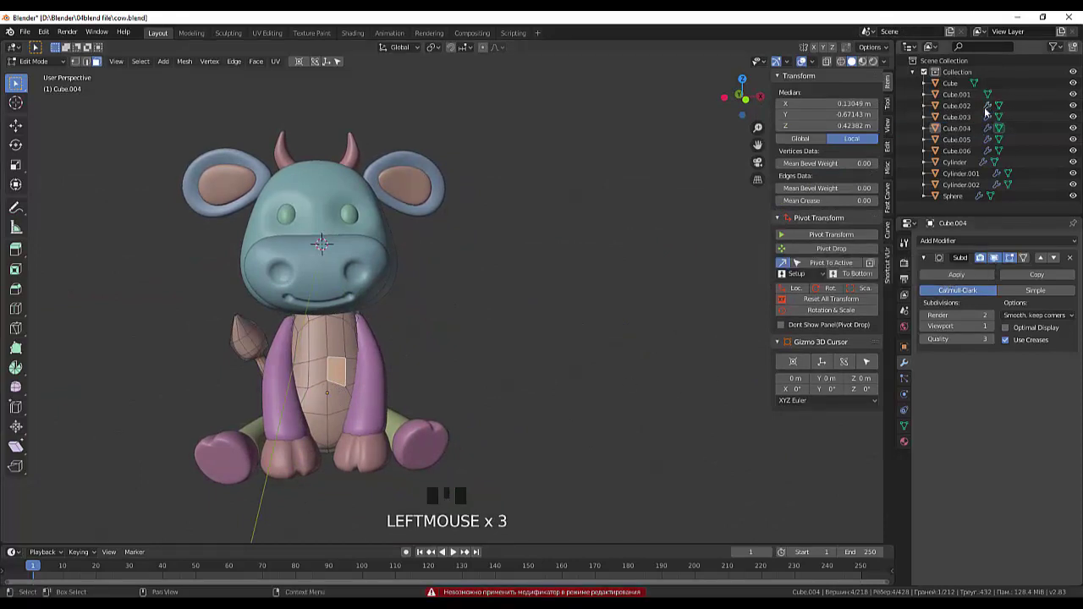
Attempt to apply the body's Subdivision modifier, refused while still in Edit Mode
left_click_drag(957, 282, 989, 114)
left_click(904, 368)
left_click_drag(954, 284, 989, 121)
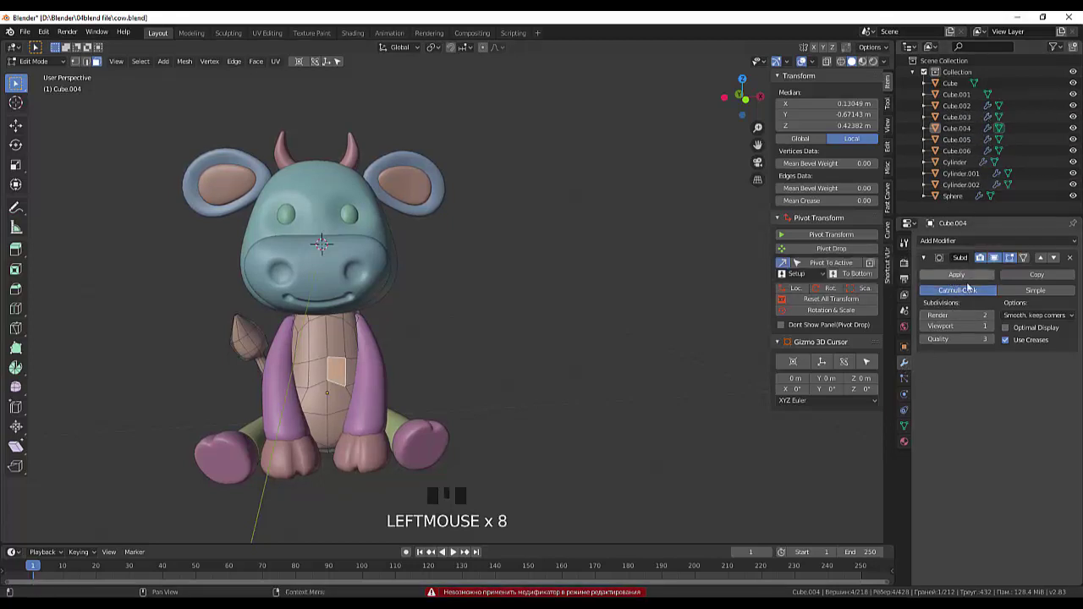
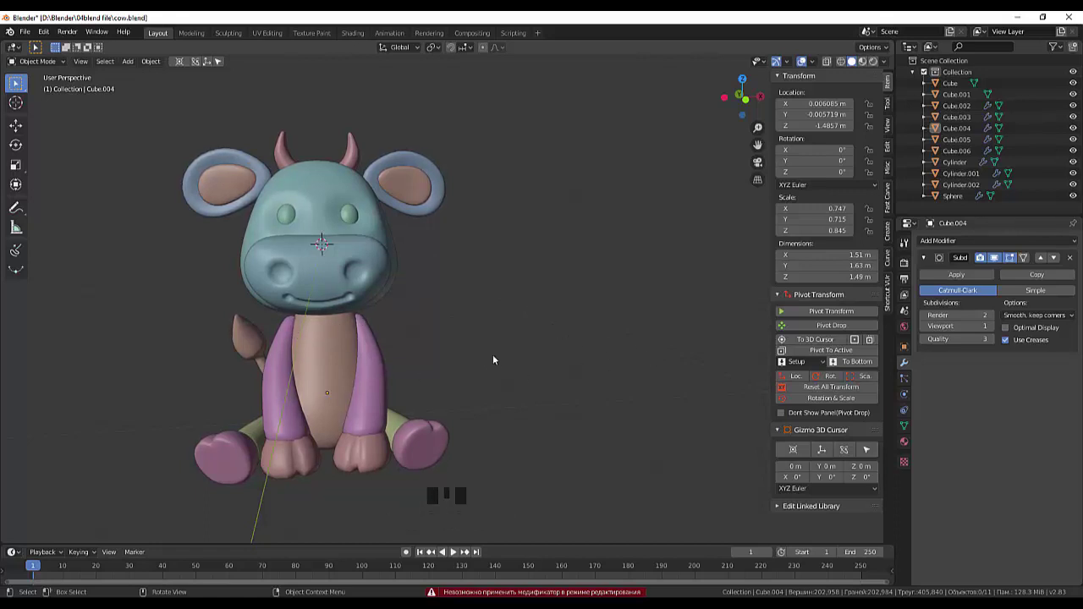
Apply the Mirror and Subdivision modifiers on Cube.002 and the next cow part
left_click_drag(504, 365, 490, 369)
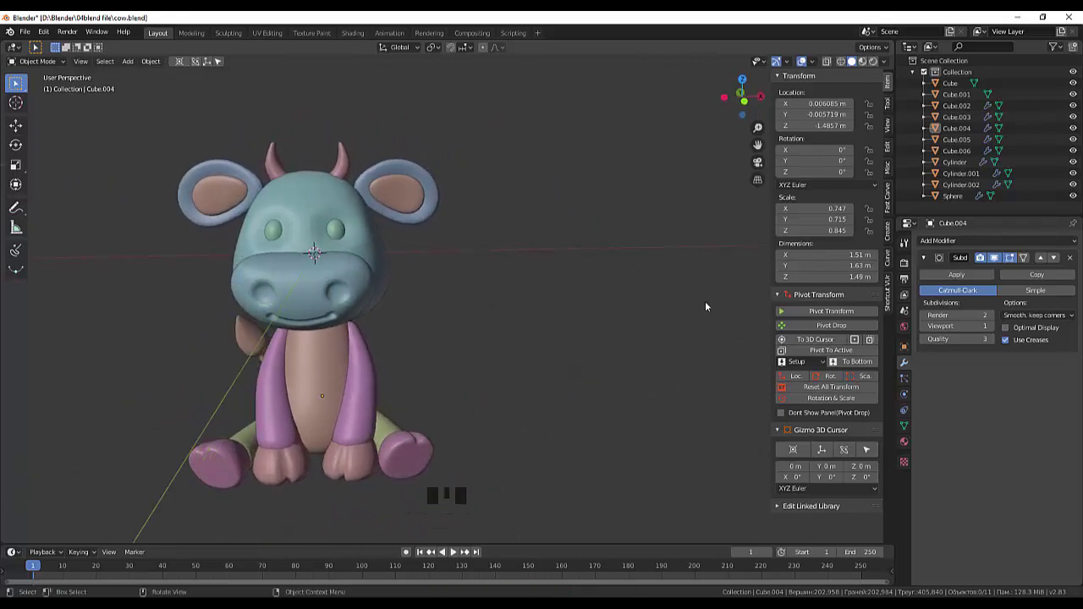
left_click(991, 114)
left_click_drag(954, 279, 990, 117)
left_click_drag(948, 244, 987, 110)
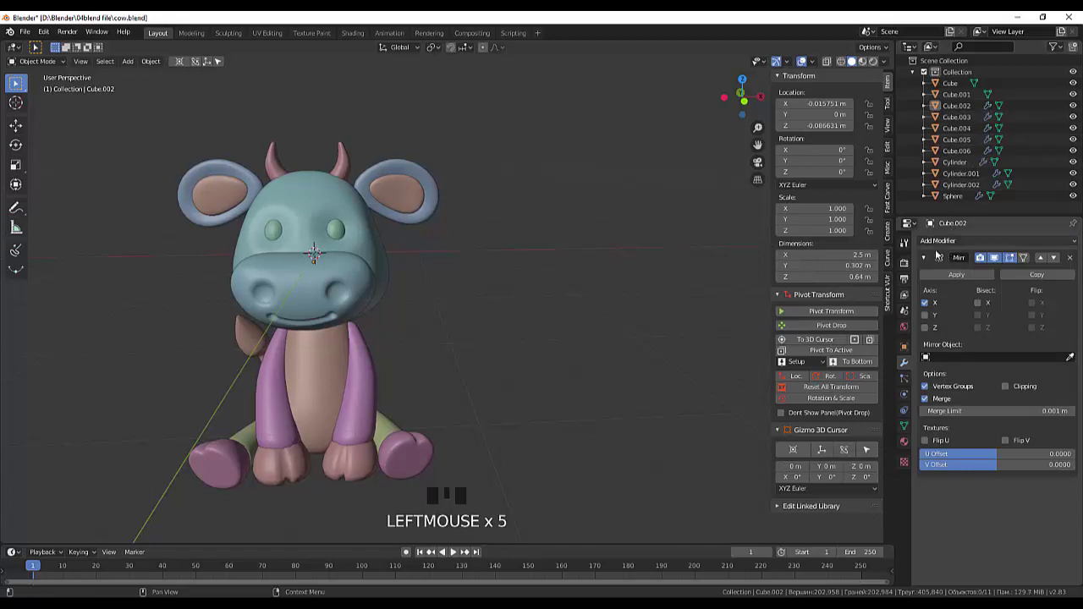
left_click(960, 281)
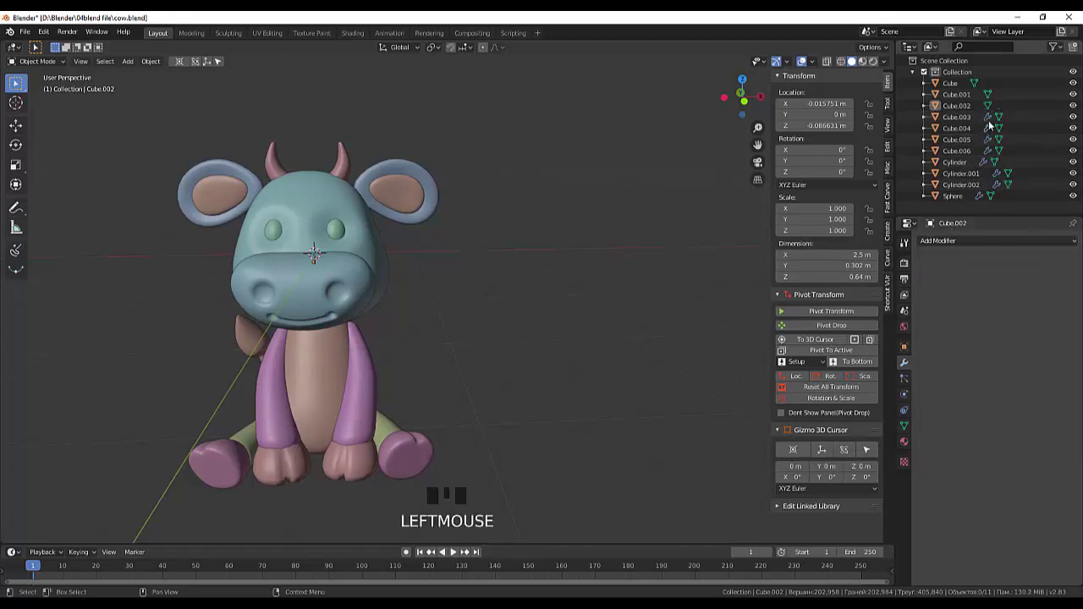
left_click(989, 121)
left_click(959, 282)
left_click(994, 114)
left_click_drag(975, 278, 986, 216)
Apply the modifiers on the body Cube.004, Cube.005 and Cube.006
left_click(991, 135)
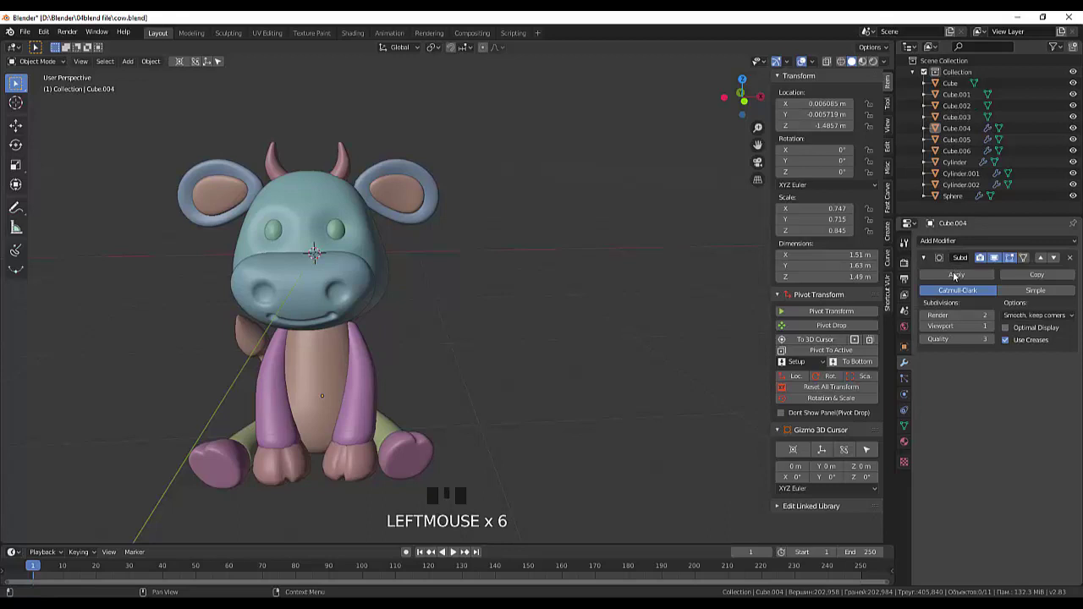
left_click_drag(961, 282, 994, 168)
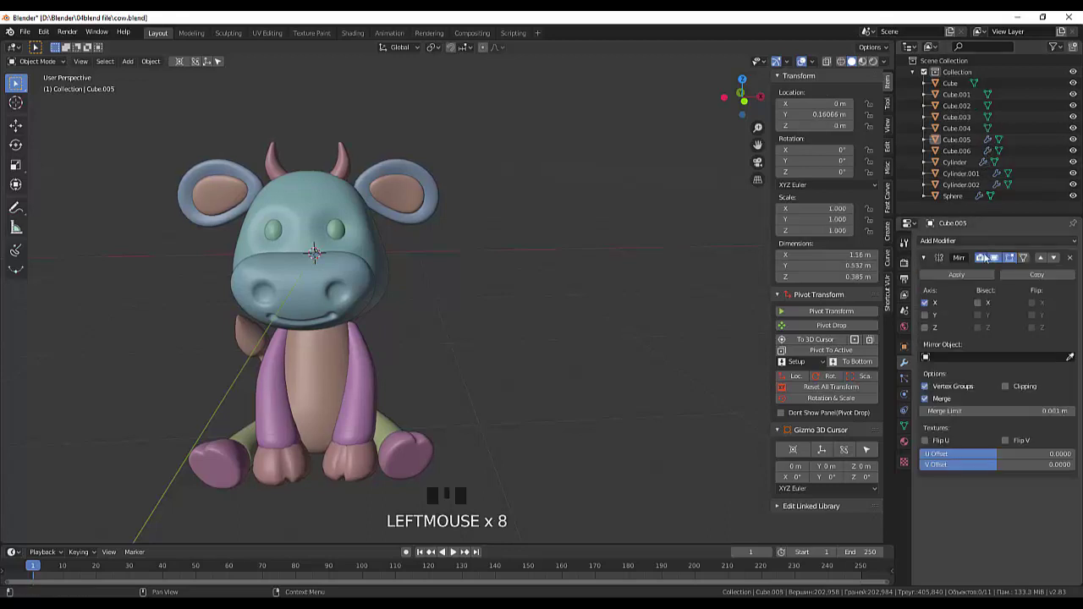
left_click(976, 274)
left_click(989, 159)
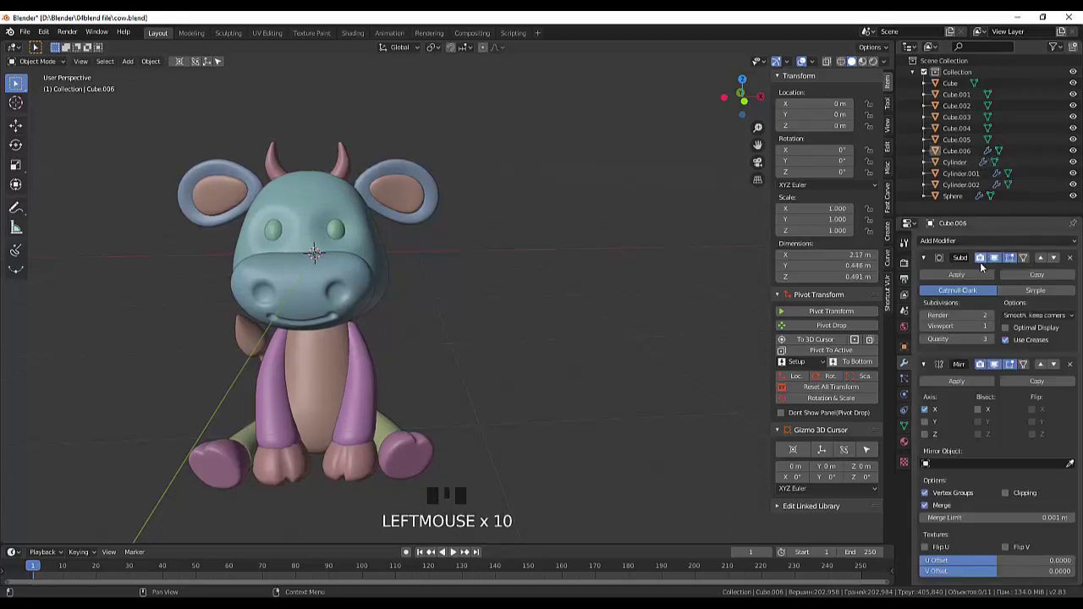
left_click(976, 283)
left_click(992, 158)
left_click(966, 283)
left_click(985, 169)
Apply Cylinder's Mirror modifier and Cylinder.001's Subdivision modifier
left_click(962, 280)
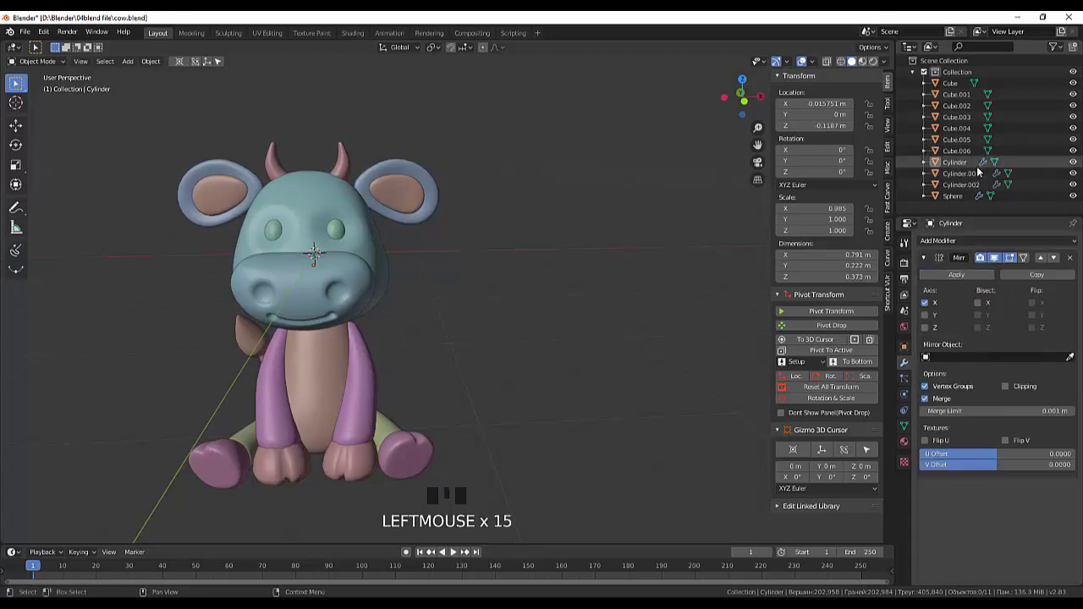
left_click(984, 170)
left_click_drag(971, 284, 999, 175)
left_click(1003, 176)
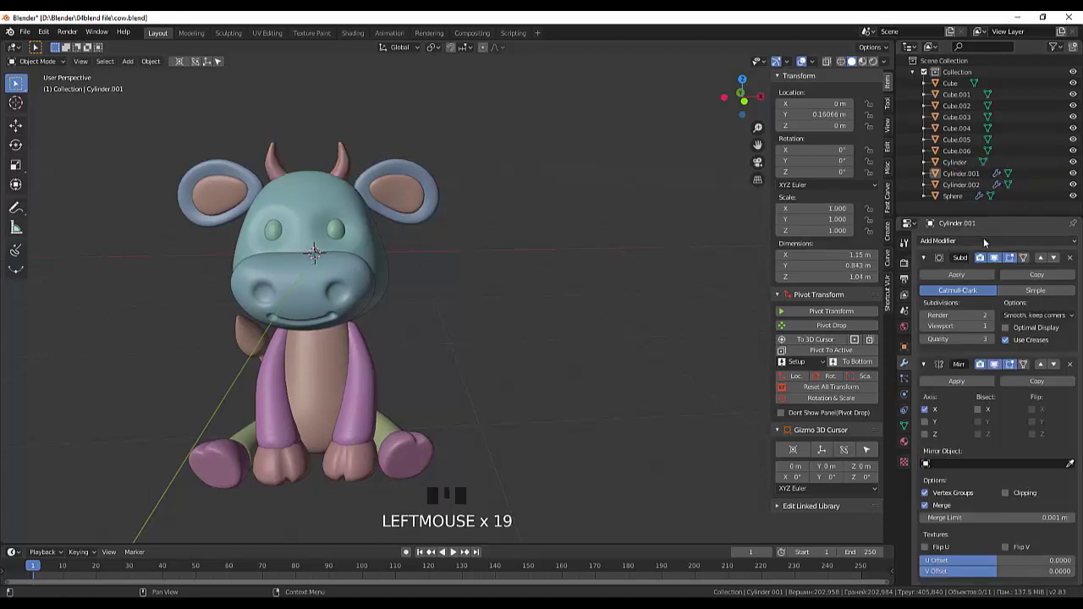
left_click(1003, 171)
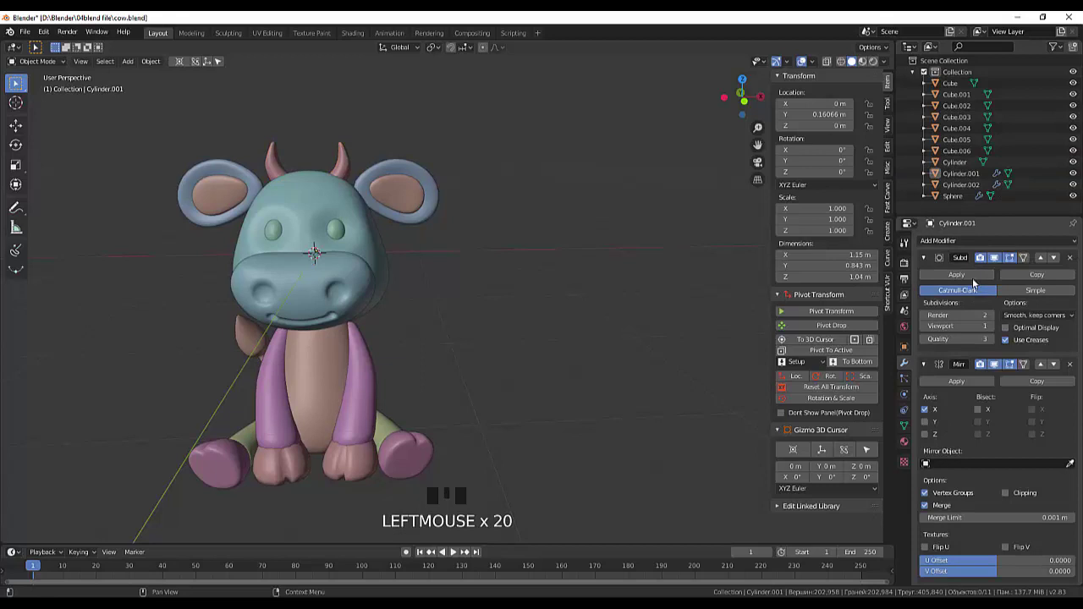
left_click_drag(977, 281, 1005, 178)
Attempt Cylinder.001's Mirror apply in Edit Mode, refused, then return to Object Mode
left_click(1008, 179)
left_click(1002, 178)
left_click(963, 179)
left_click_drag(970, 280, 999, 199)
left_click(959, 280)
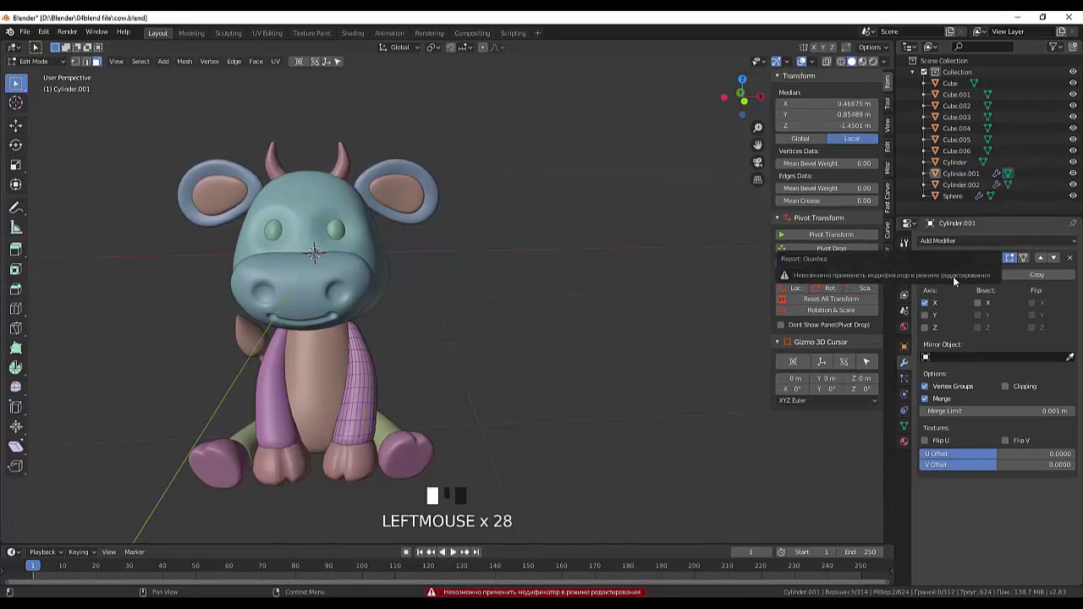